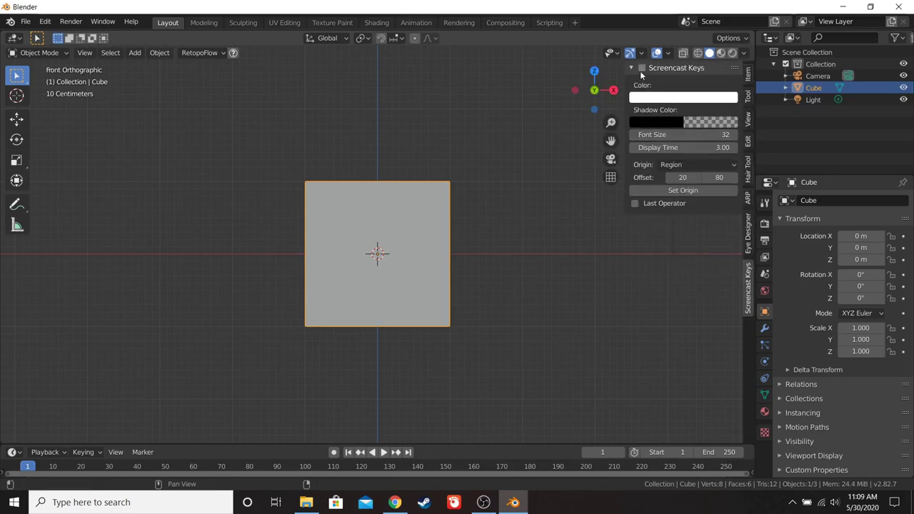
- Collapse the Screencast Keys panel, centre the front view on the cube and enter Edit Mode
left_click(637, 70)
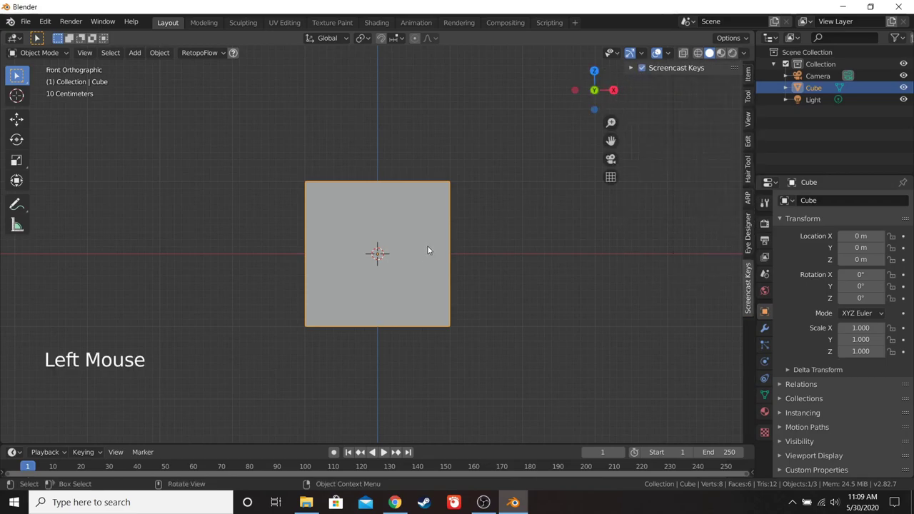
key("KP_1")
scroll("up", 3)
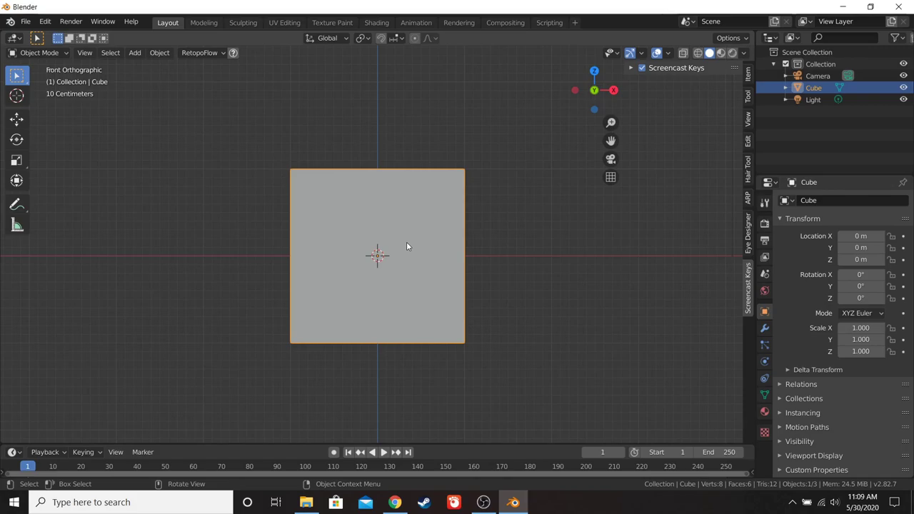
key("KP_1")
key("KP_3")
key("KP_1")
scroll("down", 3)
middle_click(422, 310)
scroll("up", 3)
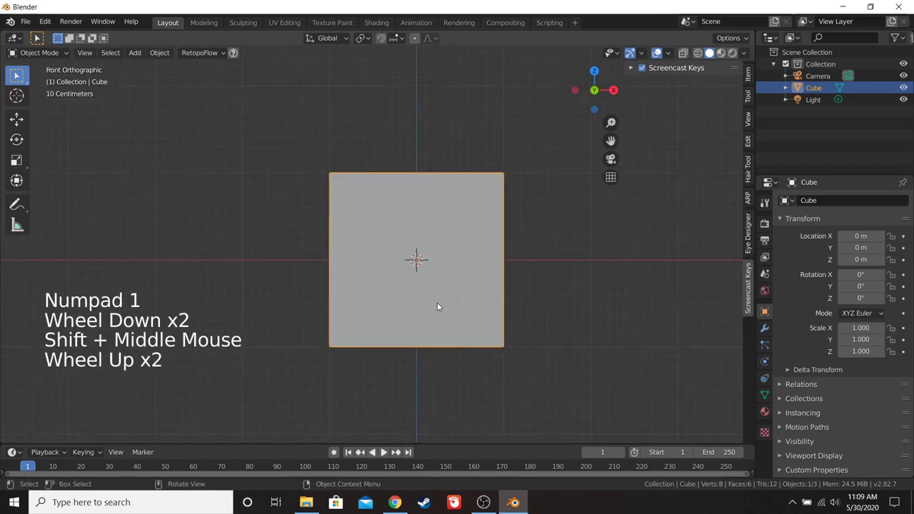
key("Tab")
- Enable X-Ray, reselect only the top face and extrude it upward as a trial
scroll("down", 3)
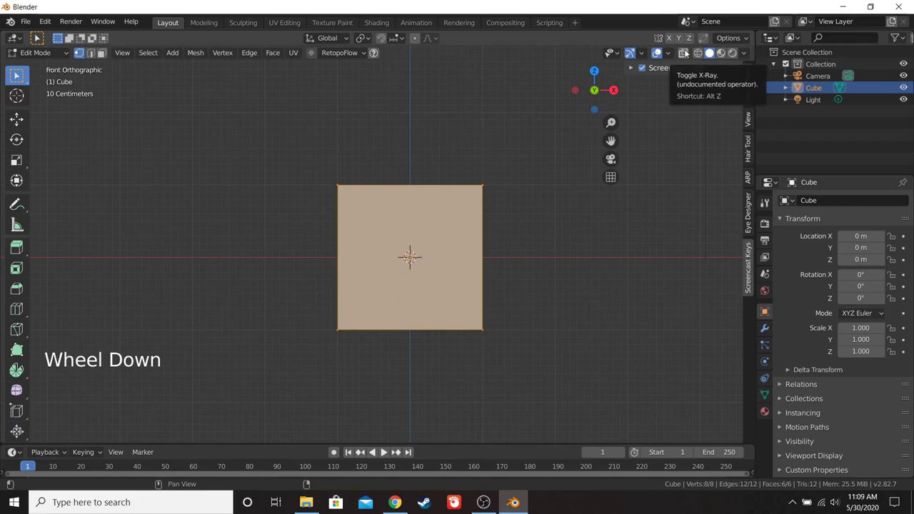
left_click(689, 52)
key("a")
key("a")
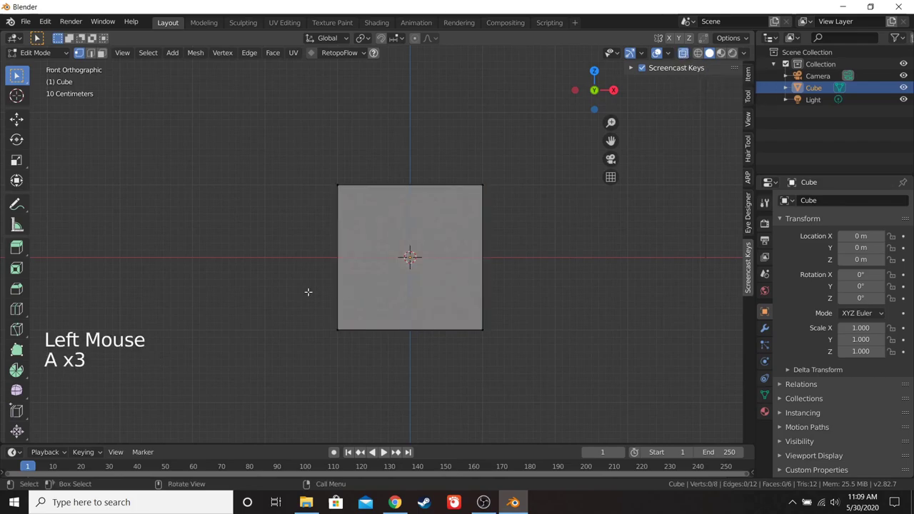
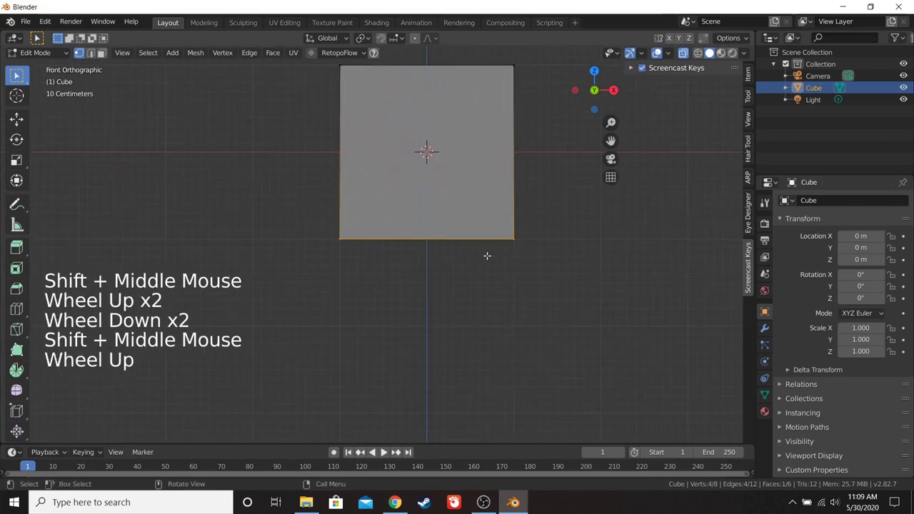
key("e")
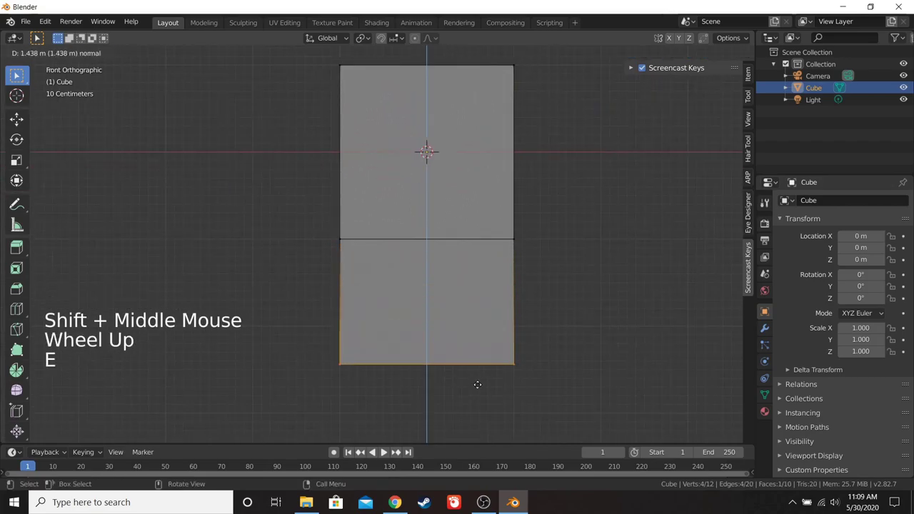
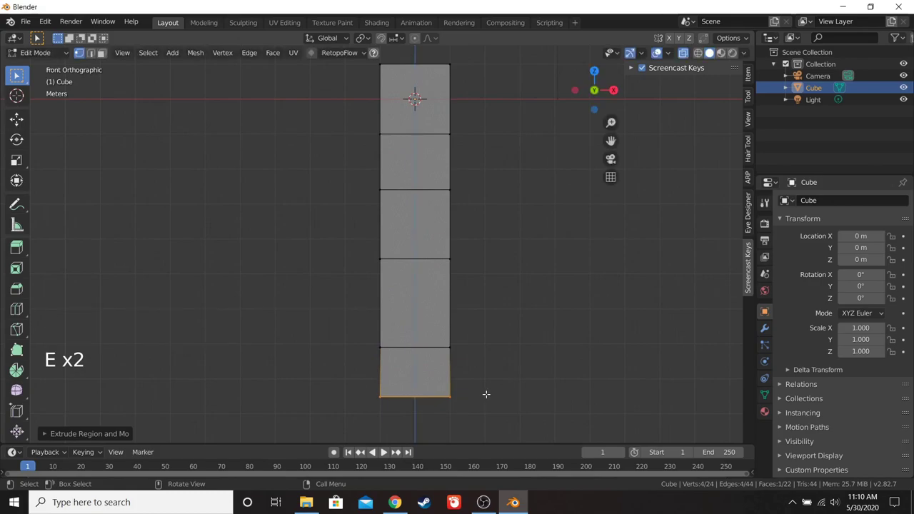
- Undo the trial extrusions back to the plain eight-vertex cube
key("KP_3")
key("KP_1")
key("KP_3")
key("KP_1")
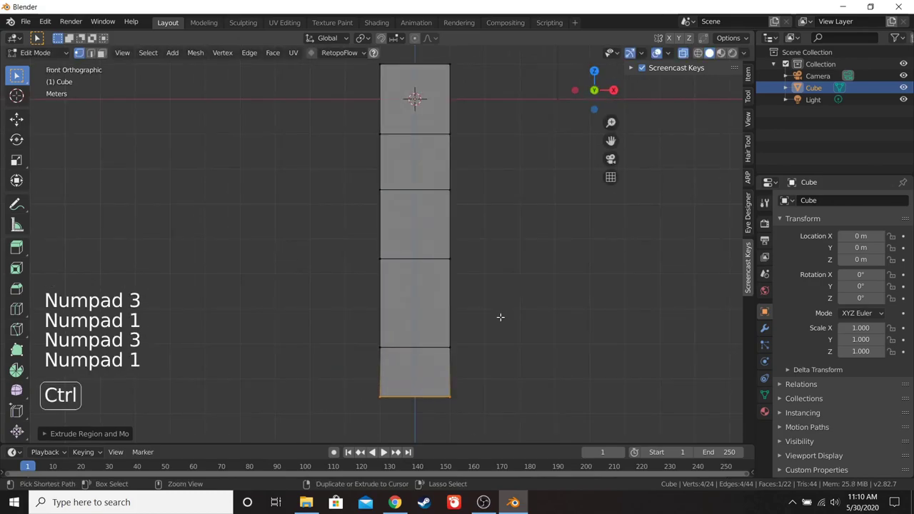
key("ctrl+z")
key("ctrl+z")
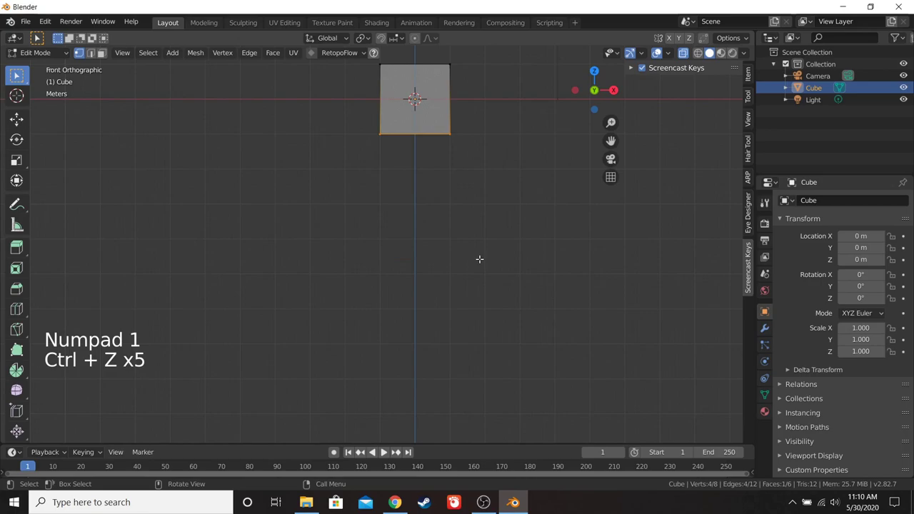
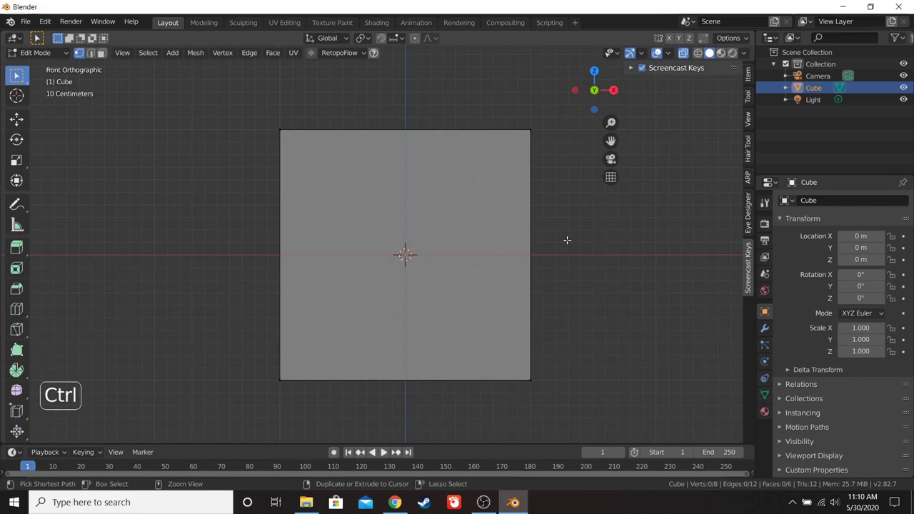
- Save the scene as asdasdsdasdasd.blend in the D:\video tutorial folder
key("ctrl+s")
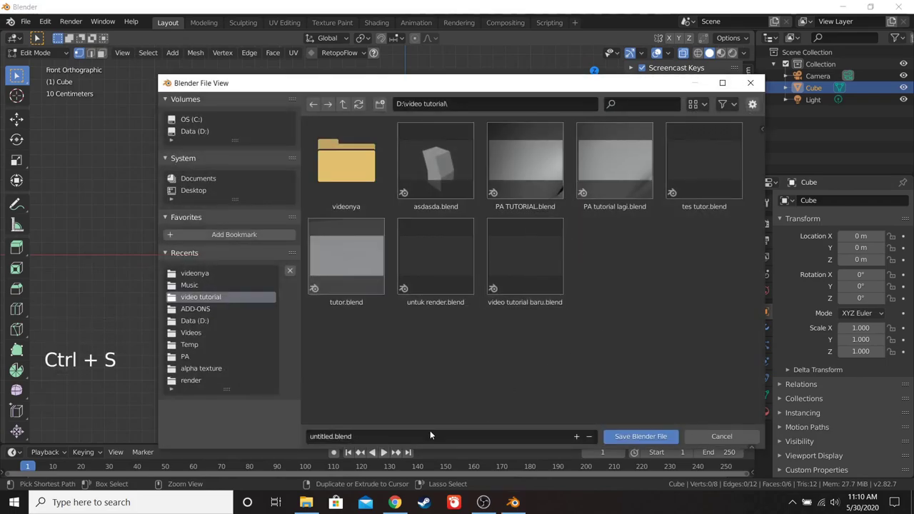
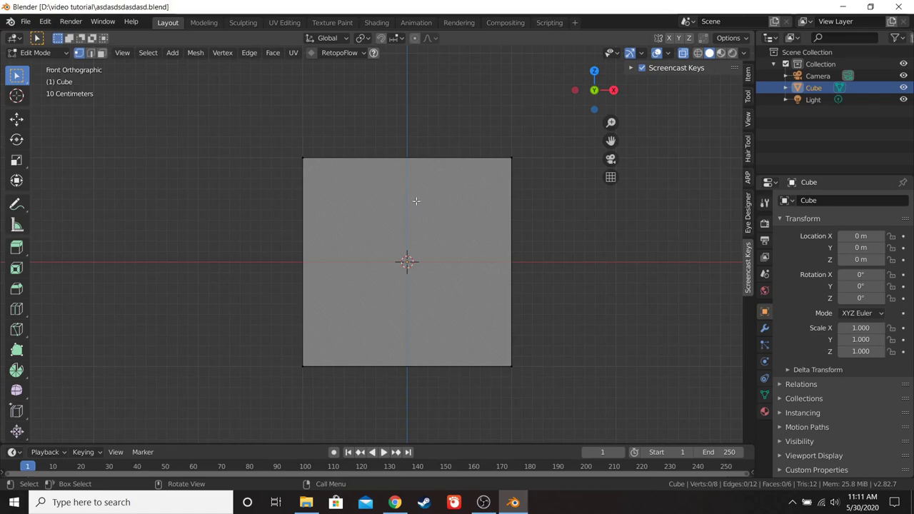
key("ctrl+s")
- Zoom in on the cube after it is rotated 45° on Z and placed at X 3.8219 m
scroll("up", 3)
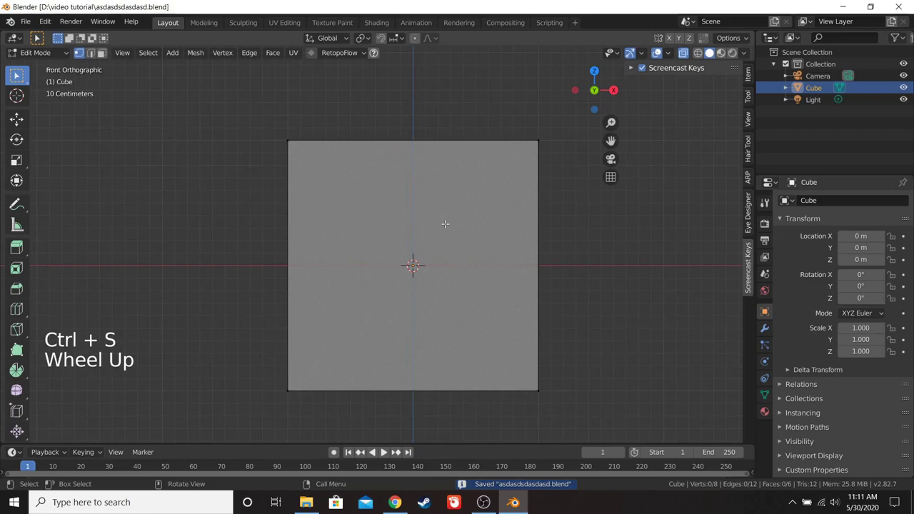
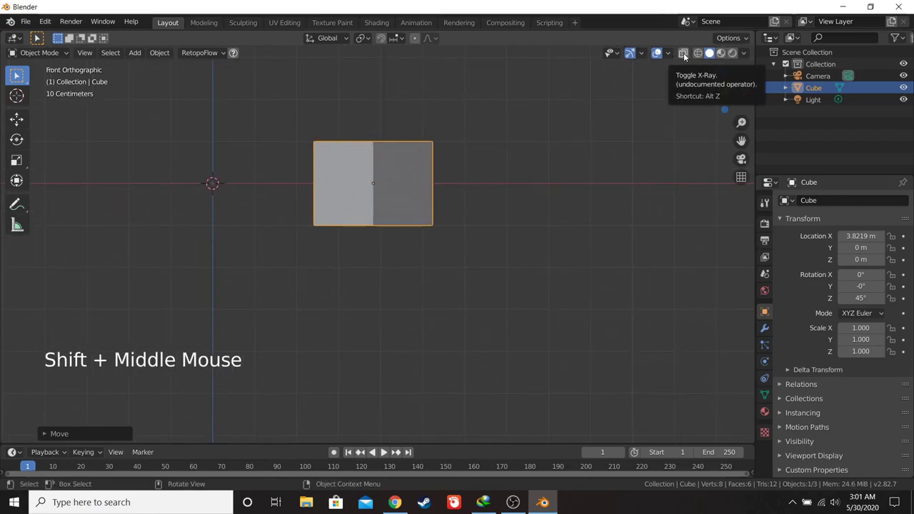
- With X-Ray on, extrude the cube's top face upward twice into a leaning column, then leave Edit Mode
left_click(686, 56)
key("Tab")
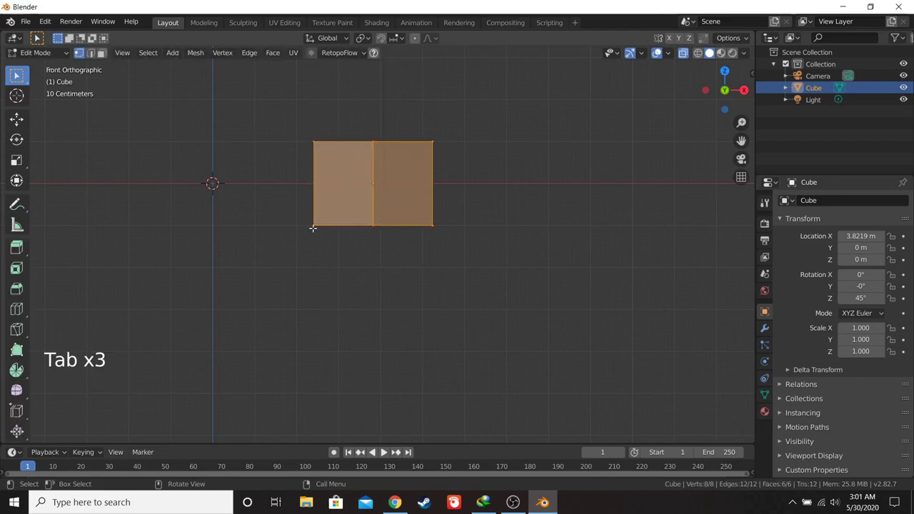
key("a")
key("a")
key("b")
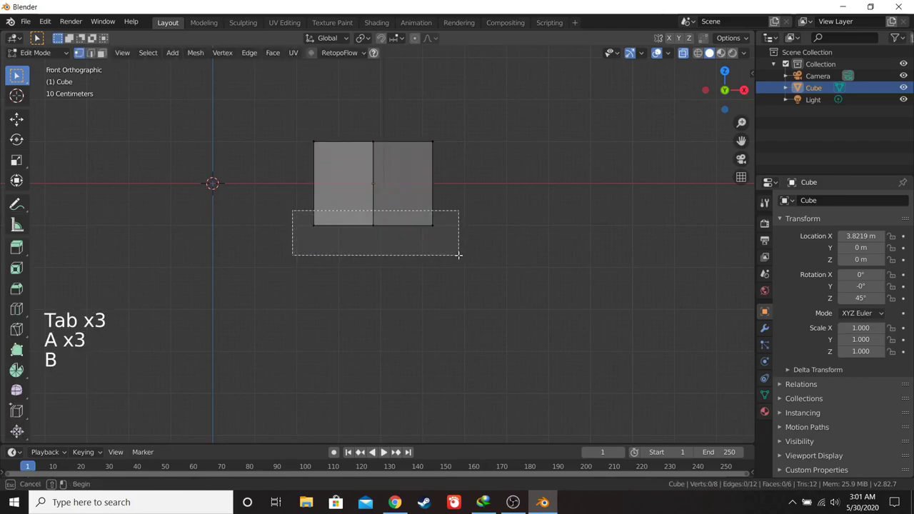
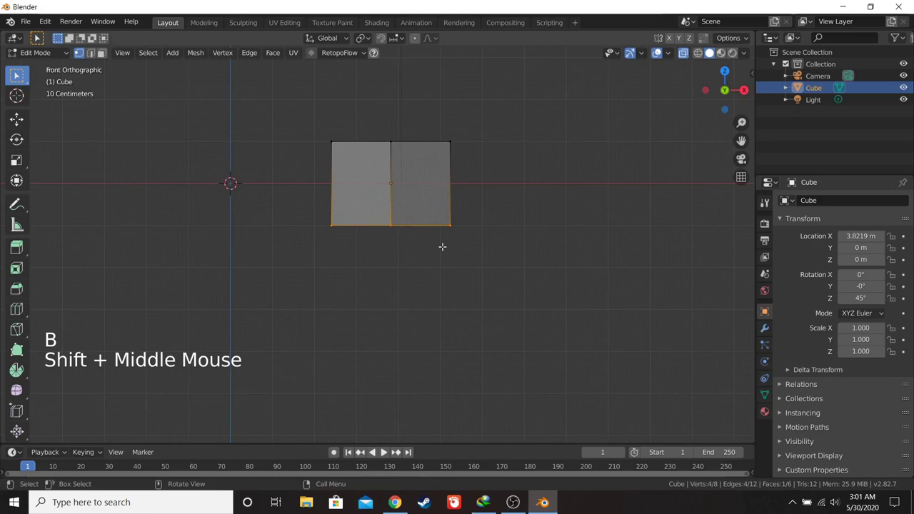
key("g")
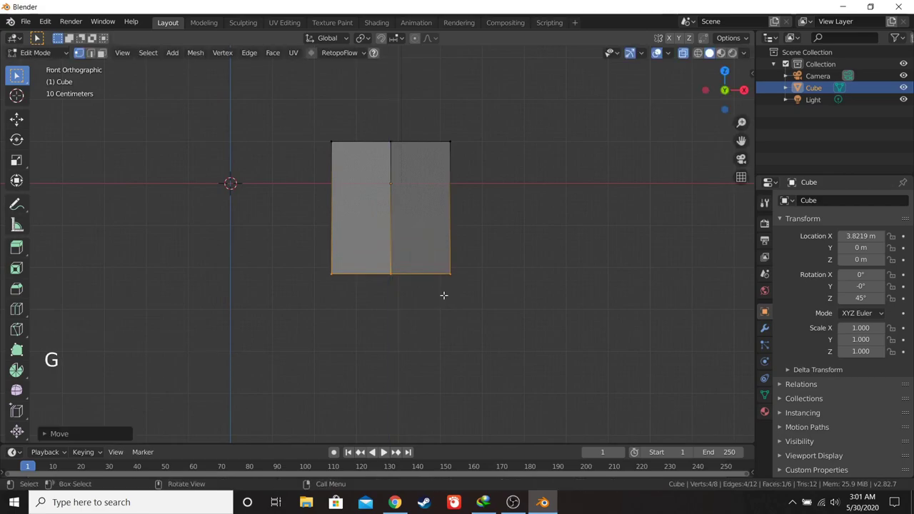
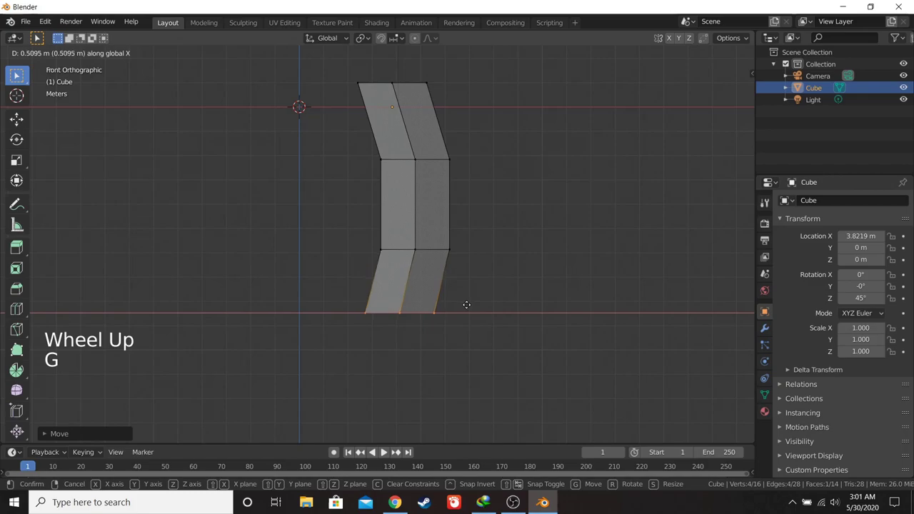
key("KP_3")
key("Tab")
- Duplicate the column with Shift+D and position the first copies along the row
scroll("down", 3)
middle_click(447, 273)
scroll("up", 3)
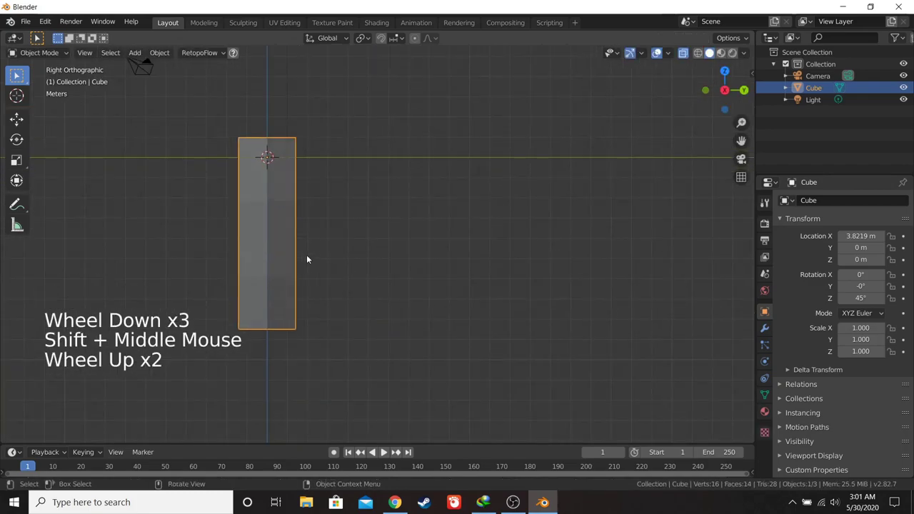
key("shift+d")
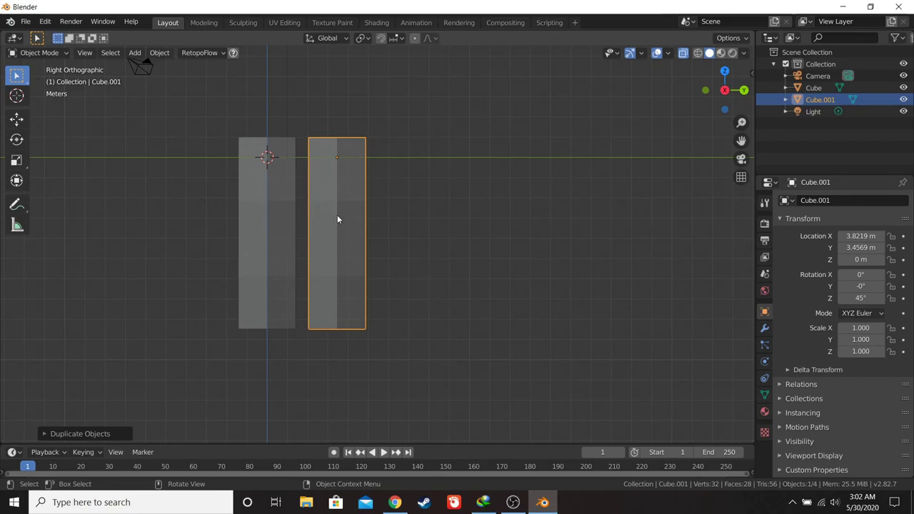
key("shift+r")
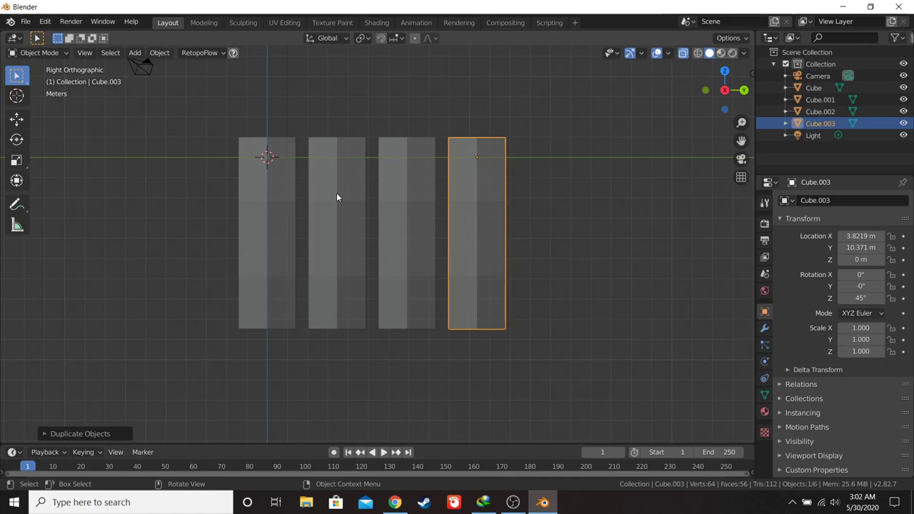
middle_click(473, 230)
scroll("up", 3)
scroll("down", 3)
key("x")
scroll("down", 3)
left_click(403, 227)
key("x")
left_click(300, 227)
- Duplicate again to make four blocks in a row, stretching the last one taller with loop cuts
key("shift+d")
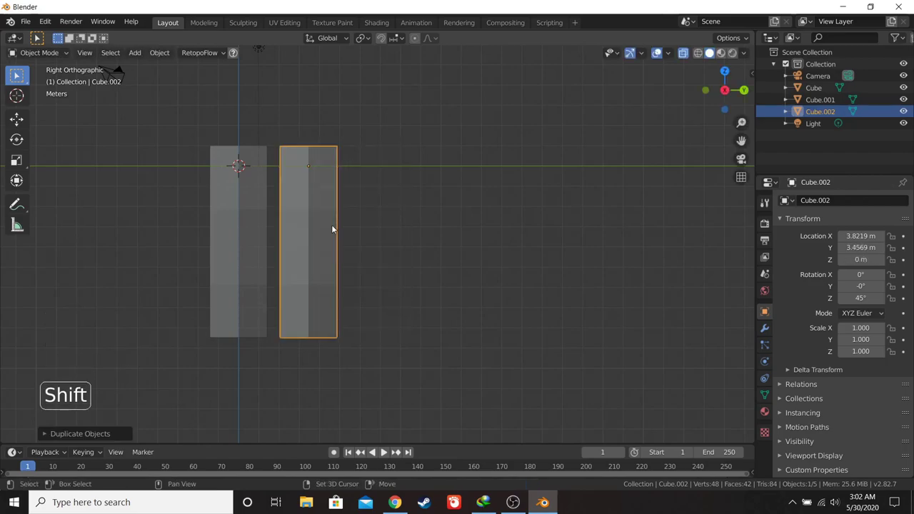
key("g")
key("x")
key("shift+r")
left_click(320, 217)
key("x")
left_click(257, 215)
key("shift+d")
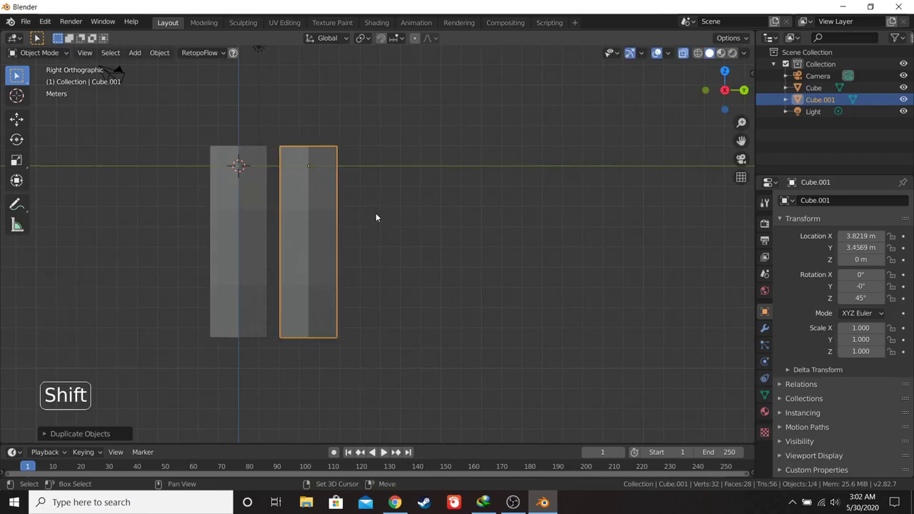
key("shift+r")
key("KP_1")
key("KP_3")
key("KP_1")
key("KP_3")
scroll("up", 3)
- Box-select the tall block's lower section and move it vertically in Edit Mode
key("Tab")
middle_click(477, 257)
key("z")
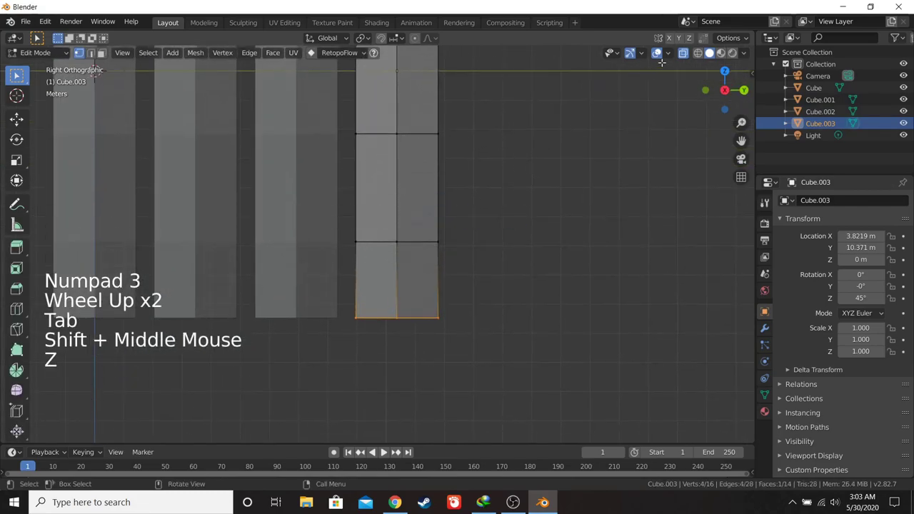
key("a")
key("a")
key("b")
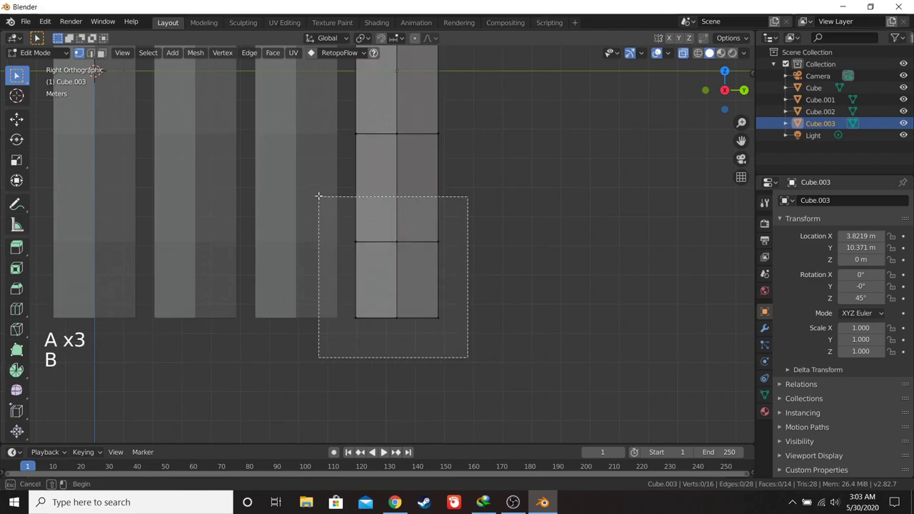
key("b")
key("g")
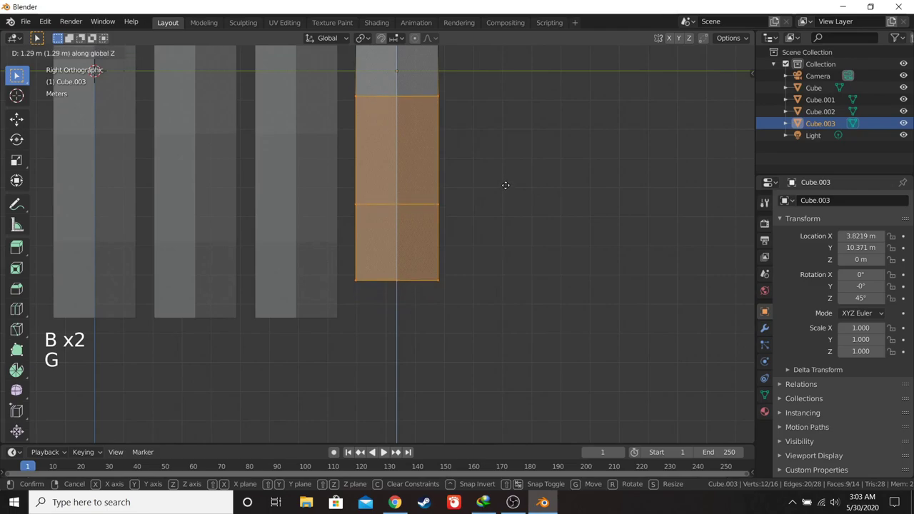
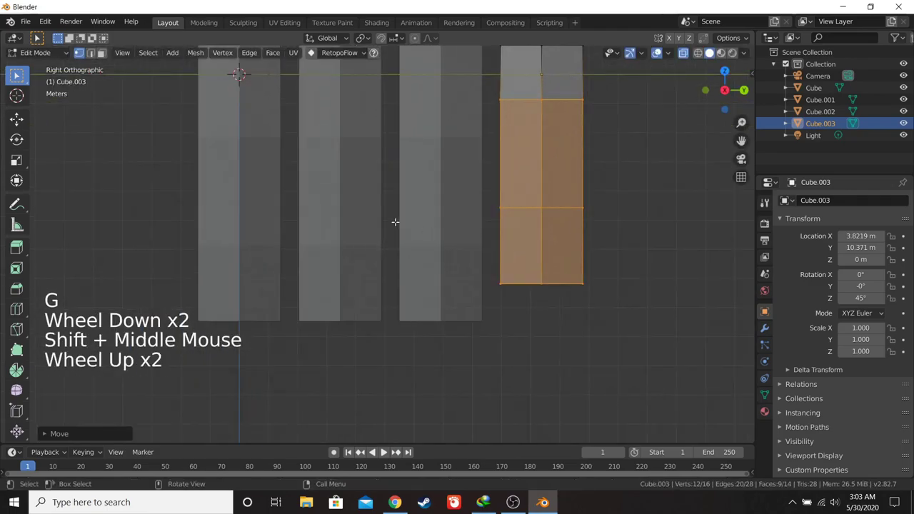
- Move the second block along the Y row direction so the blocks stand apart, then select the first block
left_click(344, 186)
scroll("down", 3)
key("Tab")
key("b")
key("g")
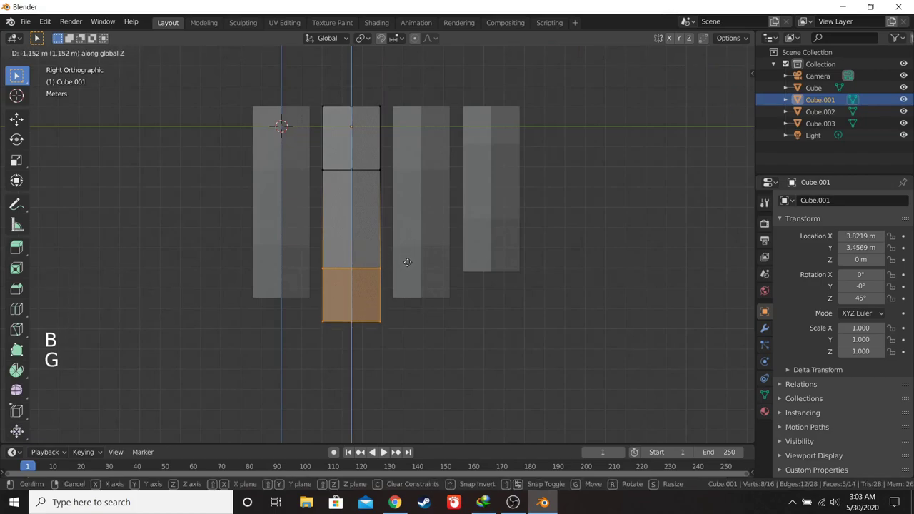
scroll("down", 3)
middle_click(411, 255)
scroll("up", 3)
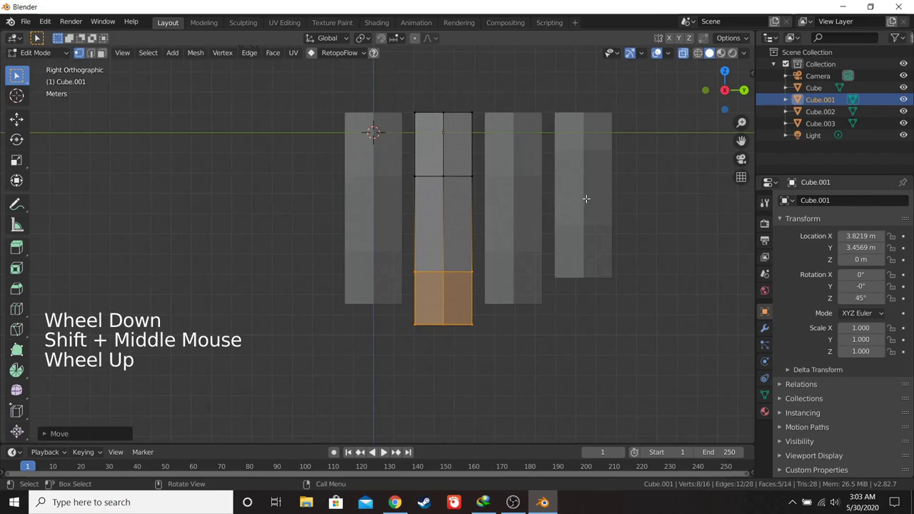
key("Tab")
left_click(392, 225)
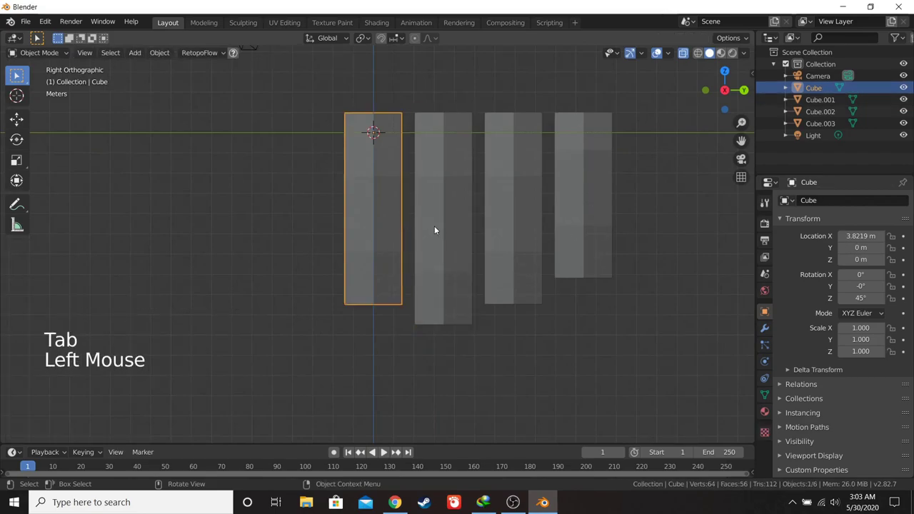
- Duplicate the first block, tilt the copy and raise it about 4.8 m upward like an arm
key("shift+d")
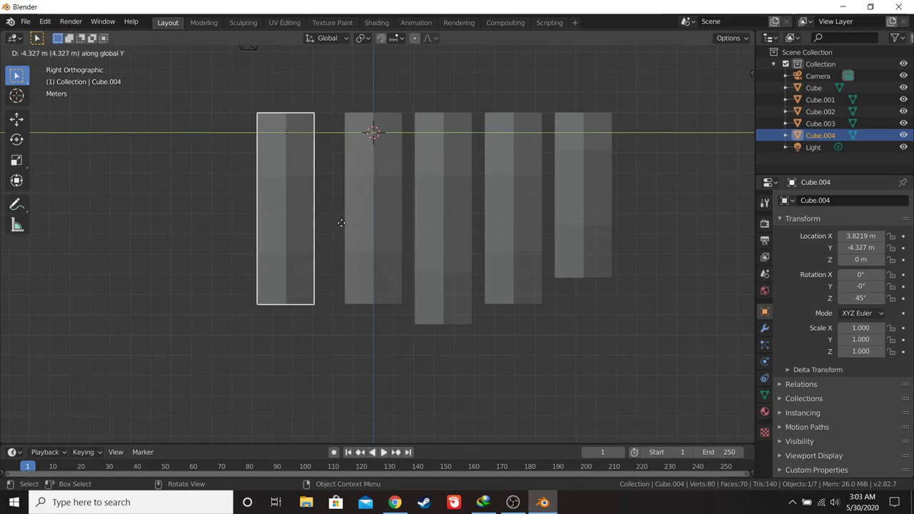
key("r")
scroll("down", 3)
middle_click(424, 193)
scroll("up", 3)
key("g")
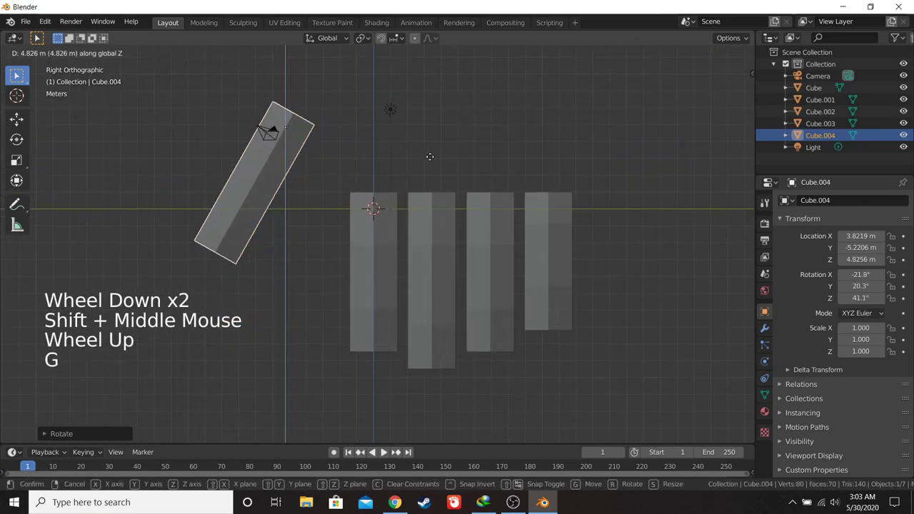
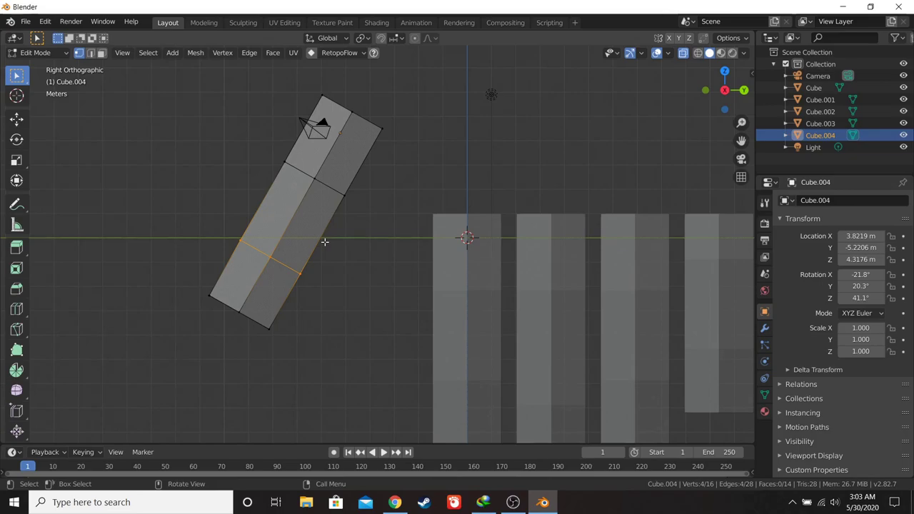
- Add an edge loop around the arm block, resize the block and slide the loop along the arm
key("x")
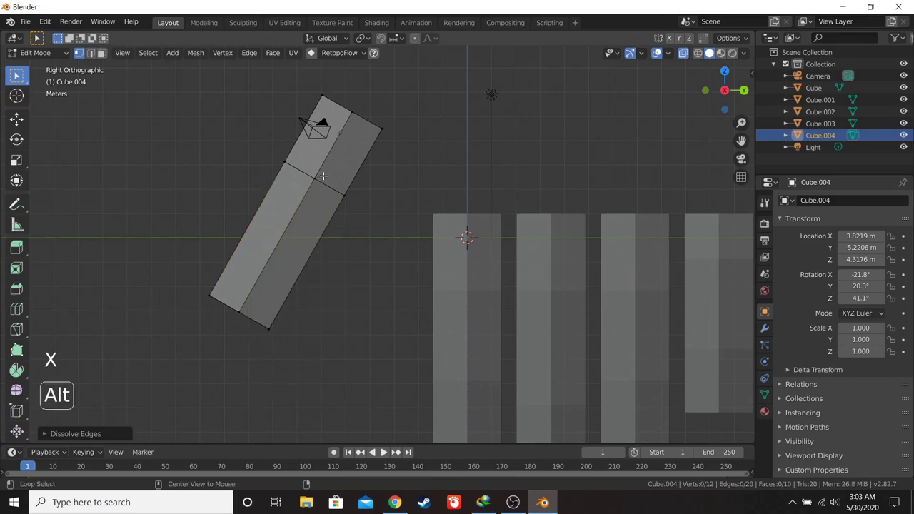
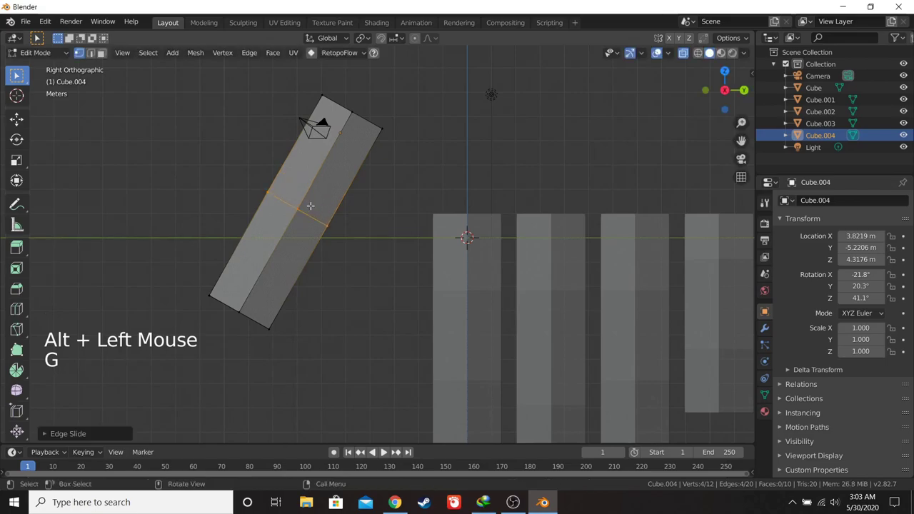
key("Tab")
key("s")
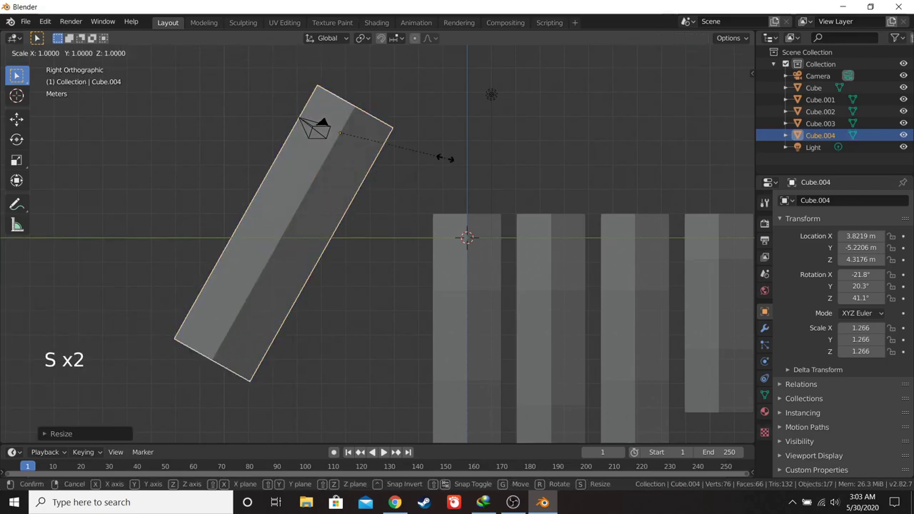
key("Tab")
scroll("down", 3)
key("b")
key("g")
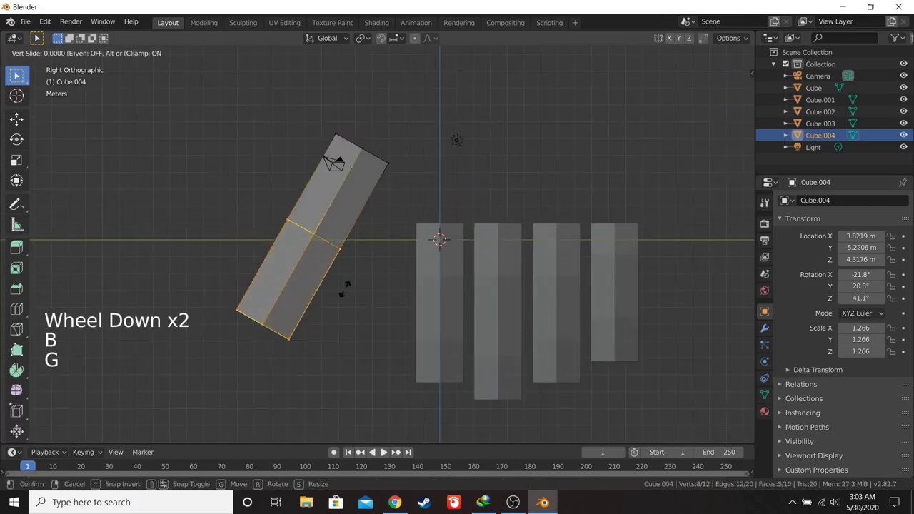
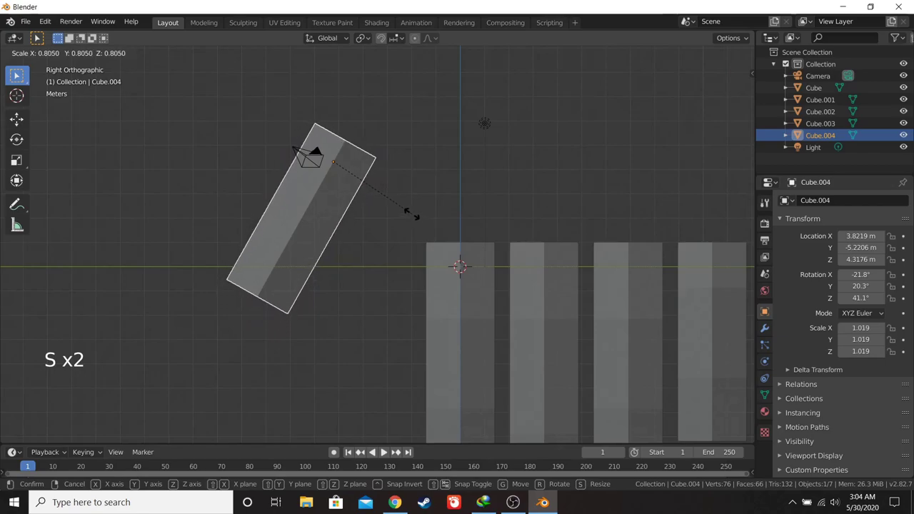
- Nudge the arm geometry in front and side views to Z 4.3176 m, then leave Edit Mode
scroll("down", 3)
middle_click(391, 216)
scroll("up", 3)
key("Tab")
key("KP_1")
key("g")
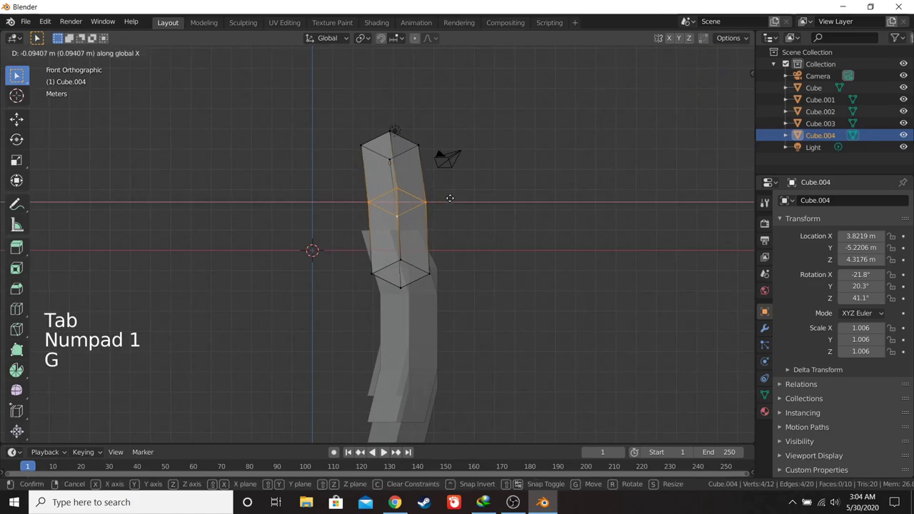
key("KP_3")
scroll("down", 3)
key("Tab")
middle_click(424, 208)
scroll("up", 3)
key("Tab")
middle_click(256, 224)
left_click(277, 135)
middle_click(283, 141)
key("KP_1")
middle_click(420, 164)
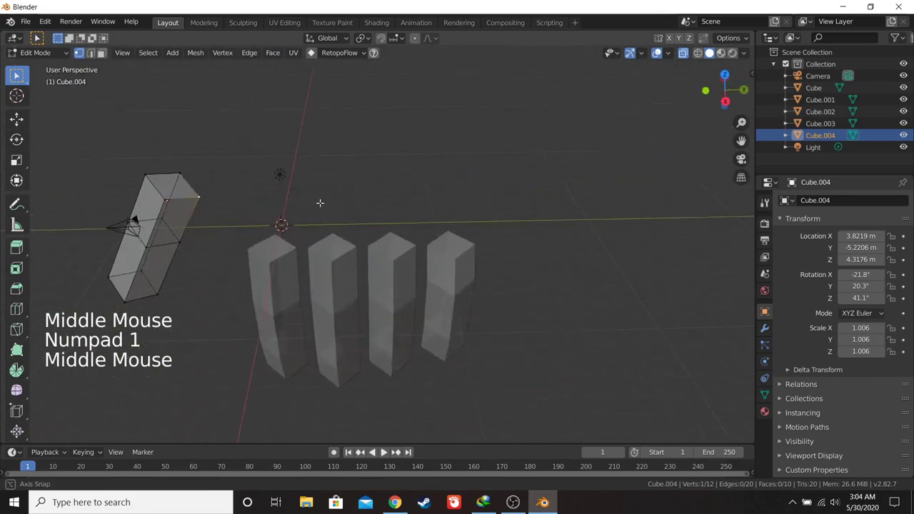
key("Tab")
- Shift-select all five blocks and join them into one mesh object, Cube.003
left_click(273, 241)
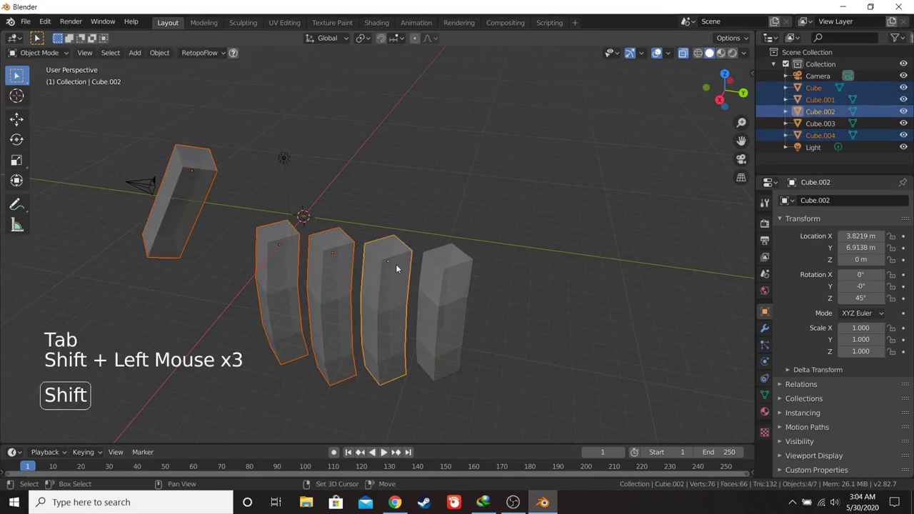
key("KP_1")
key("KP_3")
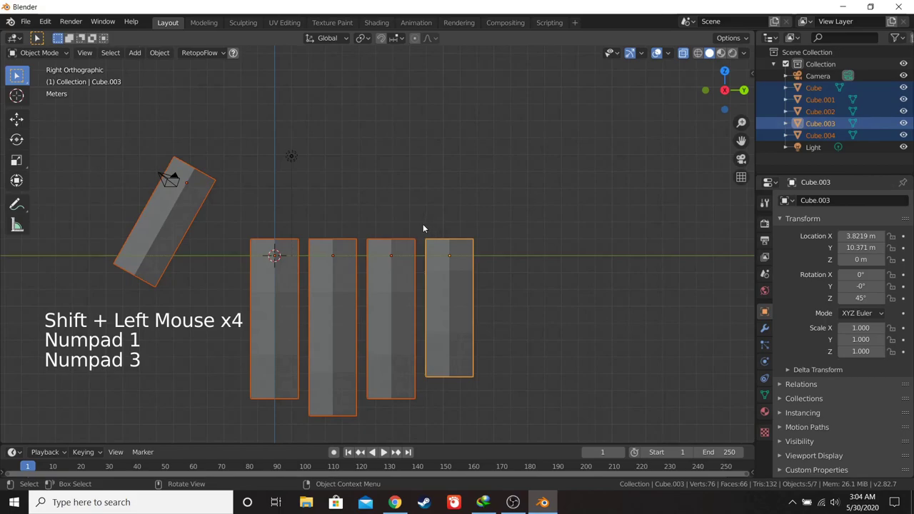
middle_click(402, 178)
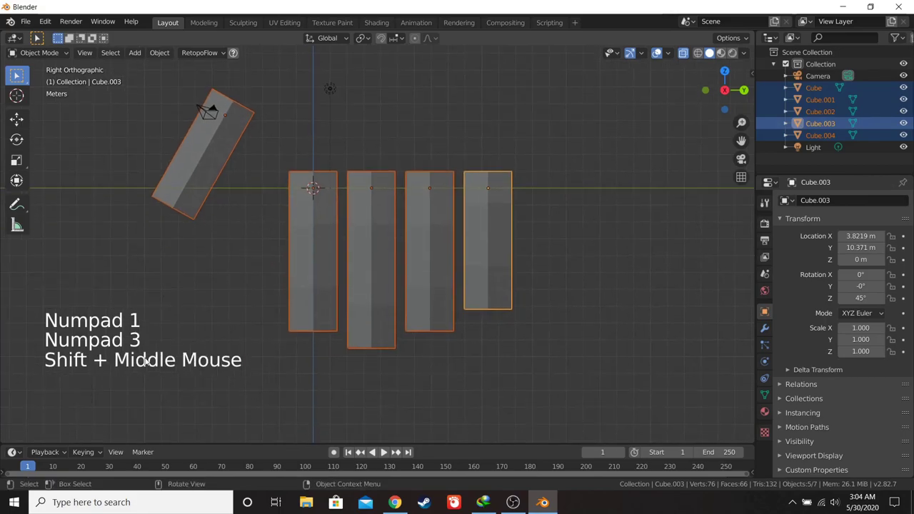
middle_click(325, 283)
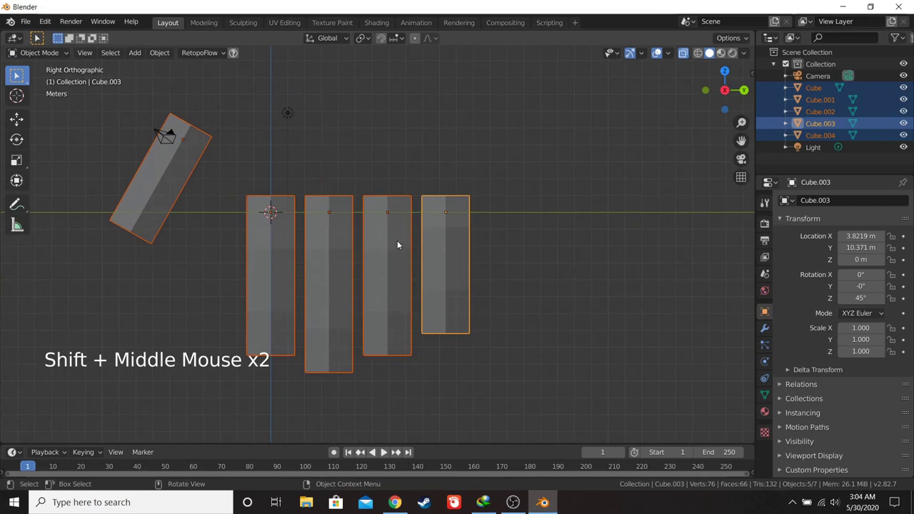
key("ctrl+j")
- Enter Edit Mode on the joined object with no vertices selected
middle_click(390, 206)
key("Tab")
middle_click(372, 187)
key("a")
key("a")
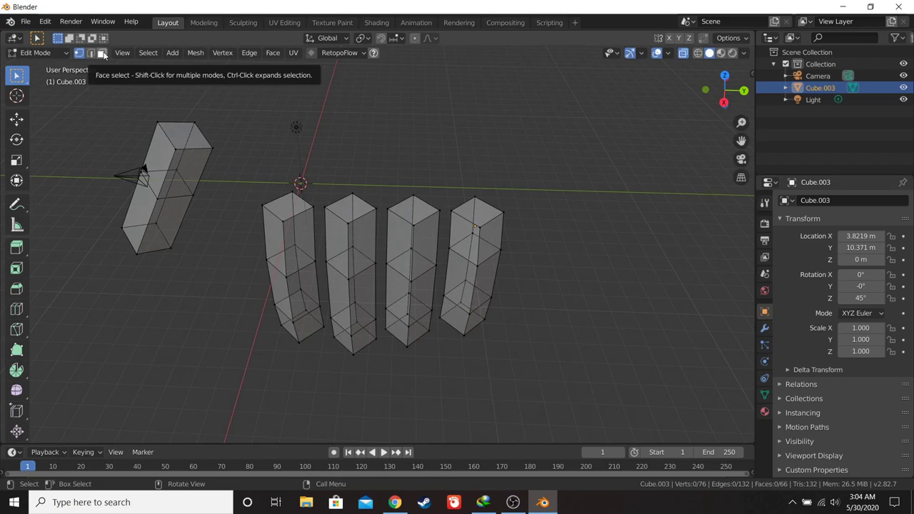
- Switch to Face select mode to pick the five end faces for deletion
left_click(106, 55)
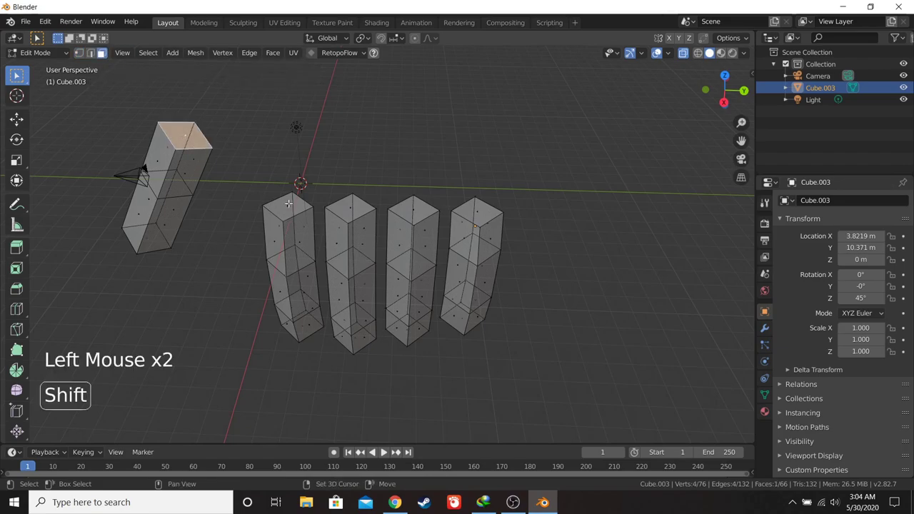
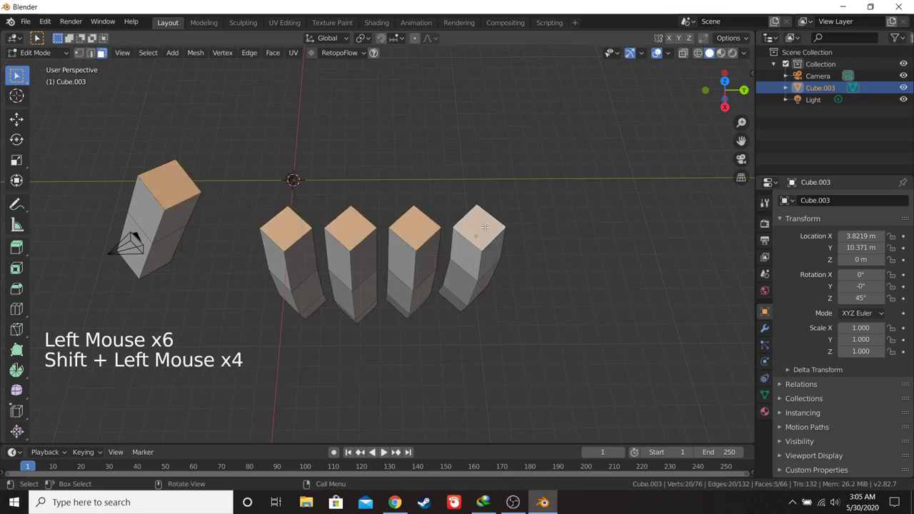
- Delete the selected faces, check the mesh from front and side, and switch to Vertex select
key("x")
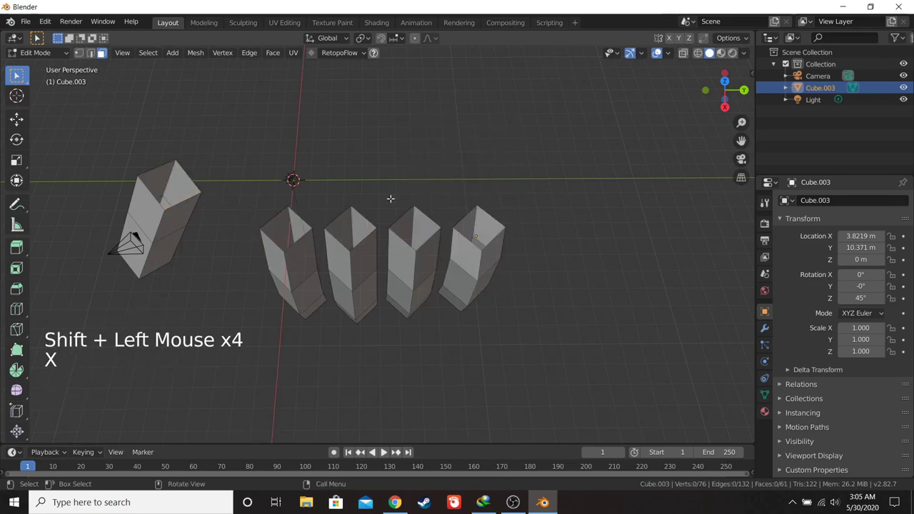
middle_click(380, 181)
key("KP_1")
key("KP_3")
middle_click(365, 156)
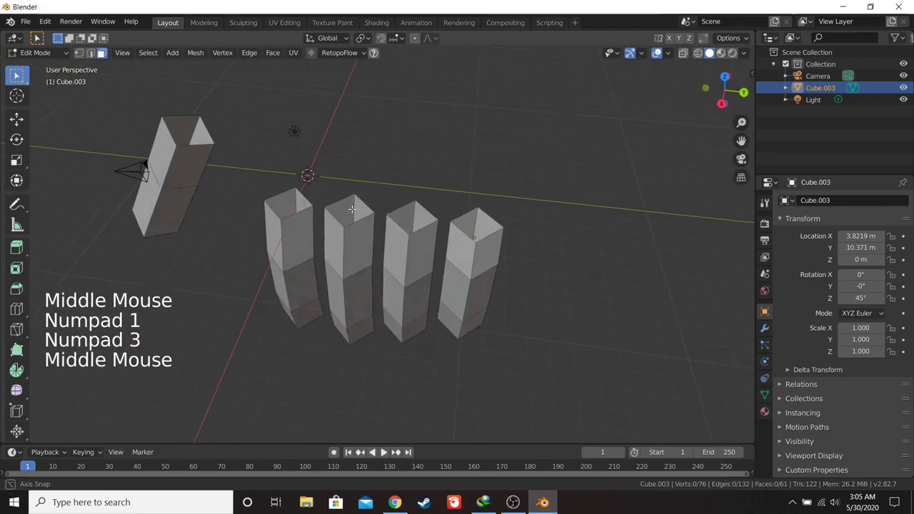
key("KP_1")
key("KP_3")
key("Tab")
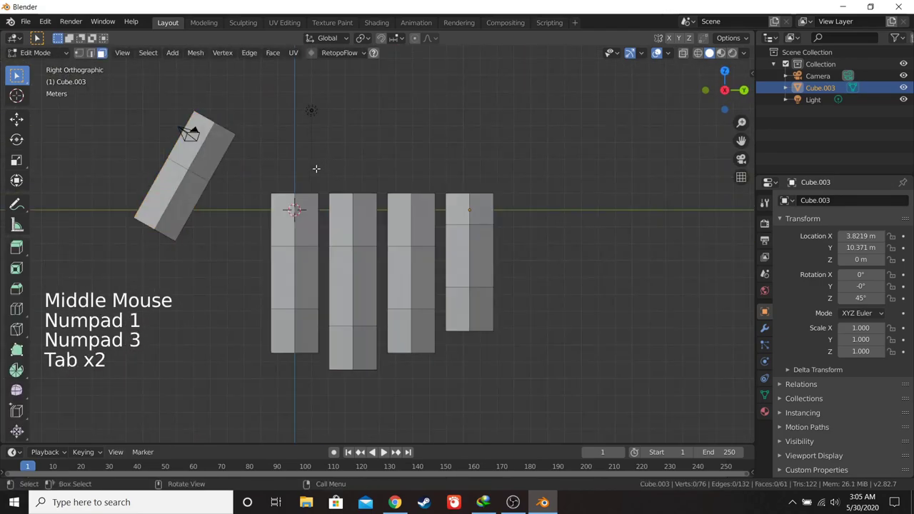
left_click(80, 55)
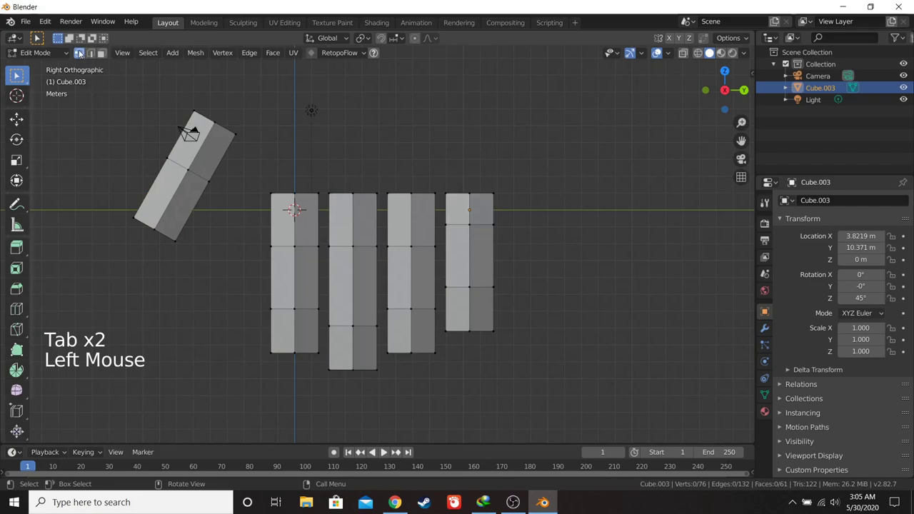
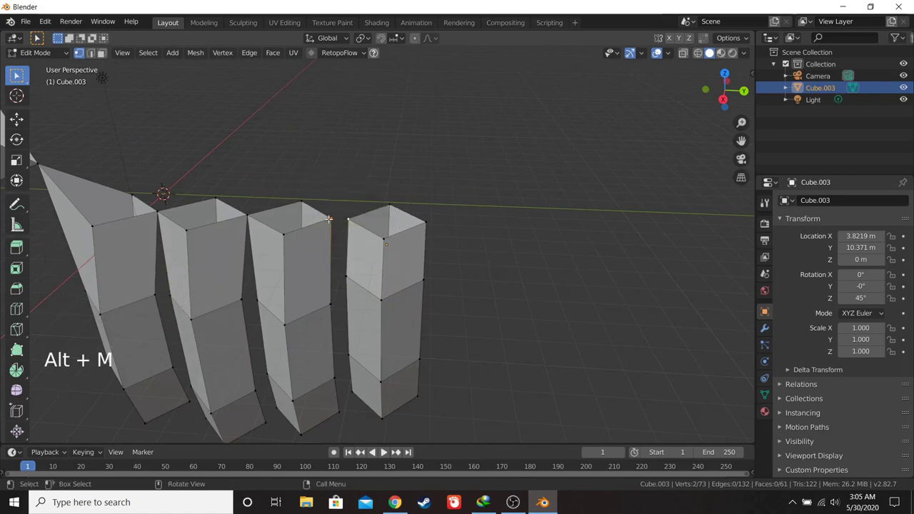
- Merge vertex pairs at center (undoing and redoing once), leaving 72 vertices
key("alt+m")
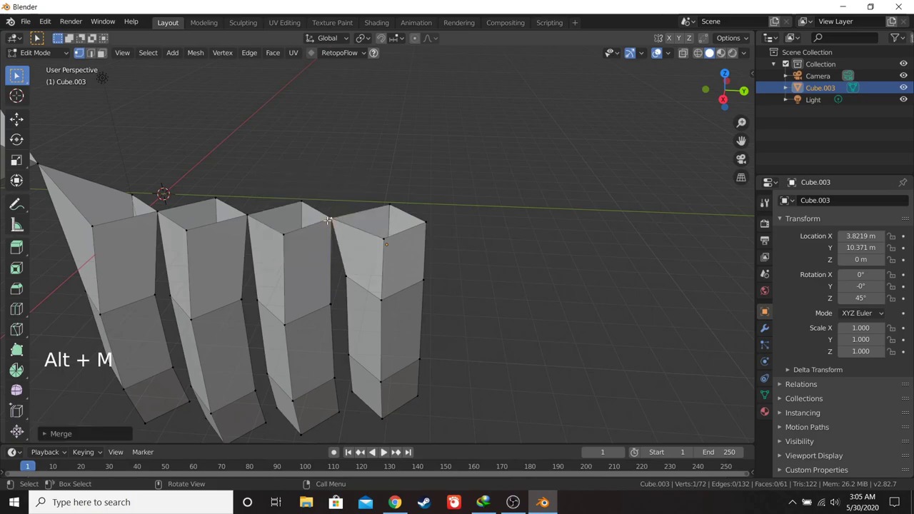
key("ctrl+z")
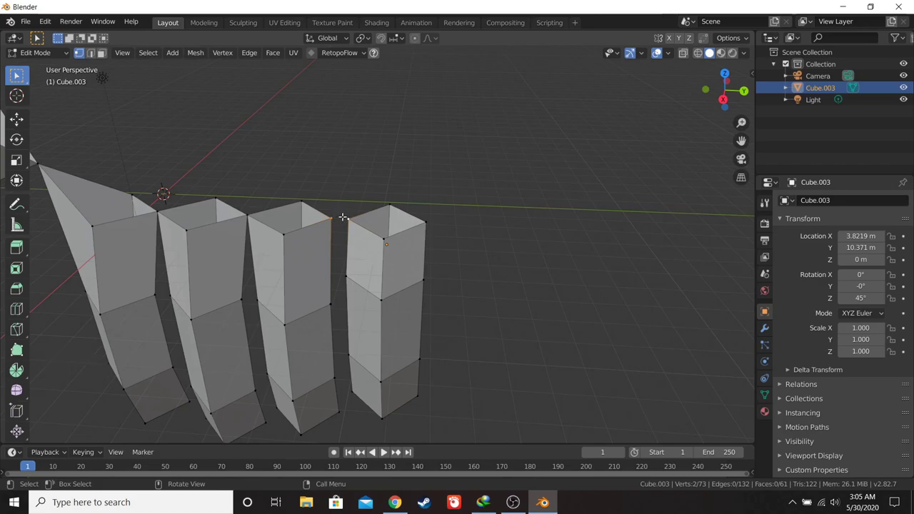
key("alt+m")
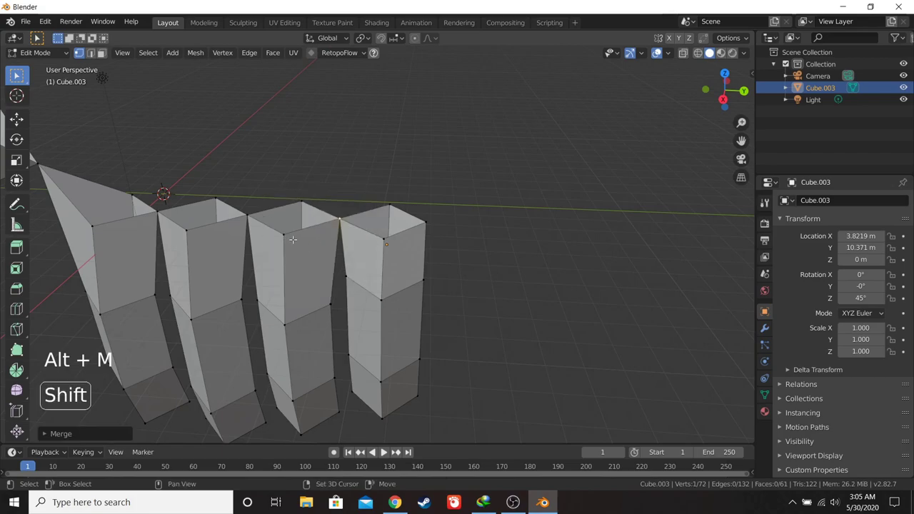
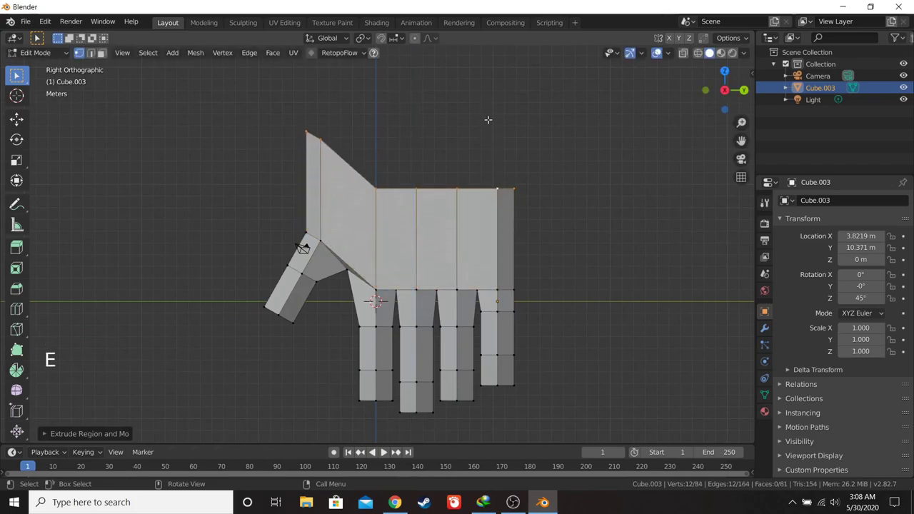
key("KP_1")
key("KP_3")
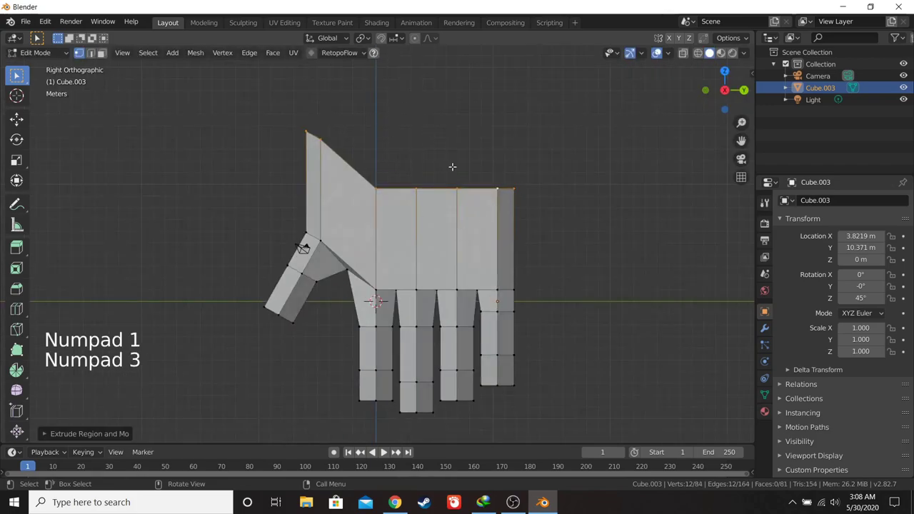
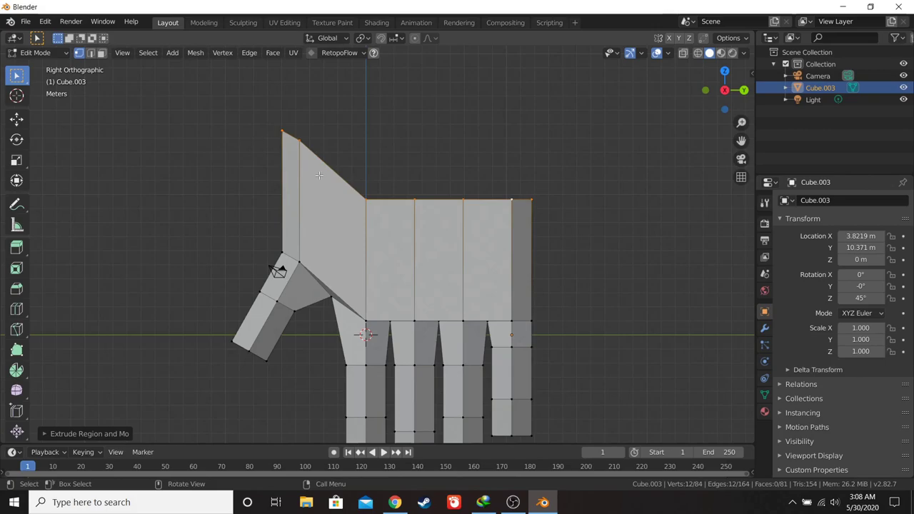
key("s")
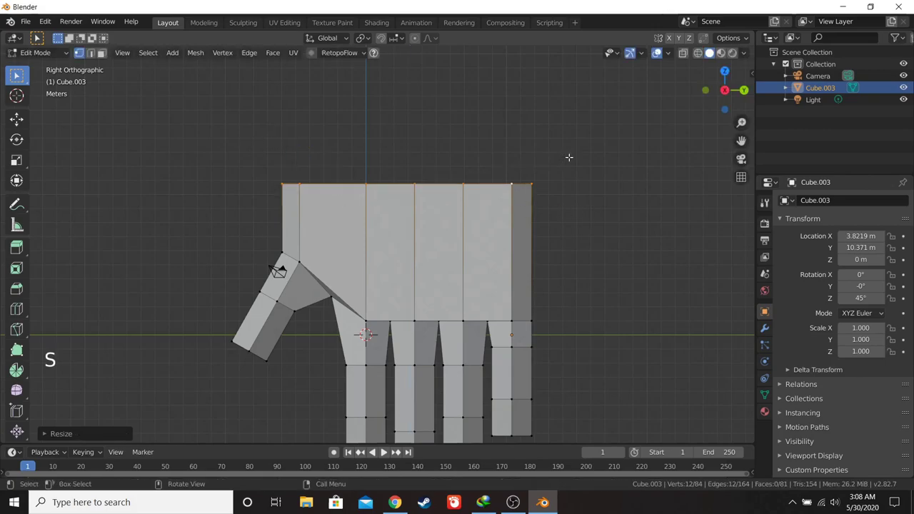
key("KP_1")
key("KP_3")
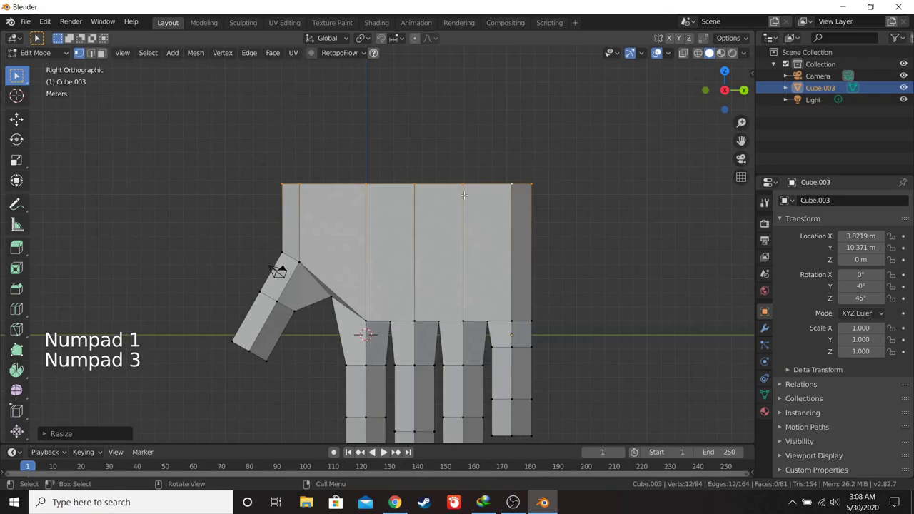
key("KP_1")
key("KP_3")
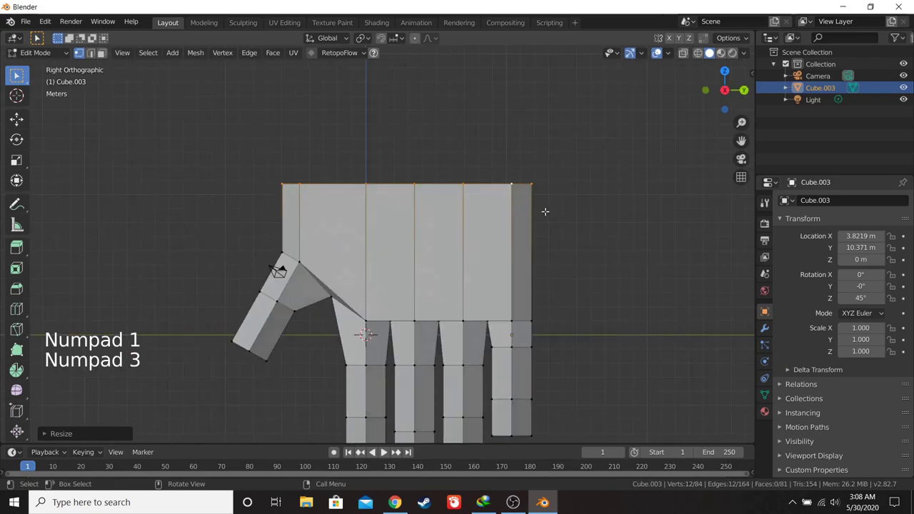
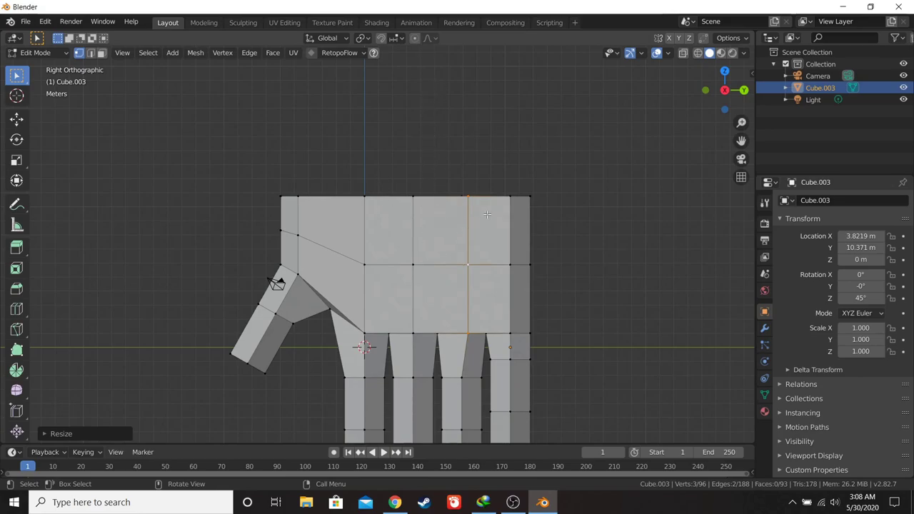
key("ctrl+z")
key("ctrl+z")
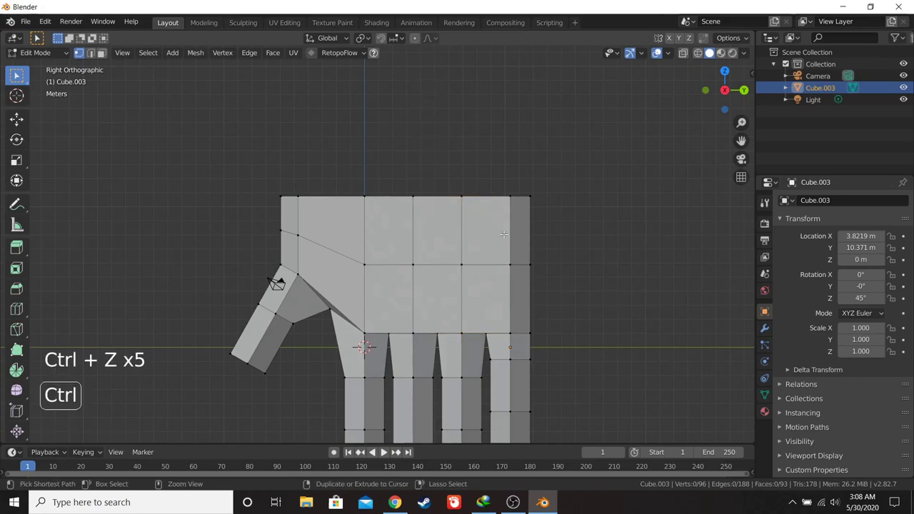
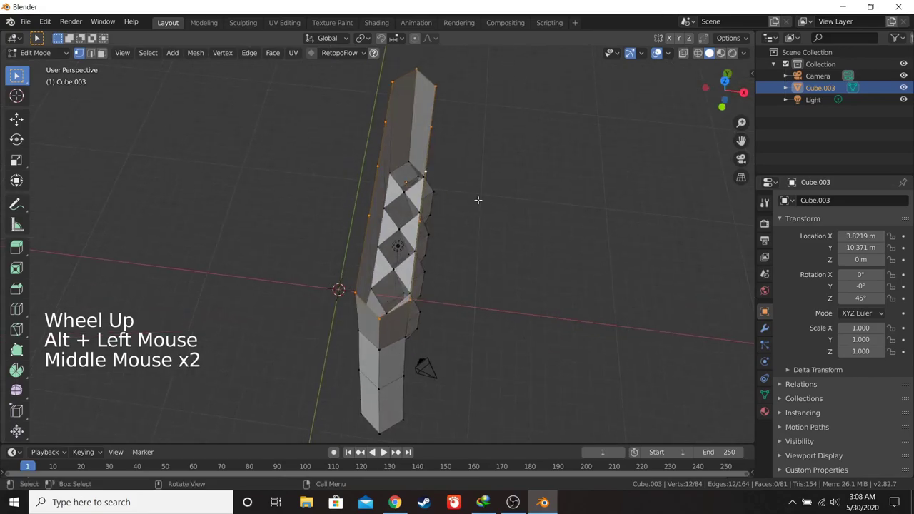
- Scale the arm's twelve end vertices wider along X
key("s")
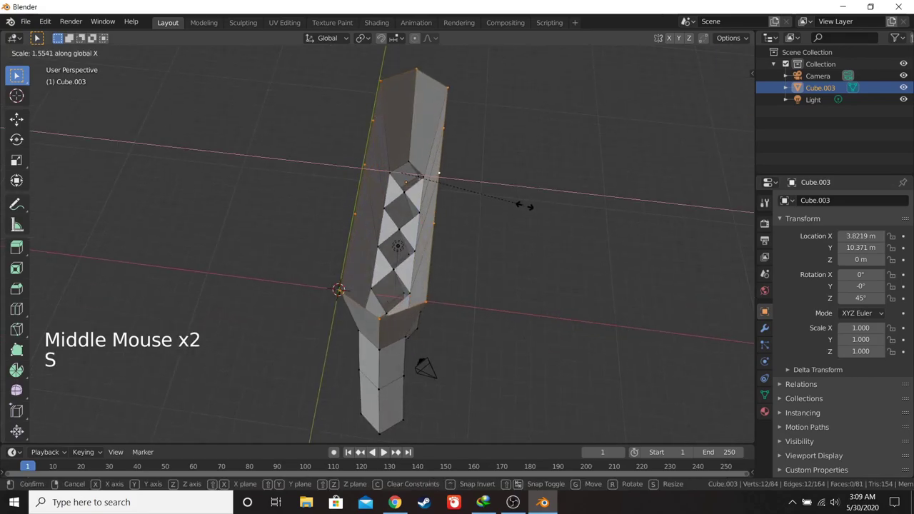
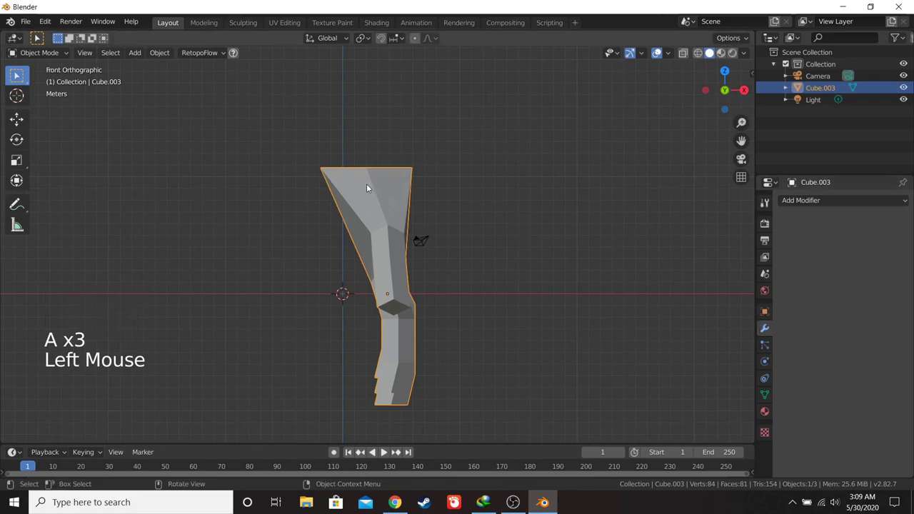
- Add a level-2 Subdivision Surface modifier with On Cage display and return to Edit Mode
scroll("up", 3)
left_click(809, 204)
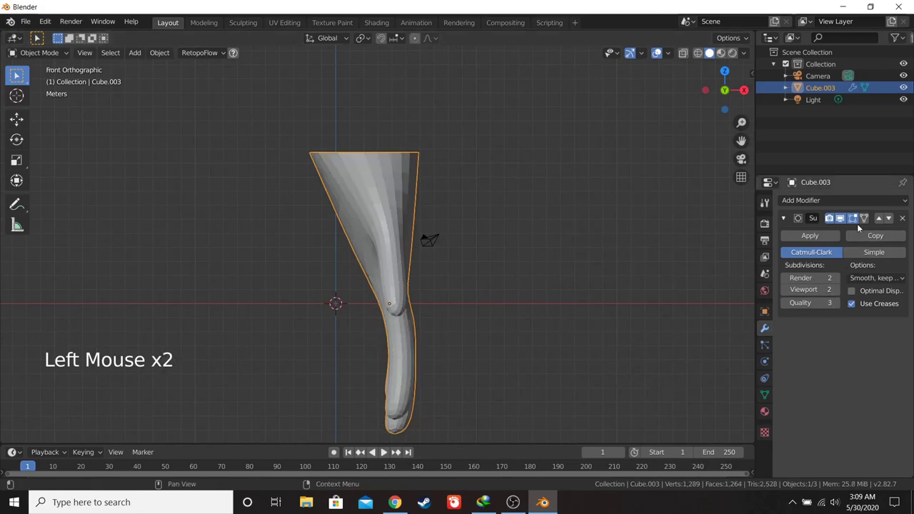
key("KP_3")
left_click(412, 270)
key("Tab")
middle_click(453, 319)
scroll("up", 3)
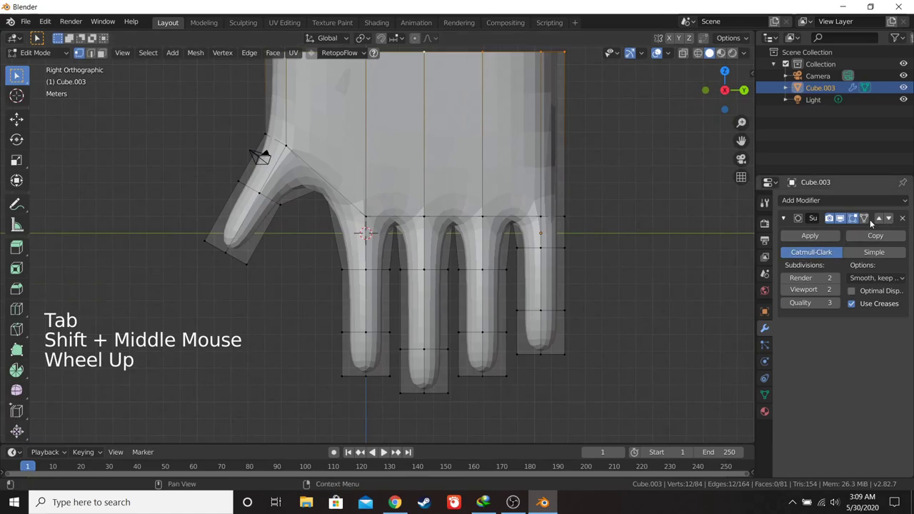
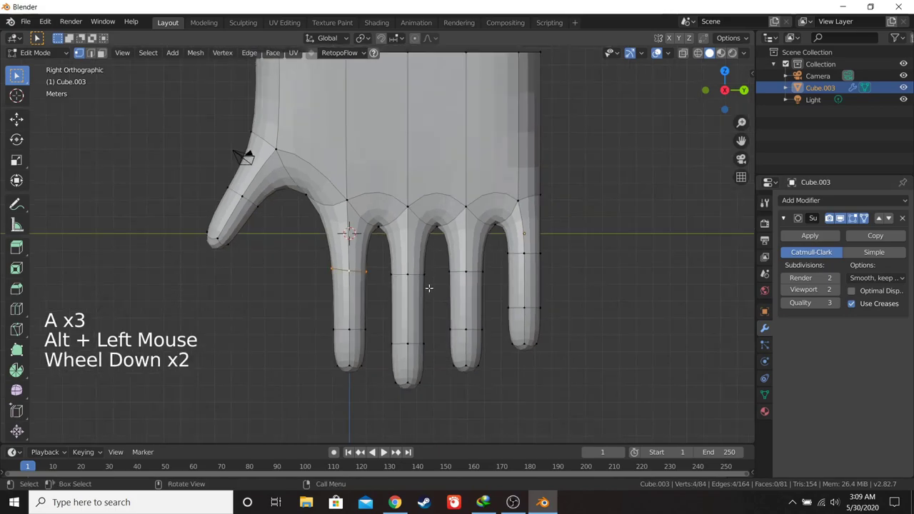
- Rescale the arm's end loop, then undo a run of edits back to a clean state
key("s")
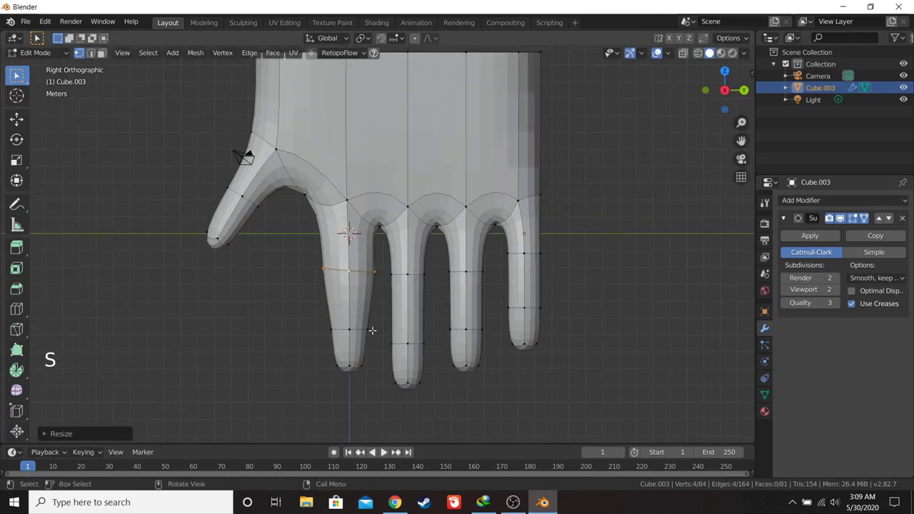
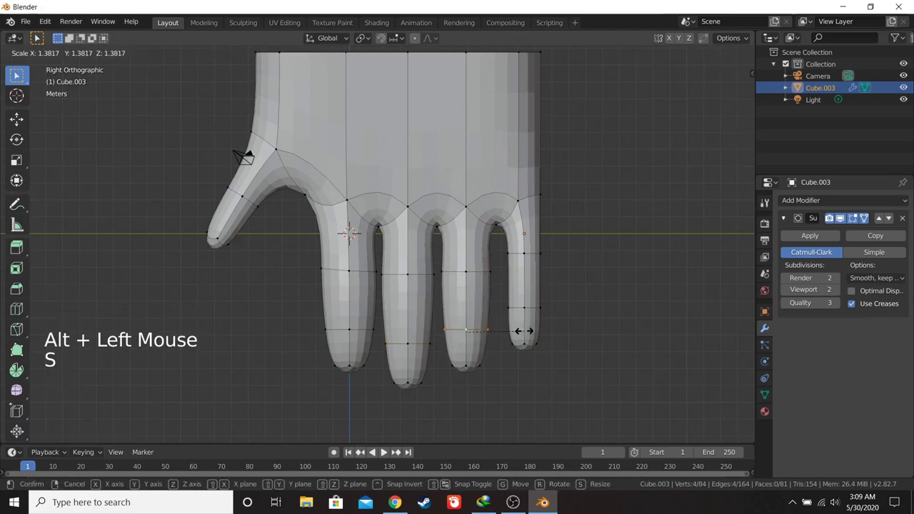
key("a")
key("a")
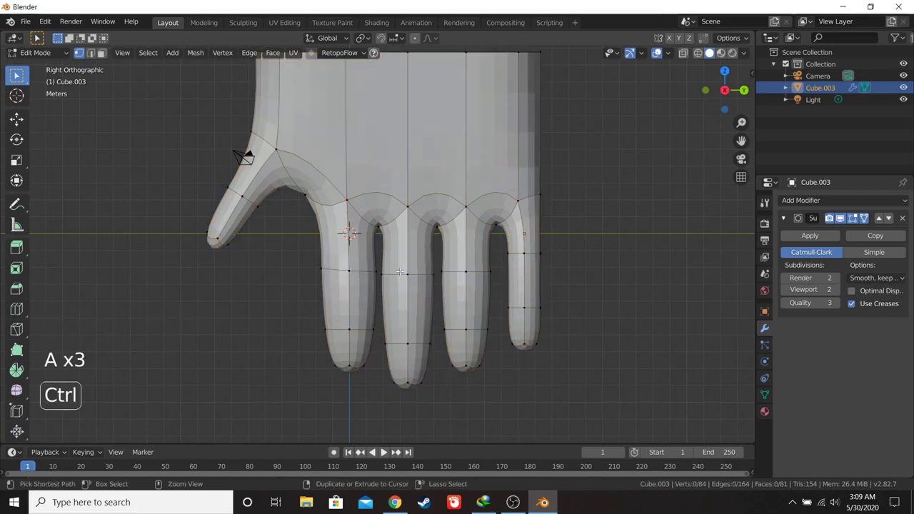
key("ctrl+z")
key("ctrl+z")
key("ctrl+z")
key("ctrl+z")
key("ctrl+z")
key("ctrl+z")
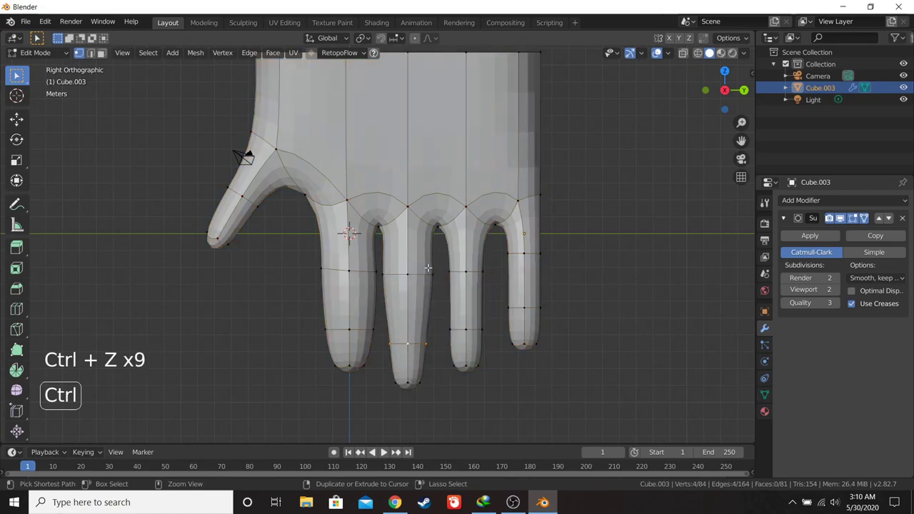
key("ctrl+z")
key("ctrl+z")
key("ctrl+z")
key("ctrl+z")
key("ctrl+z")
- Clear the selection and return to the straight side view to select the forearm faces
key("a")
key("a")
scroll("up", 3)
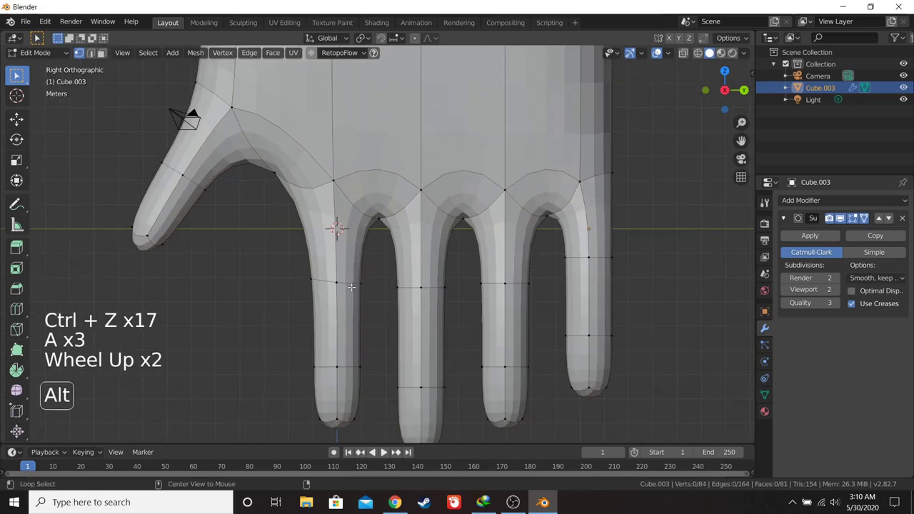
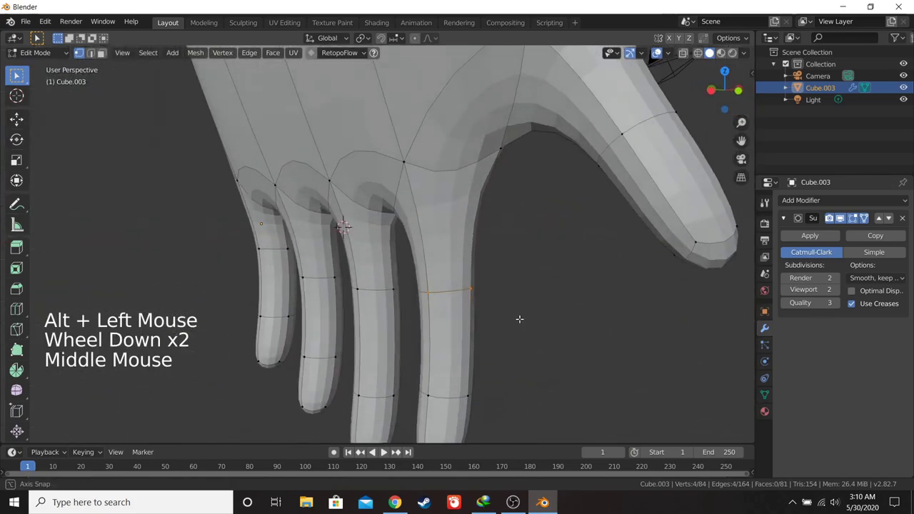
key("KP_1")
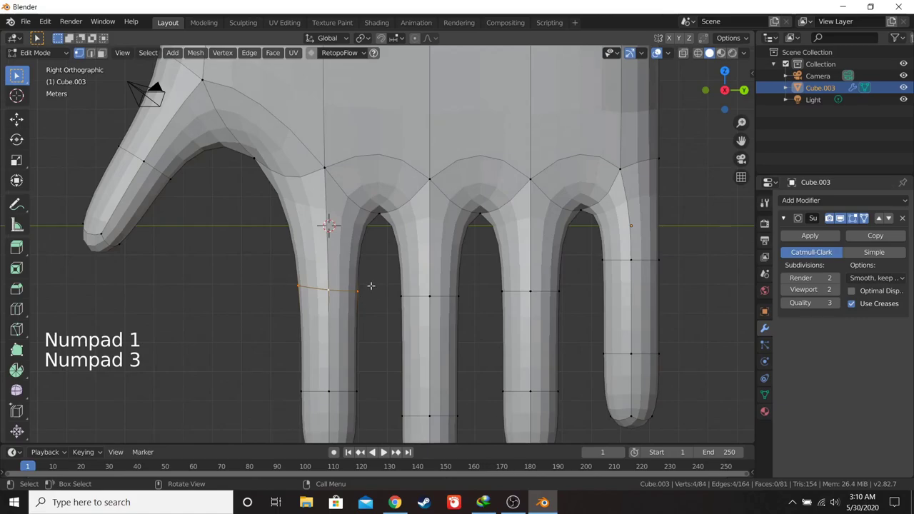
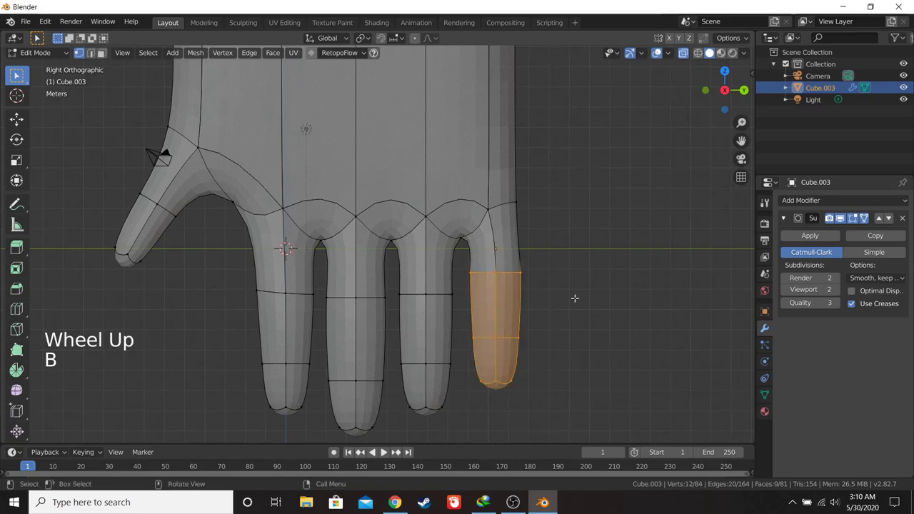
- Move the forearm faces to shorten the arm, enable Proportional Editing, and thicken the arm loop
key("g")
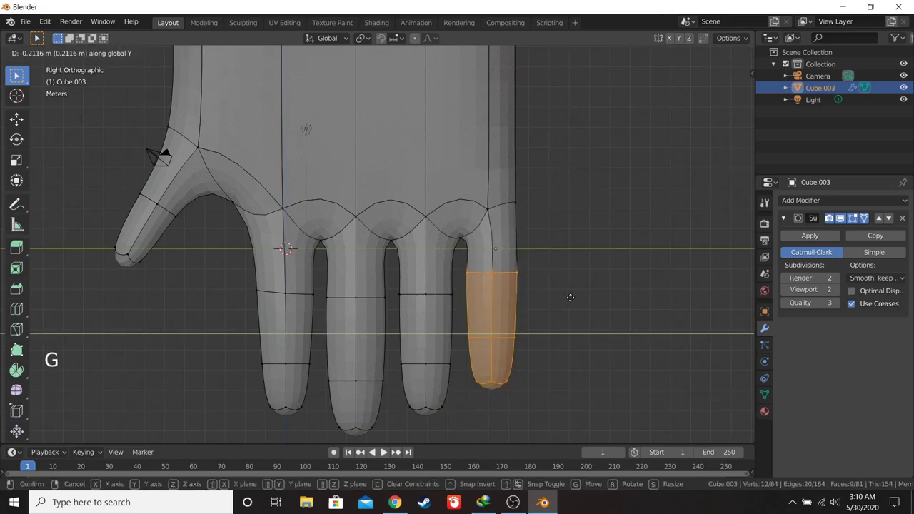
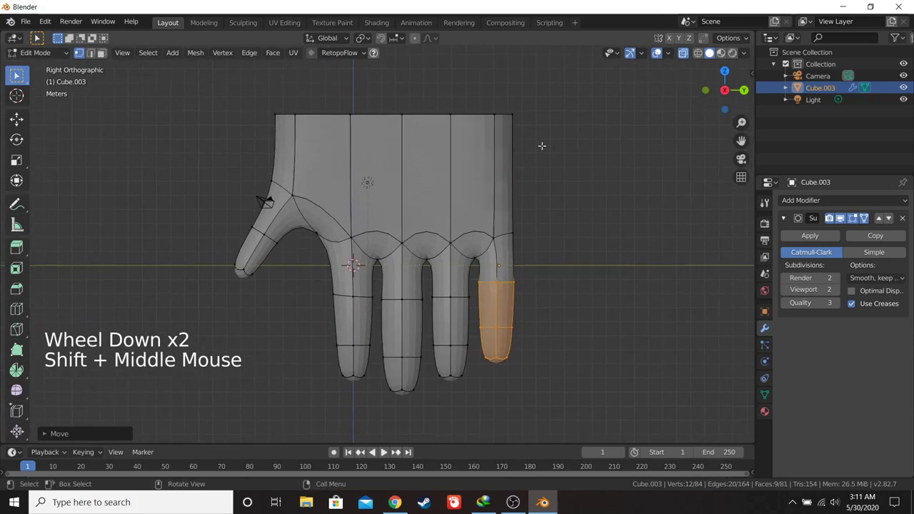
left_click(276, 237)
middle_click(262, 267)
scroll("up", 3)
left_click(422, 42)
key("s")
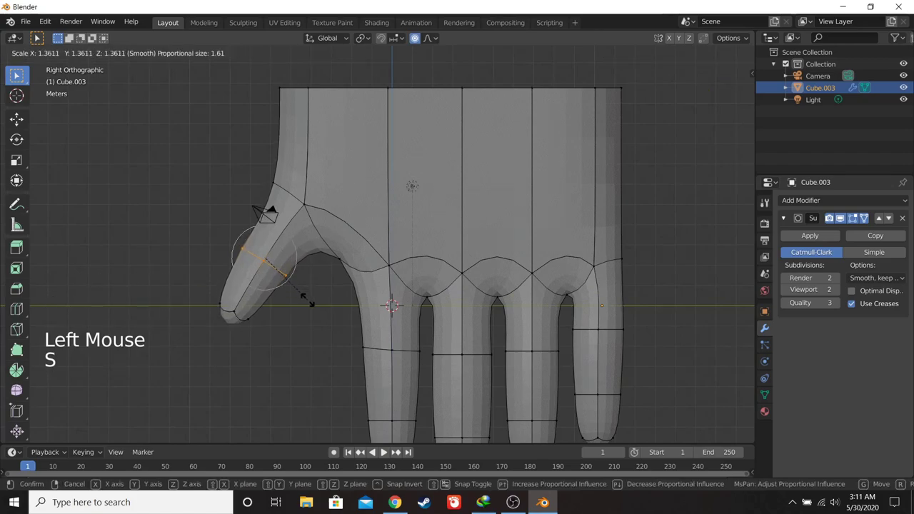
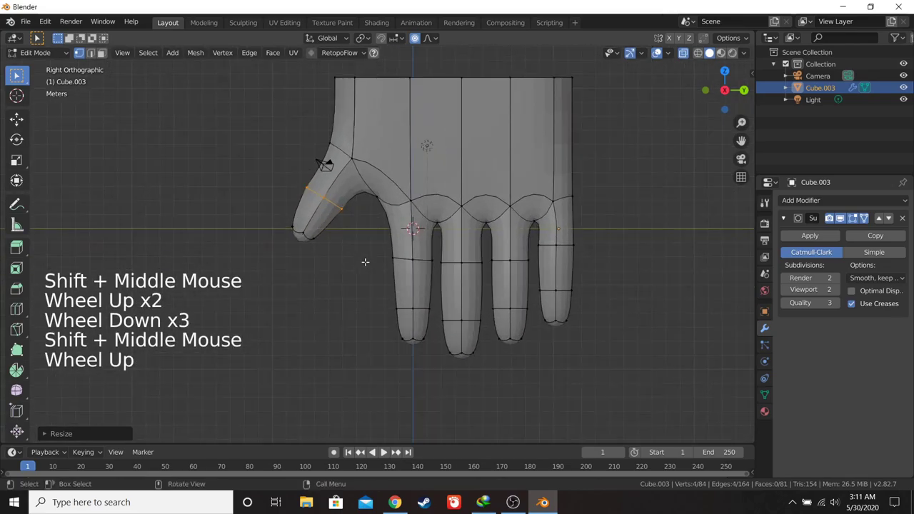
- Box-select the torso's side faces and move them about 0.56 m with falloff
key("a")
key("a")
scroll("down", 3)
key("b")
scroll("up", 3)
scroll("down", 3)
key("a")
key("a")
key("b")
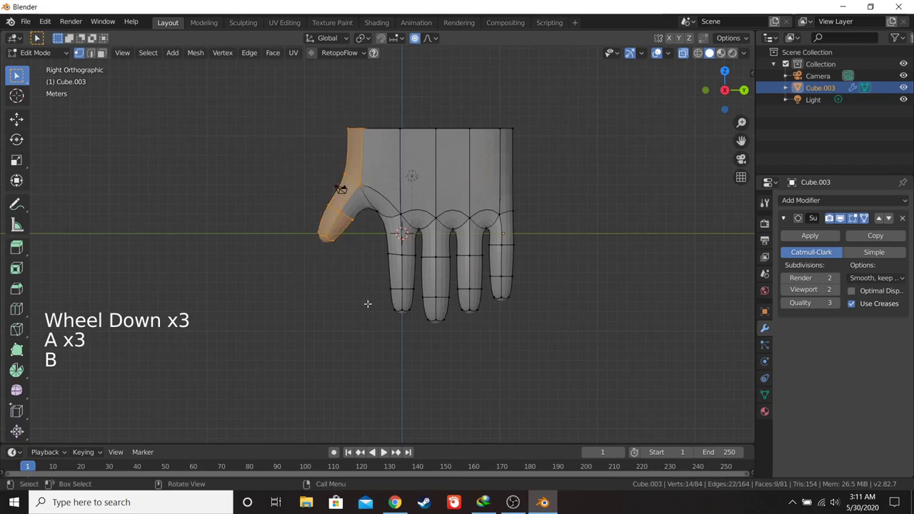
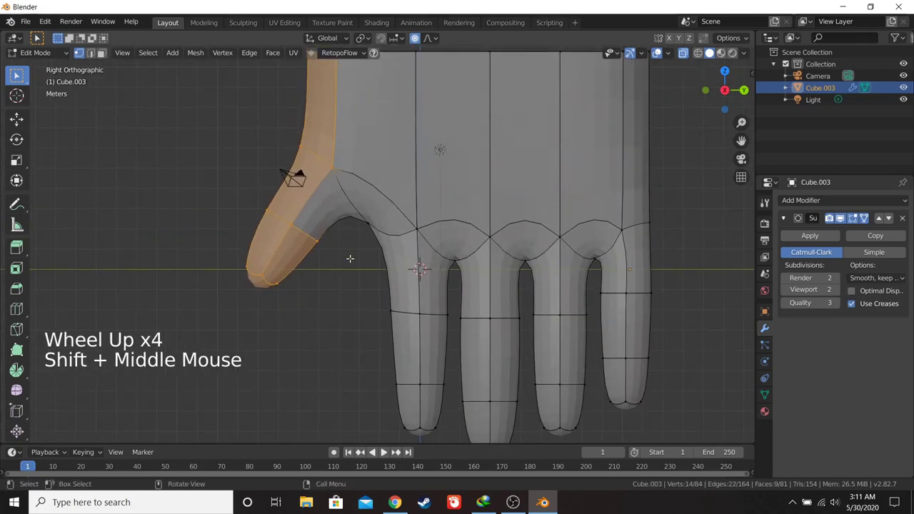
key("g")
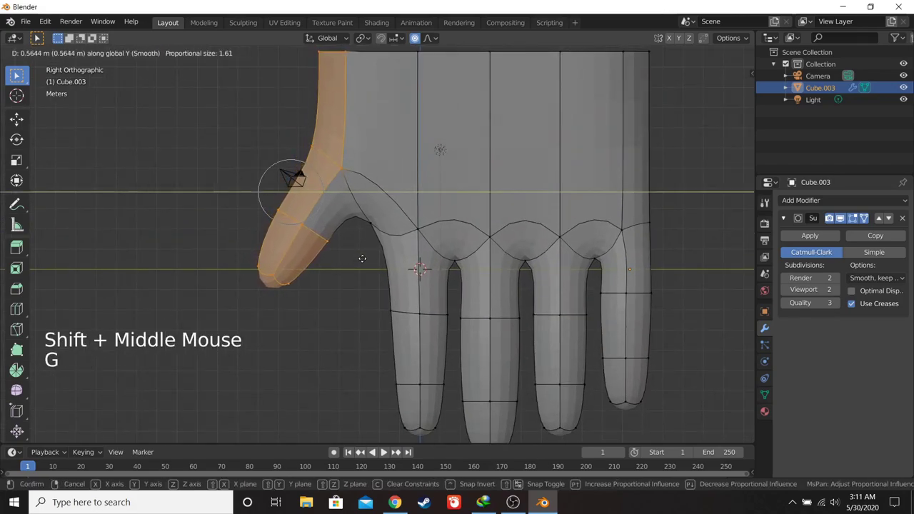
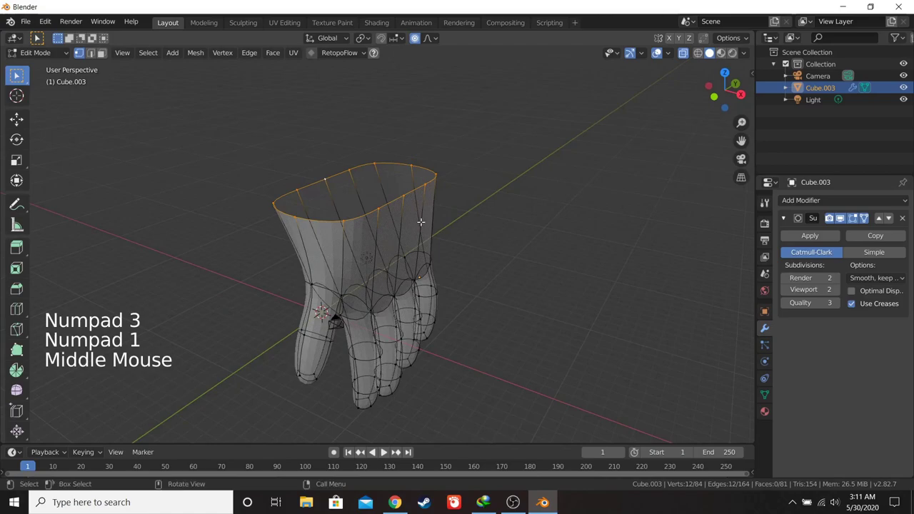
- Round the torso's top loop with To Sphere and squash it front to back along Y
key("shift+alt+s")
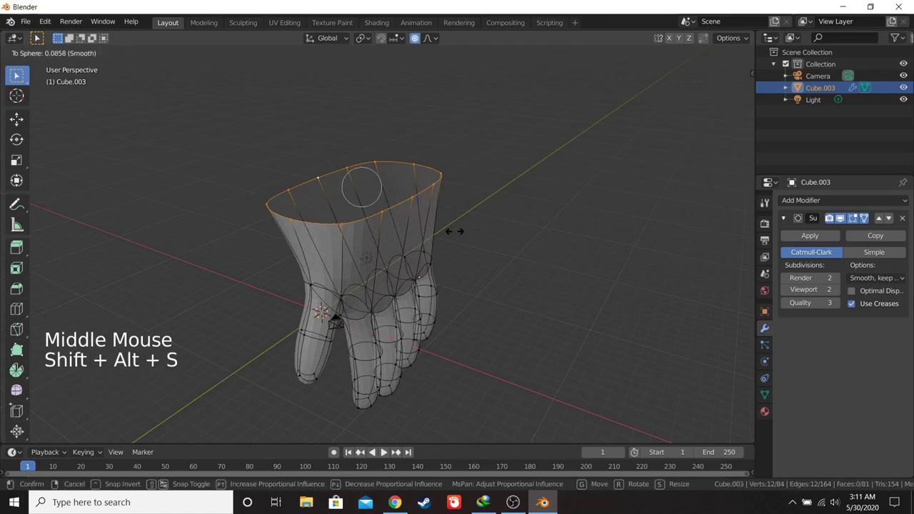
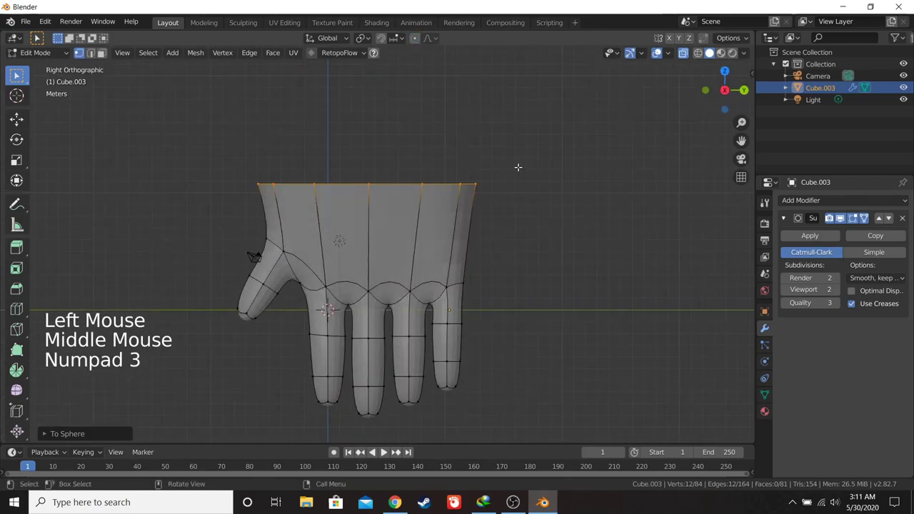
key("s")
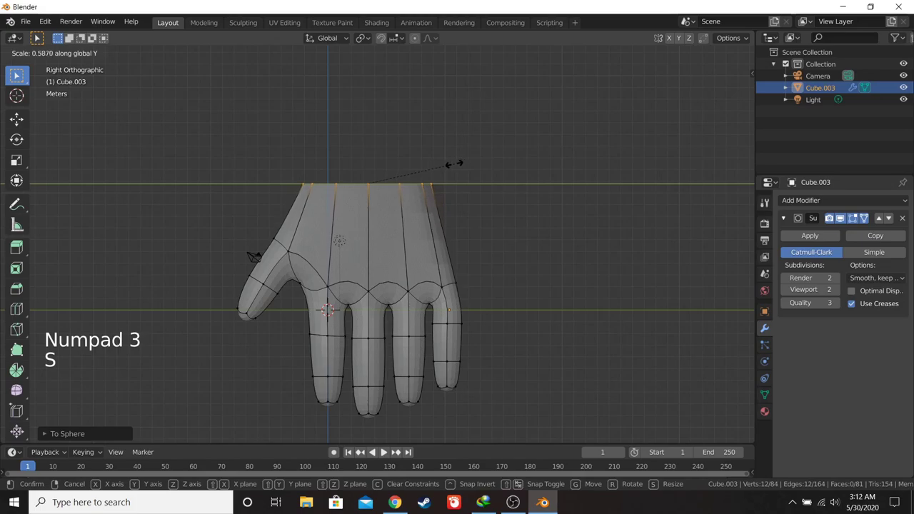
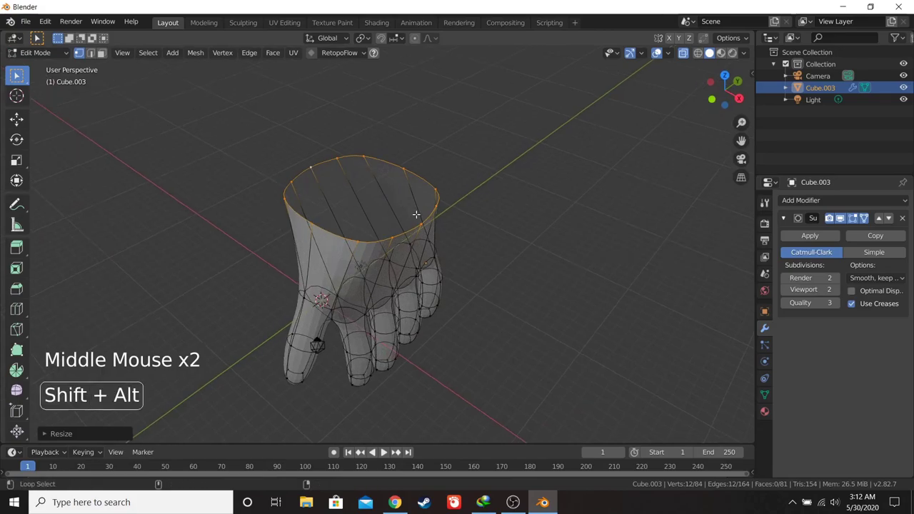
key("shift+alt+s")
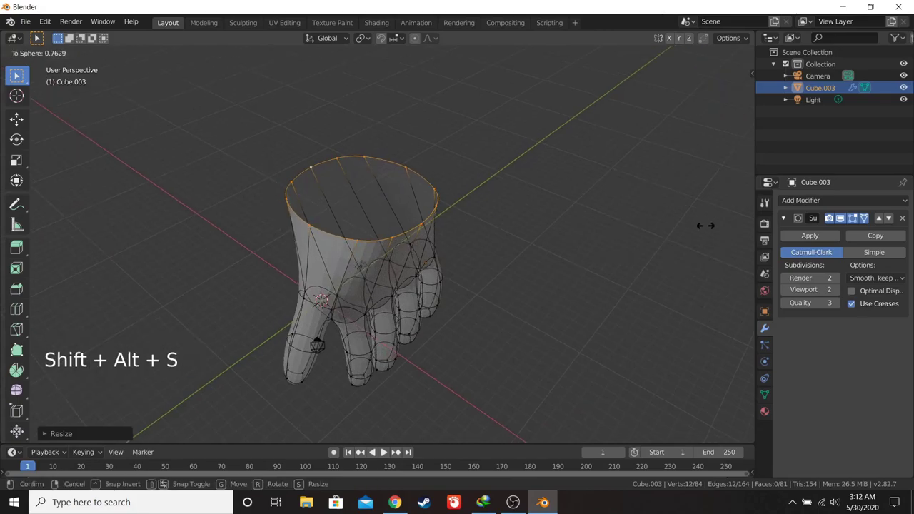
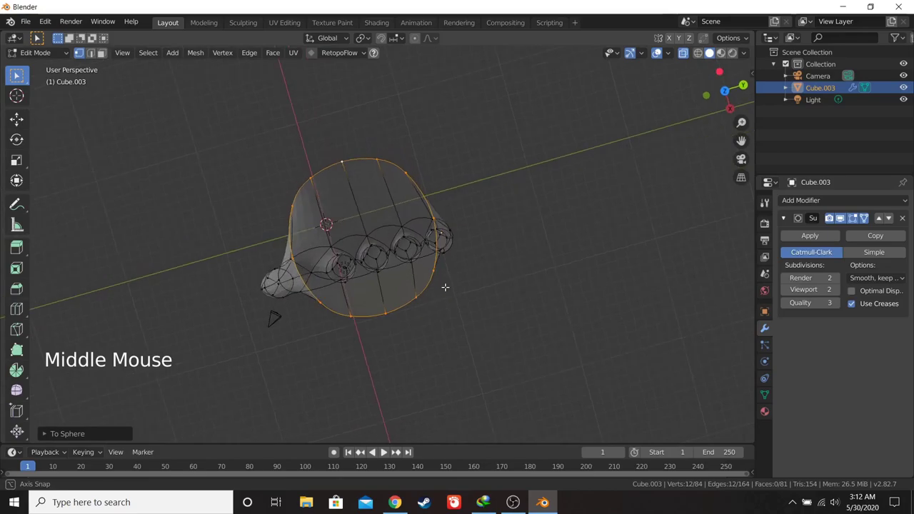
key("KP_1")
key("KP_3")
key("KP_1")
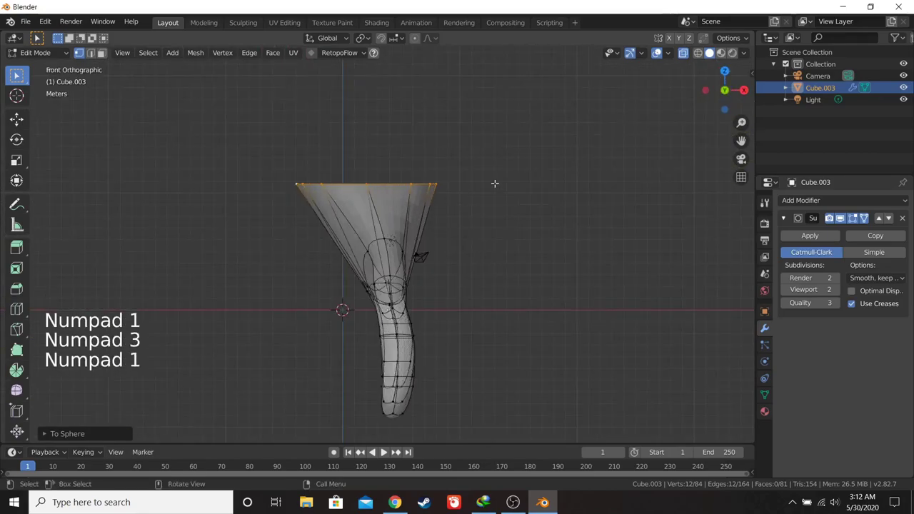
- Narrow the top loop side to side along X and slightly rotate it, checking from front and side
key("s")
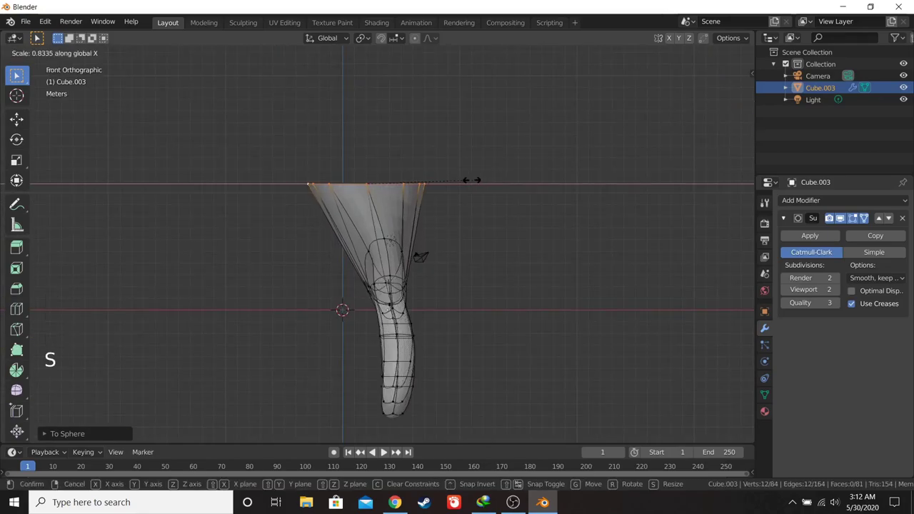
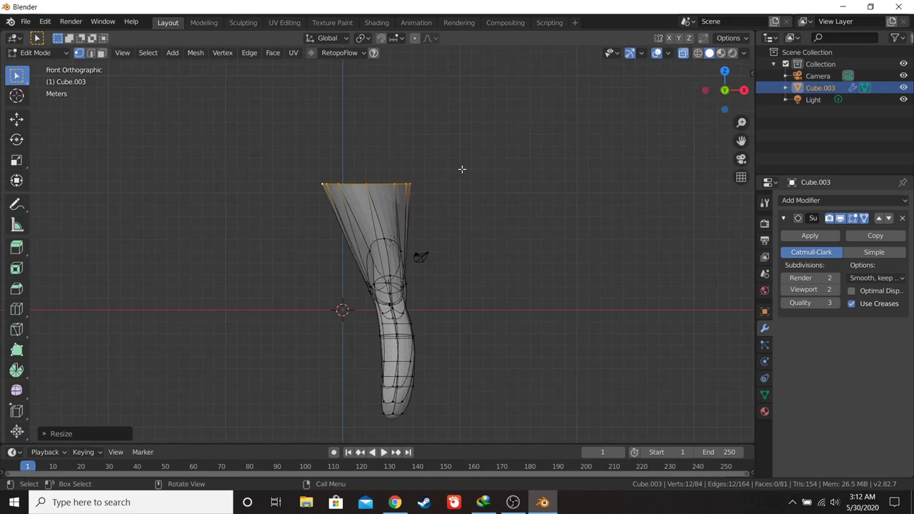
middle_click(436, 189)
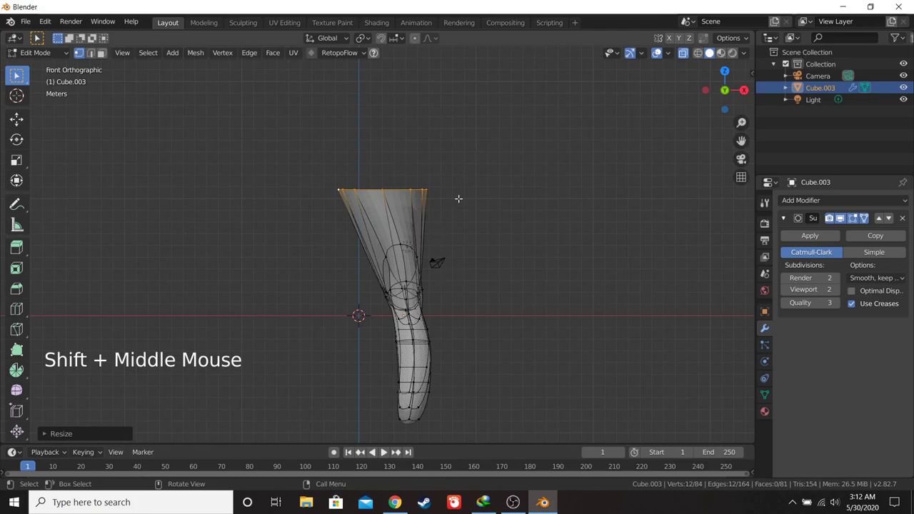
key("g")
key("r")
scroll("down", 3)
middle_click(446, 210)
key("KP_1")
key("KP_3")
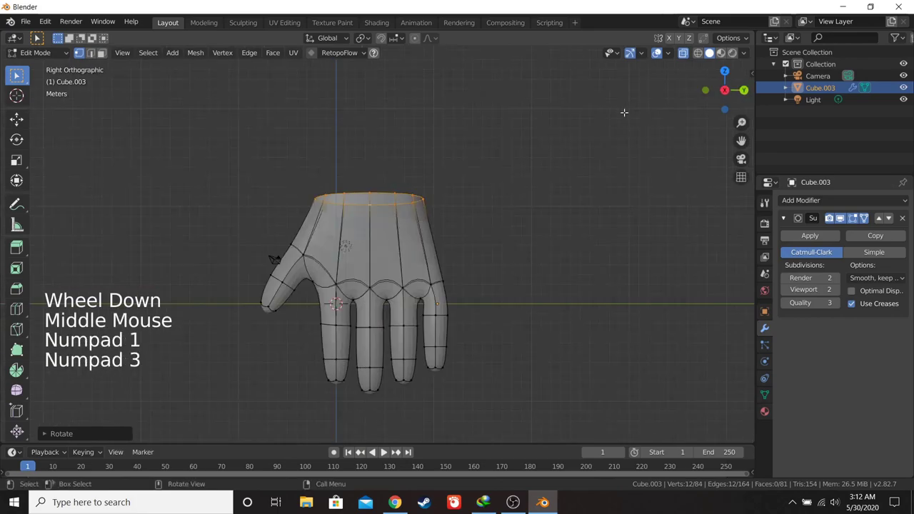
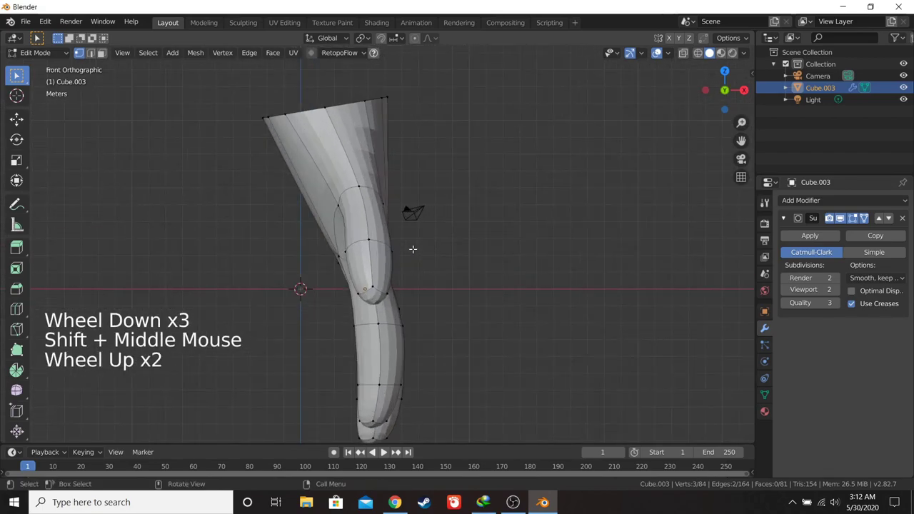
- With proportional editing on, grab the shoulder vertices three times, about 0.2 m along X
key("o")
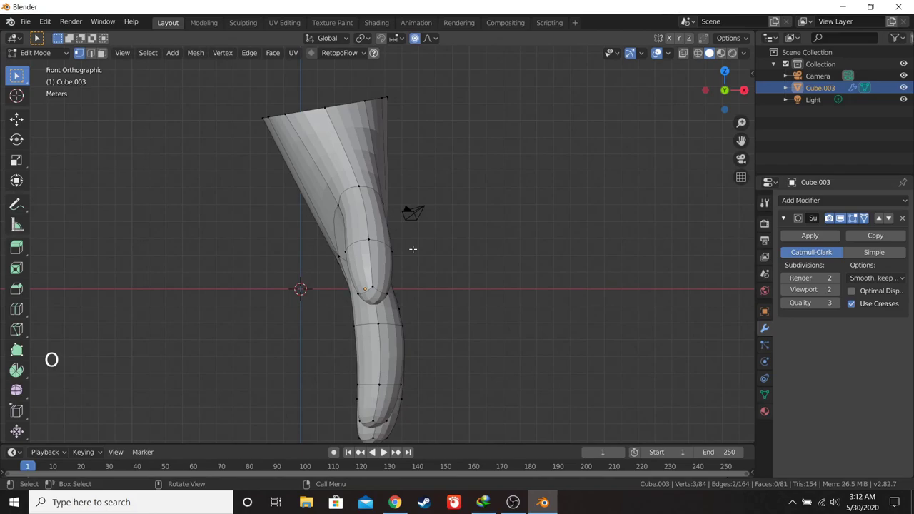
key("g")
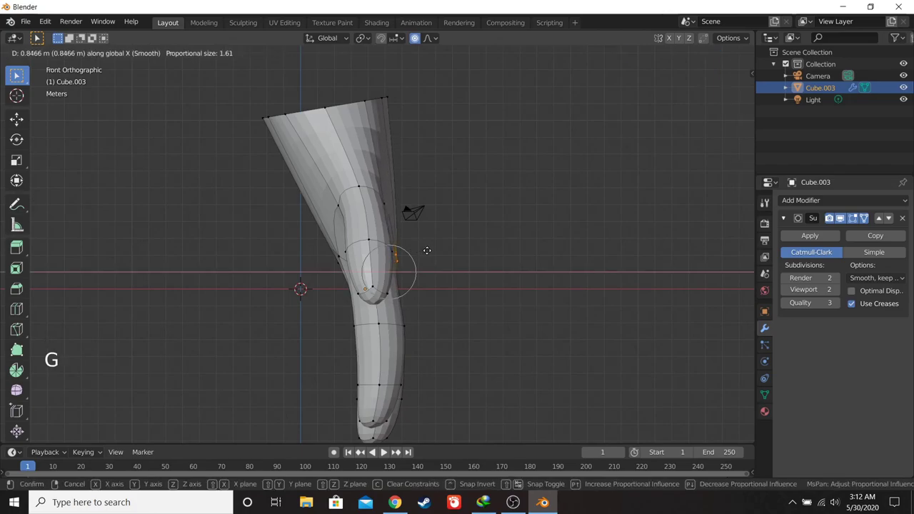
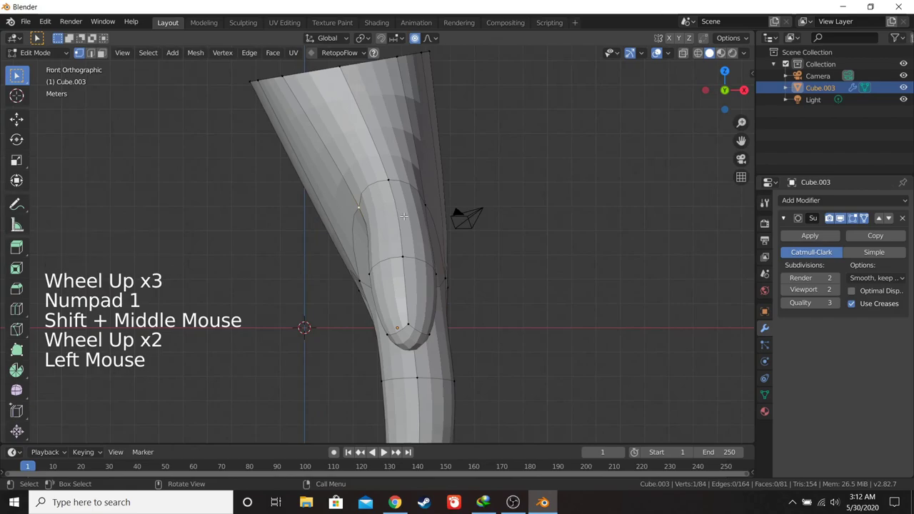
key("g")
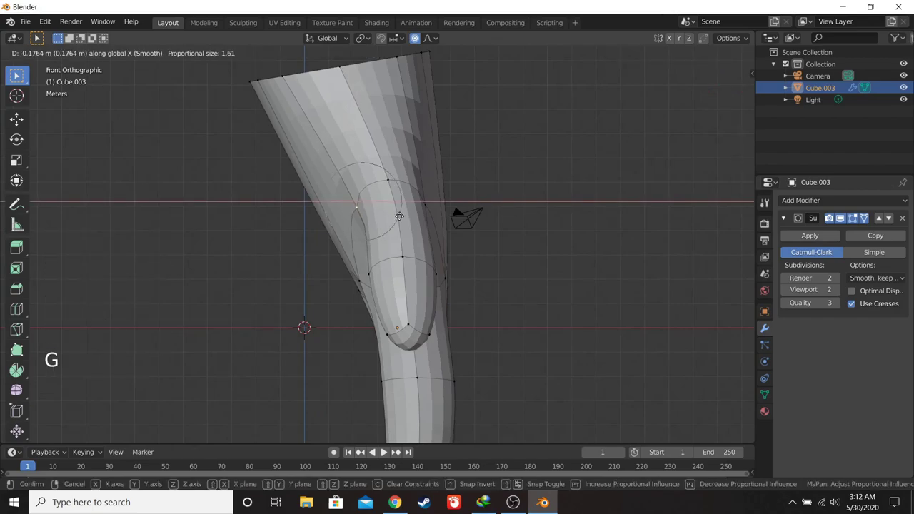
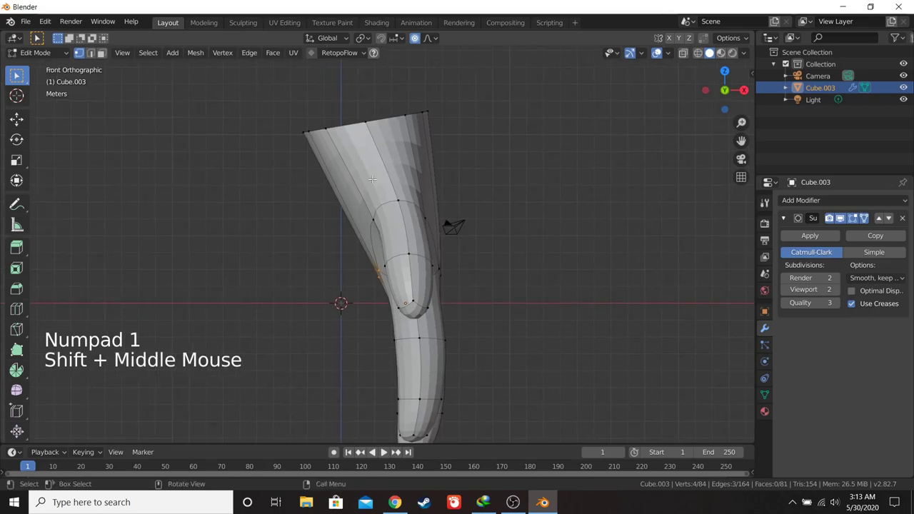
key("g")
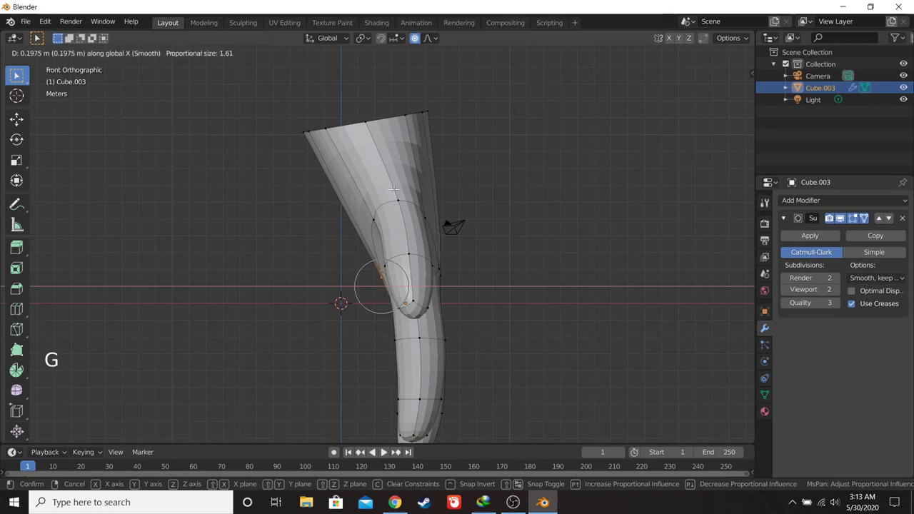
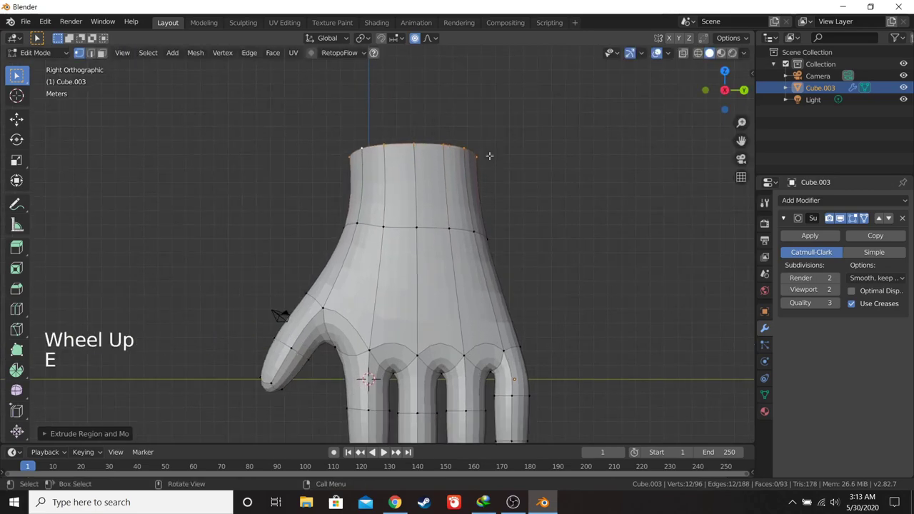
- Raise the extruded top loop with falloff to form a tapered neck
key("KP_1")
key("g")
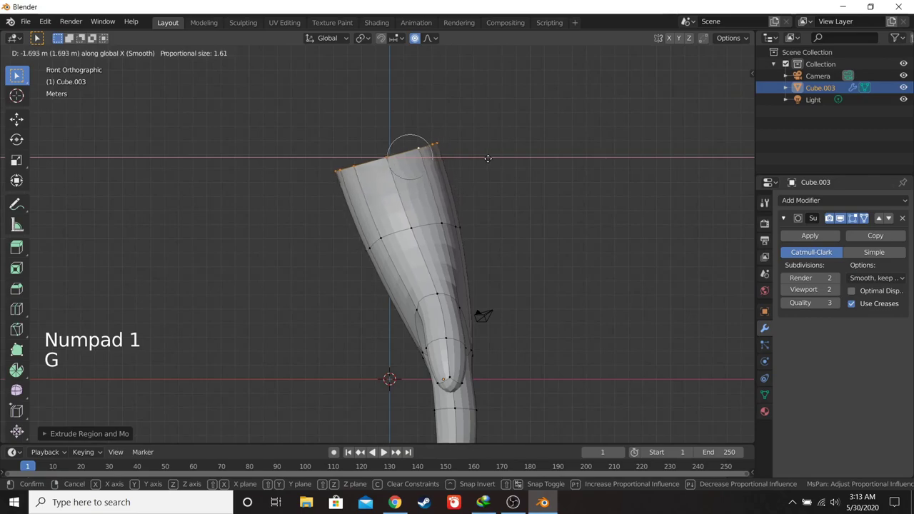
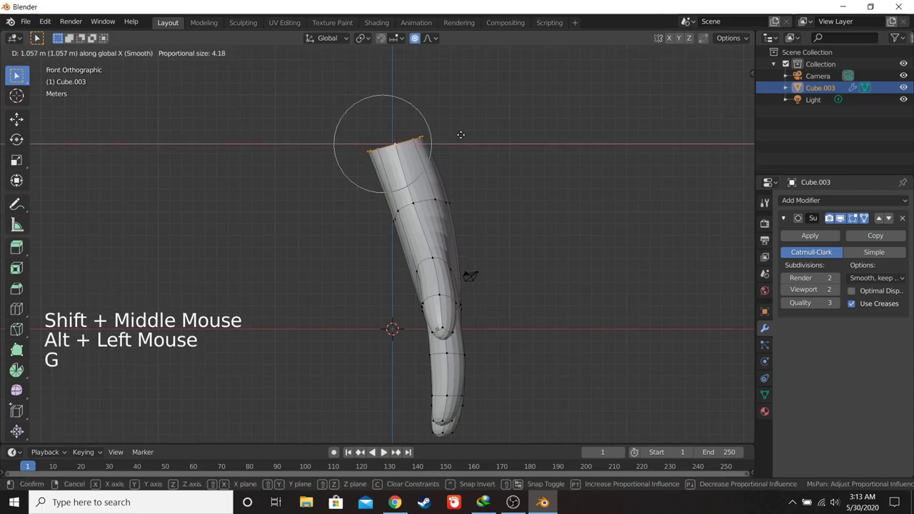
scroll("down", 3)
key("Tab")
scroll("up", 3)
- Preview the smoothed neck in Object Mode from the right, then return to Edit Mode
key("KP_3")
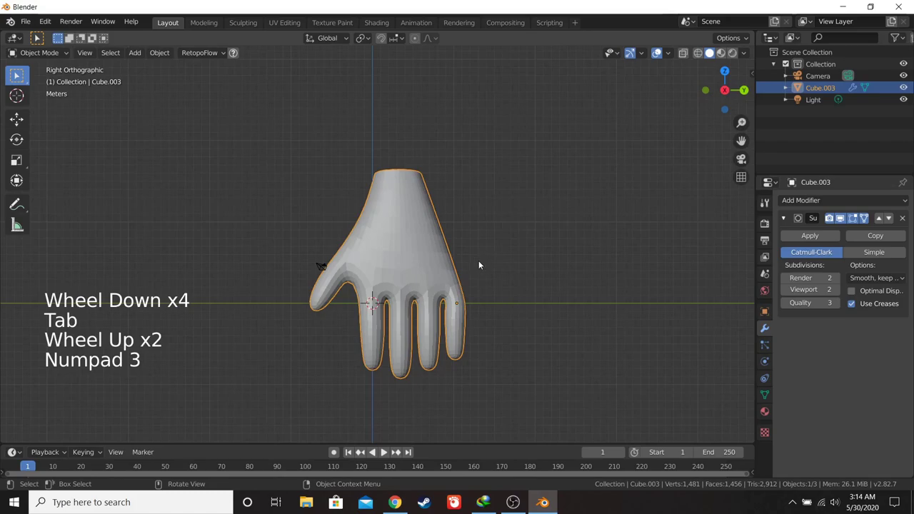
middle_click(470, 227)
scroll("up", 3)
key("Tab")
middle_click(479, 254)
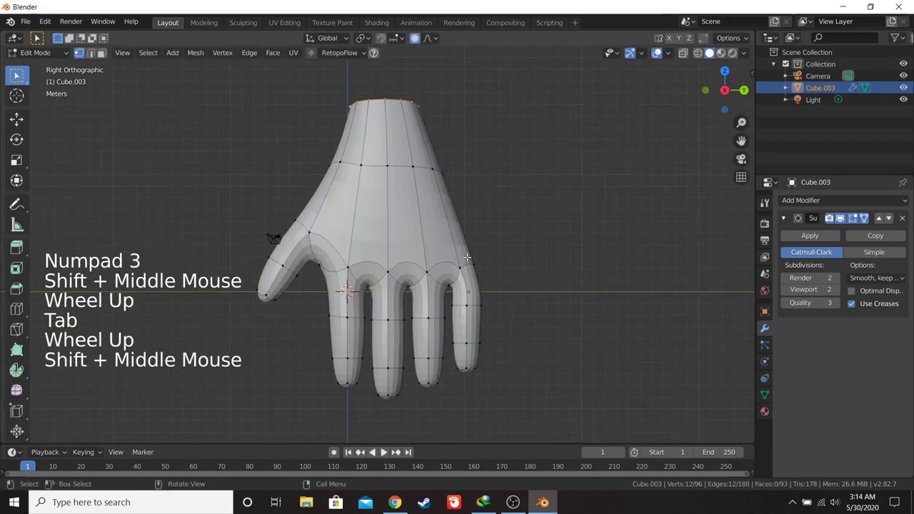
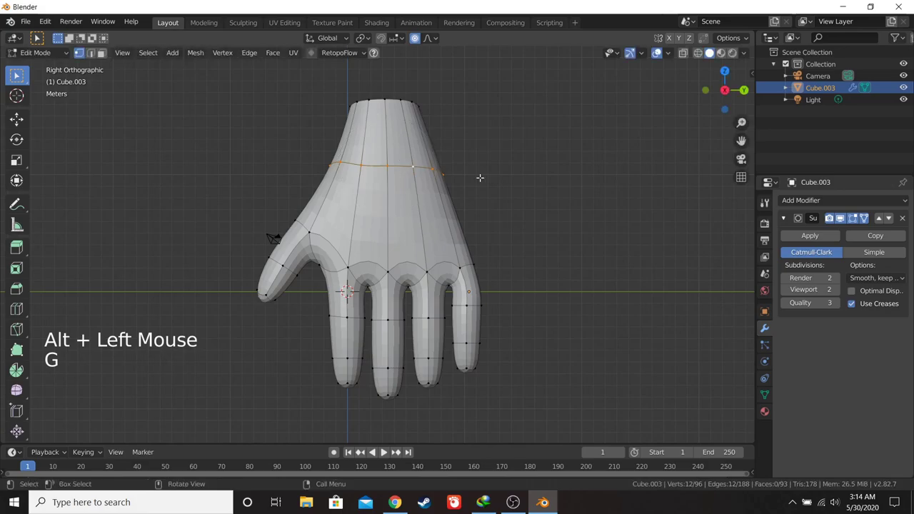
- Rescale the upper arm loop and move selected vertices along Y with falloff
key("s")
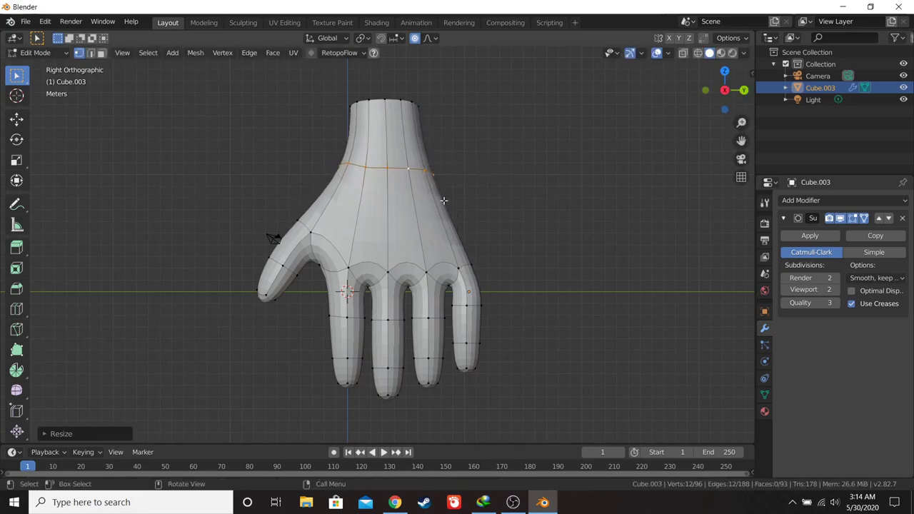
key("a")
key("a")
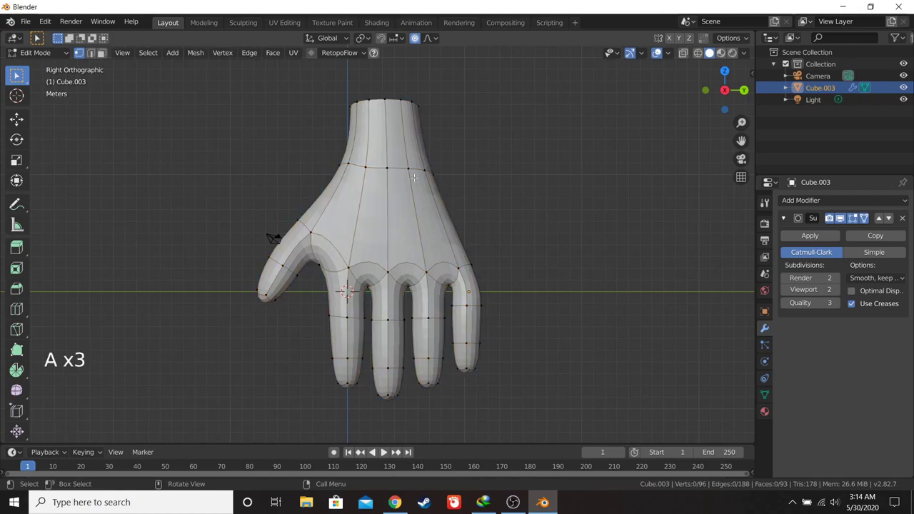
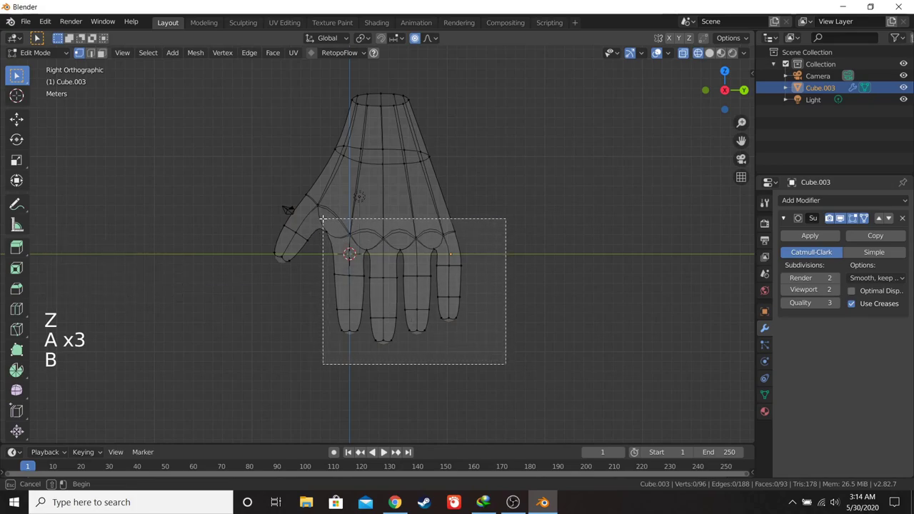
key("g")
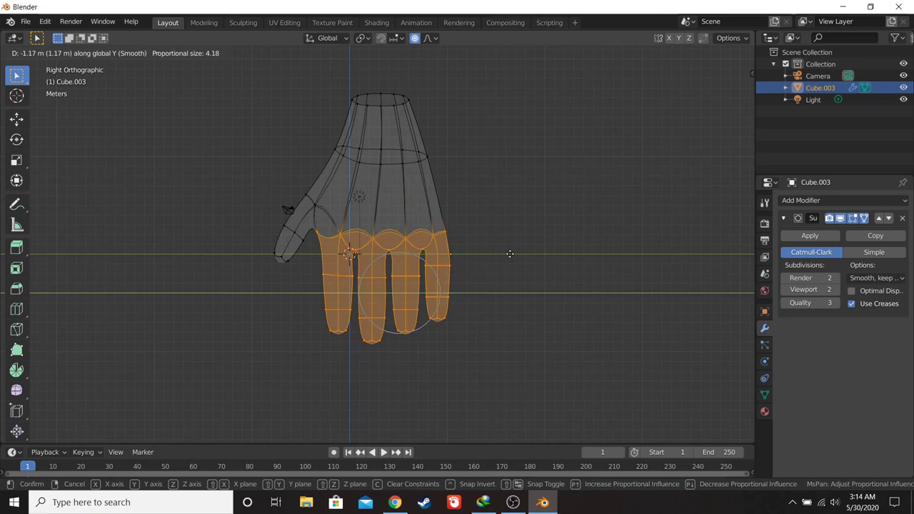
- Box-select the lower arm loop and move it about 0.61 m with proportional falloff
key("a")
key("a")
key("z")
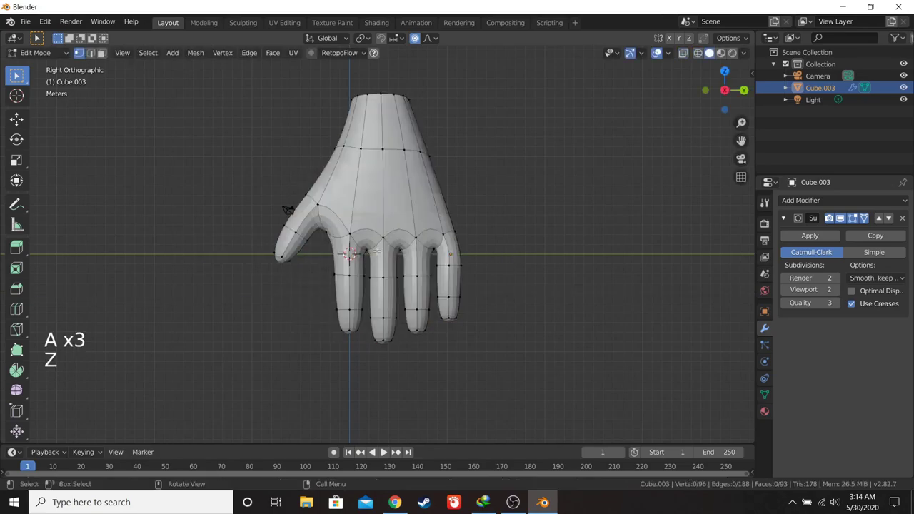
scroll("up", 3)
key("z")
key("b")
key("g")
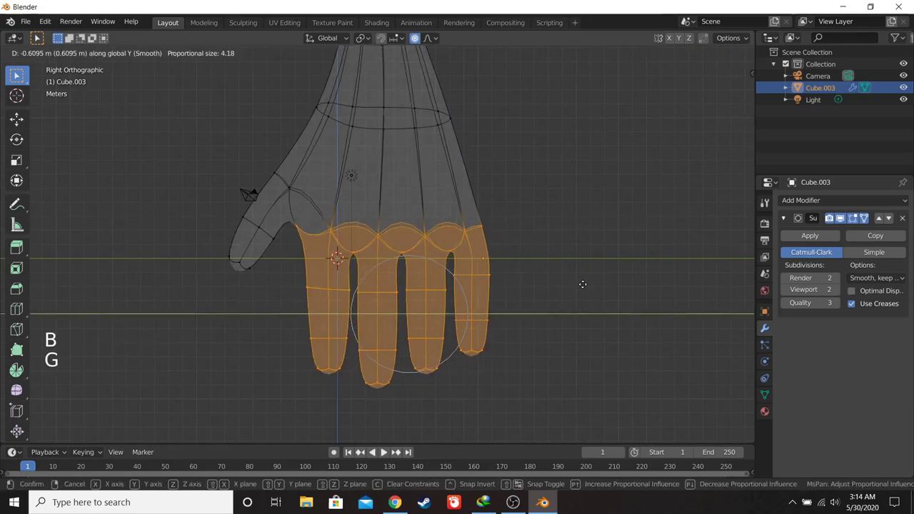
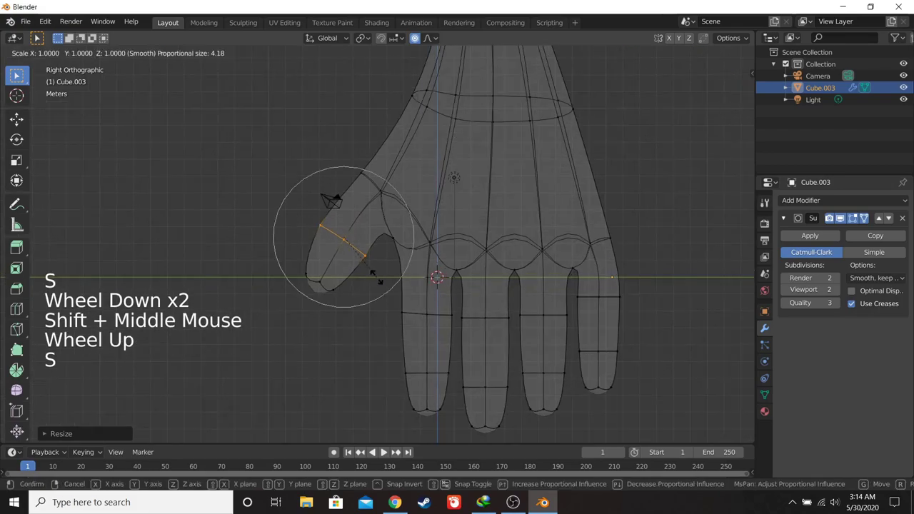
- From Front Ortho, scale the selected arm loops to about 0.90 along X with proportional falloff
middle_click(439, 288)
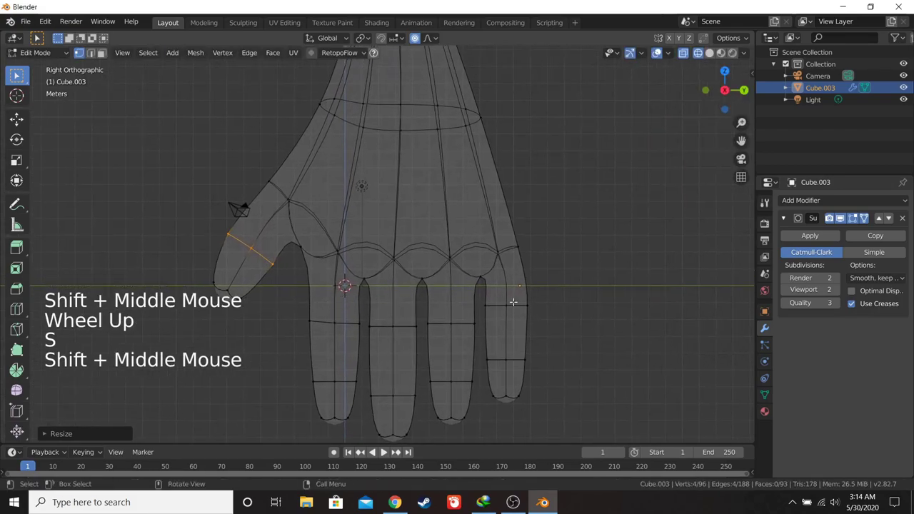
key("z")
scroll("down", 3)
key("KP_1")
scroll("down", 3)
key("KP_3")
key("KP_1")
scroll("up", 3)
key("s")
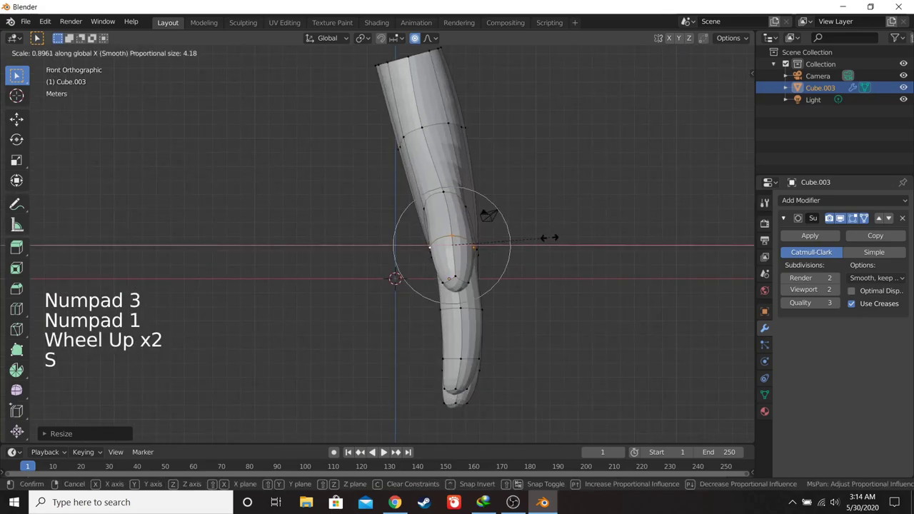
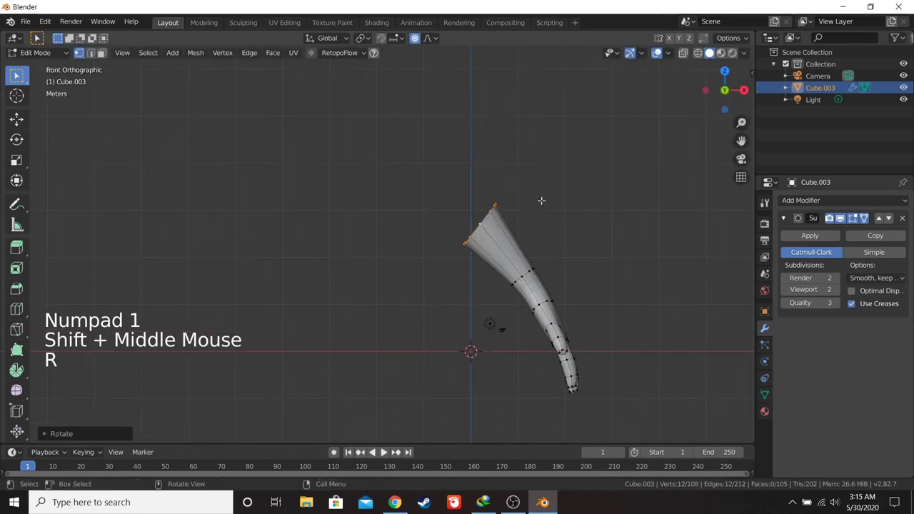
- Move, rotate and enlarge the shoulder end loop with proportional editing
key("g")
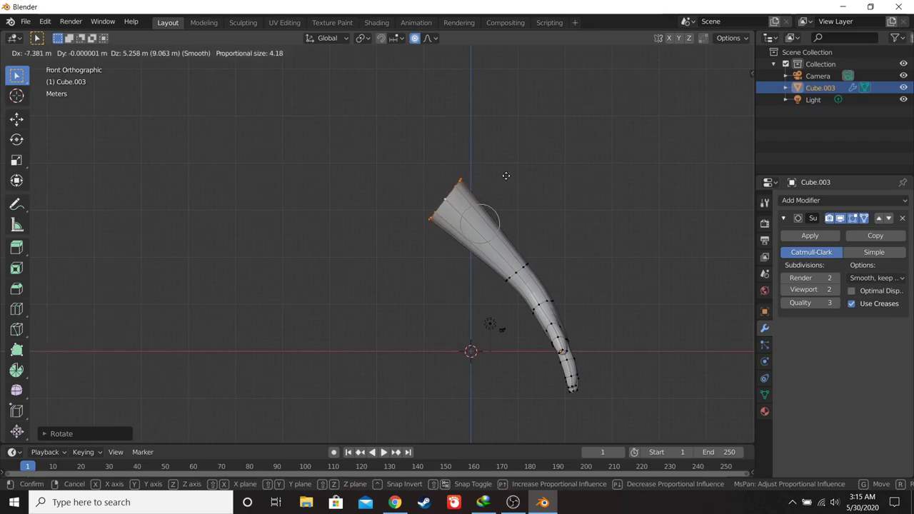
key("e")
key("r")
key("s")
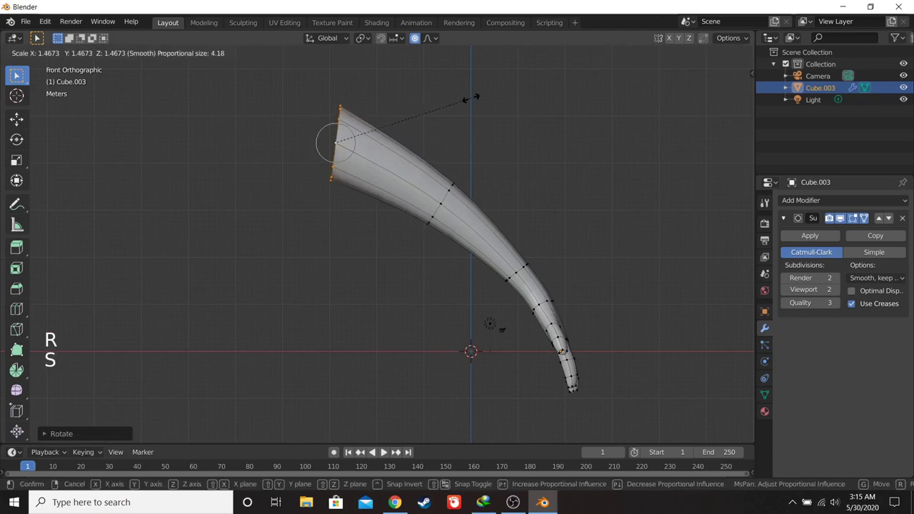
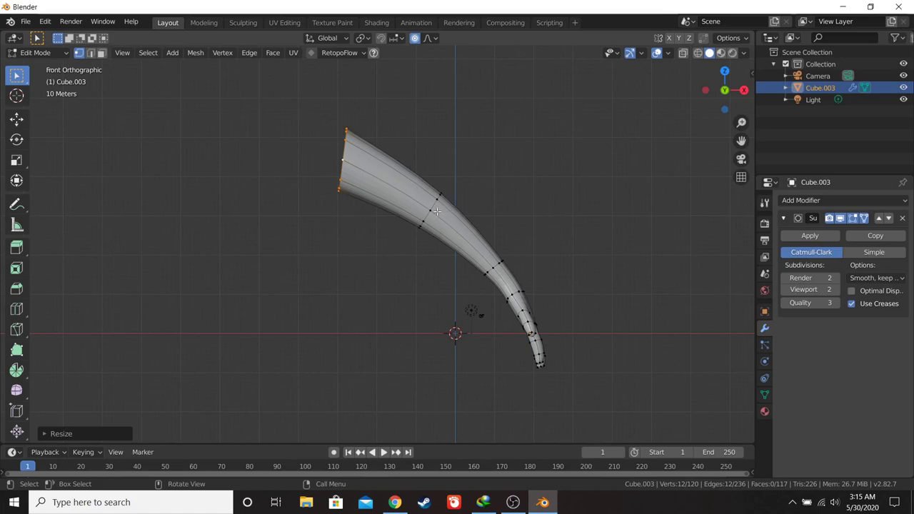
middle_click(458, 227)
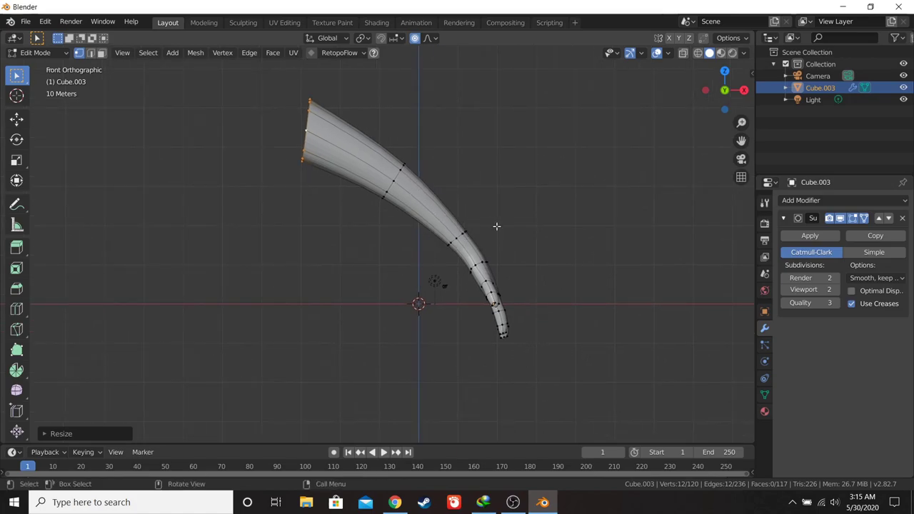
key("a")
- Check the arm from front and side, then reposition the selected loops with smooth falloff
key("Tab")
middle_click(490, 242)
key("KP_1")
key("KP_3")
key("Tab")
left_click(412, 162)
middle_click(444, 190)
scroll("up", 3)
key("a")
key("a")
left_click(423, 177)
key("g")
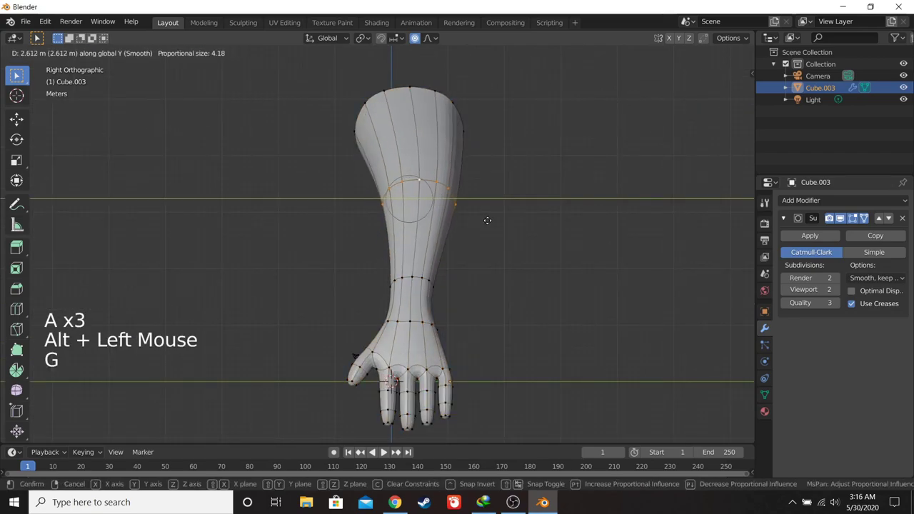
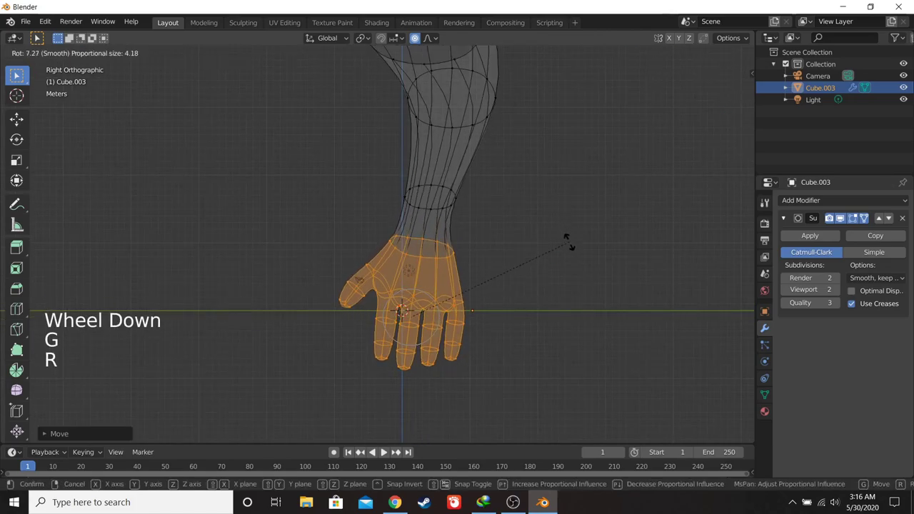
- Leave Edit Mode and orbit to inspect the smoothed curving arm with fingers
key("KP_1")
key("Tab")
key("z")
key("KP_3")
key("KP_1")
scroll("down", 3)
middle_click(557, 258)
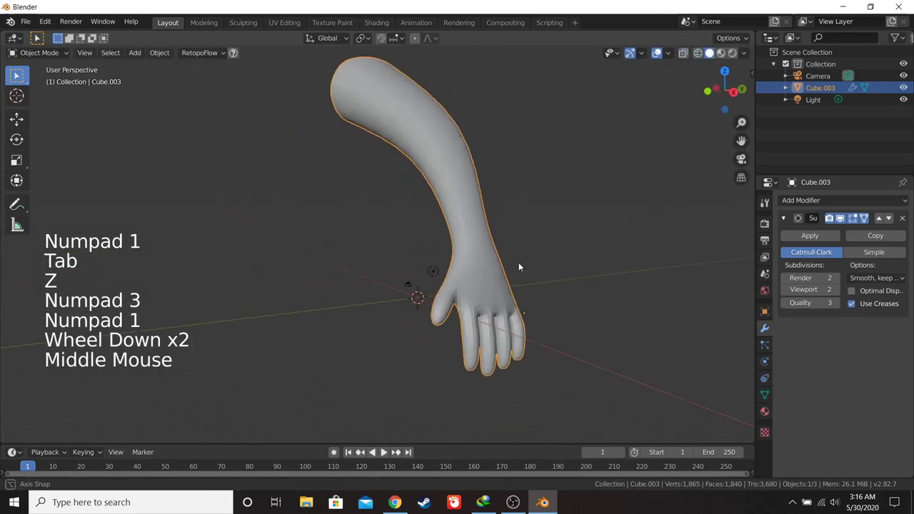
- Tweak the forearm and hand vertices in Edit Mode, checking from the front view
key("KP_1")
middle_click(518, 253)
scroll("up", 3)
key("Tab")
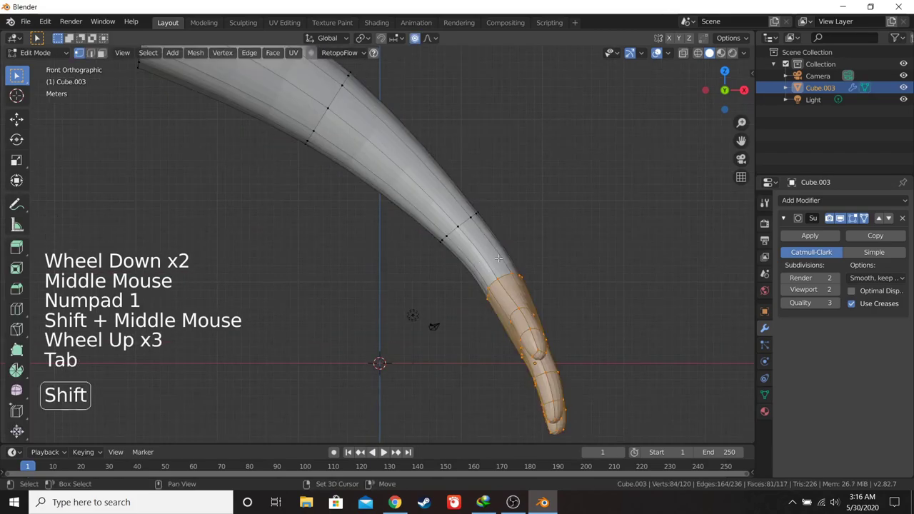
middle_click(471, 263)
middle_click(457, 261)
key("KP_1")
scroll("down", 3)
middle_click(435, 265)
key("Tab")
scroll("down", 3)
key("g")
middle_click(561, 314)
- Save the scene as PA tutorial lagi.blend
scroll("up", 3)
key("ctrl+s")
scroll("up", 3)
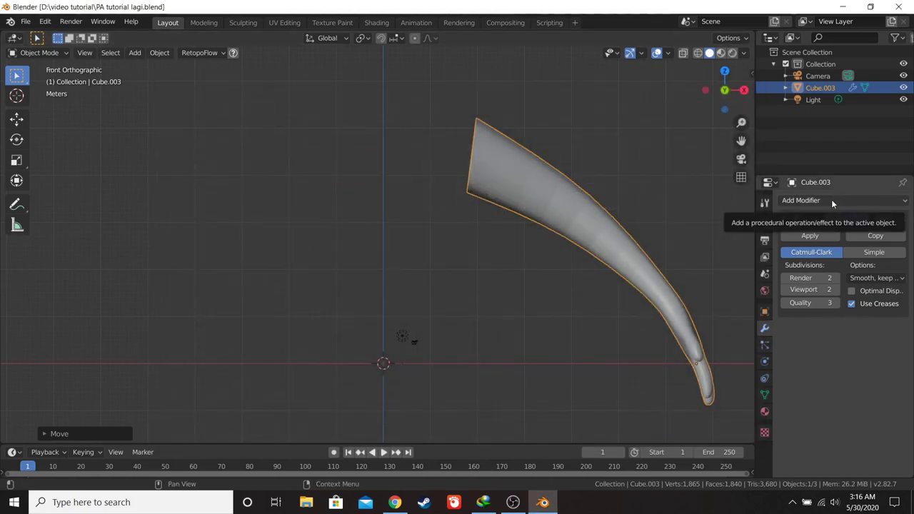
- Add a Mirror modifier on the X axis to the arm object Cube.003
left_click(835, 203)
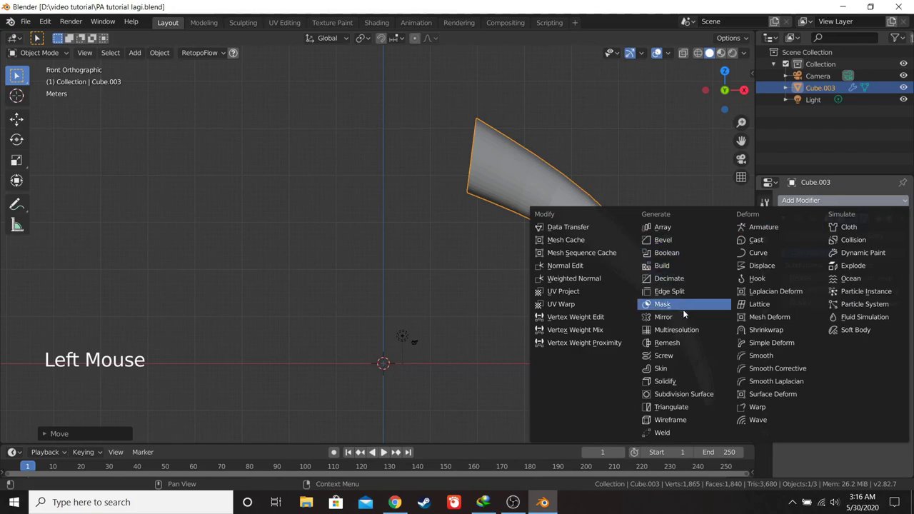
scroll("down", 3)
middle_click(620, 308)
left_click(906, 331)
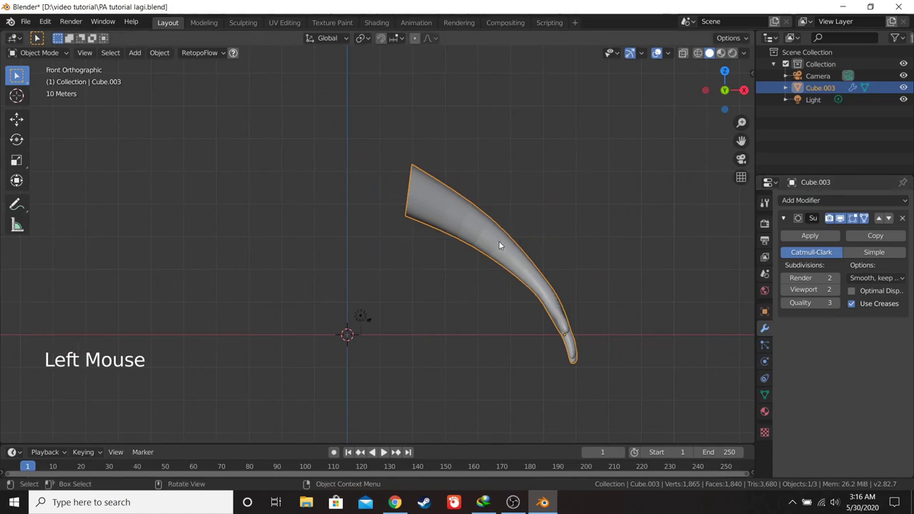
key("g")
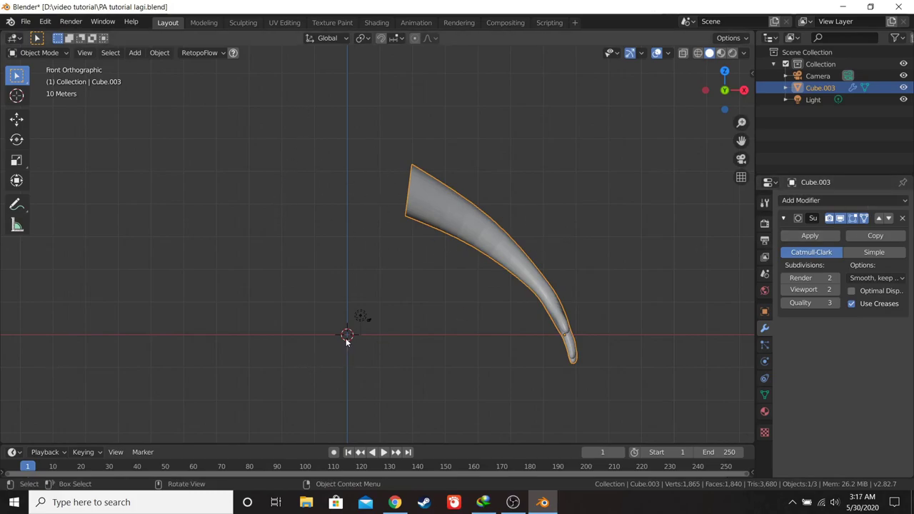
left_click(831, 205)
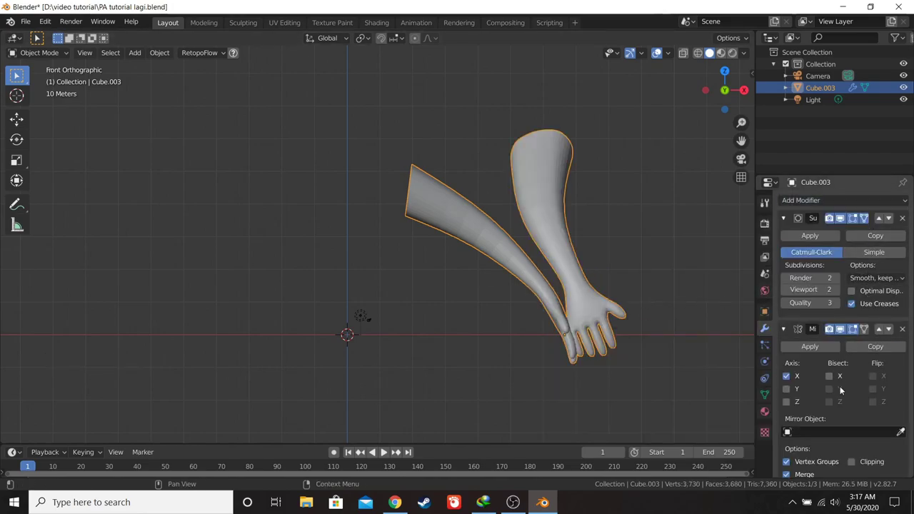
scroll("down", 3)
middle_click(483, 228)
scroll("up", 3)
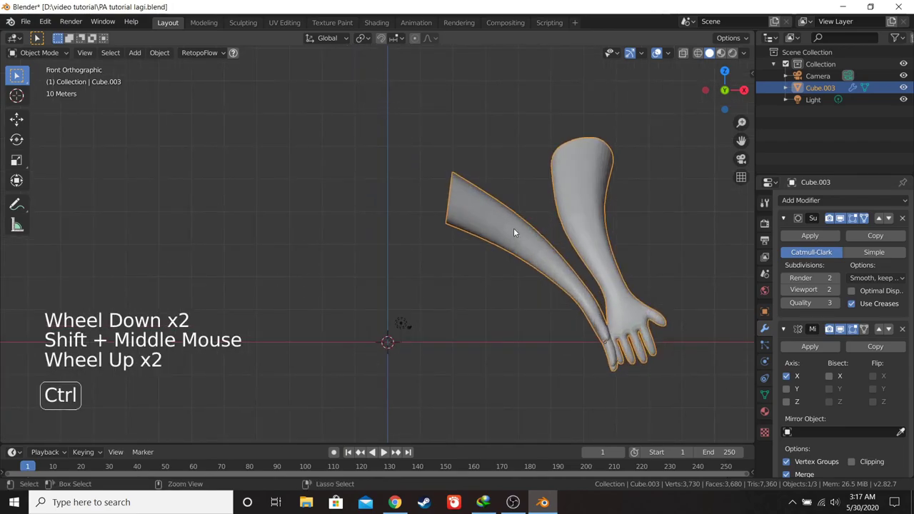
- Reapply the Mirror modifier below the Subdivision so a mirrored second arm appears
key("ctrl+a")
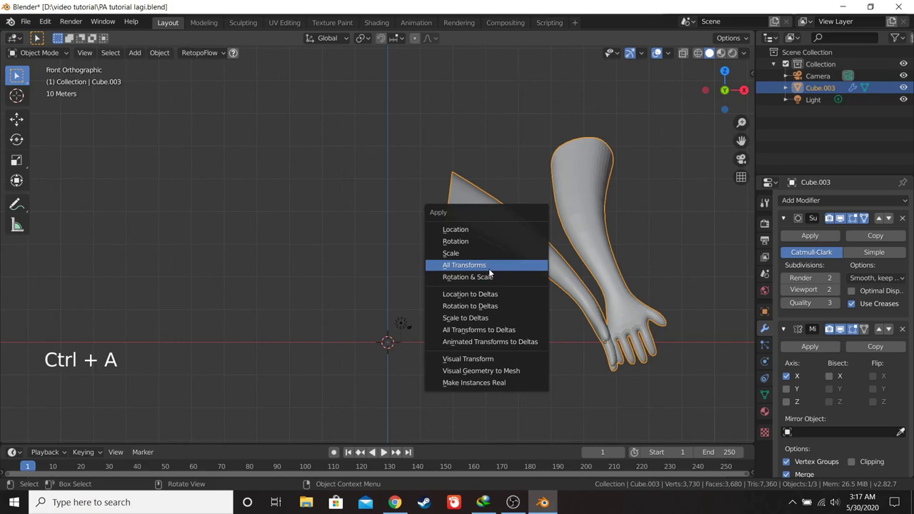
scroll("down", 3)
left_click(905, 332)
scroll("up", 3)
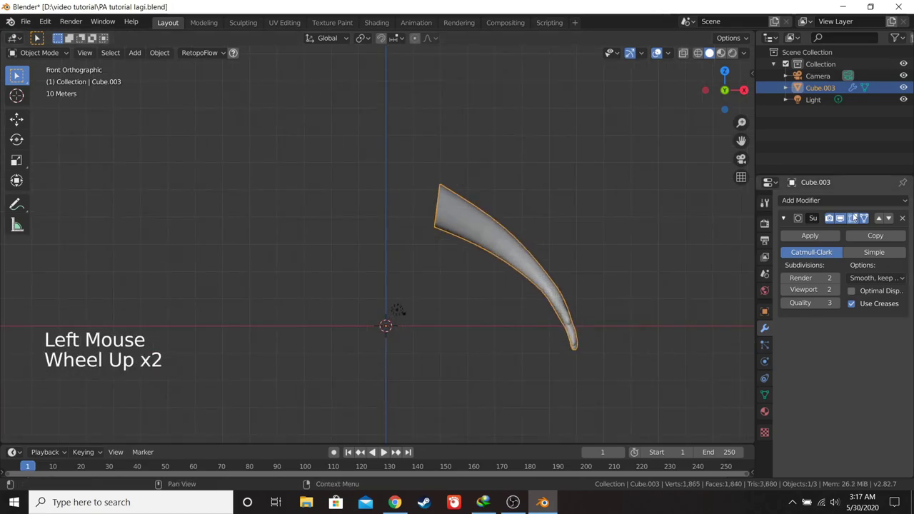
left_click(856, 205)
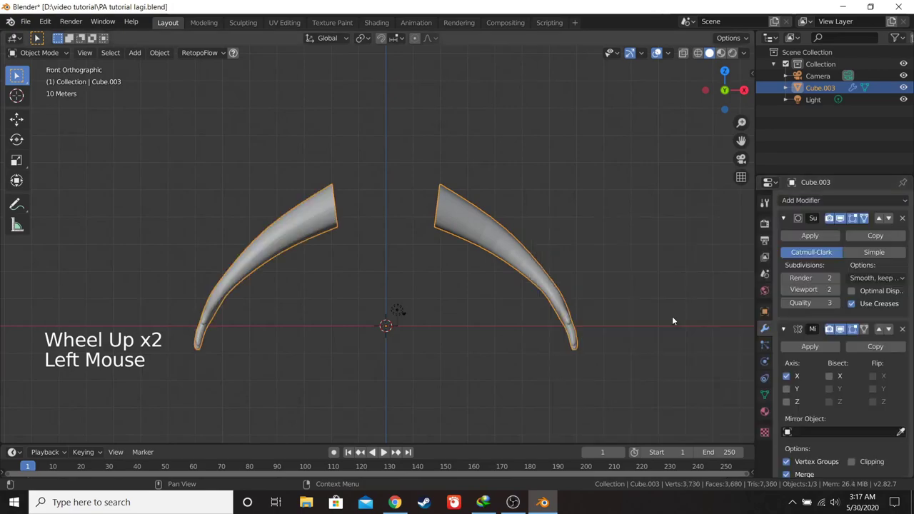
scroll("down", 3)
- Undo back several steps to return to editing the arm's vertices with both arms visible
key("ctrl+z")
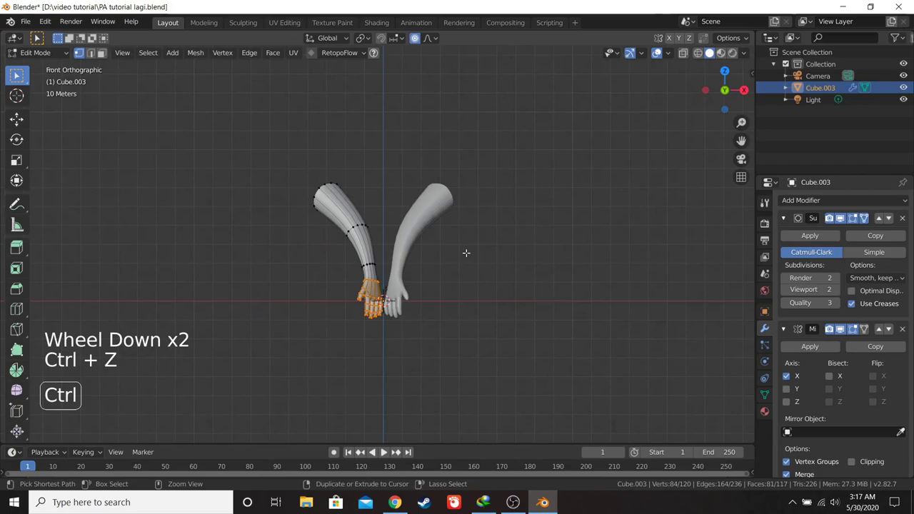
scroll("up", 3)
key("Tab")
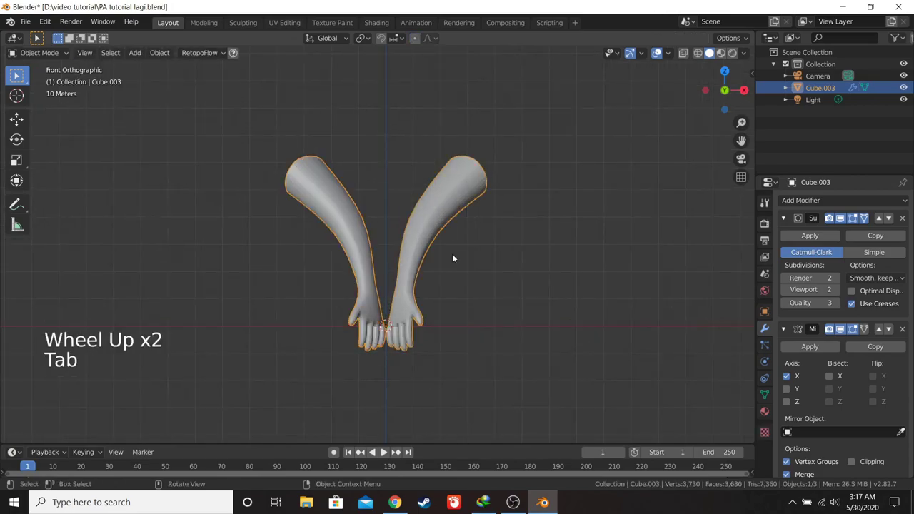
key("ctrl+z")
key("ctrl+z")
key("ctrl+z")
key("ctrl+z")
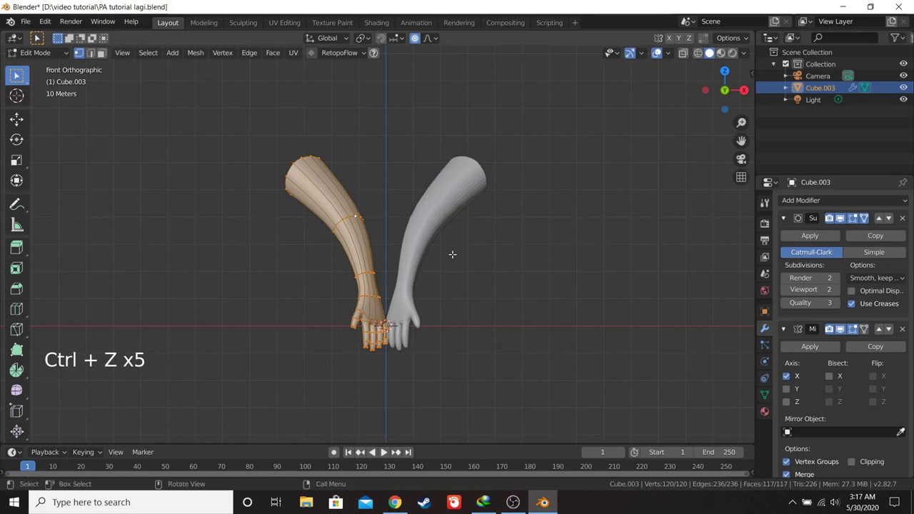
key("ctrl+z")
middle_click(446, 253)
key("ctrl+z")
key("ctrl+z")
key("ctrl+z")
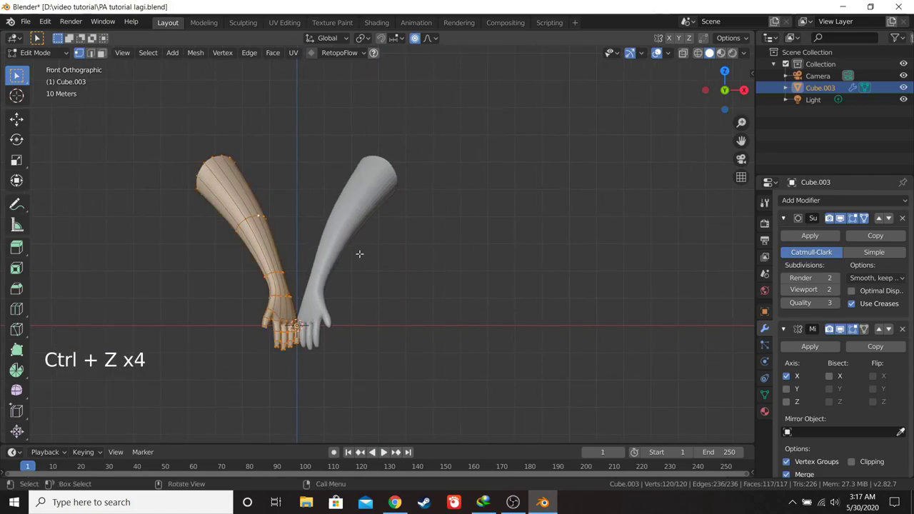
- Bend the arm downward with proportional editing and extrude one more ring at its end
key("g")
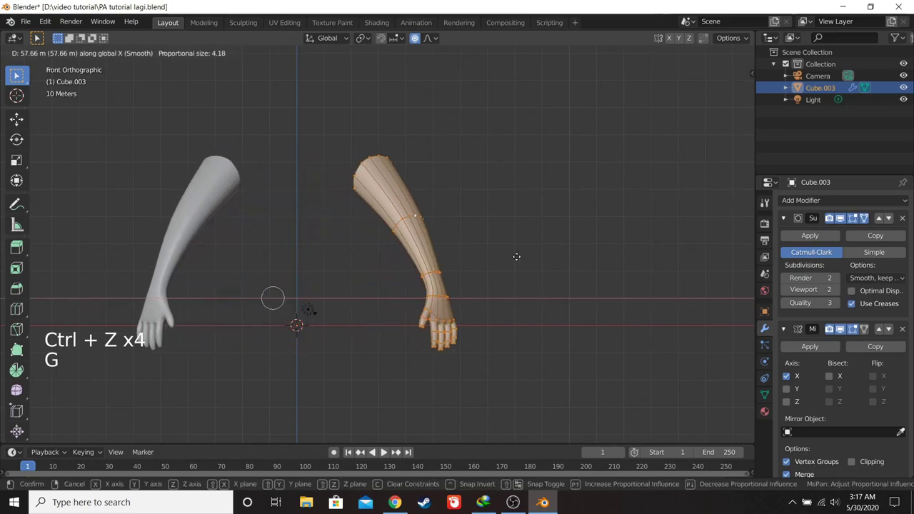
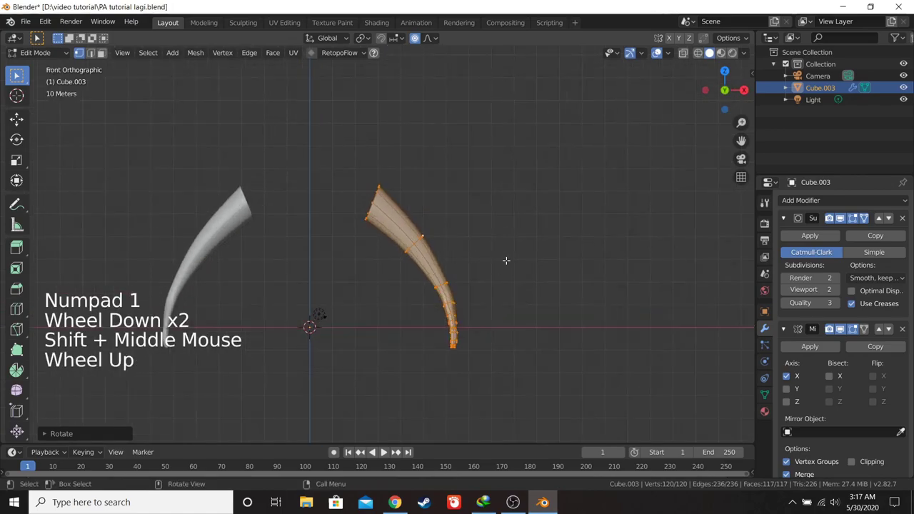
key("r")
key("g")
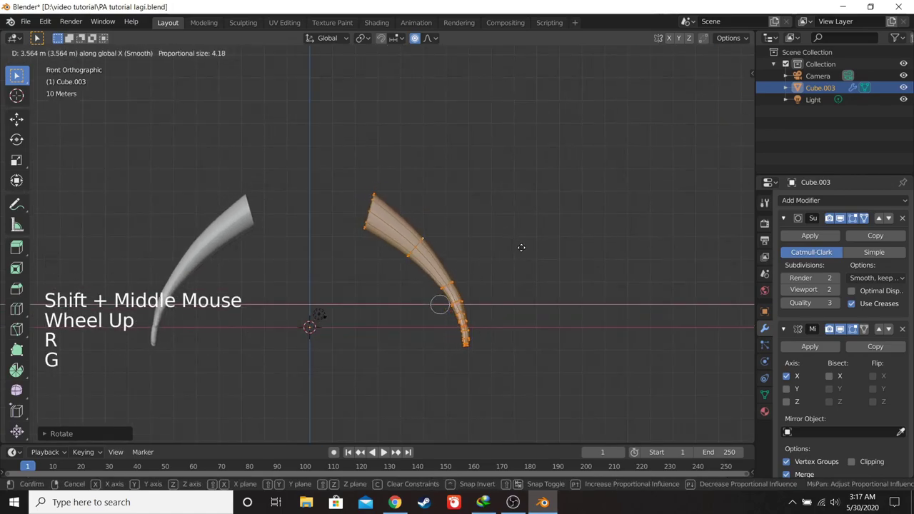
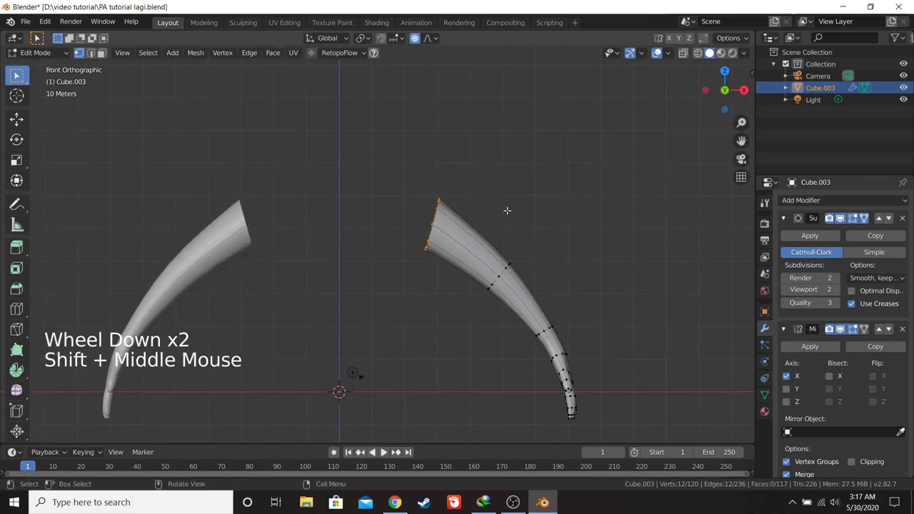
key("e")
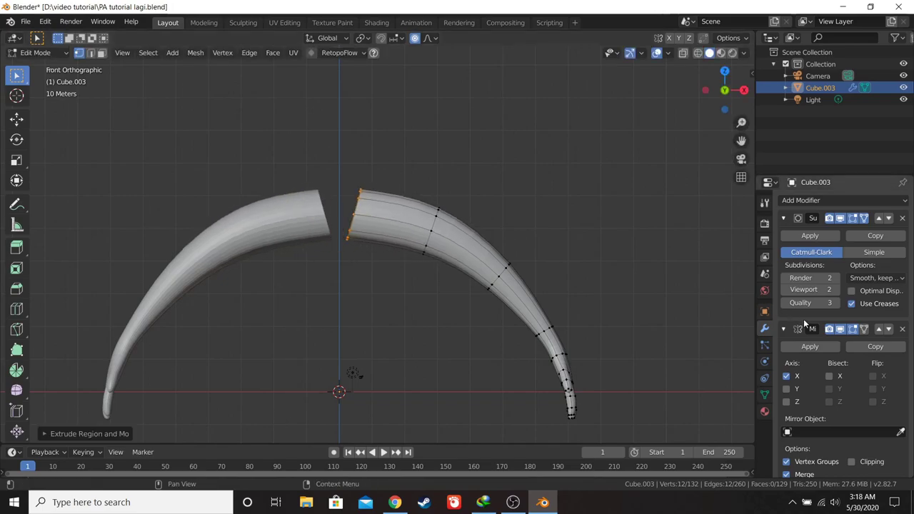
- Show the modifier settings and move the arm's end ring outward and down with proportional falloff
scroll("down", 3)
scroll("down", 3)
scroll("up", 3)
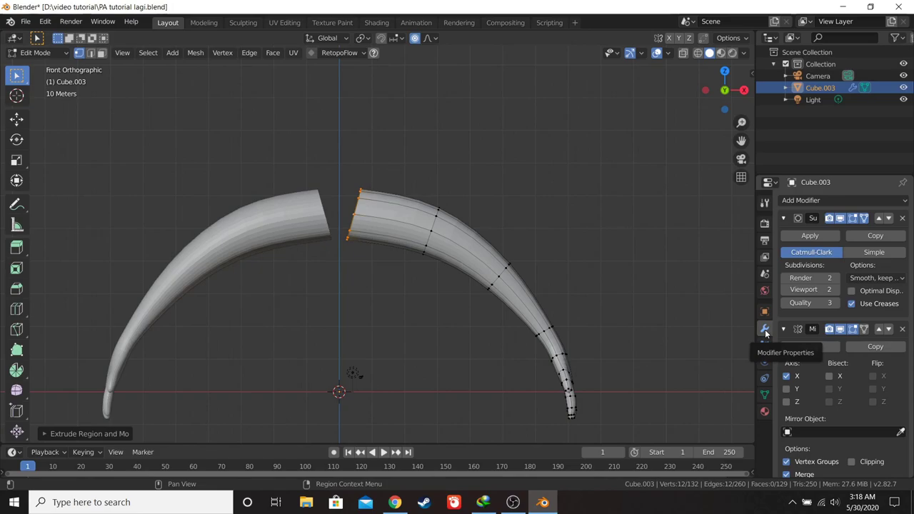
scroll("down", 3)
left_click(853, 406)
scroll("down", 3)
scroll("up", 3)
key("g")
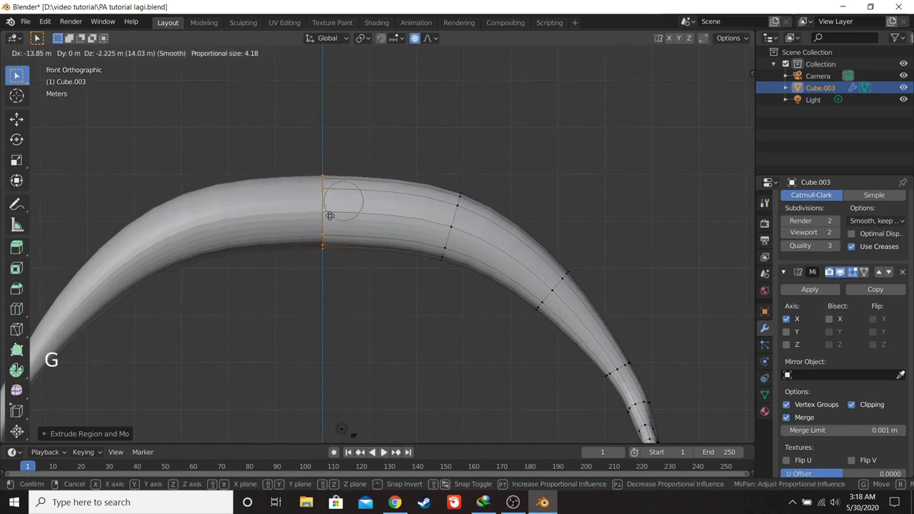
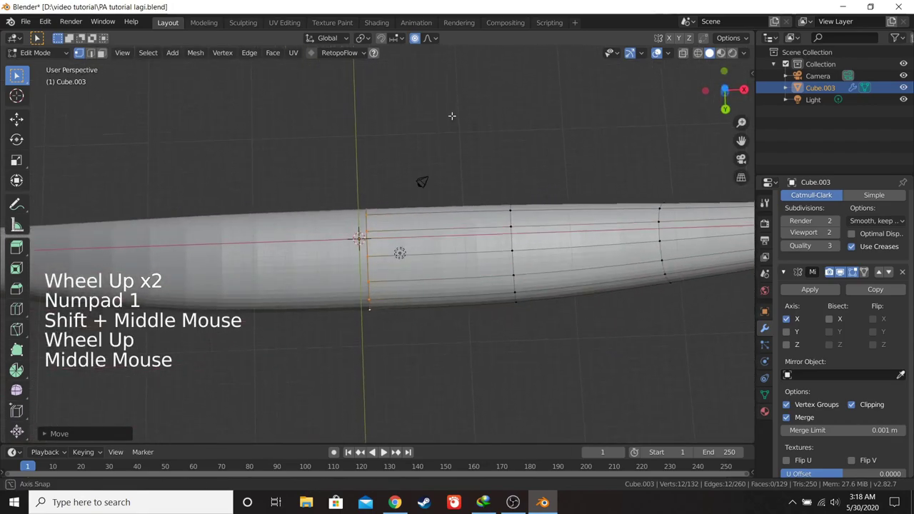
- Return to Object Mode and orbit around the smooth curved arm to inspect it
key("KP_1")
key("KP_3")
key("KP_1")
scroll("down", 3)
key("Tab")
left_click(165, 55)
scroll("down", 3)
scroll("up", 3)
middle_click(429, 234)
key("KP_1")
scroll("down", 3)
middle_click(446, 226)
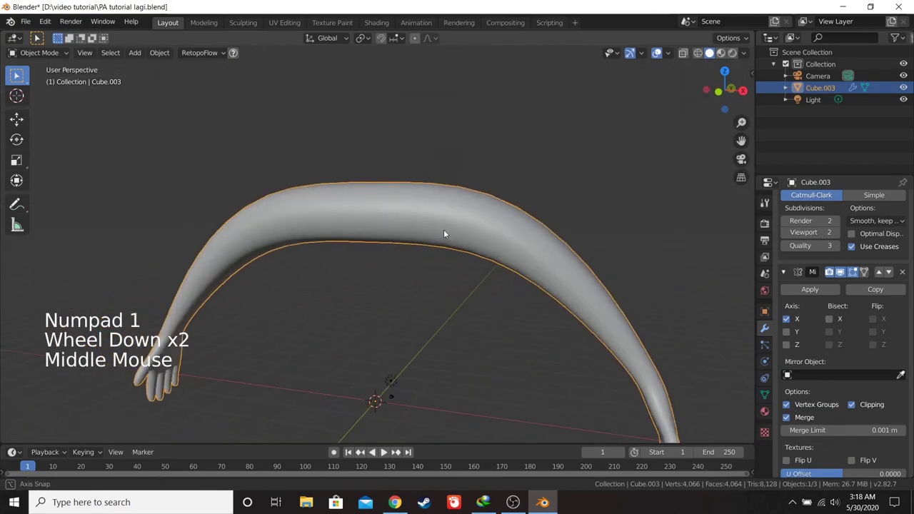
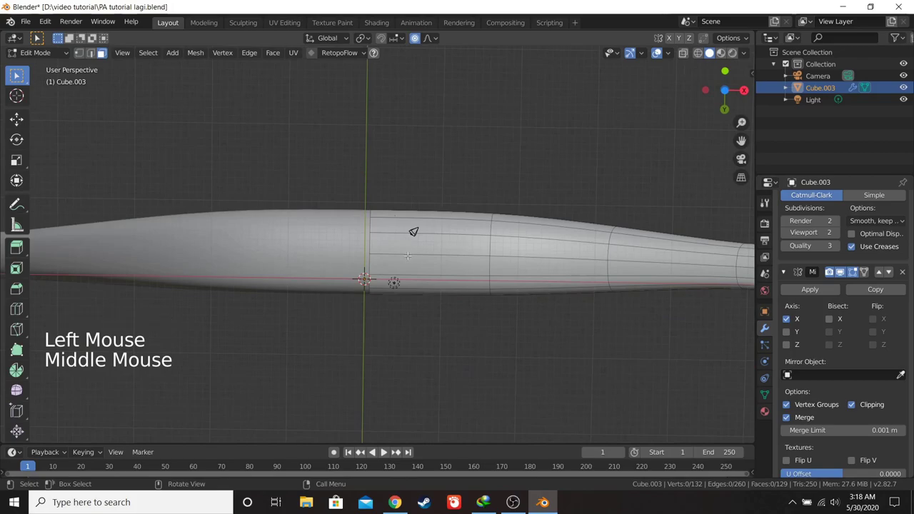
- Enter Edit Mode in face select and orbit to the shoulder's underside next to the torso
key("c")
key("KP_1")
scroll("down", 3)
middle_click(448, 281)
scroll("up", 3)
middle_click(443, 220)
scroll("up", 3)
middle_click(451, 174)
scroll("up", 3)
middle_click(453, 210)
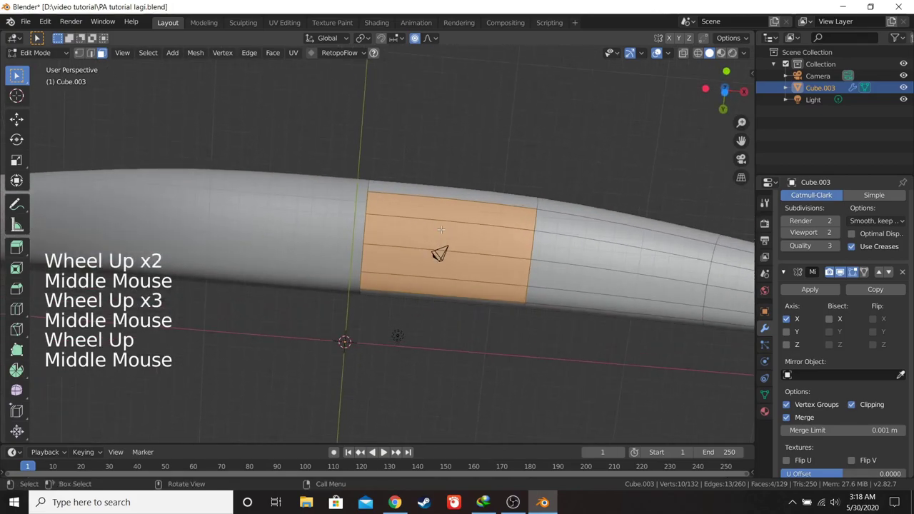
- Select the four faces under the shoulder using the front view and X-ray display
key("KP_1")
scroll("down", 3)
middle_click(472, 184)
key("z")
scroll("up", 3)
key("a")
key("a")
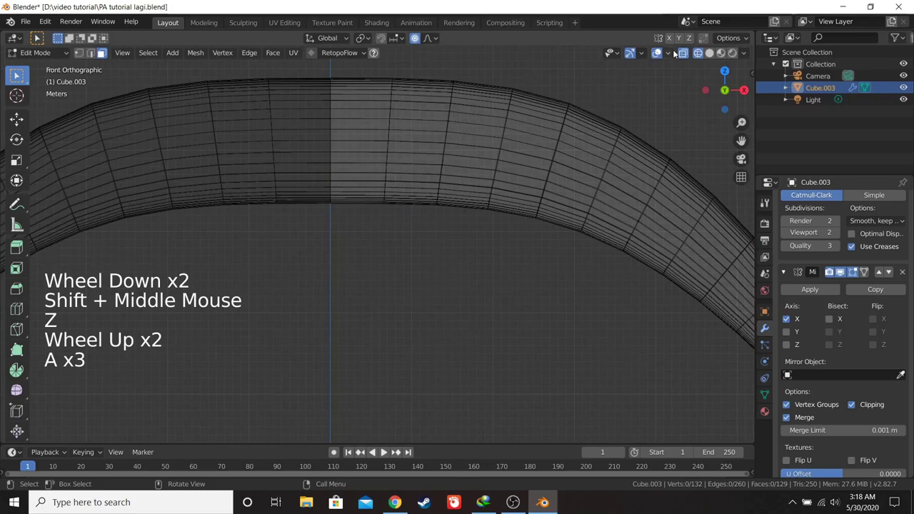
key("z")
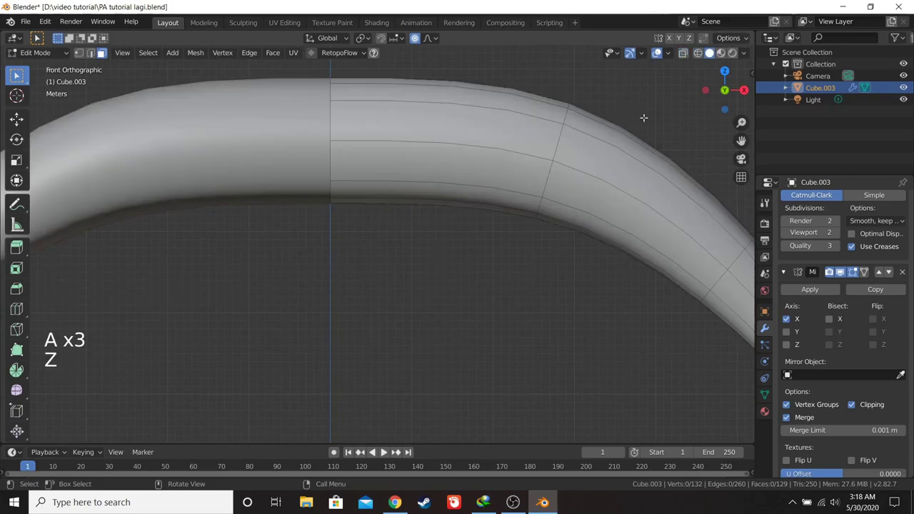
left_click(689, 60)
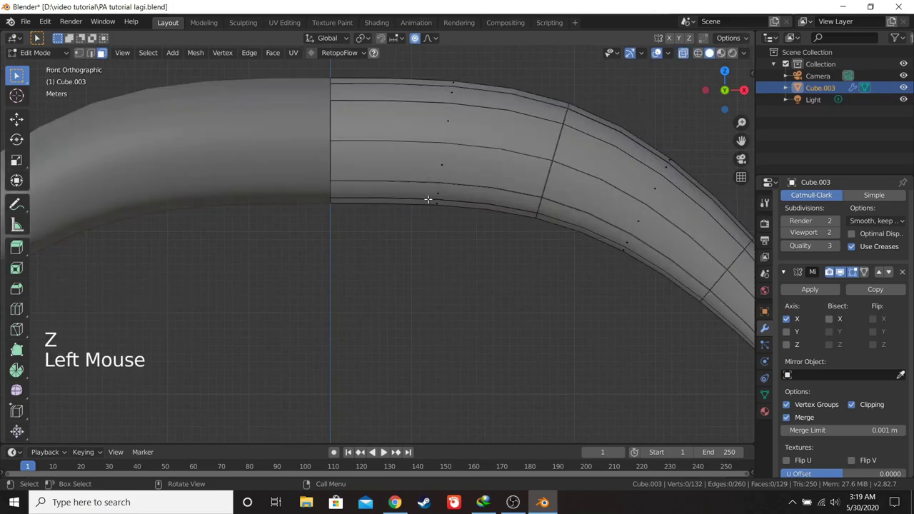
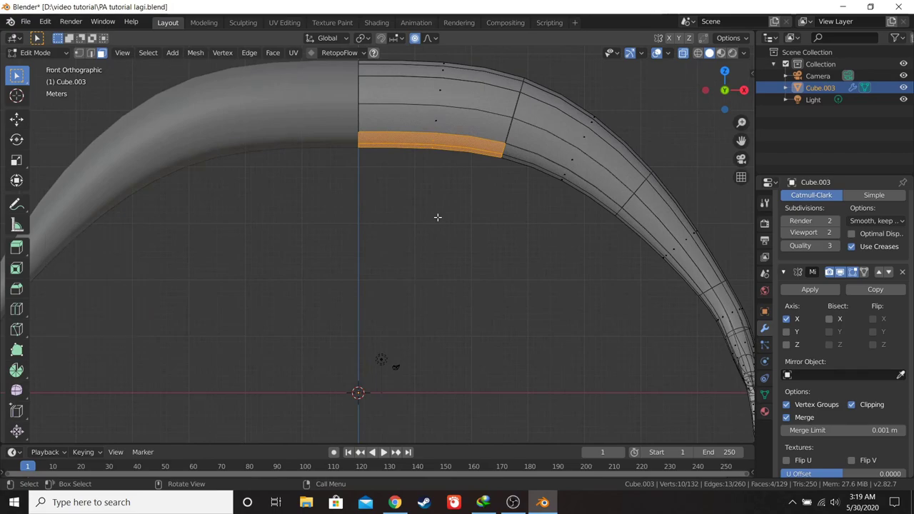
- Extrude the shoulder faces downward and scale the new block wider along Y
key("e")
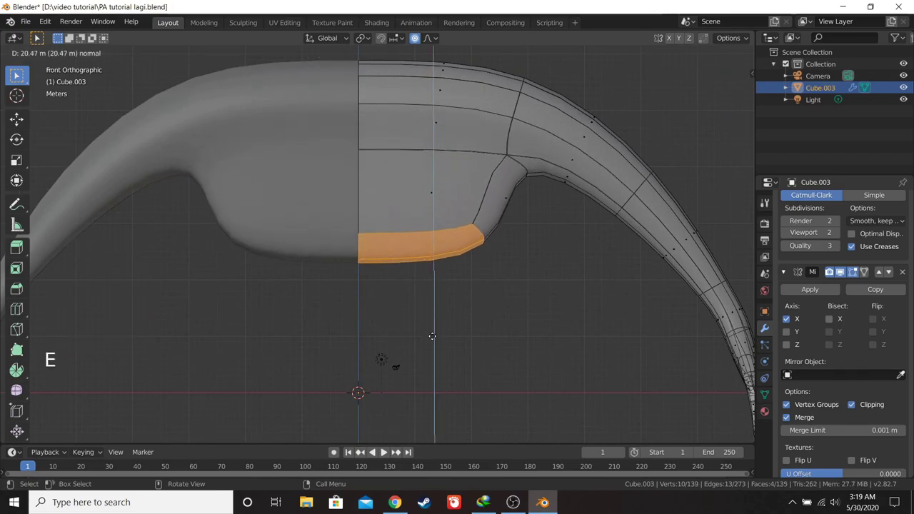
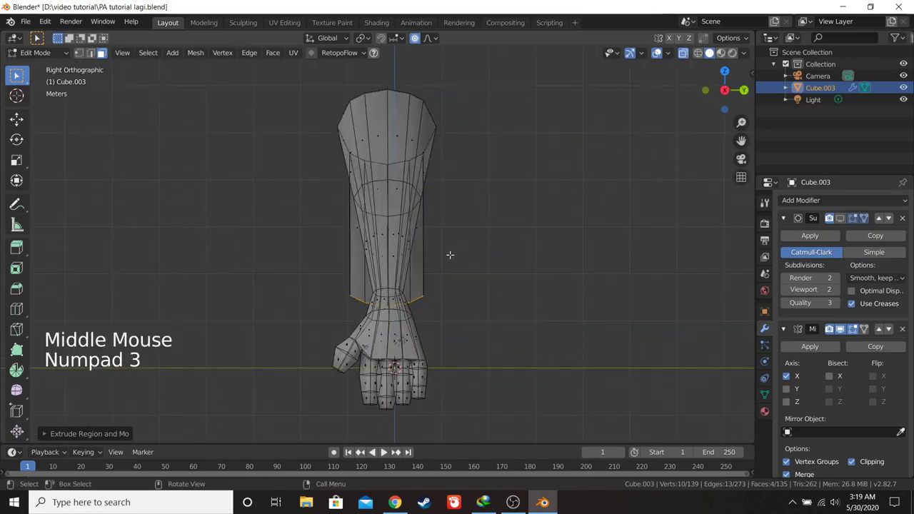
key("s")
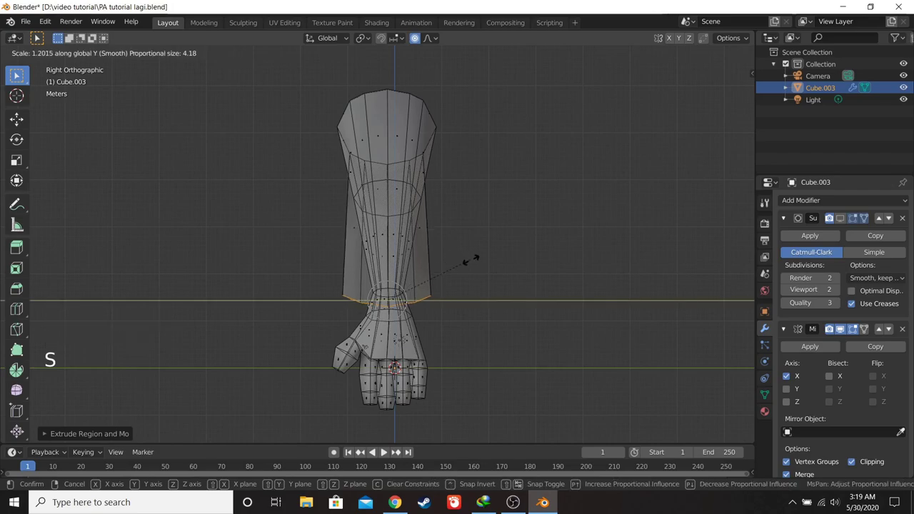
key("KP_1")
key("KP_3")
key("s")
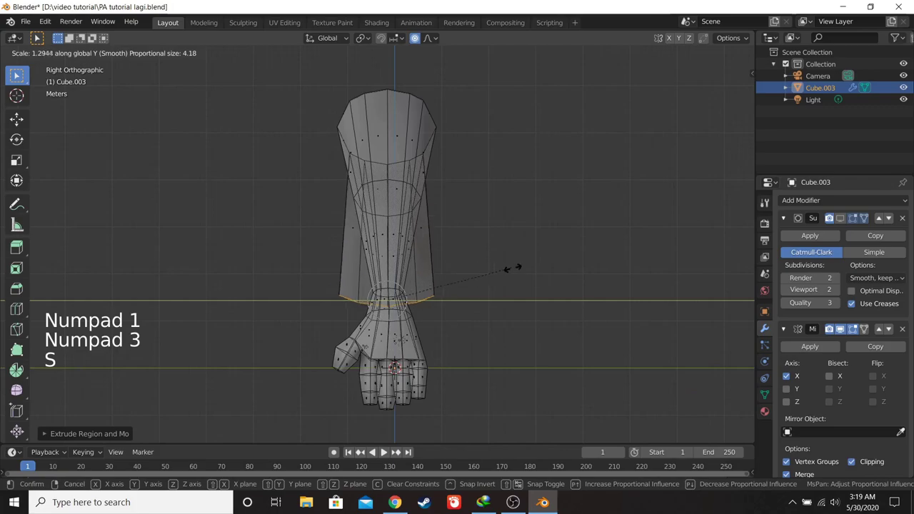
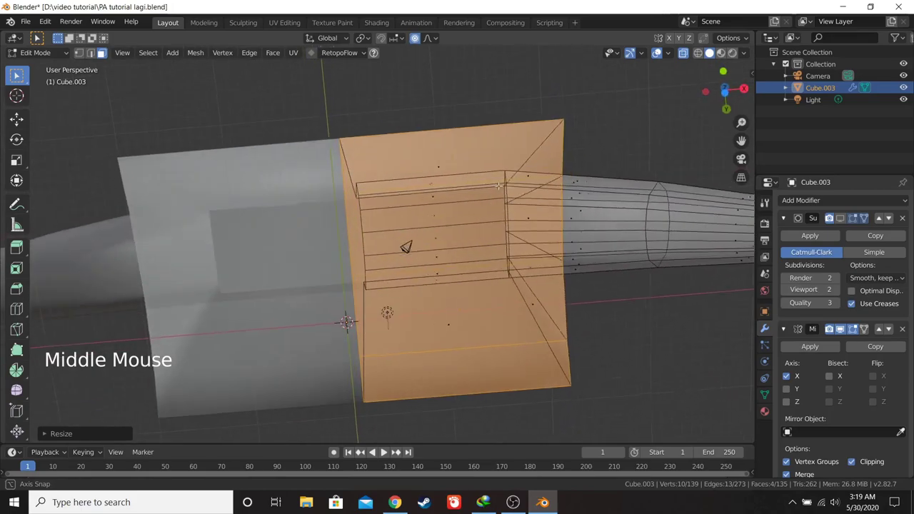
scroll("down", 3)
- Check the result from the front with X-ray and select the shoulder-corner vertices
key("KP_1")
key("KP_3")
key("KP_1")
scroll("up", 3)
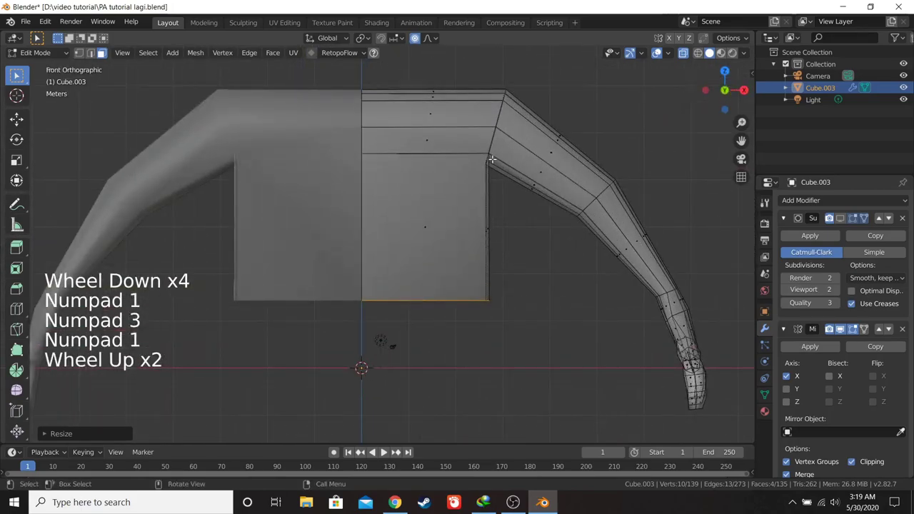
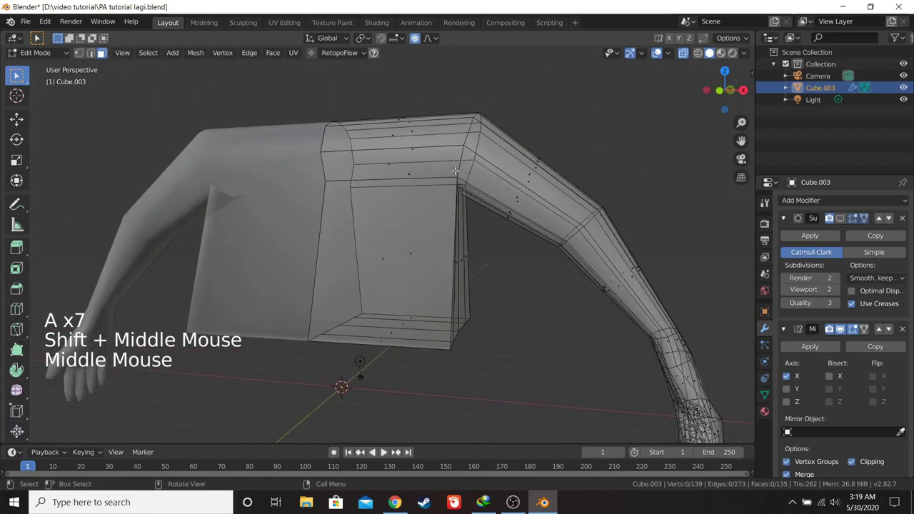
left_click(79, 53)
key("KP_1")
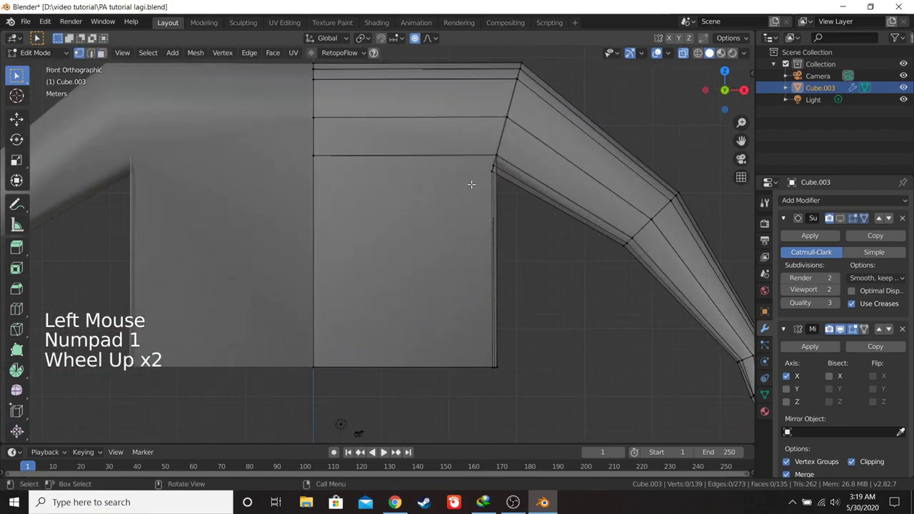
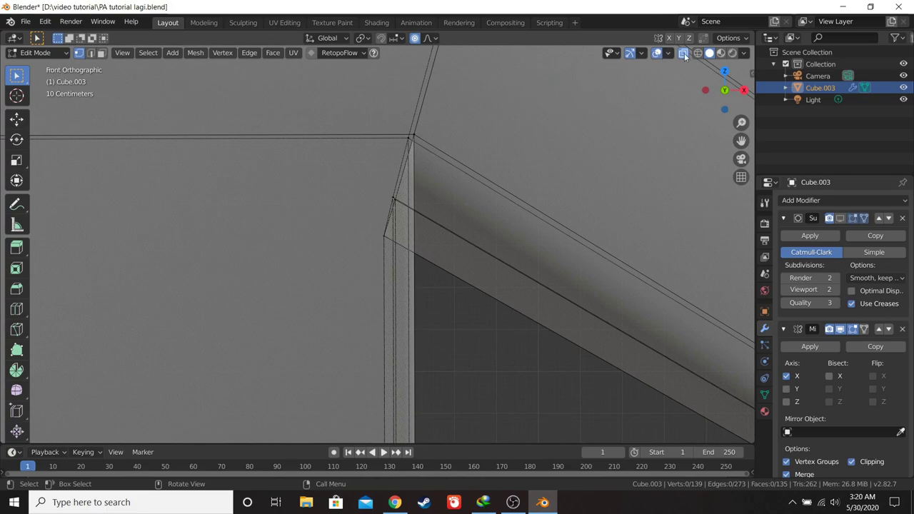
left_click(686, 56)
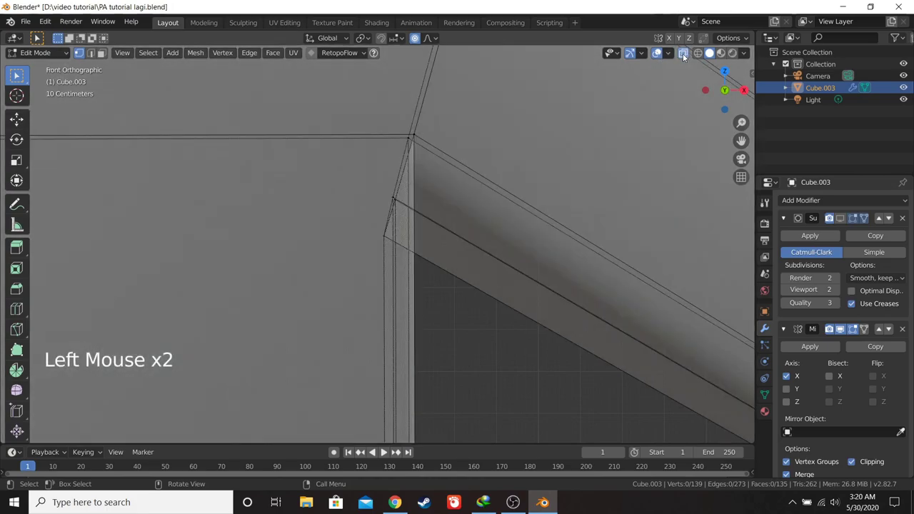
key("b")
left_click(390, 114)
scroll("down", 3)
- Edge-slide the selected arm loop into place from the side view
middle_click(411, 325)
middle_click(416, 242)
scroll("up", 3)
key("KP_3")
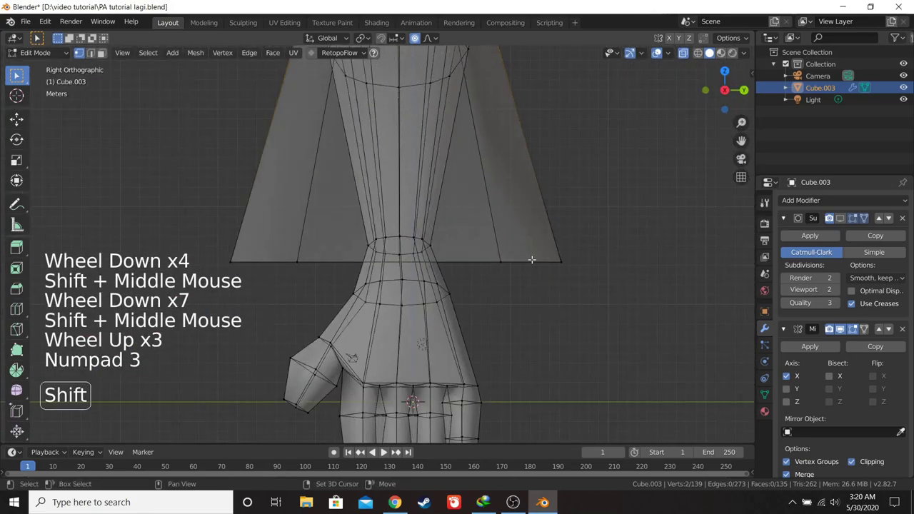
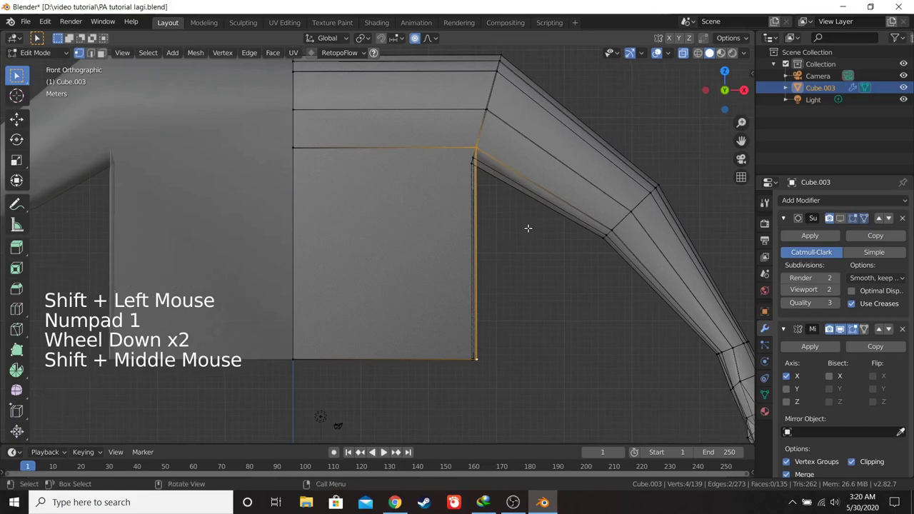
key("g")
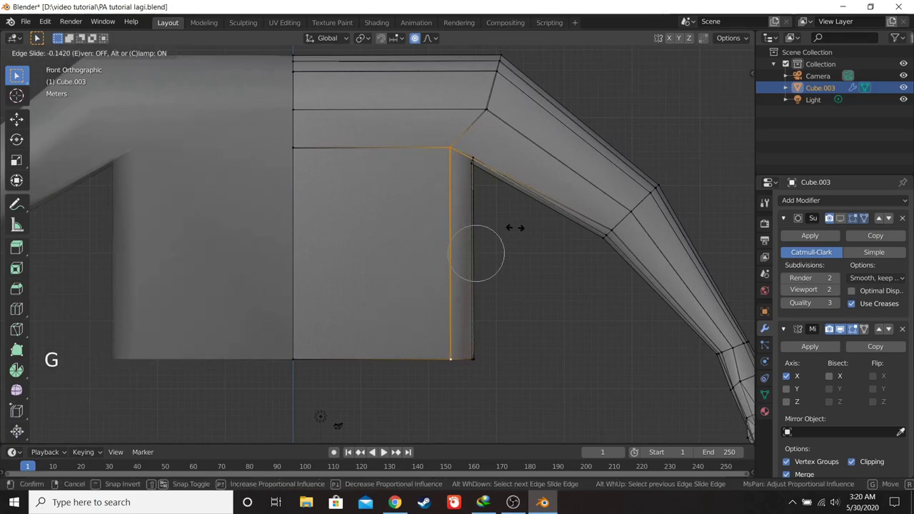
key("g")
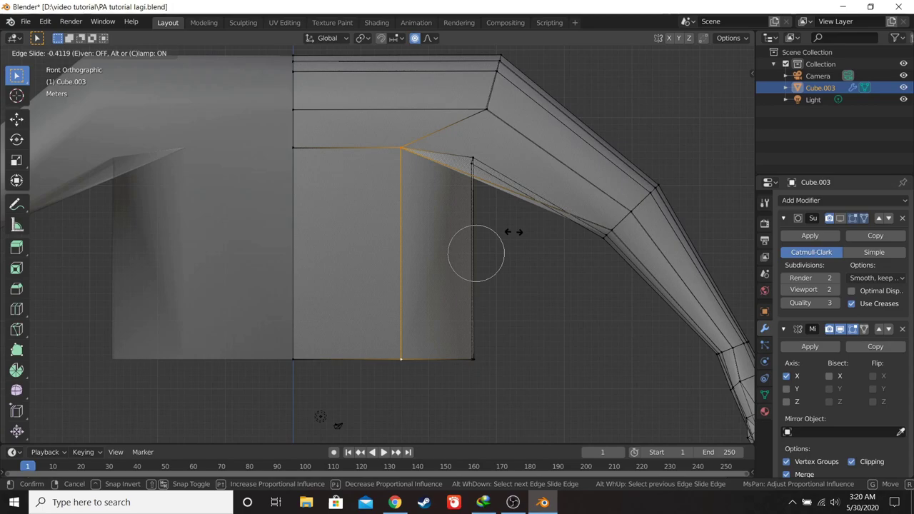
key("a")
- Box-select the vertices near the armpit and slide that new loop along the upper arm
key("a")
key("b")
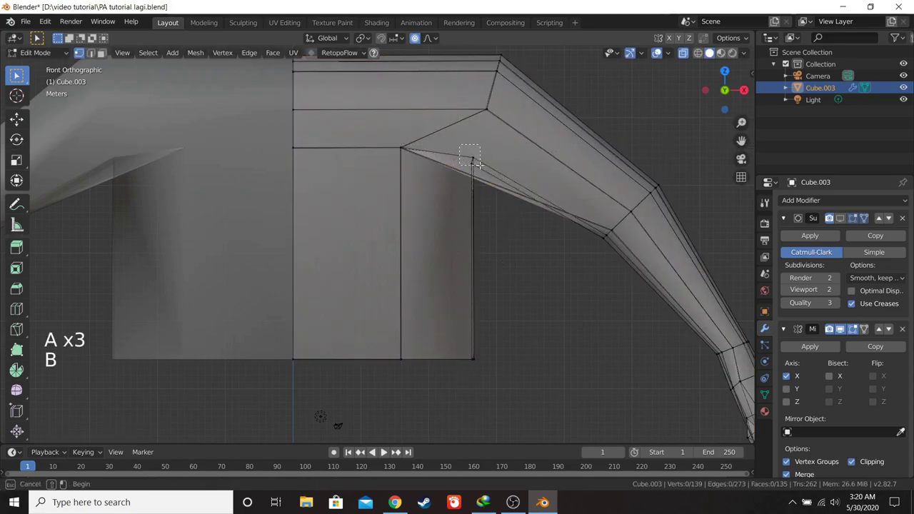
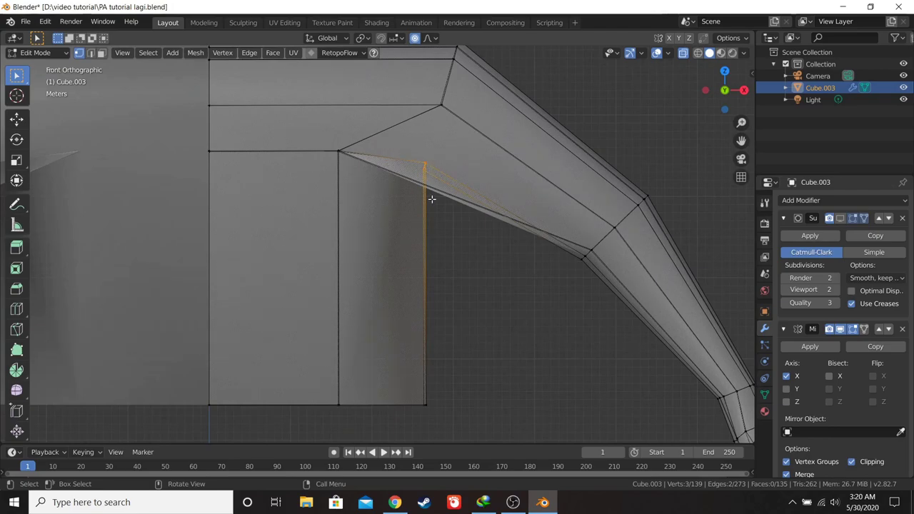
key("g")
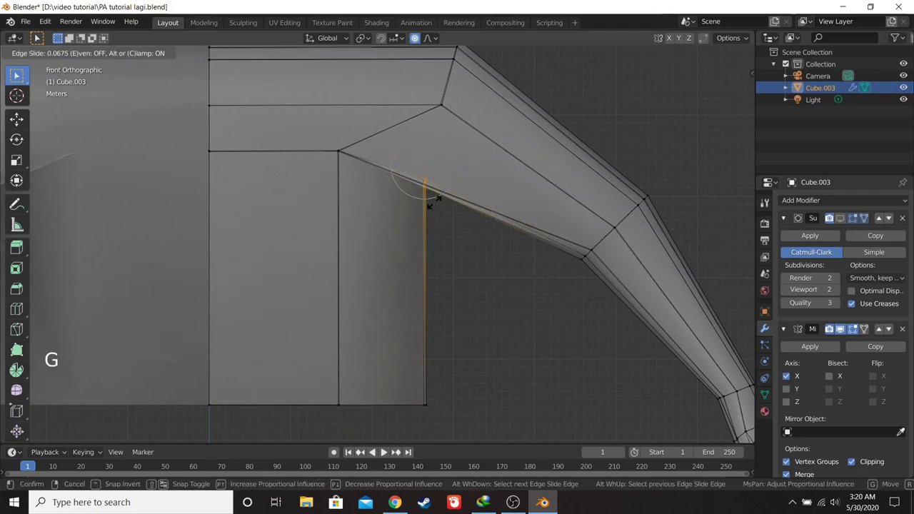
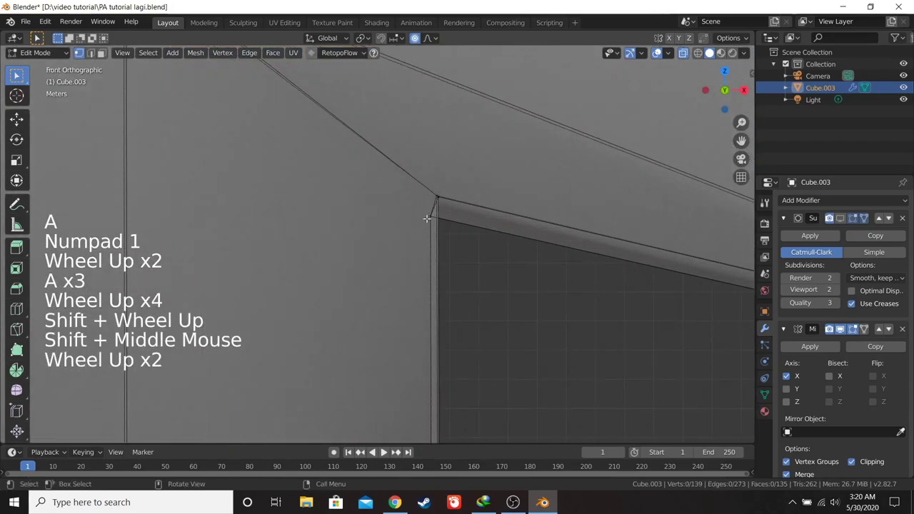
- Pick the torso vertices near the arm to reshape, viewing the body front and side
scroll("up", 3)
key("b")
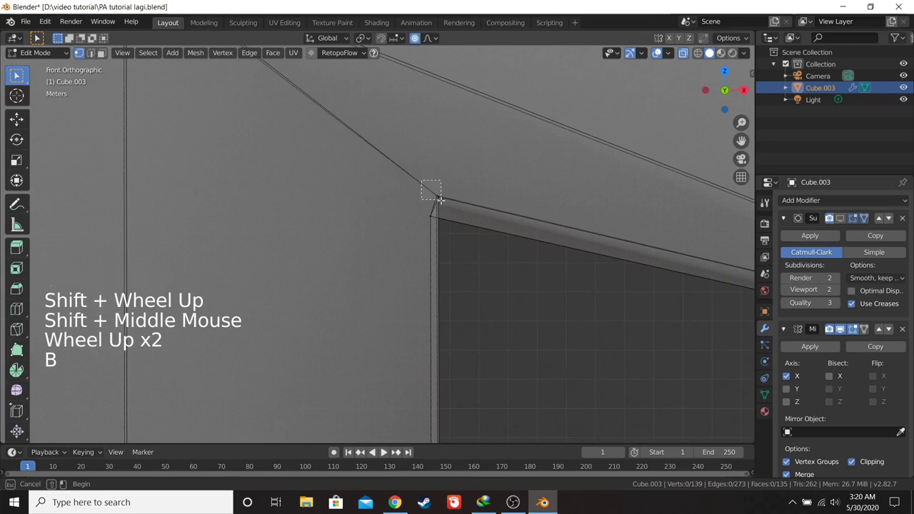
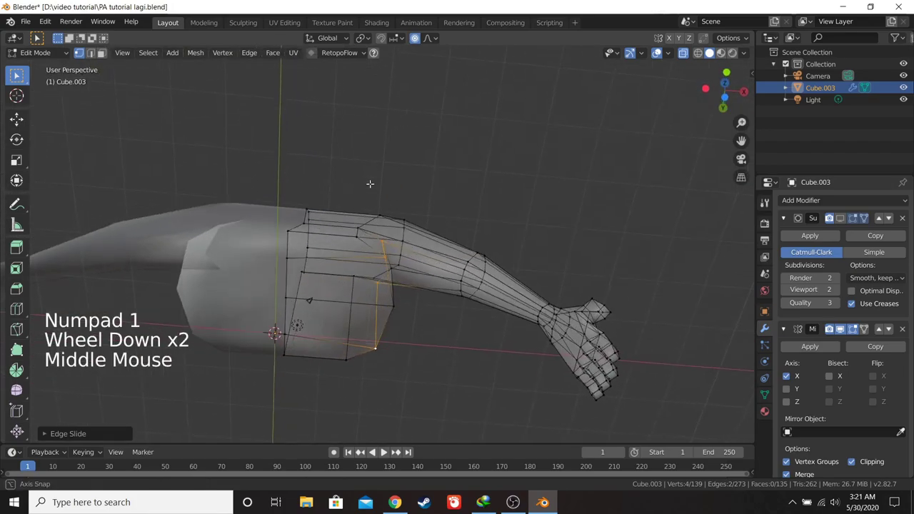
key("KP_1")
key("KP_3")
key("KP_1")
middle_click(392, 254)
scroll("up", 3)
middle_click(398, 263)
left_click(366, 230)
- Scale small groups of those vertices outward along Y (about 1.16) to deepen the torso
key("KP_1")
key("a")
key("a")
key("b")
key("KP_3")
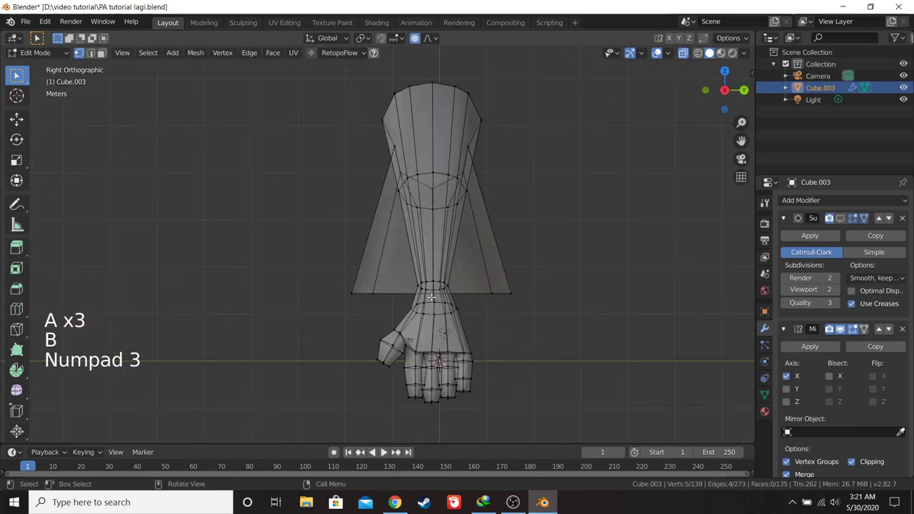
key("s")
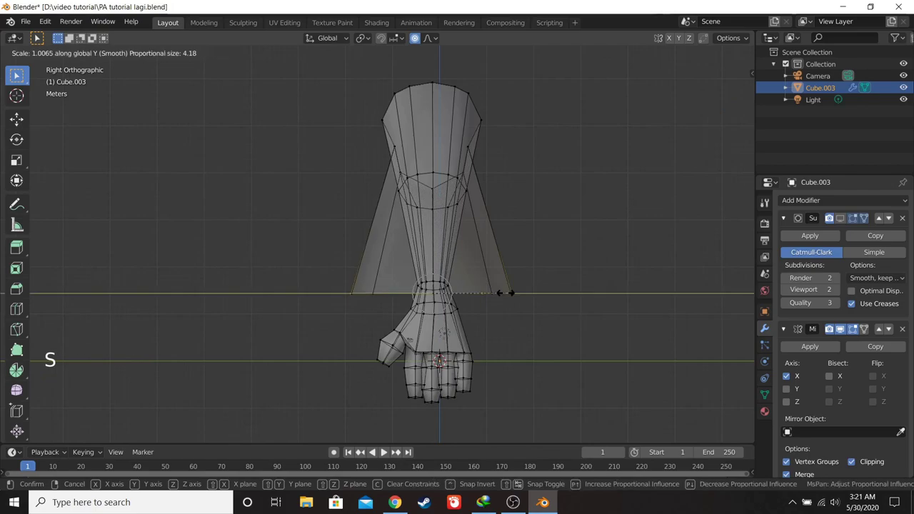
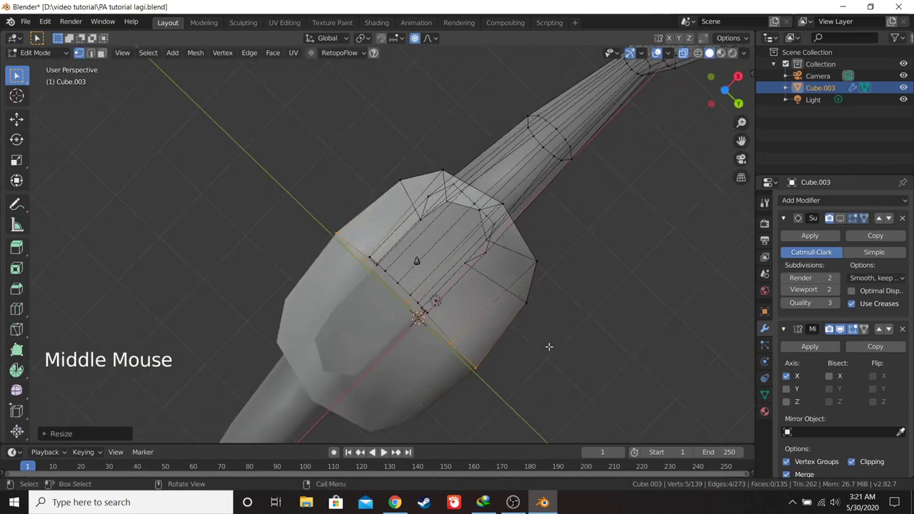
key("s")
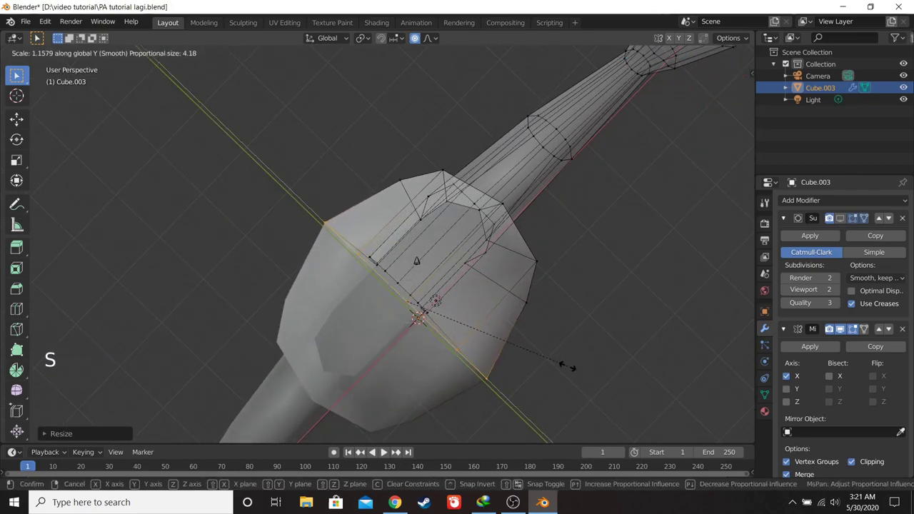
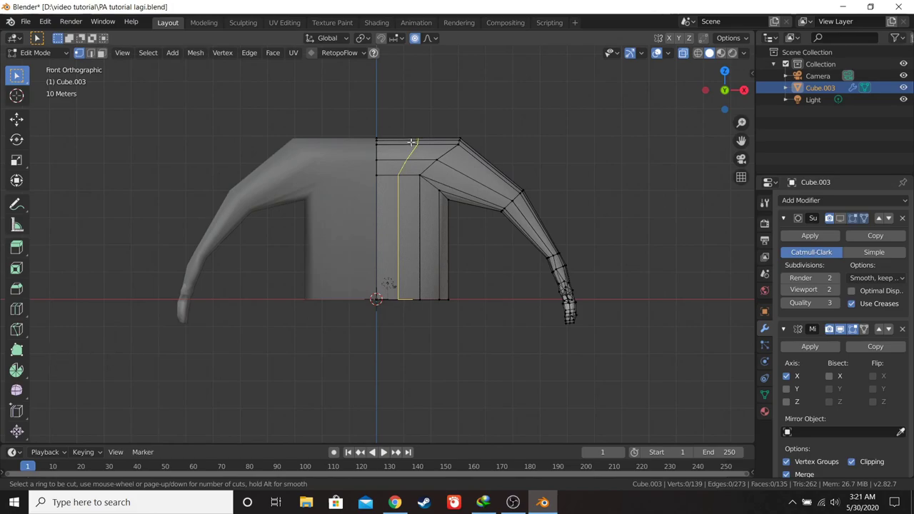
- Undo a trial shoulder loop cut and save the blend file
key("ctrl+r")
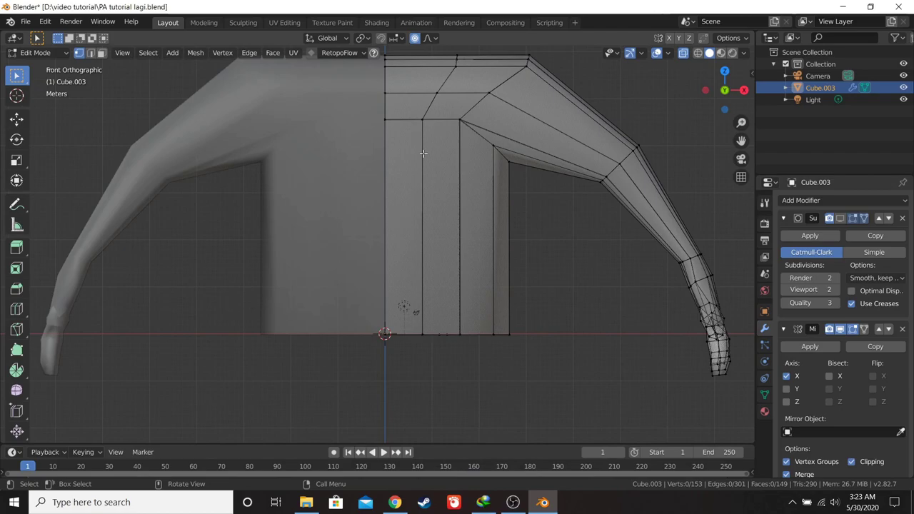
key("ctrl+z")
key("ctrl+z")
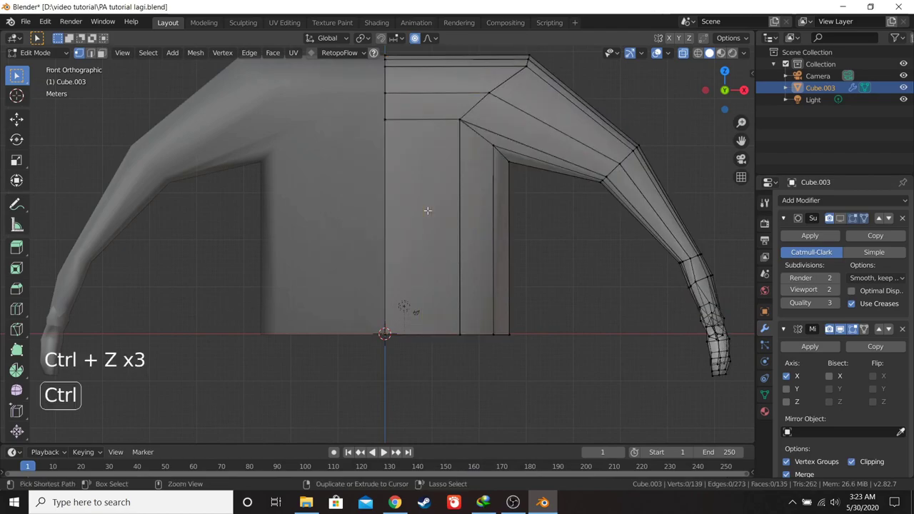
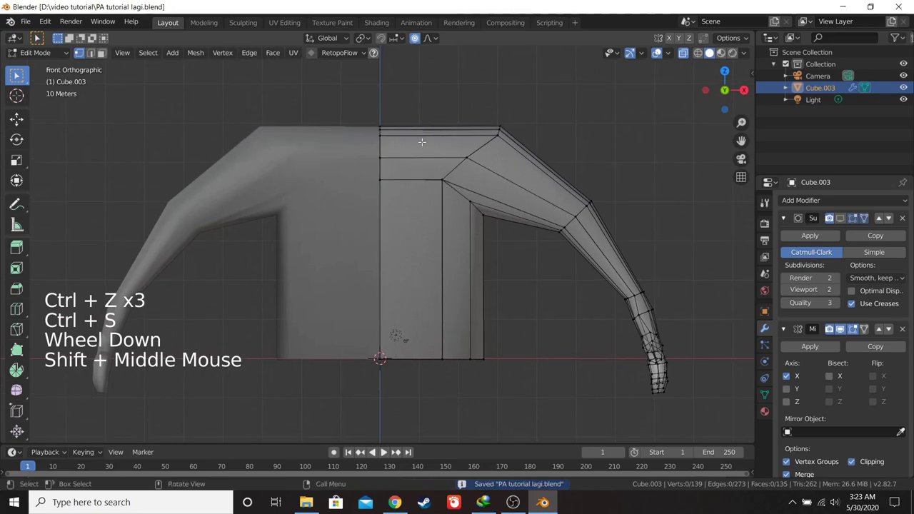
- Cut a new vertical edge loop through the shoulder of the torso
key("ctrl+r")
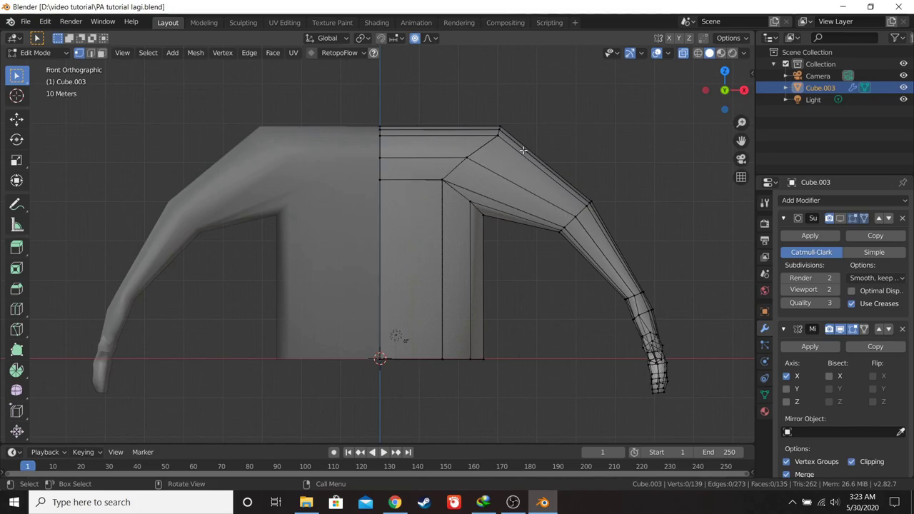
key("ctrl+r")
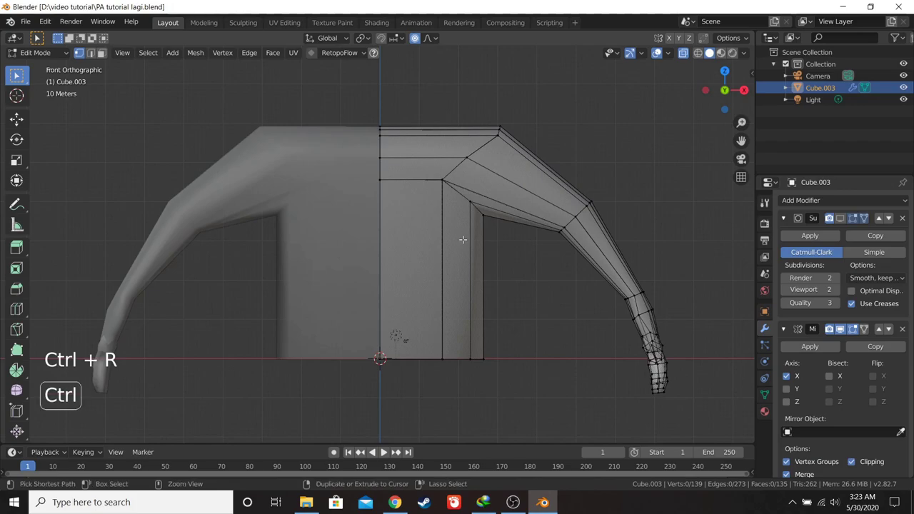
key("ctrl+r")
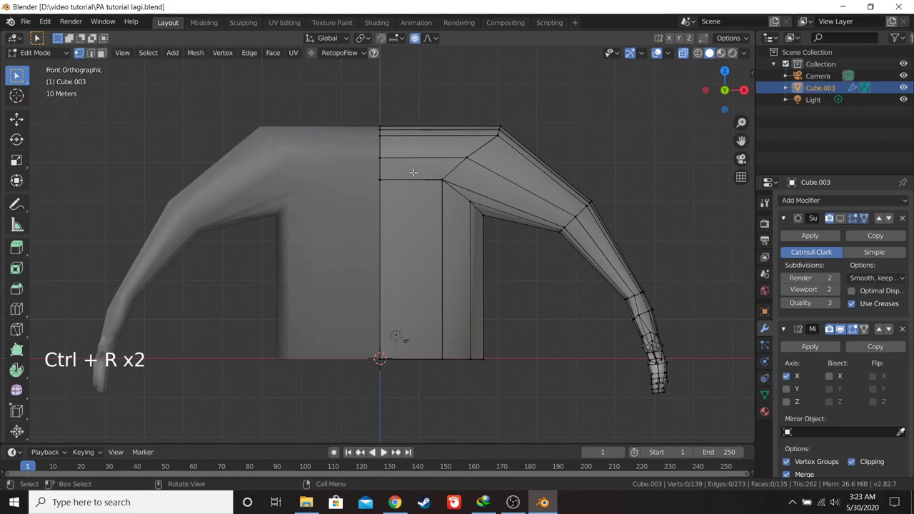
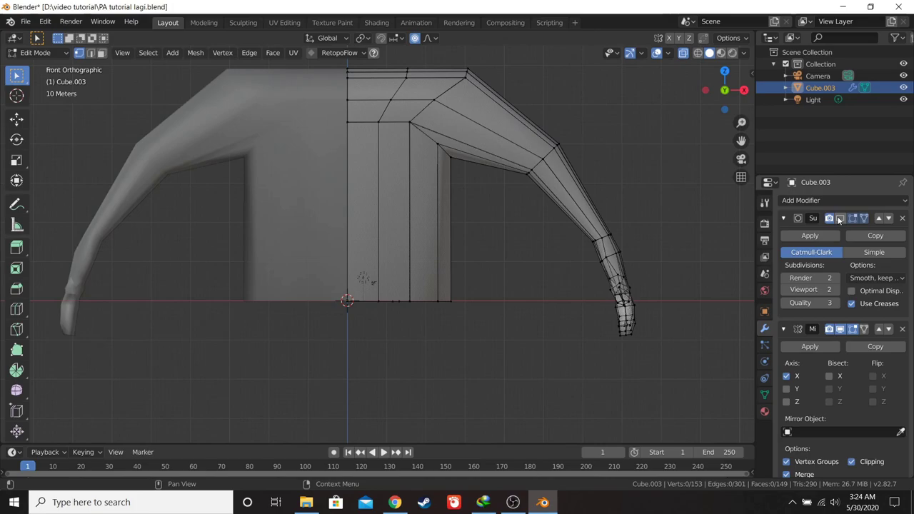
- Move the Mirror modifier before Subdivision and turn mirror clipping off
left_click(891, 221)
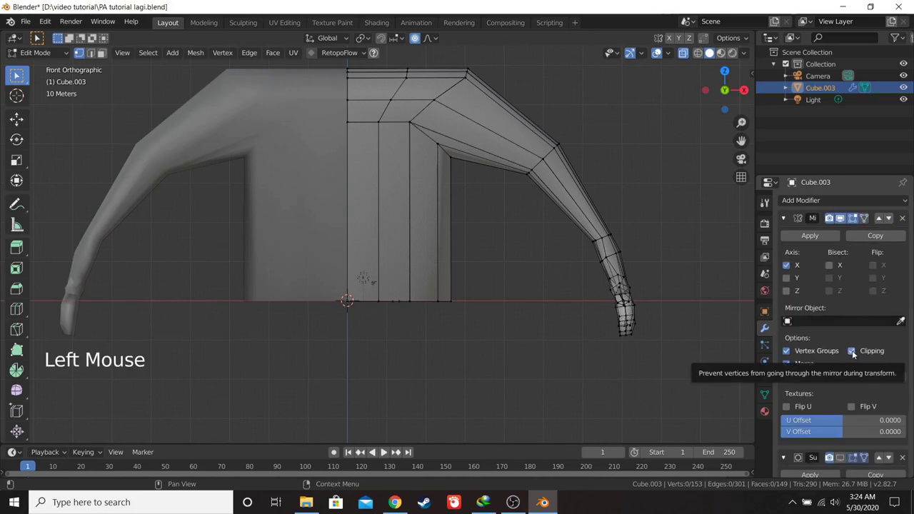
left_click(436, 324)
scroll("up", 3)
middle_click(461, 337)
left_click(853, 356)
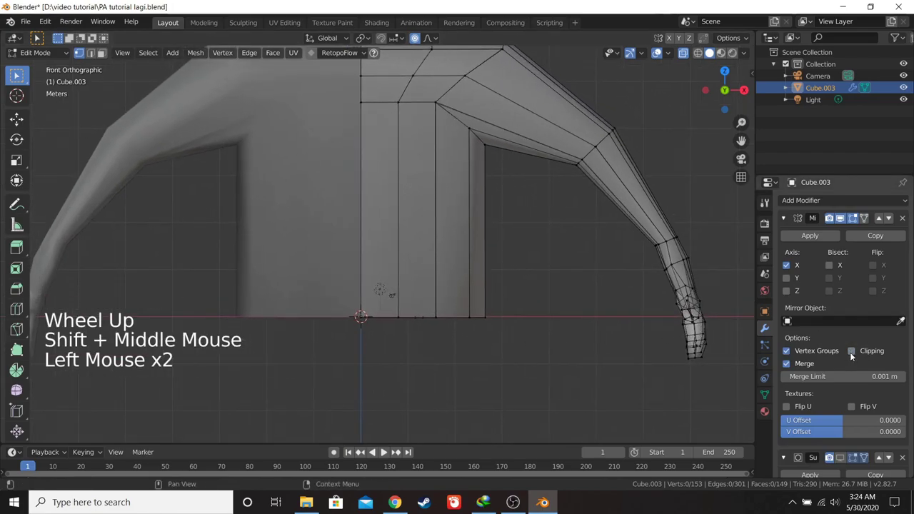
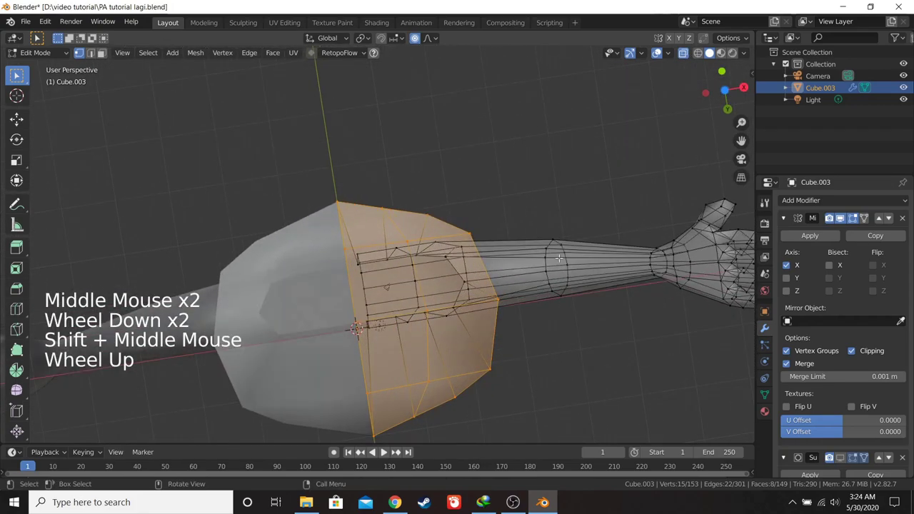
- Scale the selected arm loop down to make the forearm and wrist slimmer
key("e")
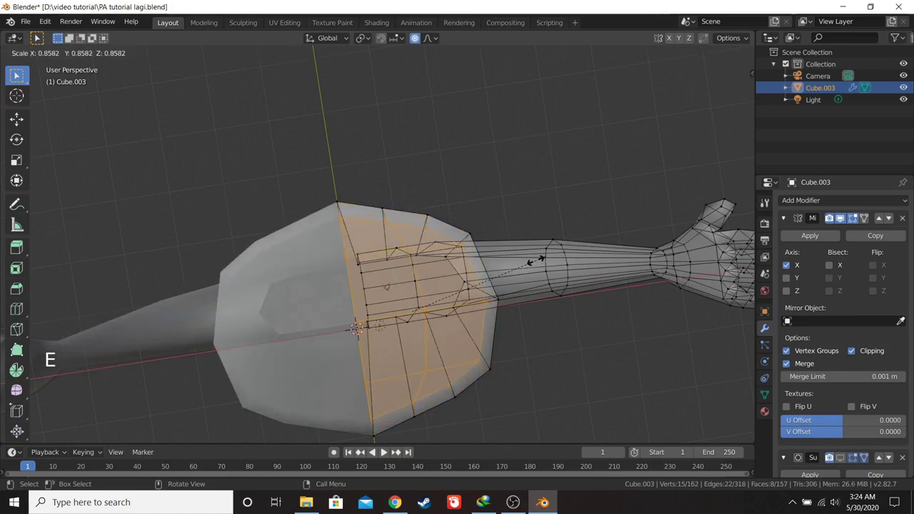
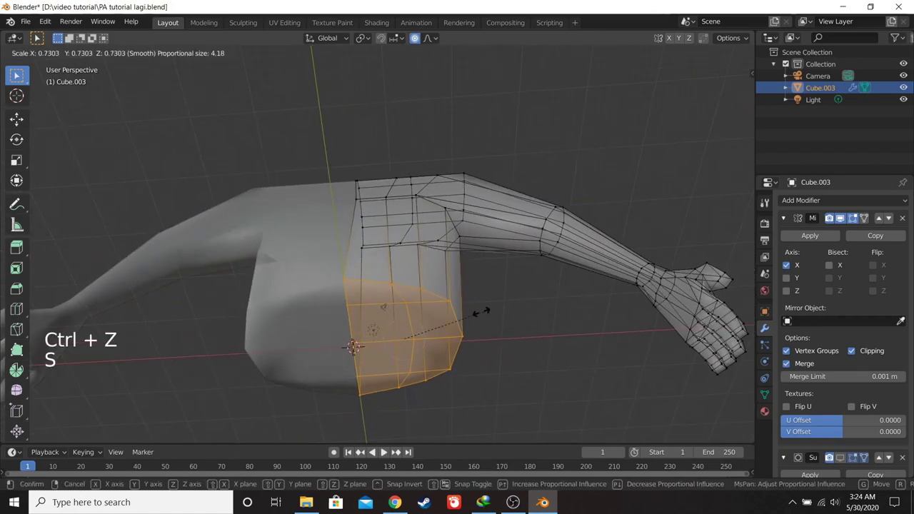
key("a")
key("a")
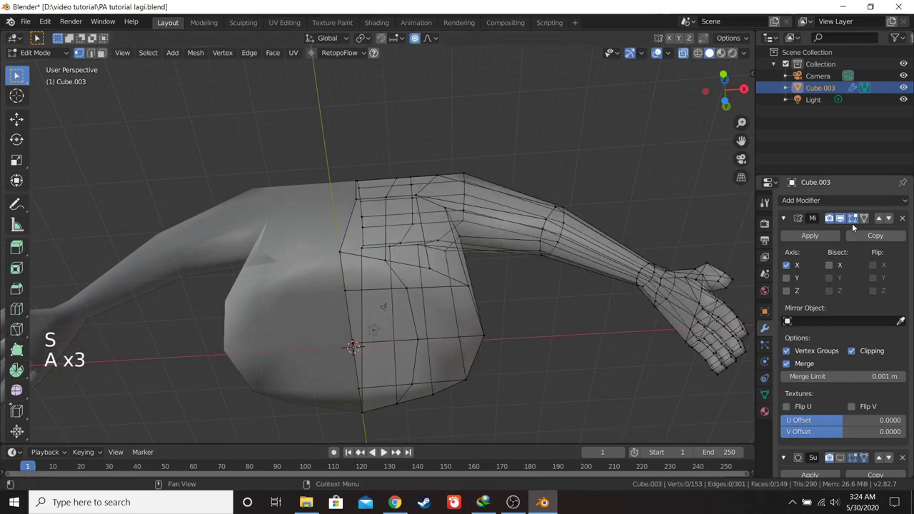
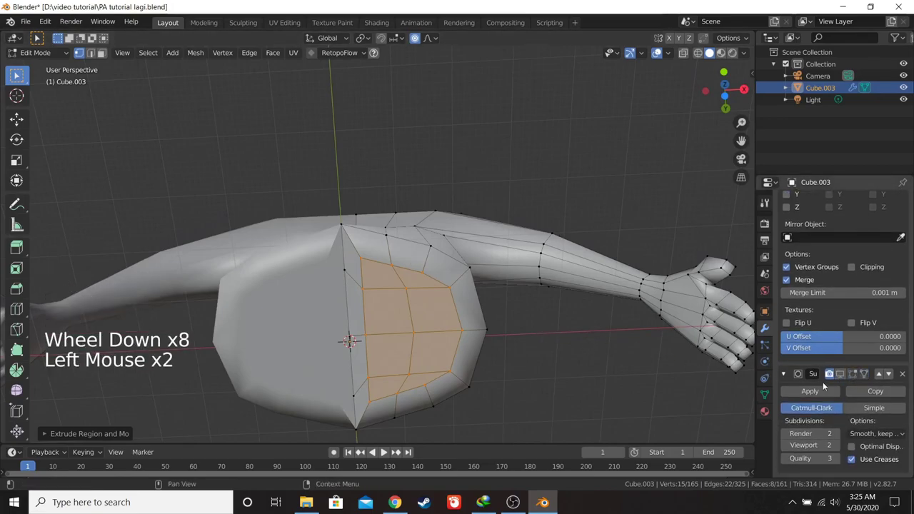
- Put Subdivision back above Mirror and round the arm loop toward a circle with To Sphere
left_click(832, 378)
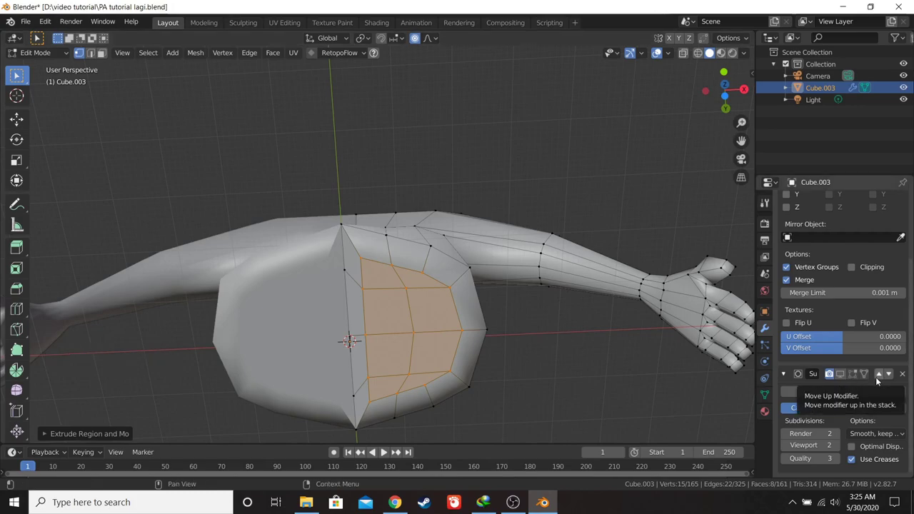
left_click(879, 381)
scroll("up", 3)
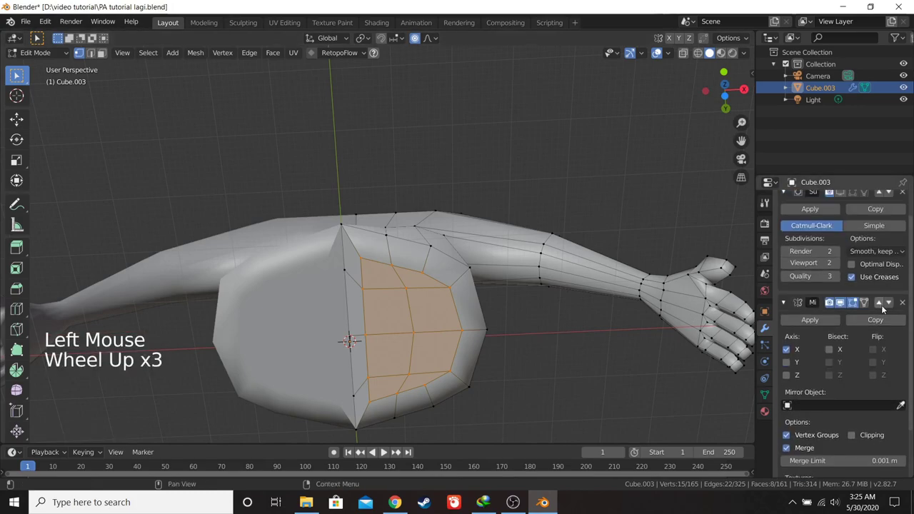
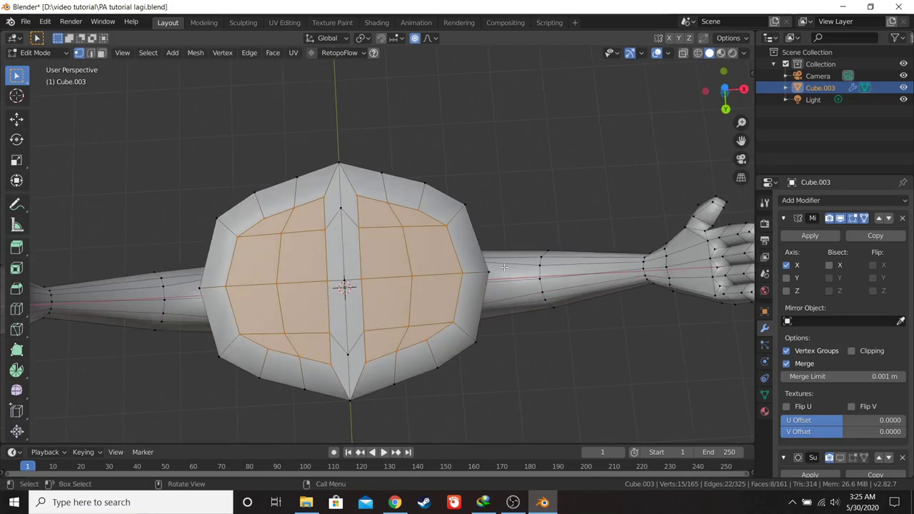
key("shift+alt+s")
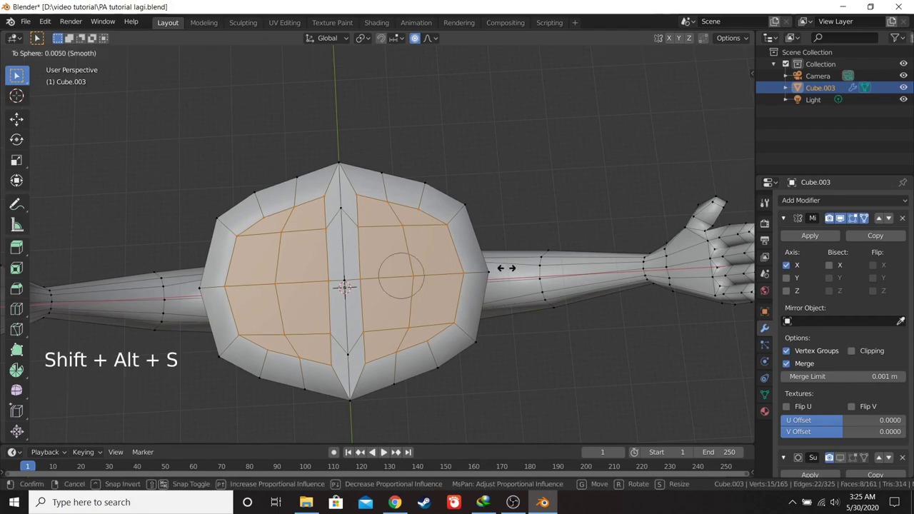
key("o")
- Round a further set of 15 arm vertices toward a sphere (about 0.42)
left_click(421, 39)
left_click(194, 51)
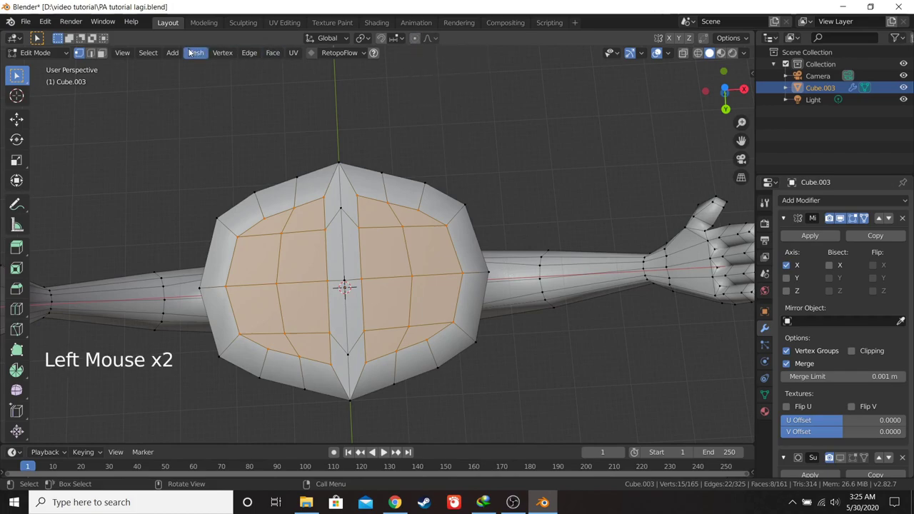
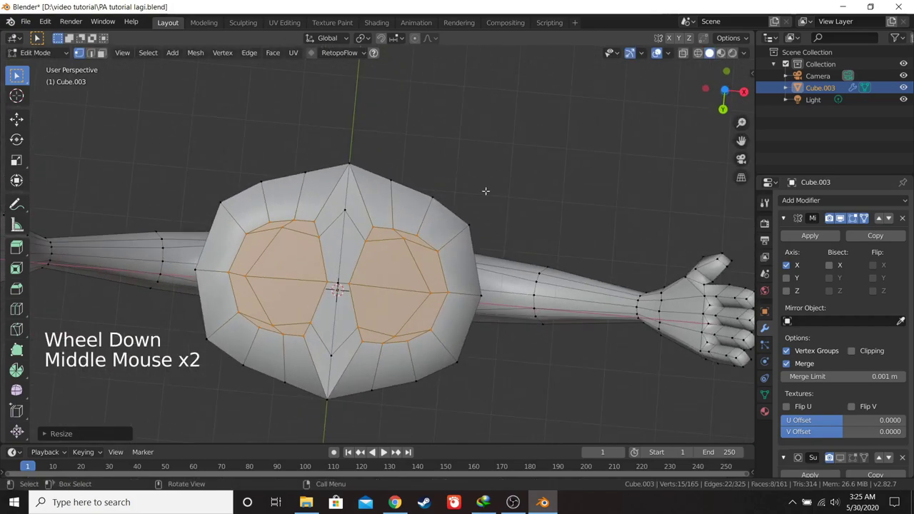
key("shift+alt+s")
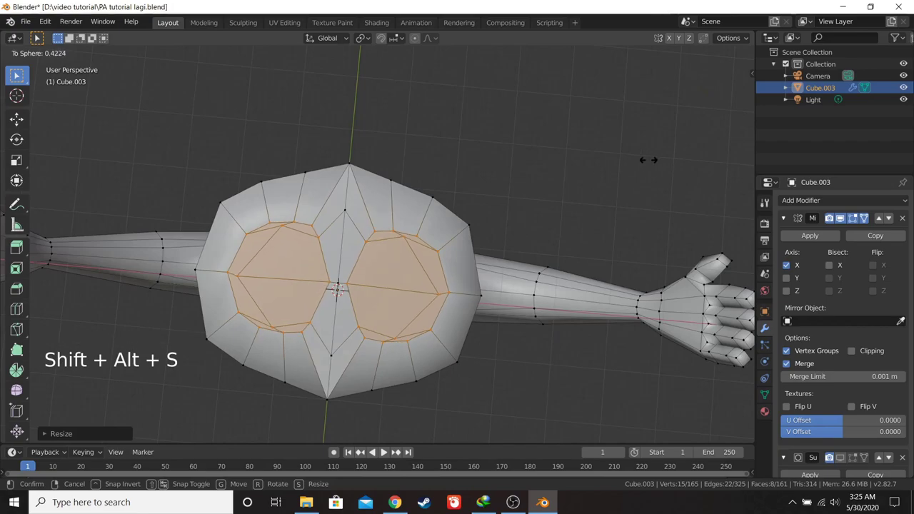
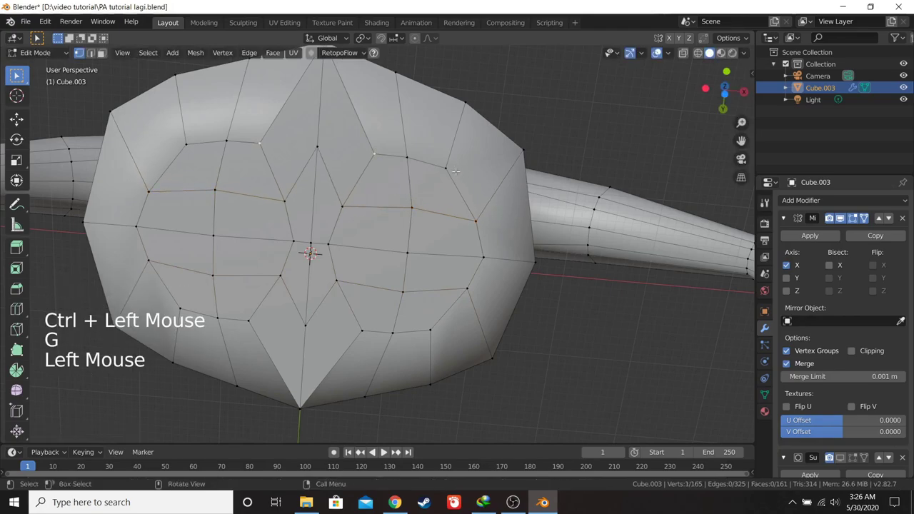
- Move the shoulder ring vertices, then round the eight underside opening faces into circles from below
key("g")
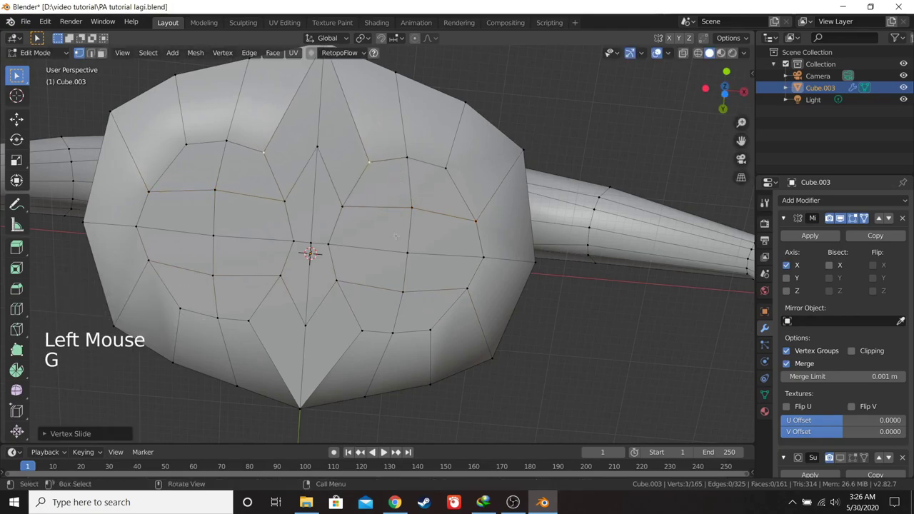
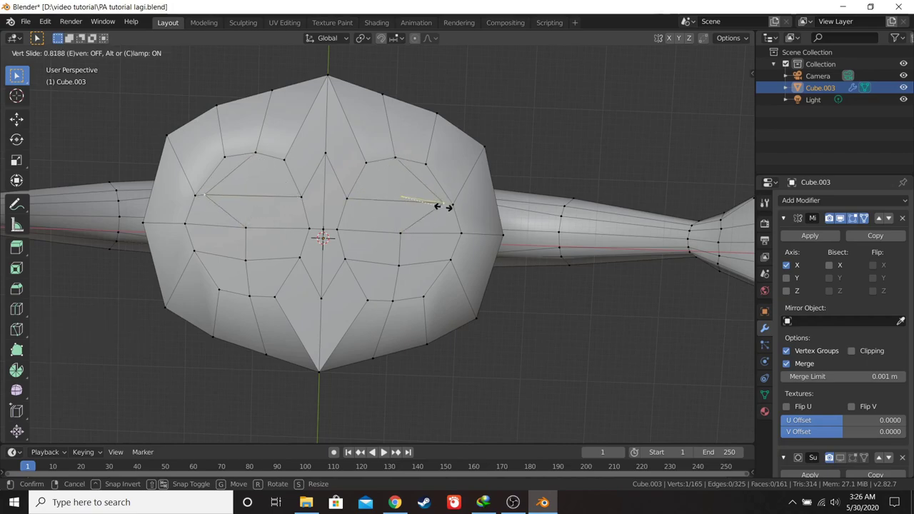
key("g")
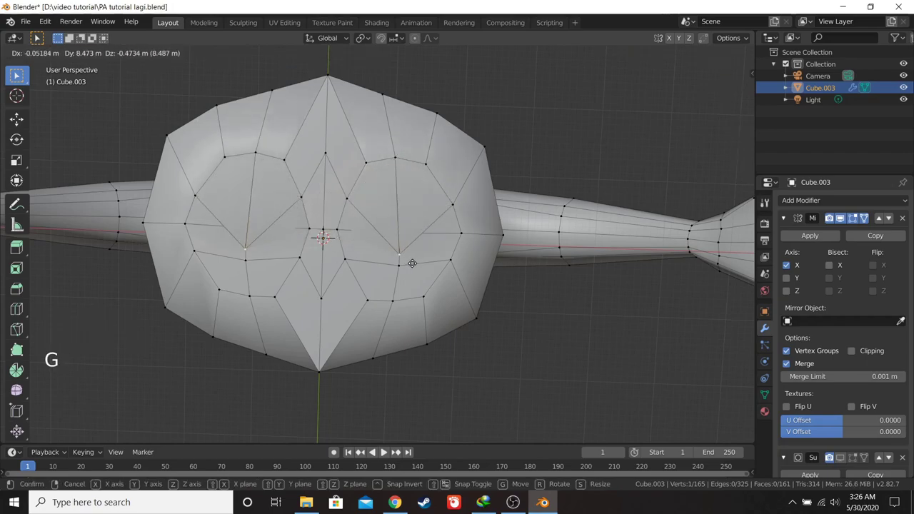
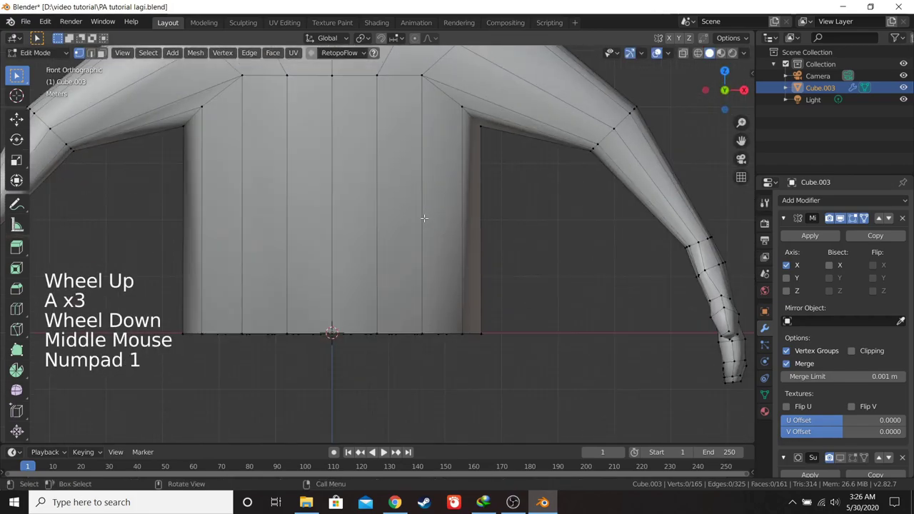
key("ctrl+KP_7")
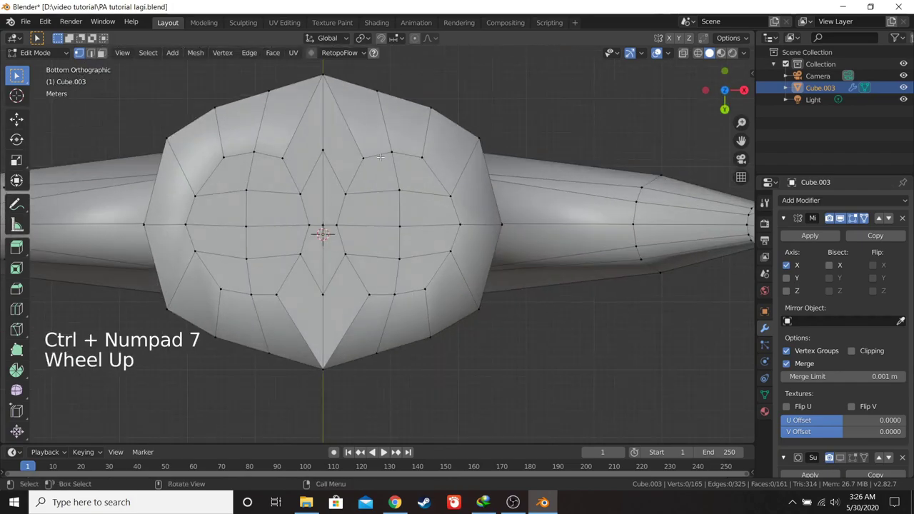
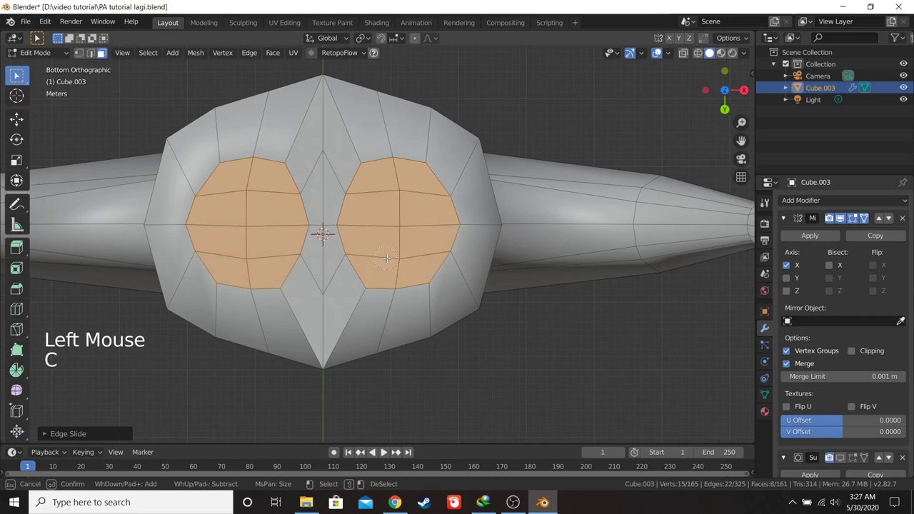
key("shift+alt+s")
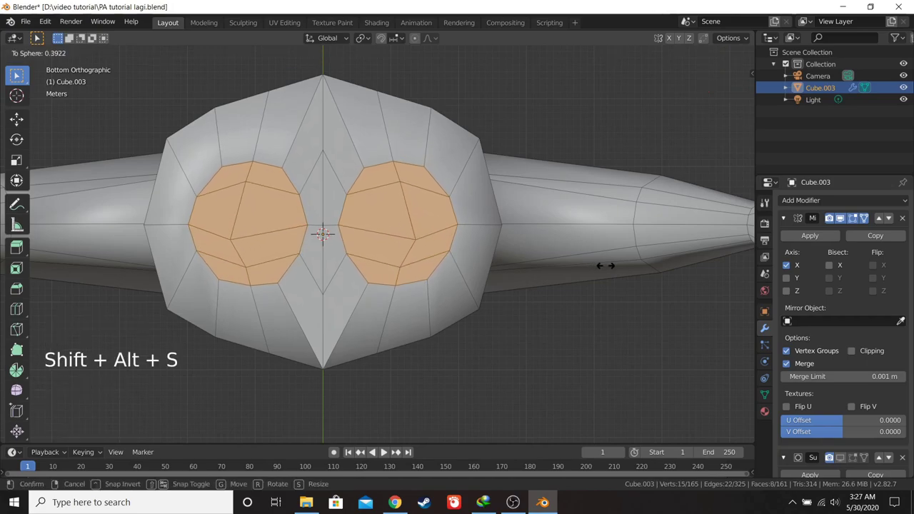
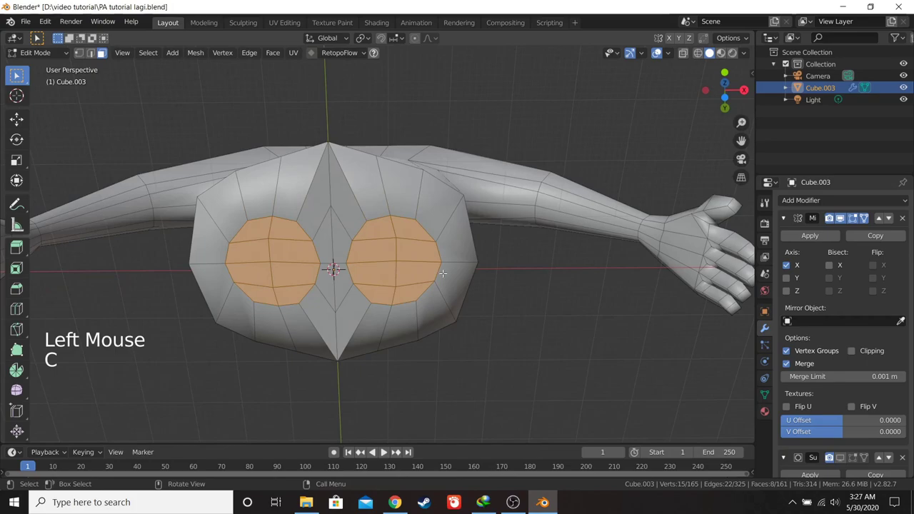
- Try circle-selecting and scaling the opening faces, then undo and reselect them
key("a")
key("a")
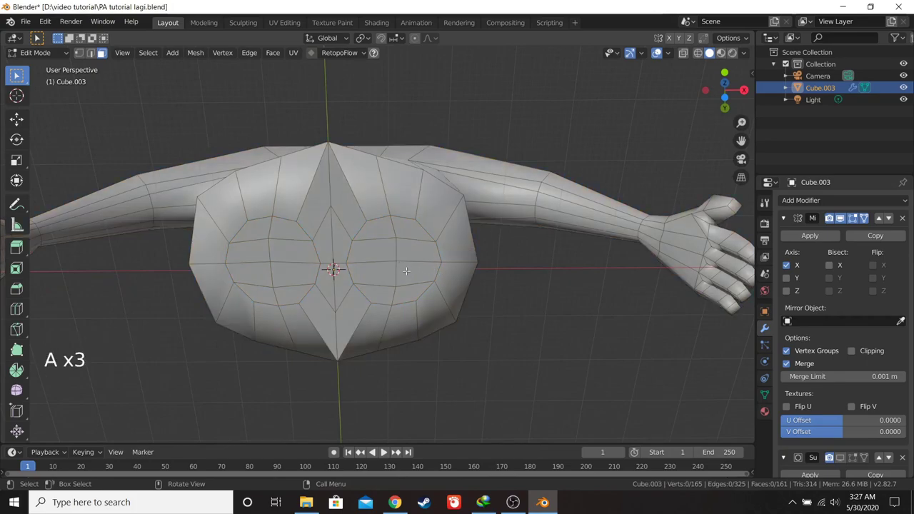
scroll("up", 3)
key("c")
scroll("down", 3)
key("s")
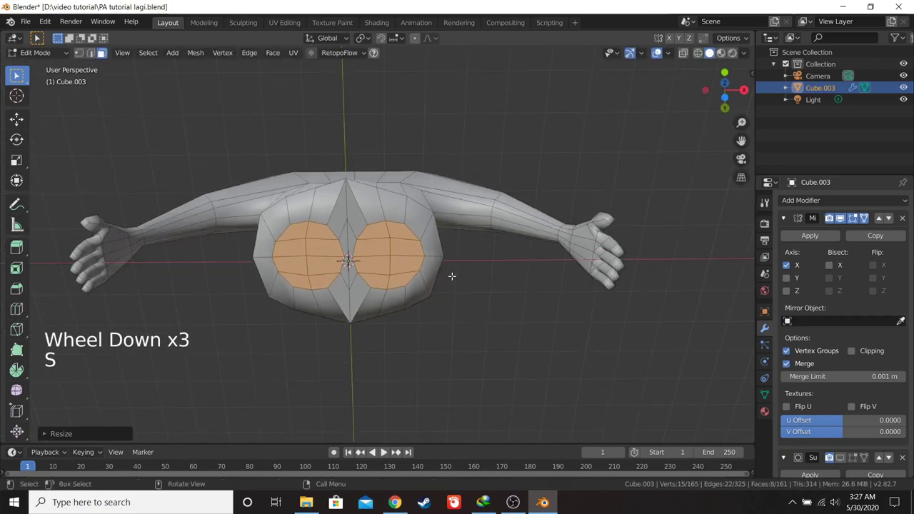
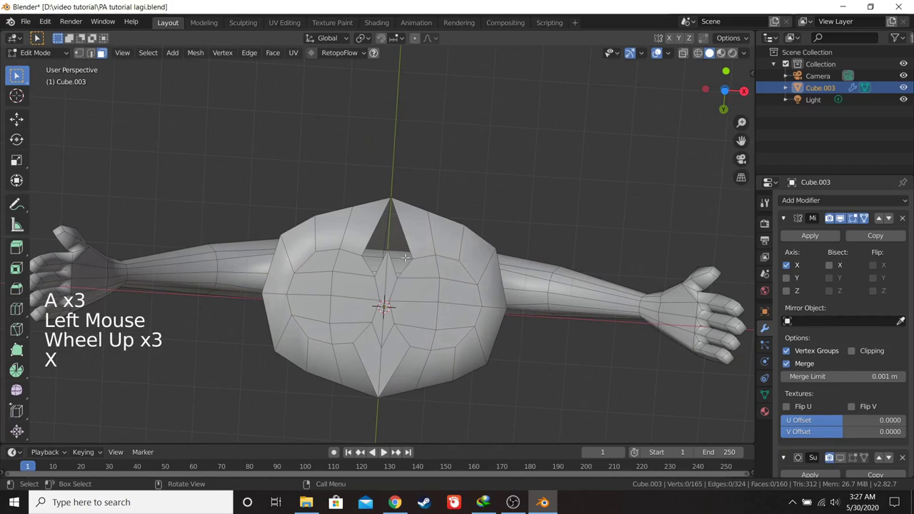
key("ctrl+z")
scroll("up", 3)
key("a")
key("a")
scroll("down", 3)
middle_click(399, 294)
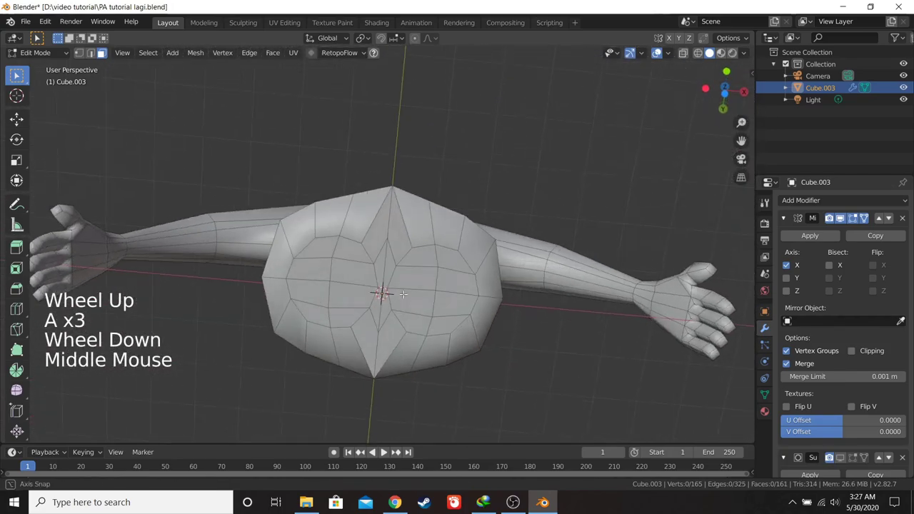
key("c")
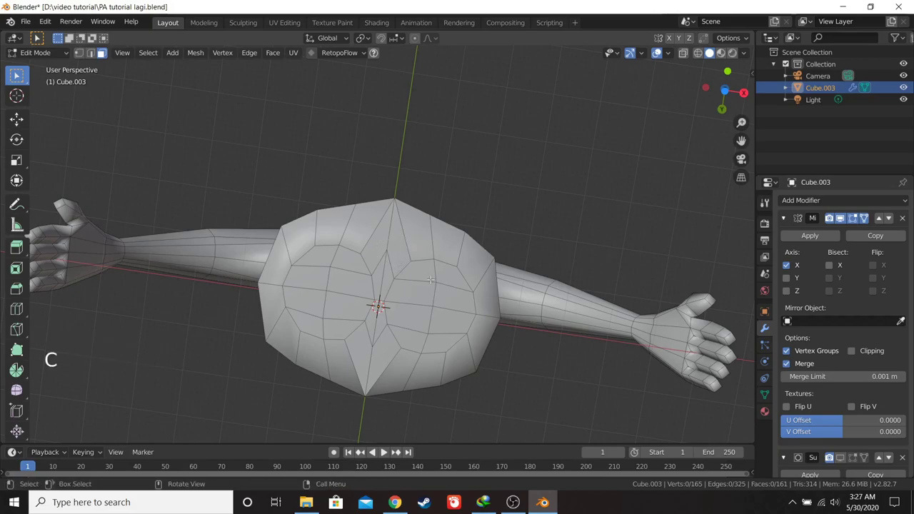
- Merge by distance on the whole mesh (none removed), then brush-select the eight faces around the openings
key("a")
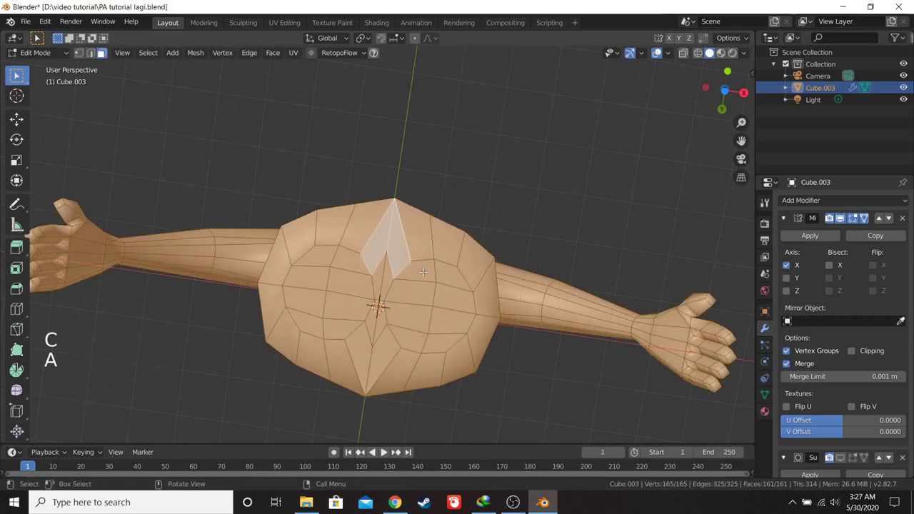
key("alt+m")
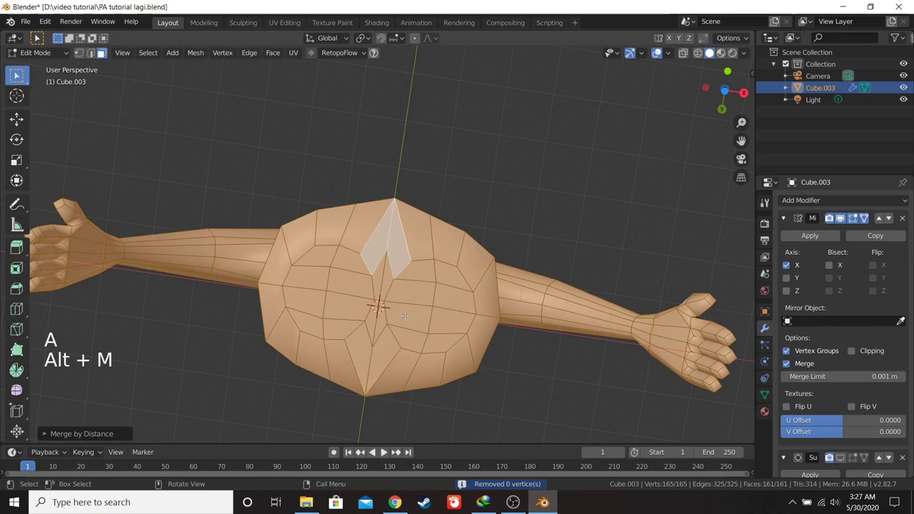
key("Tab")
middle_click(419, 287)
key("KP_1")
middle_click(437, 276)
key("Tab")
scroll("up", 3)
key("a")
key("a")
key("c")
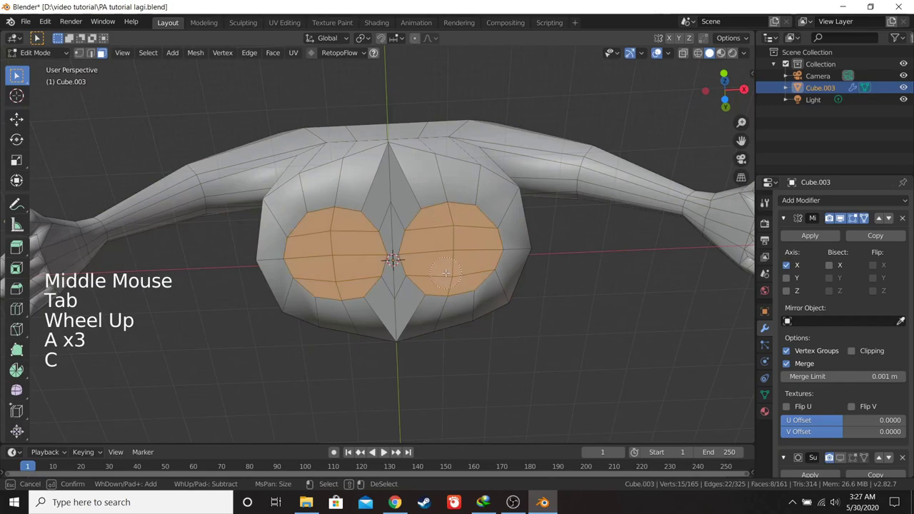
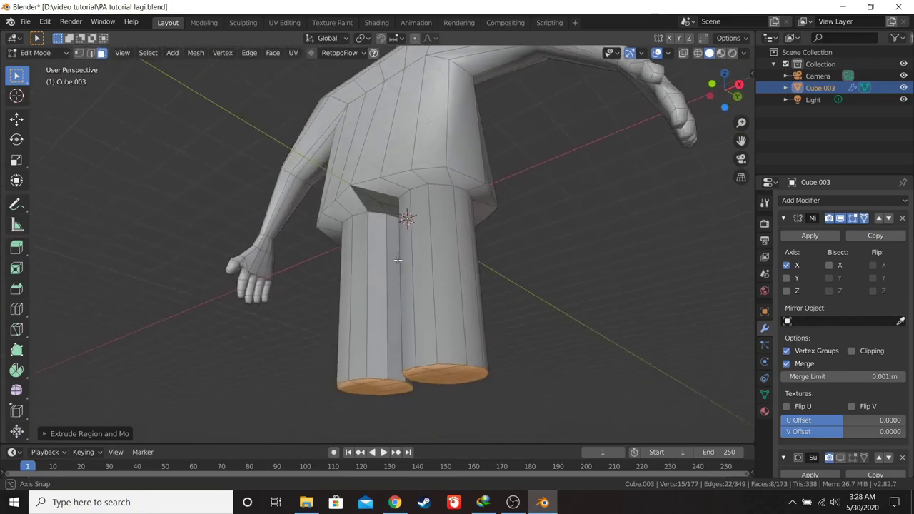
key("KP_1")
scroll("down", 3)
middle_click(418, 253)
key("Tab")
middle_click(425, 237)
scroll("up", 3)
key("Tab")
middle_click(425, 229)
left_click(389, 200)
key("KP_1")
key("Tab")
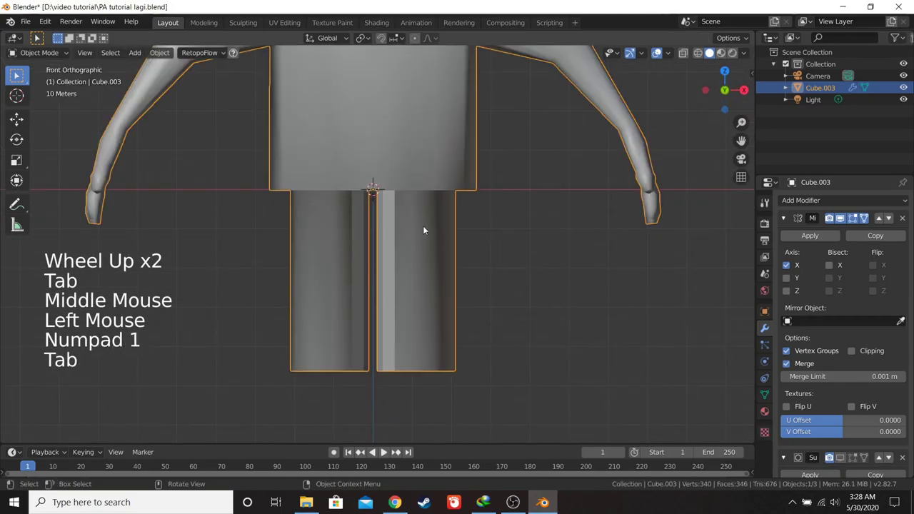
left_click(165, 54)
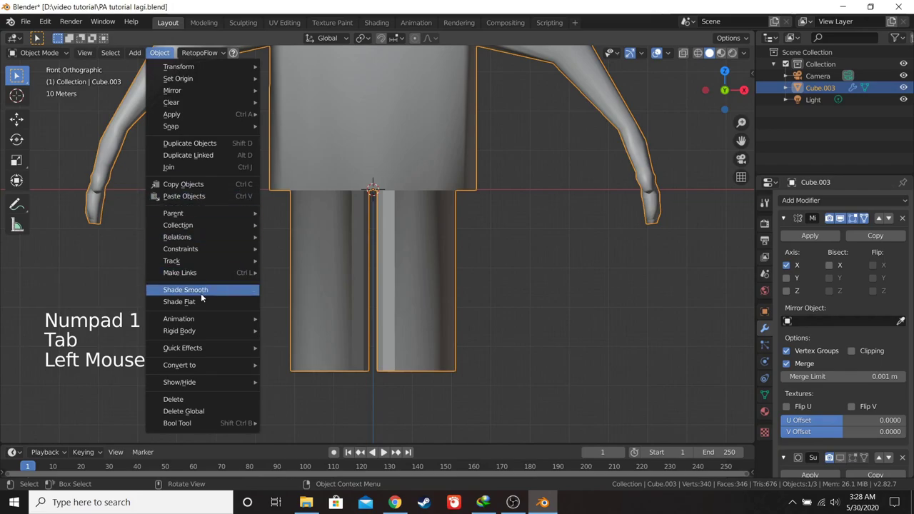
middle_click(398, 219)
key("KP_1")
middle_click(408, 221)
key("KP_3")
scroll("down", 3)
scroll("down", 3)
middle_click(439, 218)
scroll("up", 3)
key("KP_1")
key("z")
scroll("up", 3)
middle_click(484, 183)
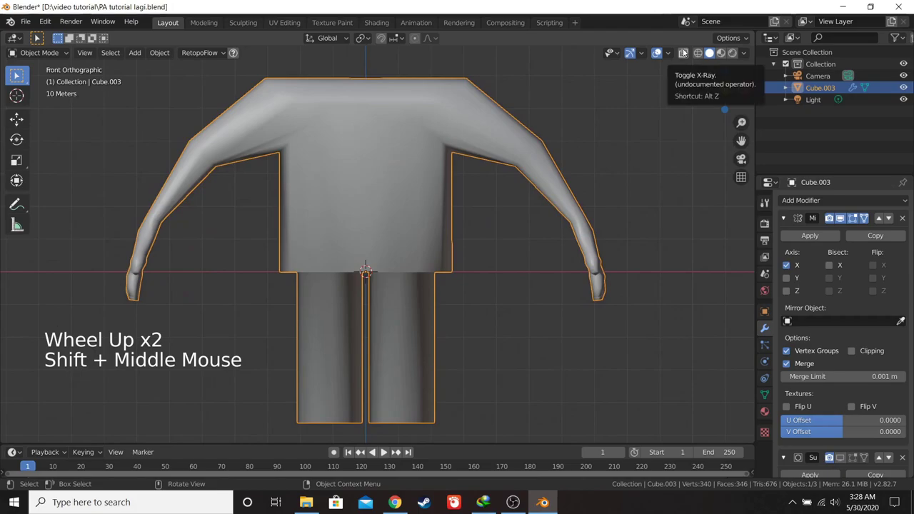
left_click(686, 51)
left_click(686, 52)
scroll("down", 3)
middle_click(455, 198)
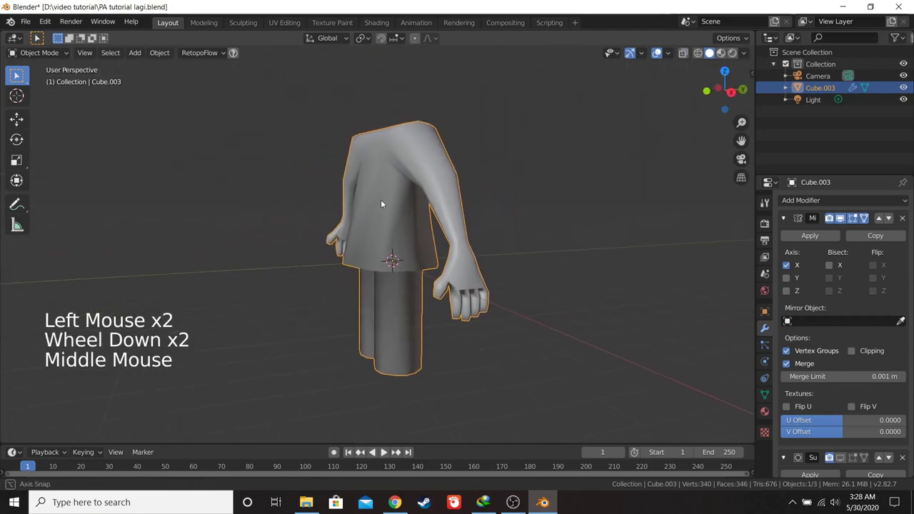
key("KP_1")
scroll("down", 3)
scroll("down", 3)
key("s")
scroll("up", 3)
middle_click(452, 243)
key("Tab")
scroll("up", 3)
key("KP_1")
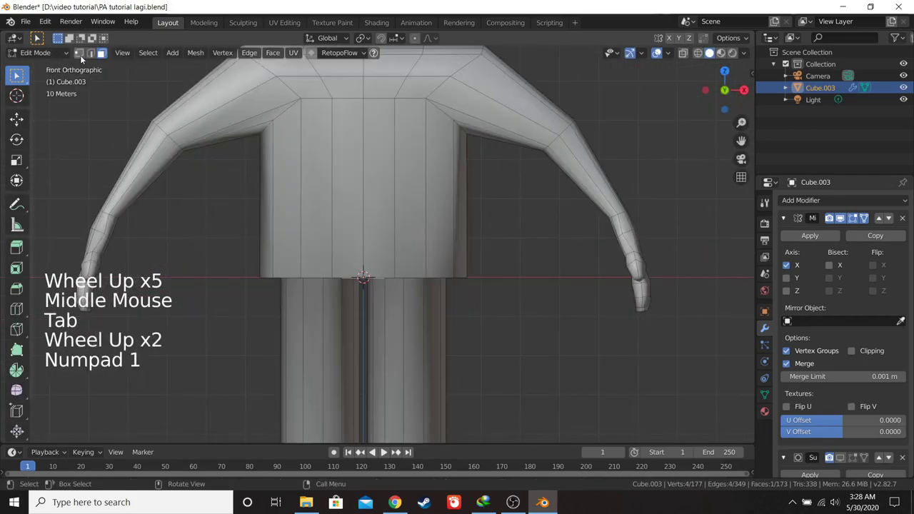
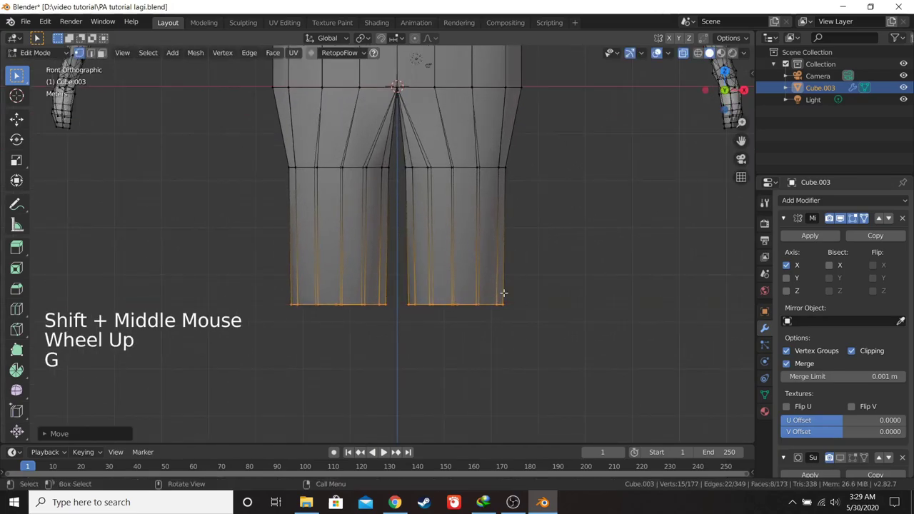
- Scale and move the shoulder vertices along one axis from the right-side view
key("s")
key("KP_3")
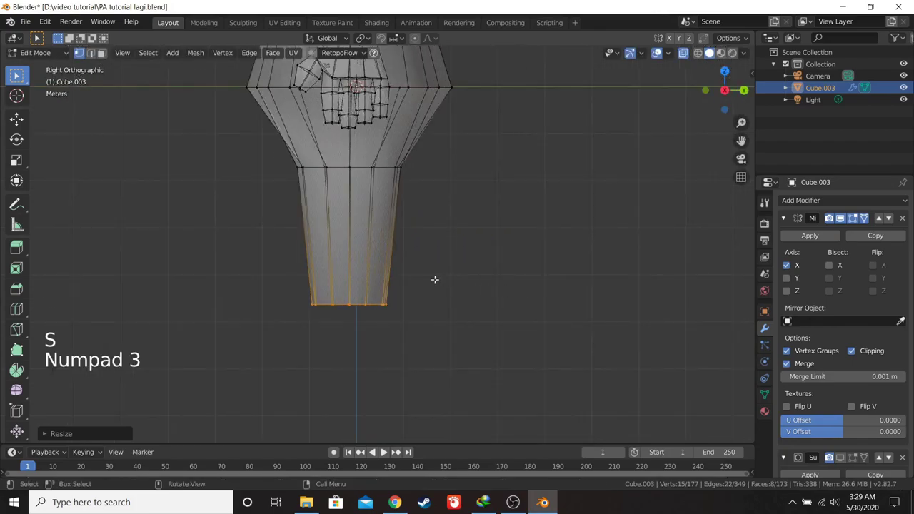
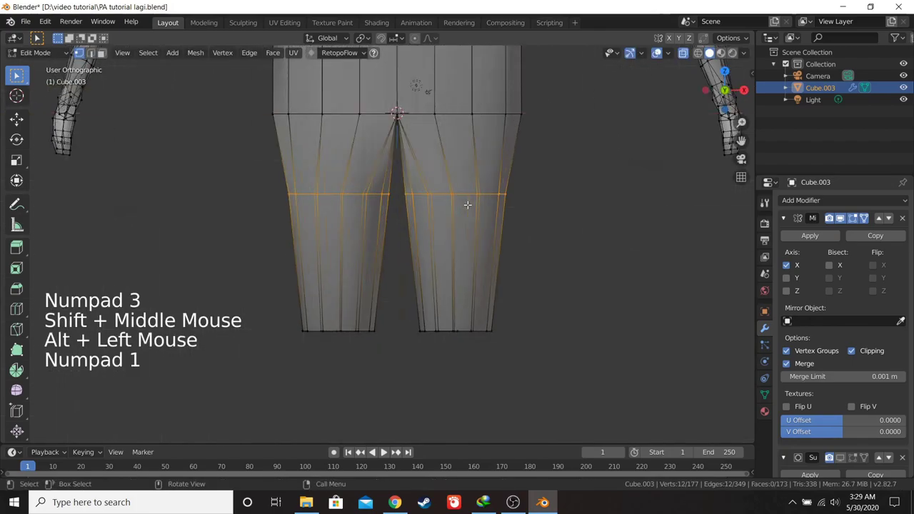
key("KP_3")
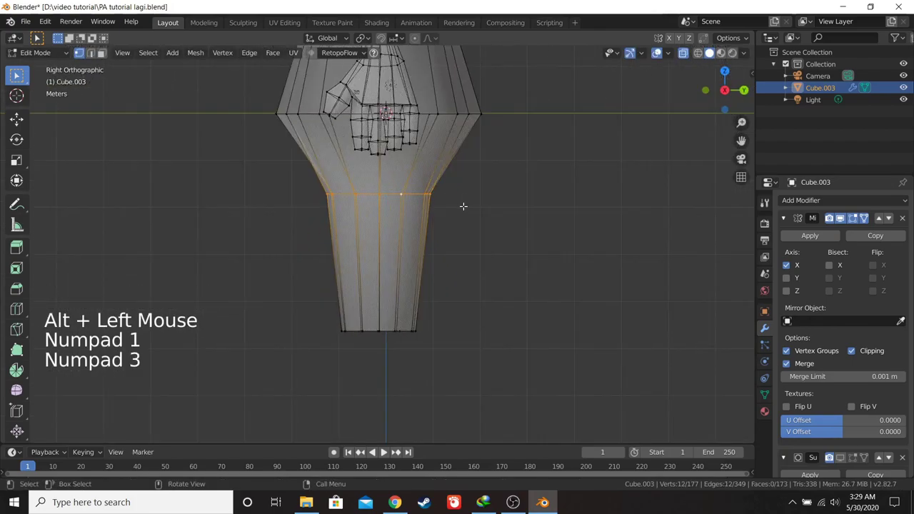
key("g")
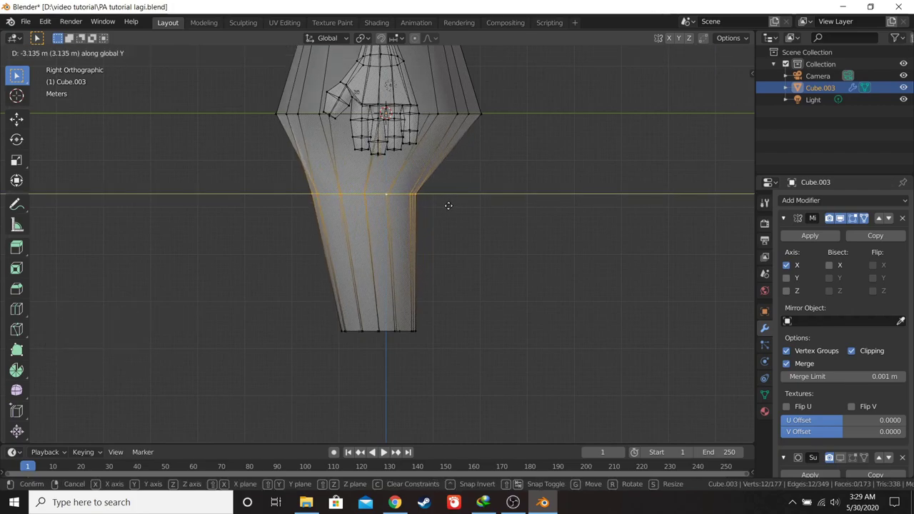
- Scale the shoulder vertices along Y and shift them about 0.29 m into position
key("s")
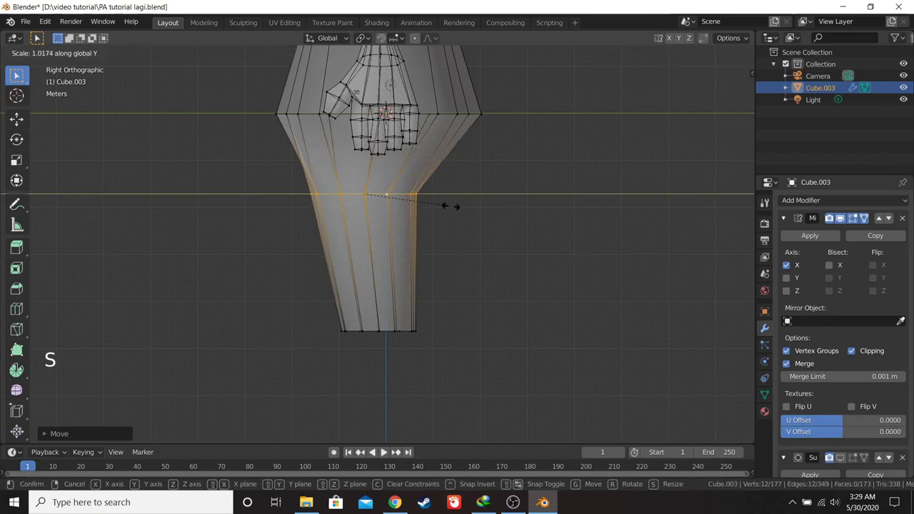
key("g")
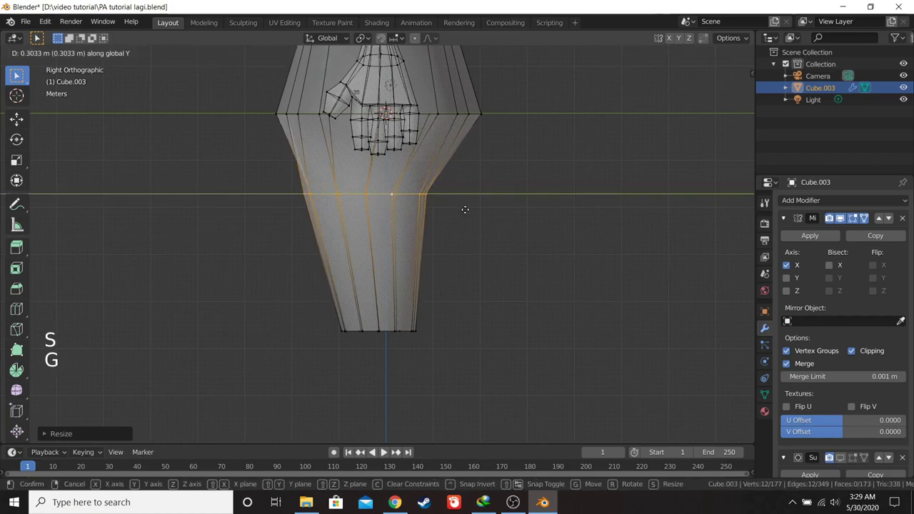
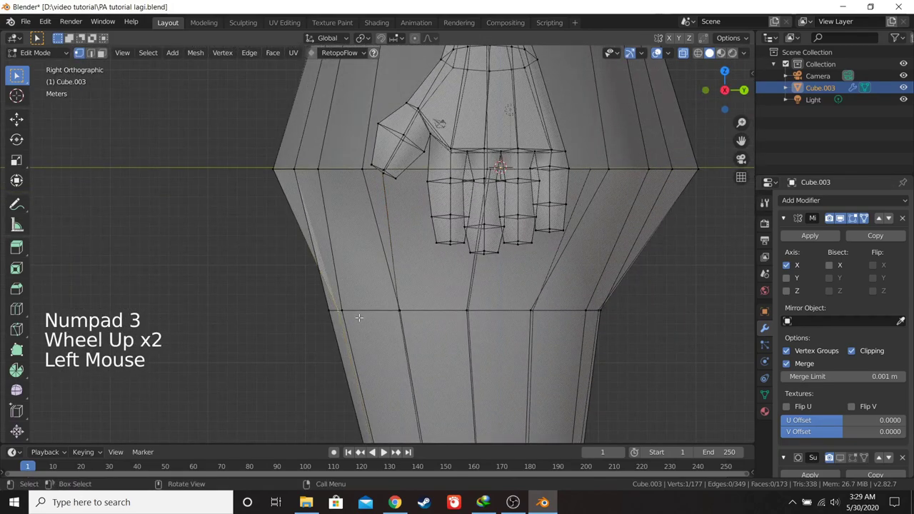
key("g")
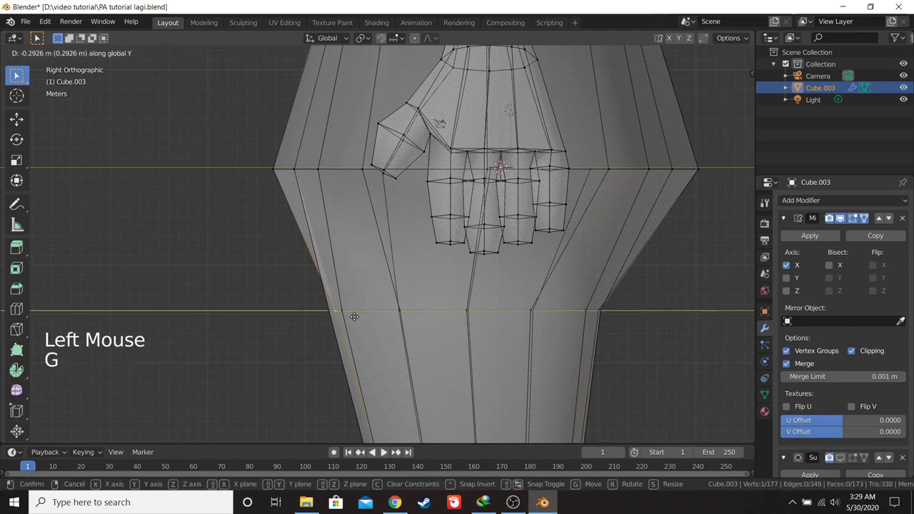
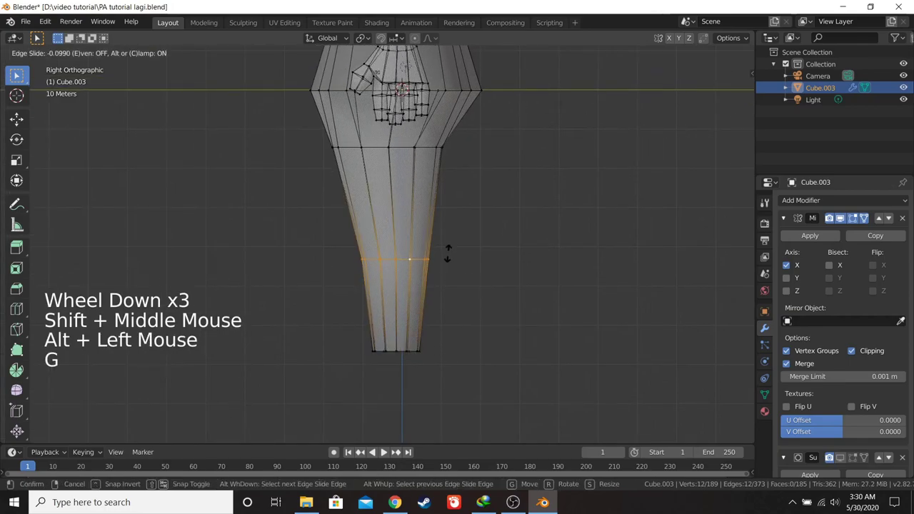
key("g")
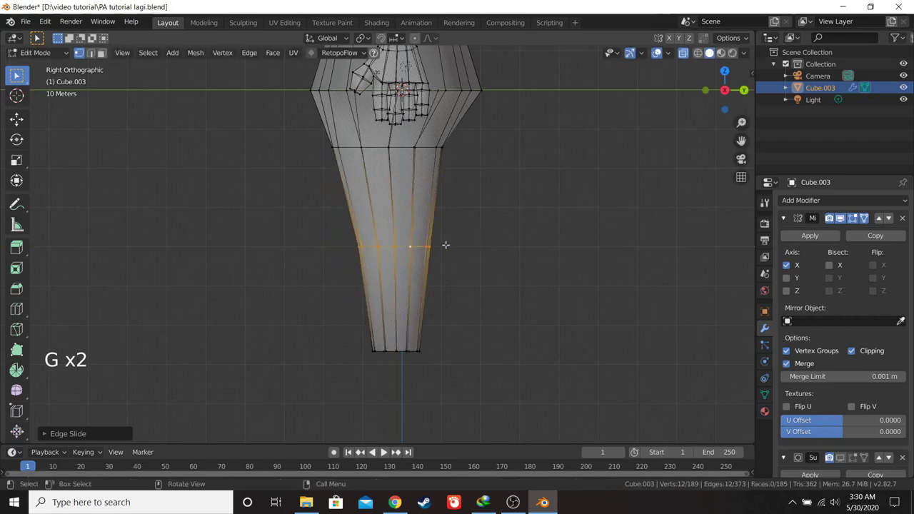
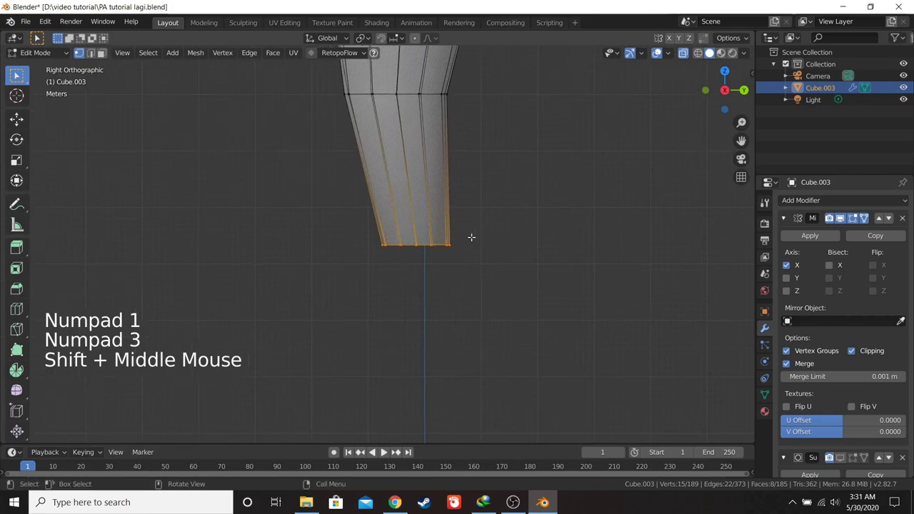
- Extrude the arm-end faces into two new segments, rotating them to bend the arm
key("e")
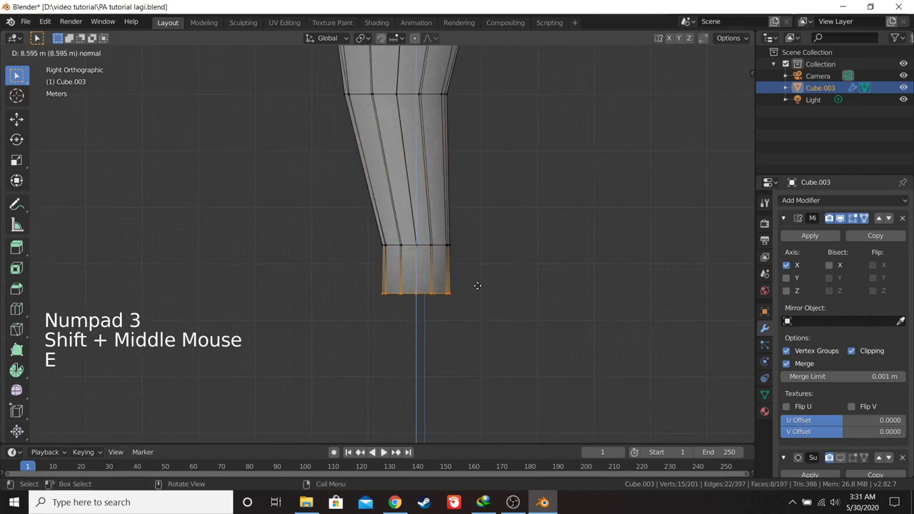
key("r")
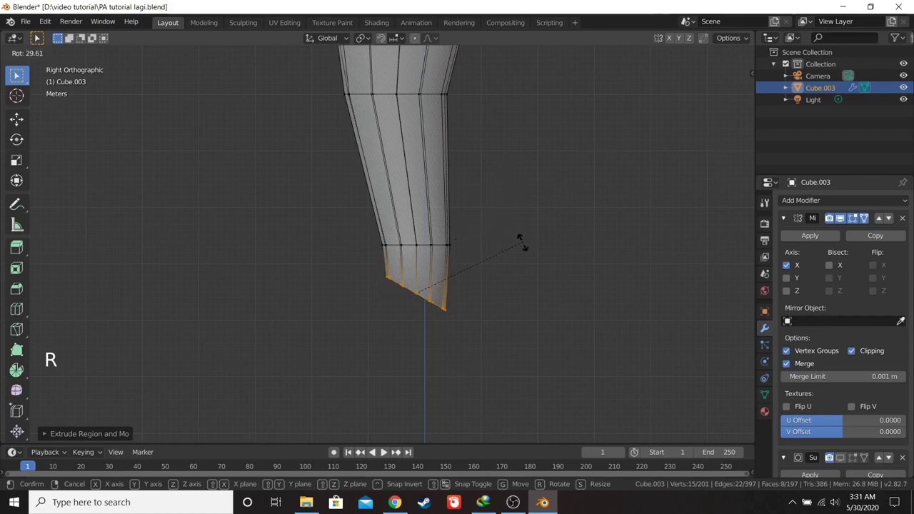
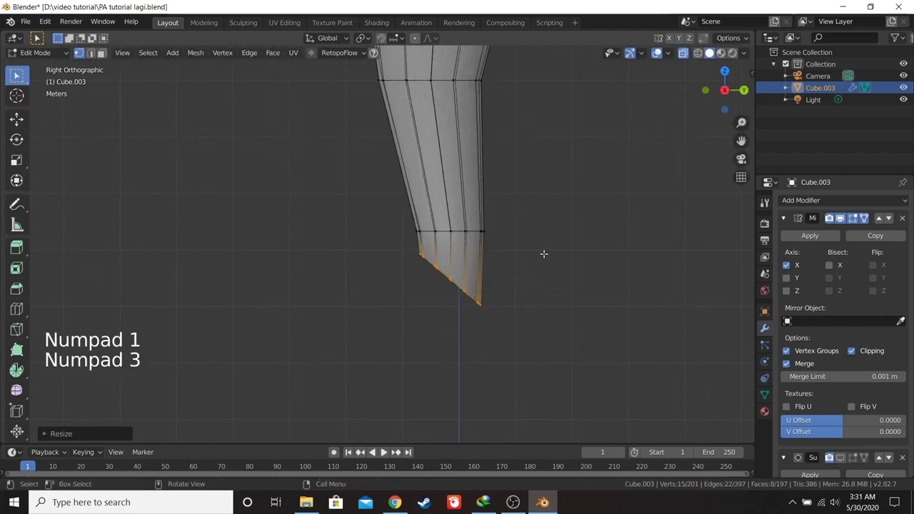
key("r")
key("g")
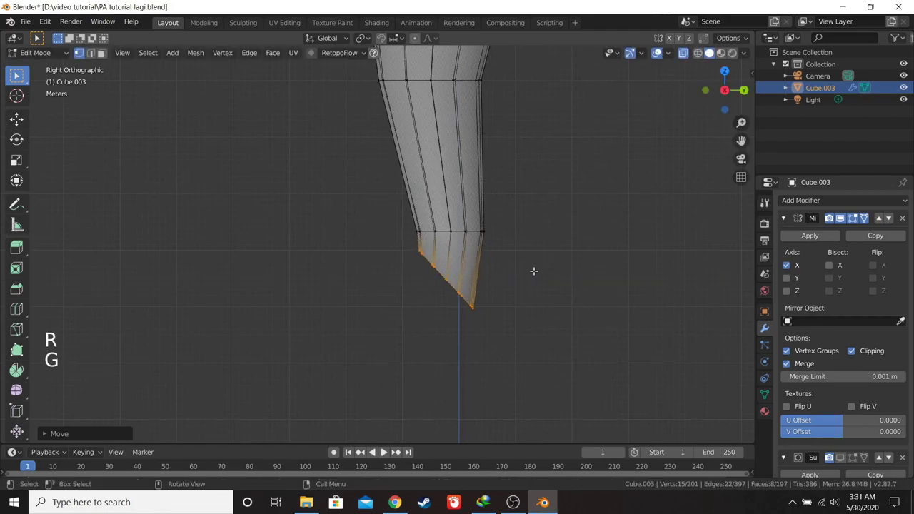
key("e")
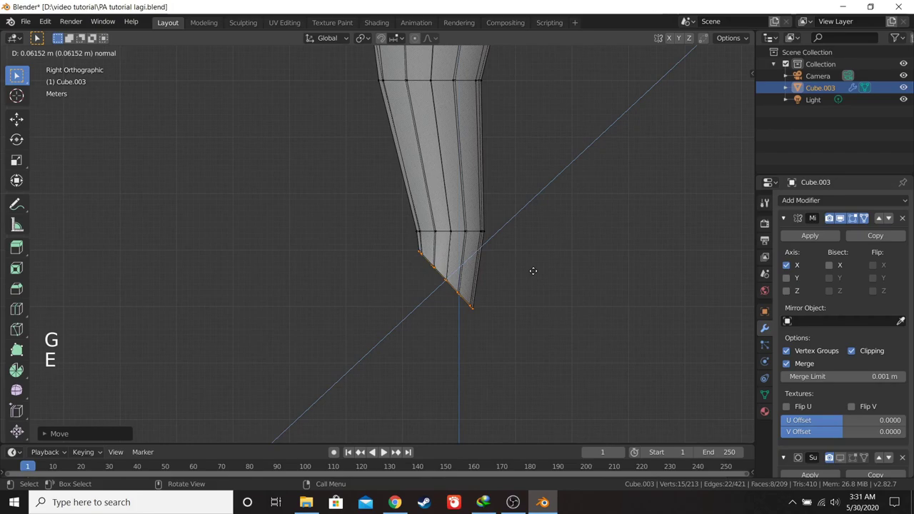
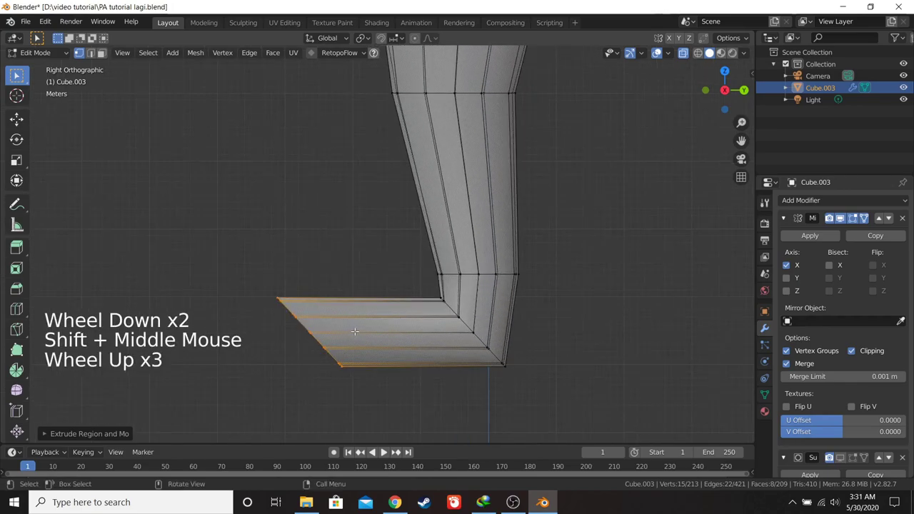
- Scale the arm-end and forearm cross-sections, tapering them narrower along X
key("s")
scroll("up", 3)
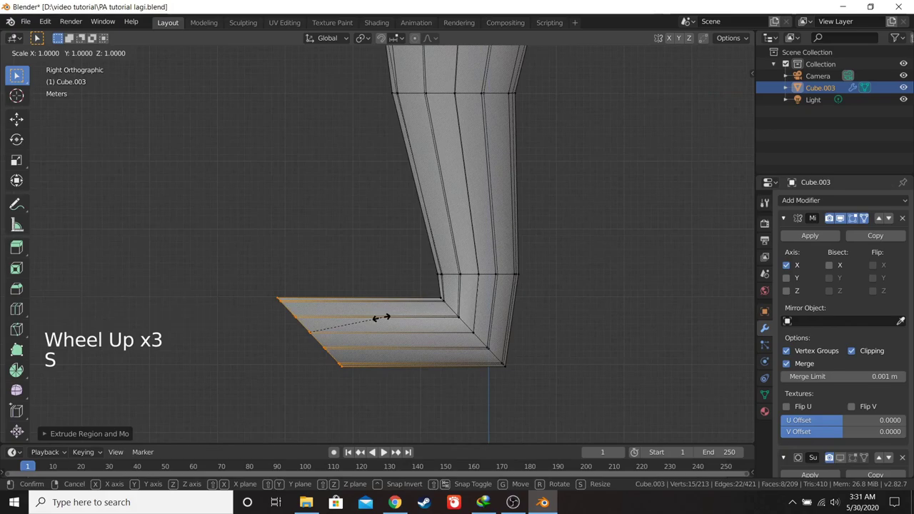
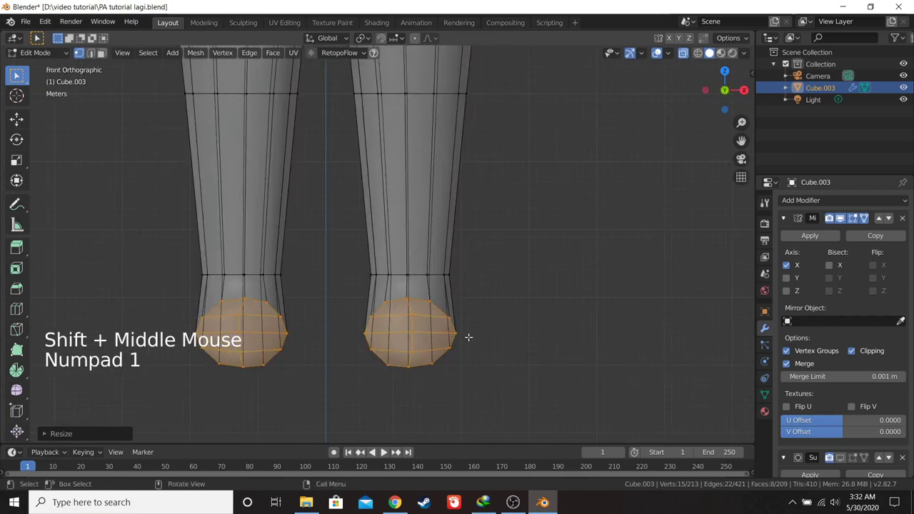
key("s")
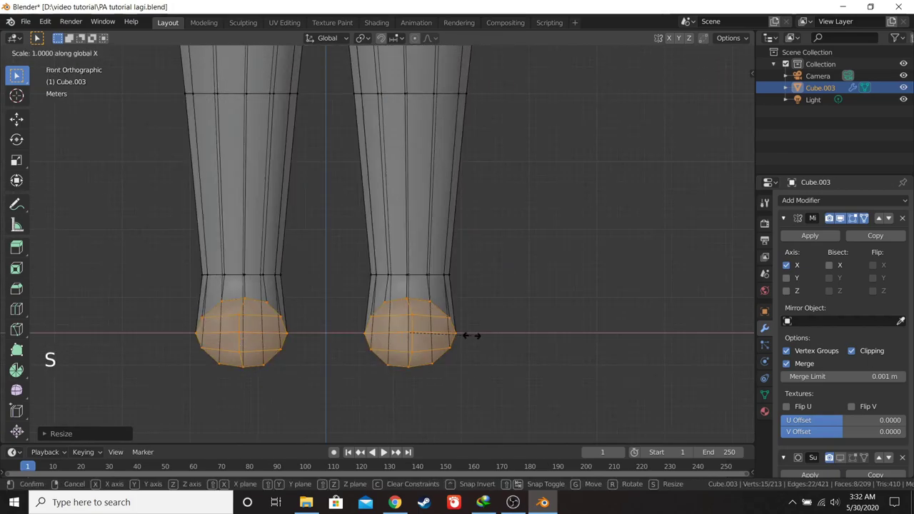
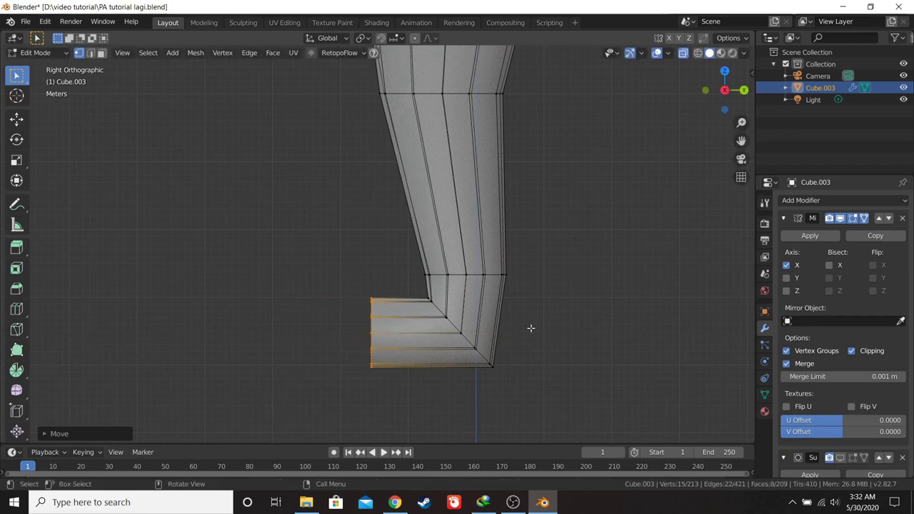
key("s")
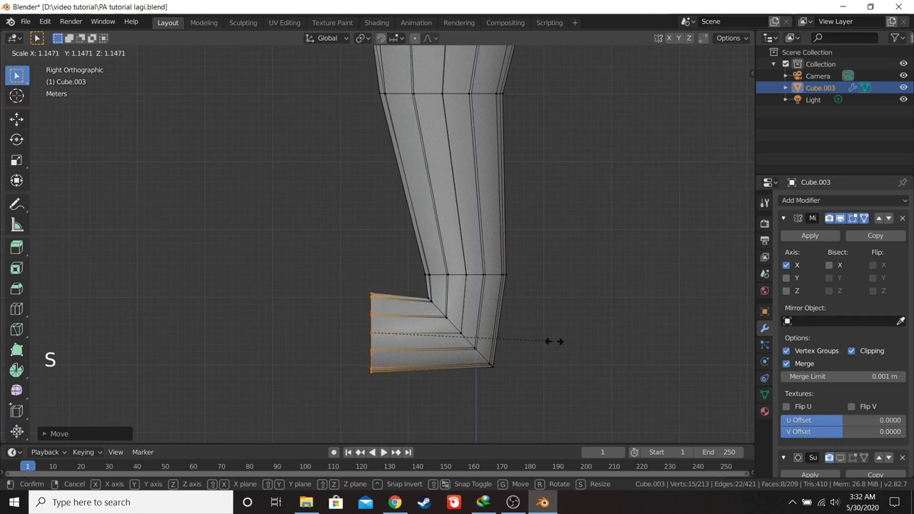
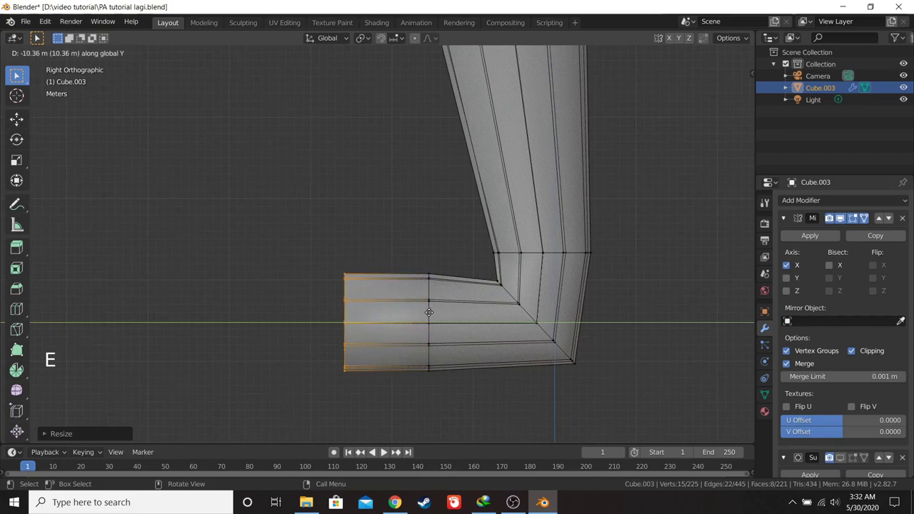
key("s")
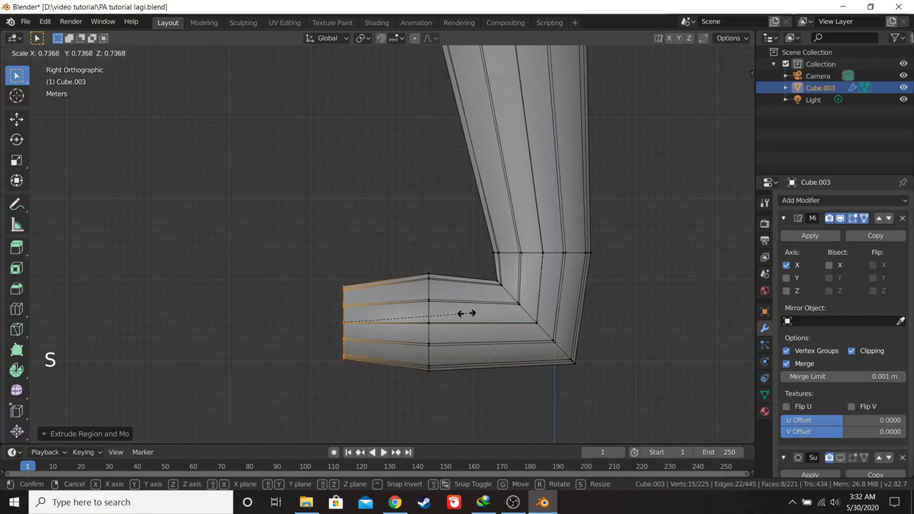
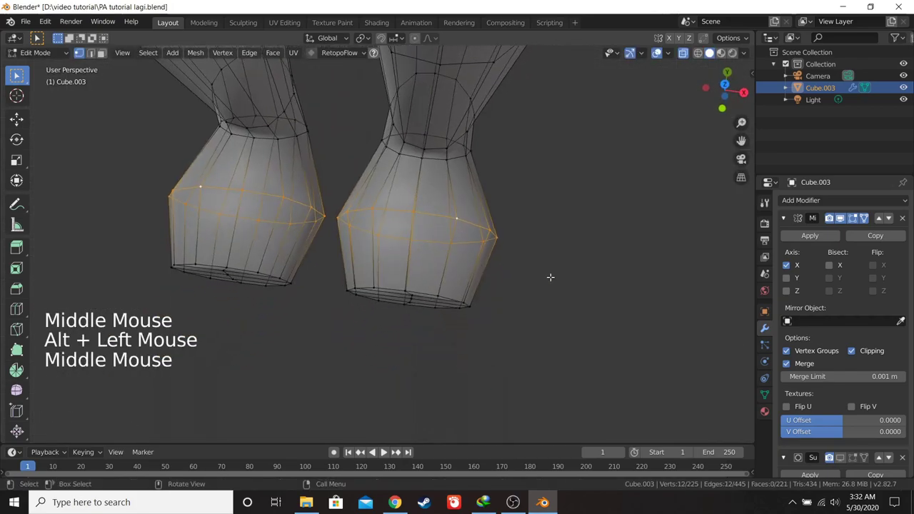
key("s")
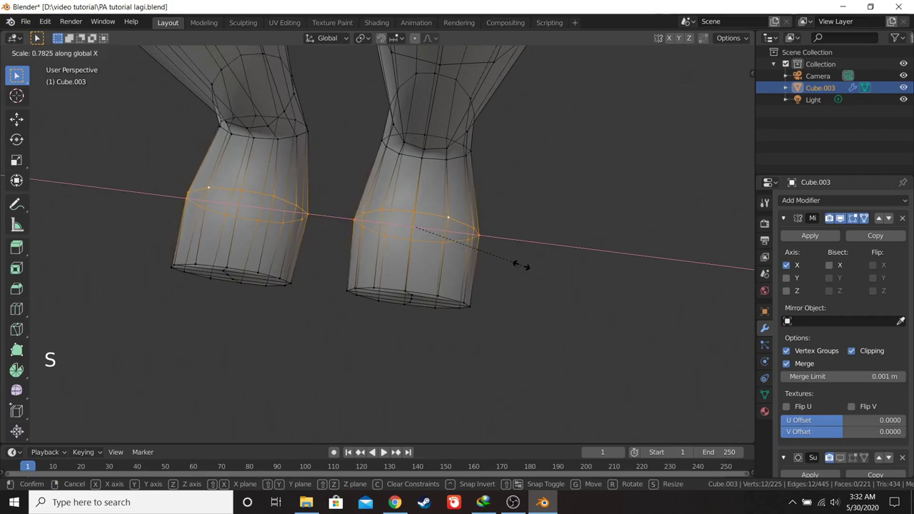
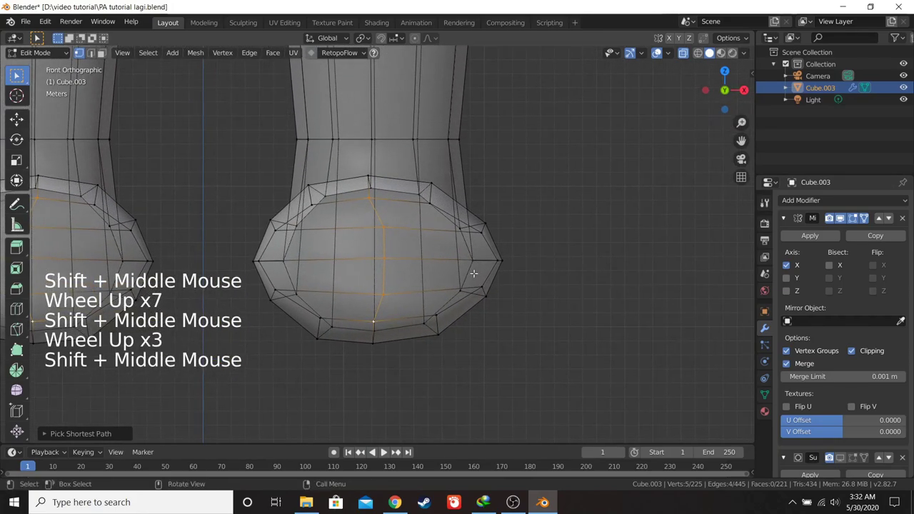
key("s")
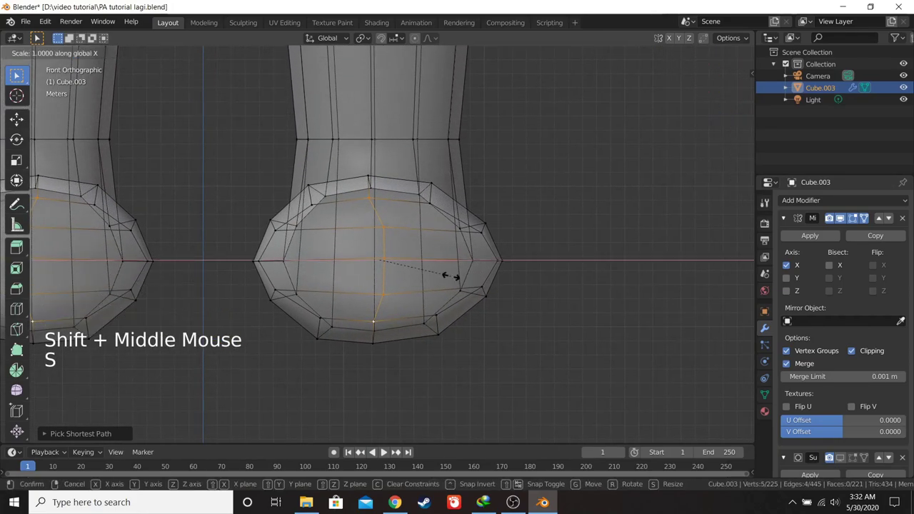
- Slide a new forearm loop, move the section with soft falloff, and return to Object Mode to inspect
key("g")
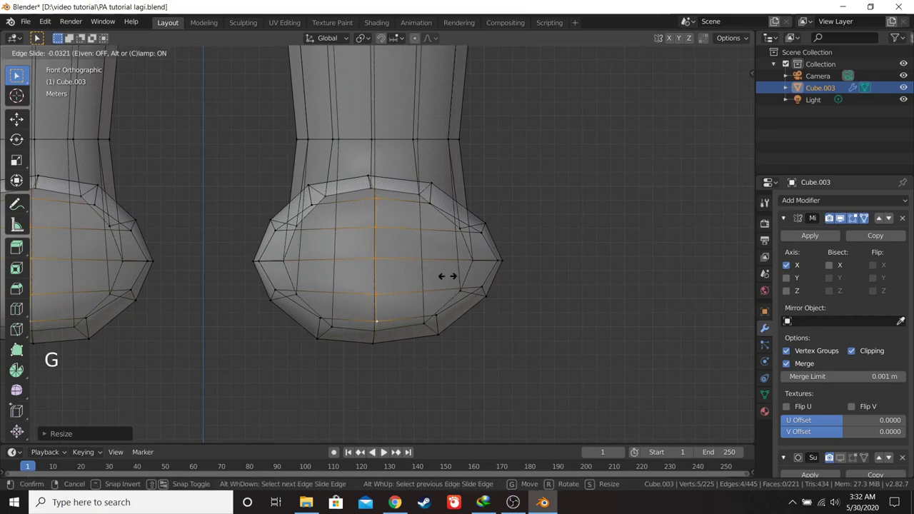
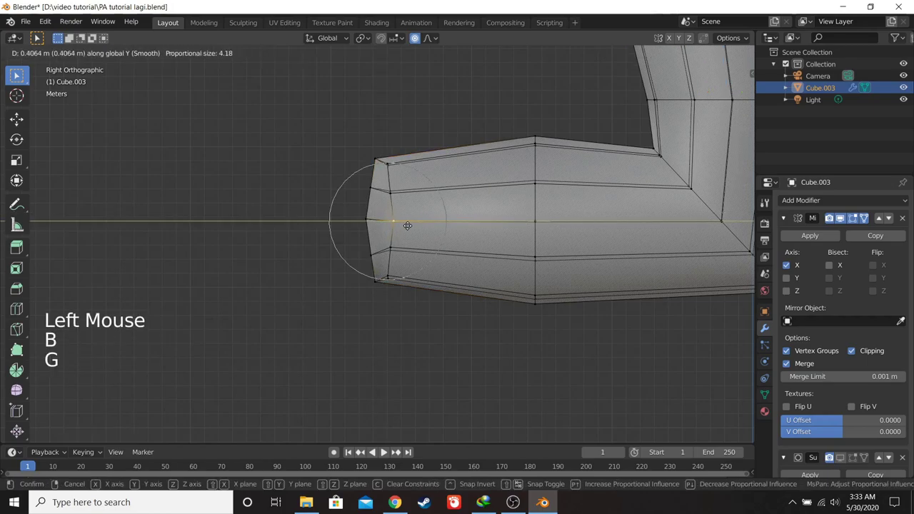
key("KP_1")
scroll("down", 3)
key("Tab")
middle_click(467, 227)
scroll("down", 3)
middle_click(436, 245)
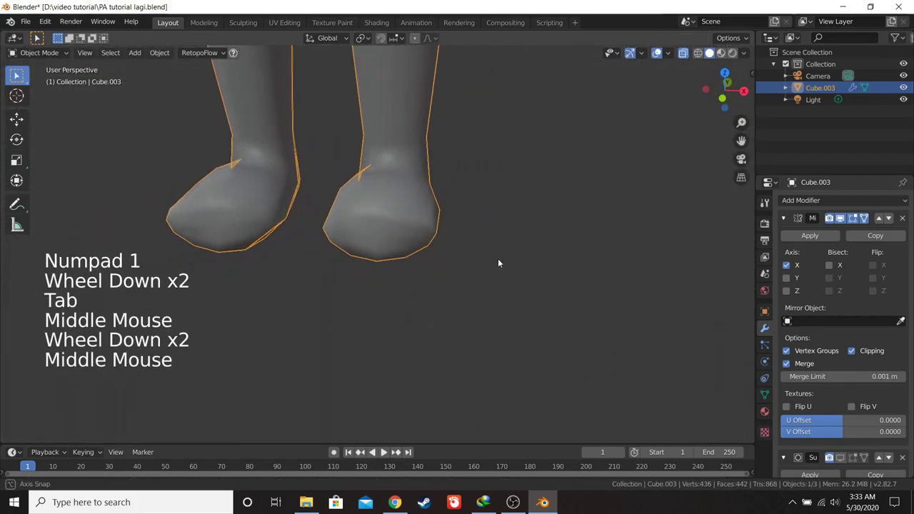
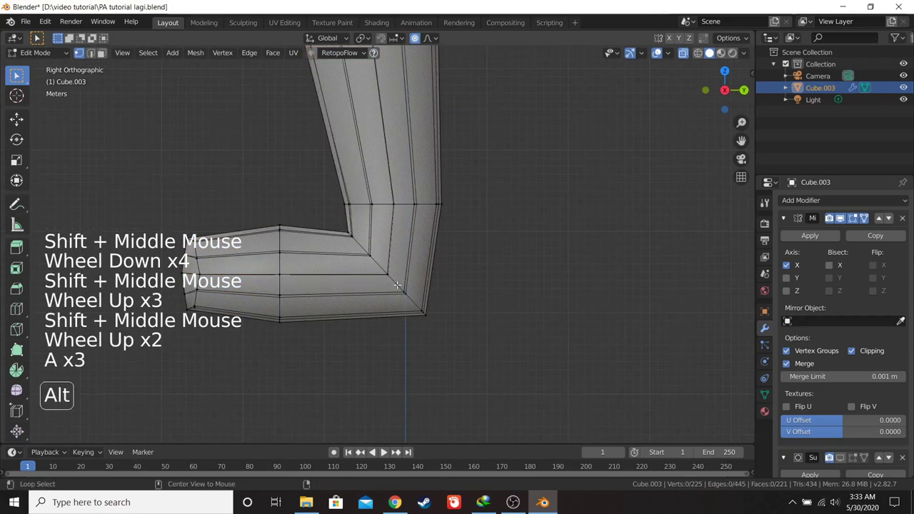
- Move and rotate an arm edge loop with proportional falloff to adjust its angle
left_click(401, 279)
key("g")
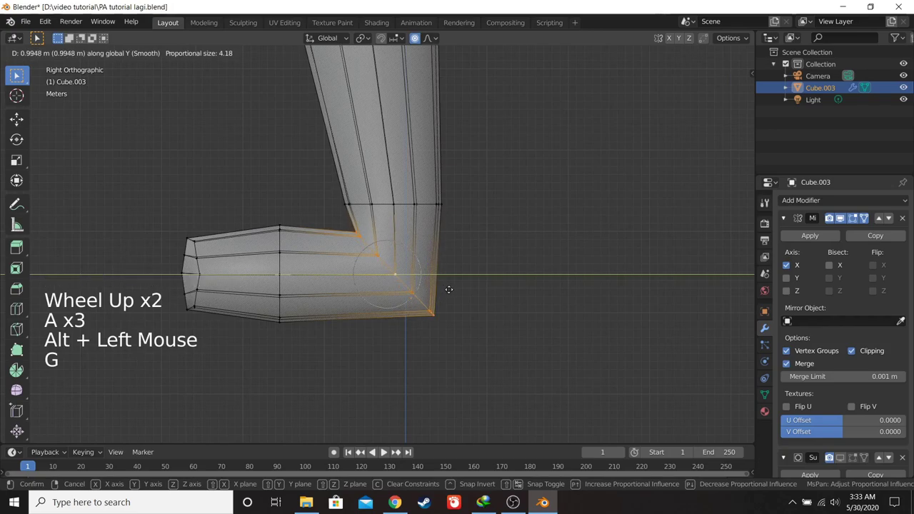
key("r")
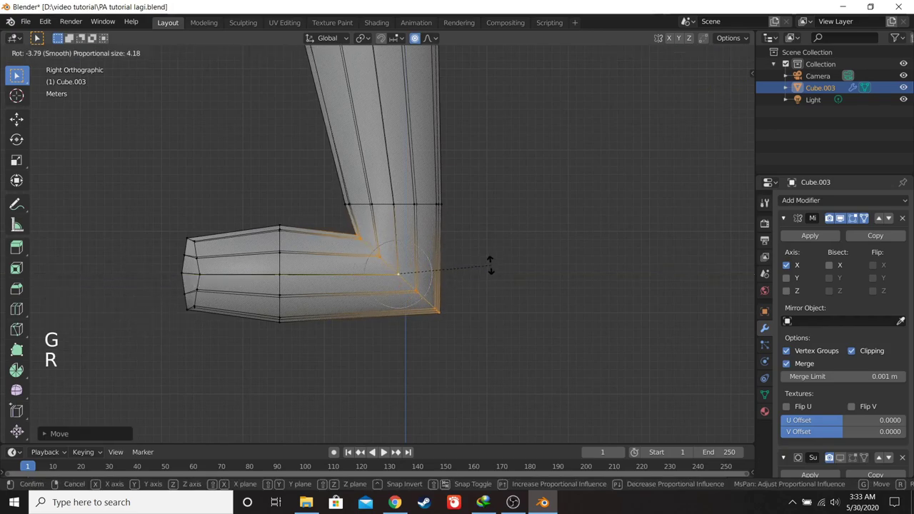
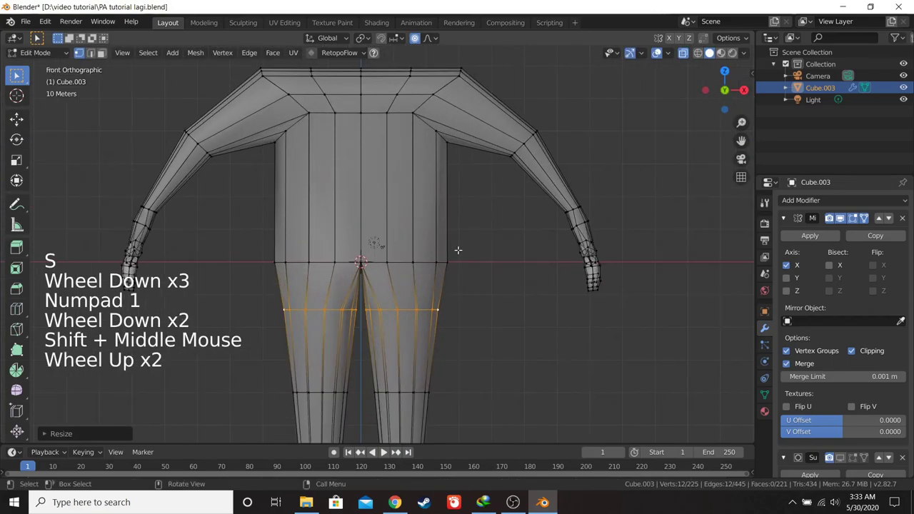
scroll("up", 3)
- Deselect everything, check the model from front and side, and save PA tutorial lagi.blend
key("KP_3")
key("KP_1")
key("a")
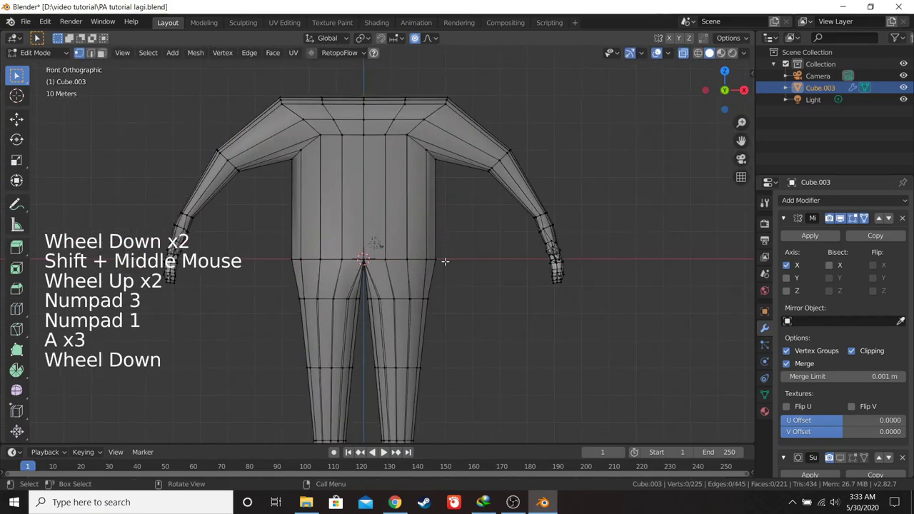
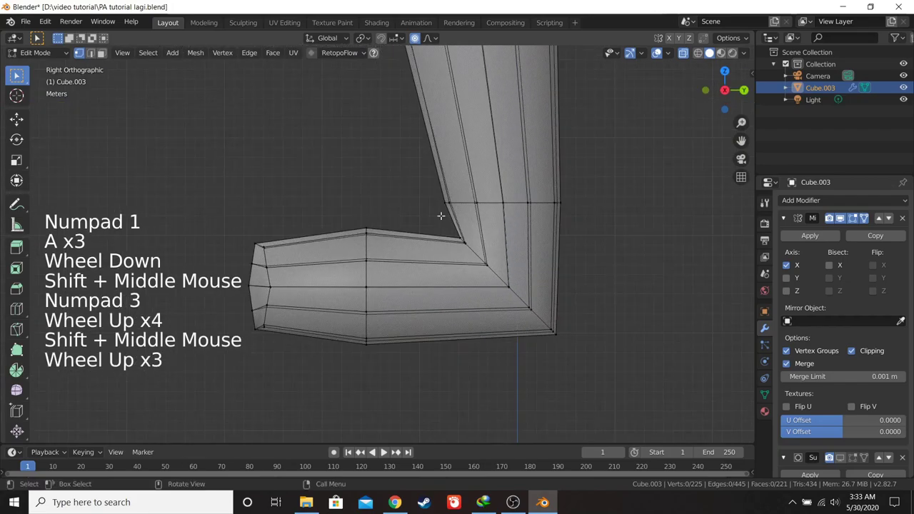
scroll("up", 3)
key("ctrl+s")
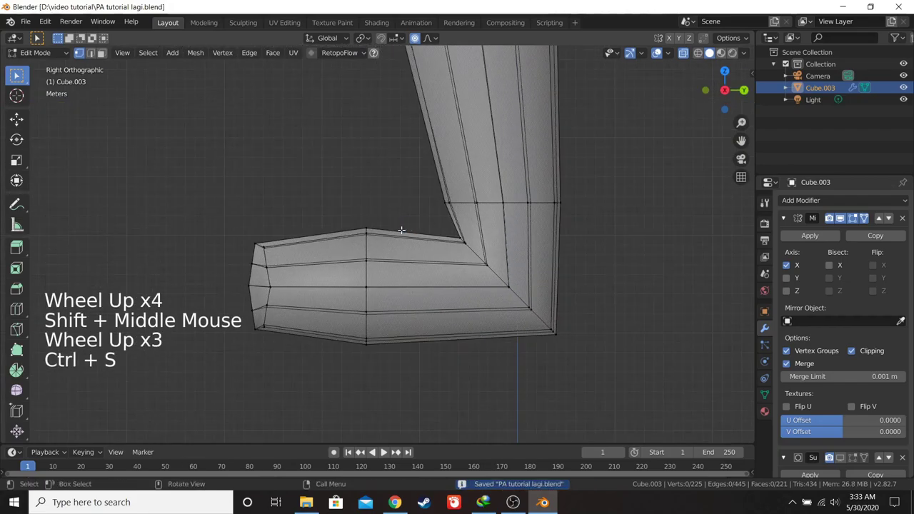
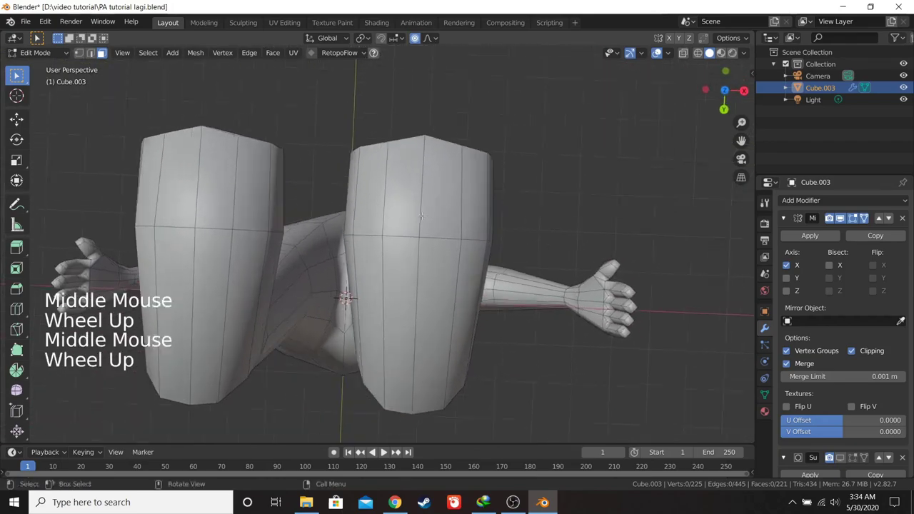
- Circle-select the bottom faces of the blocky lower stumps in face mode
key("c")
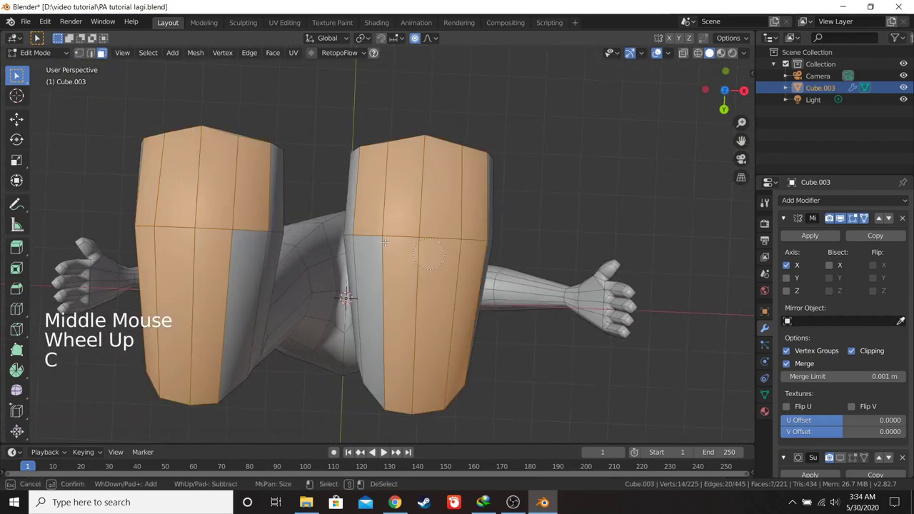
scroll("down", 3)
key("a")
key("a")
scroll("up", 3)
key("c")
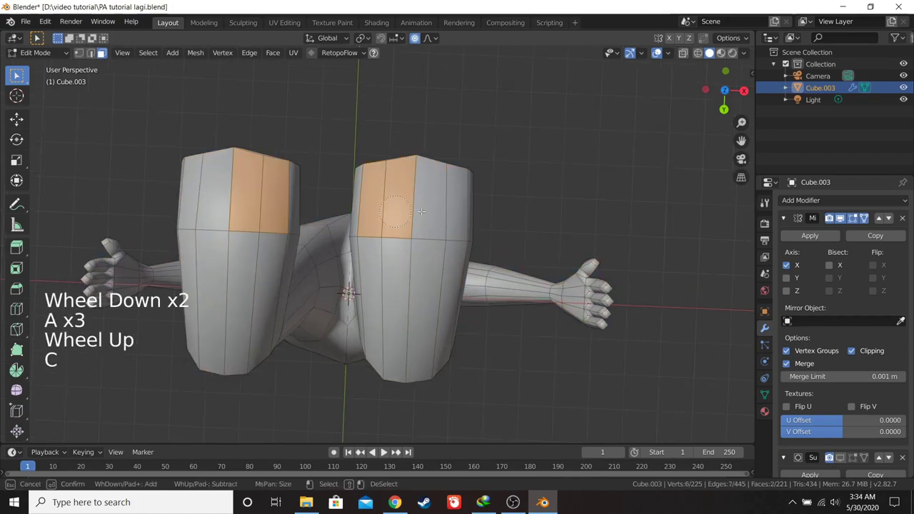
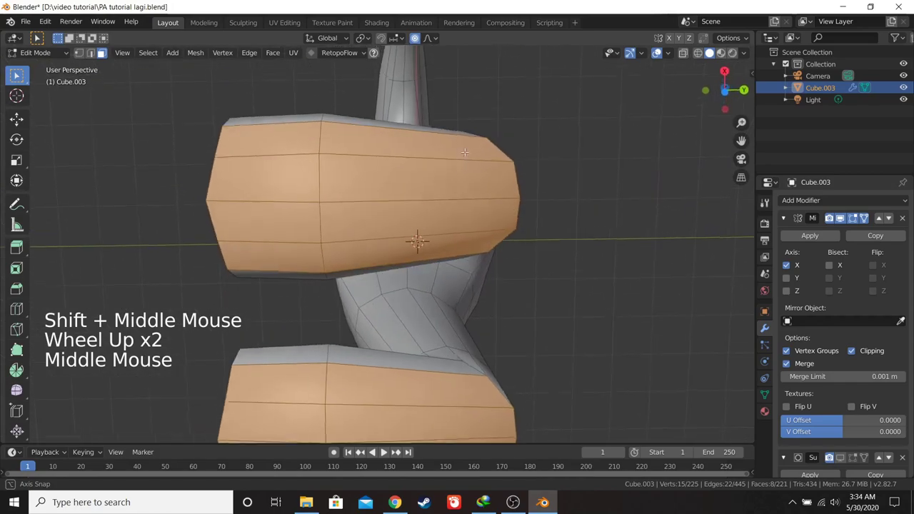
- Check the stumps from side and front, then scale the eight bottom faces to 0 along Z
key("KP_1")
key("KP_3")
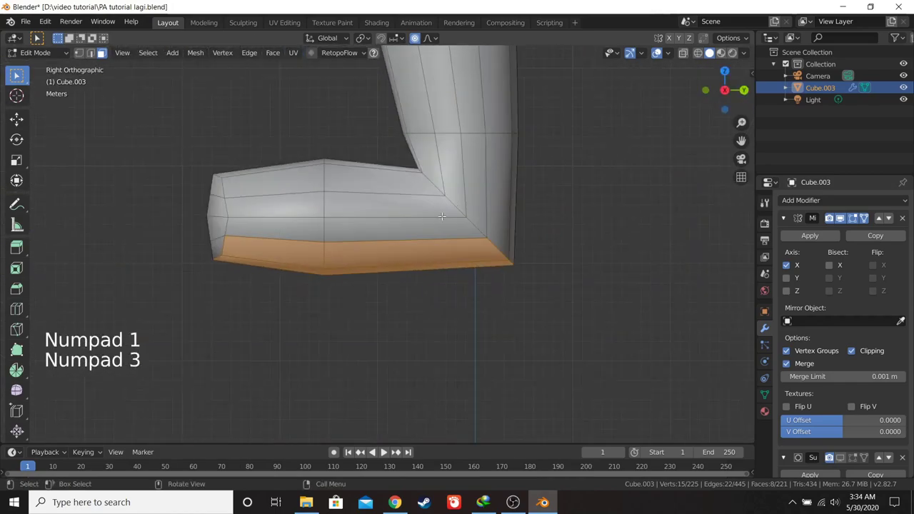
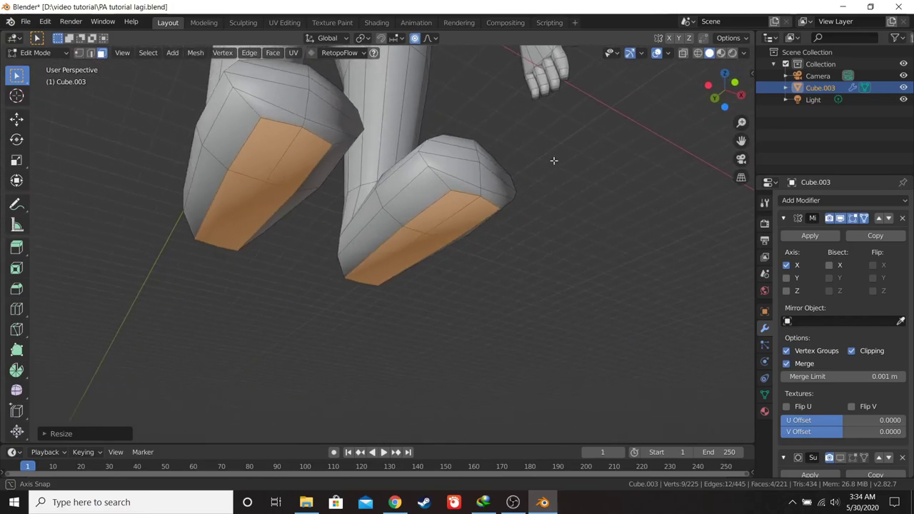
key("KP_3")
key("KP_1")
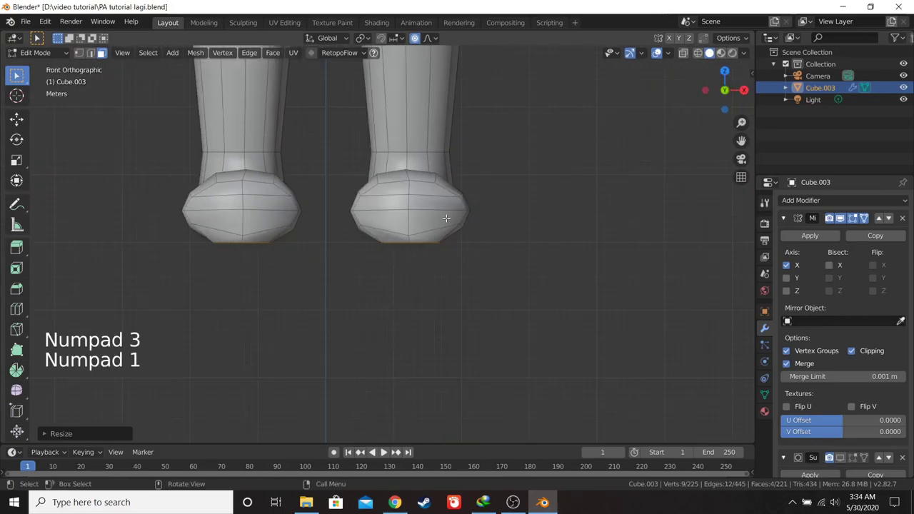
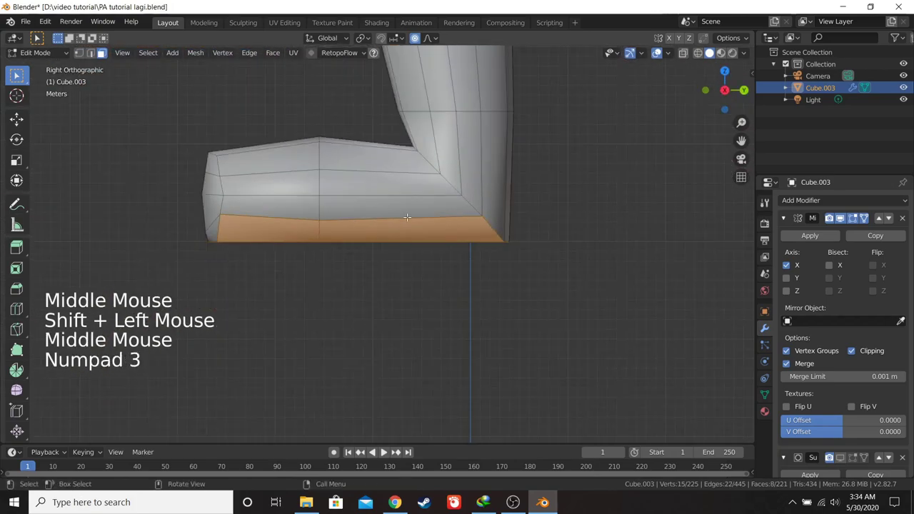
key("s")
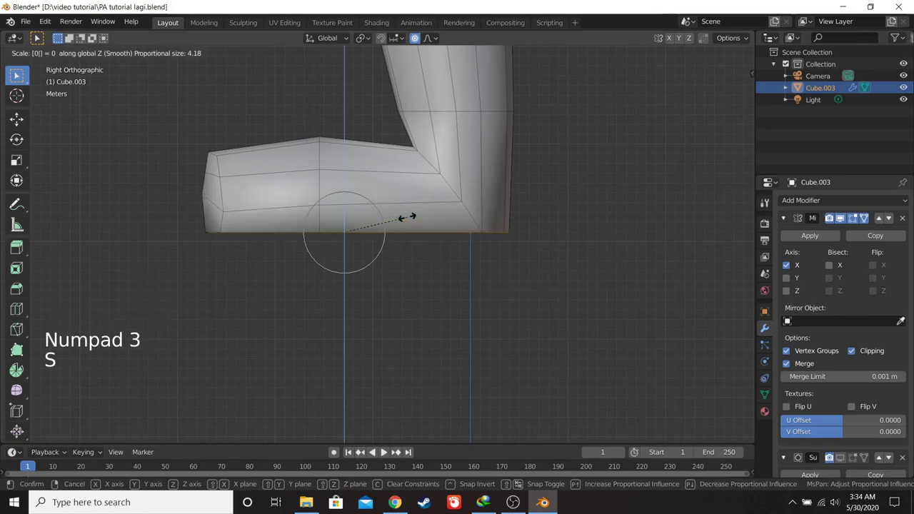
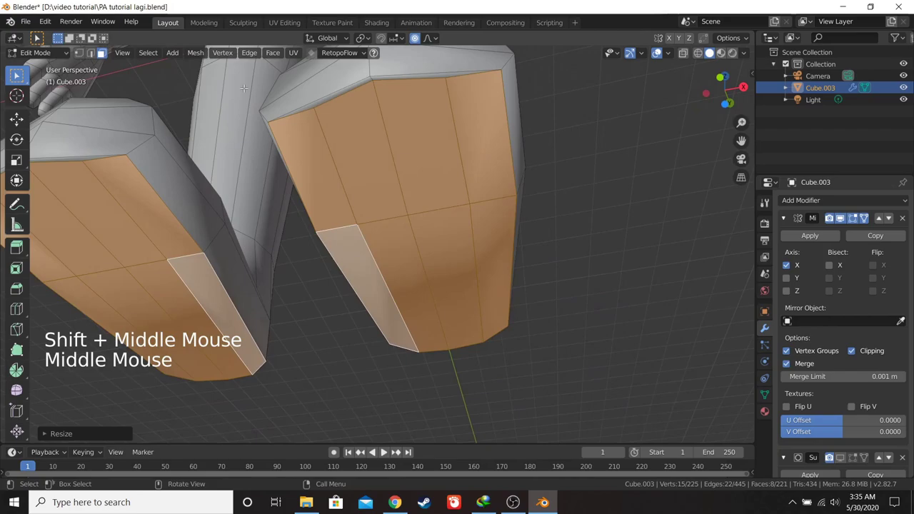
- In vertex select, cut a loop across the stump's end and slide it into place
left_click(87, 55)
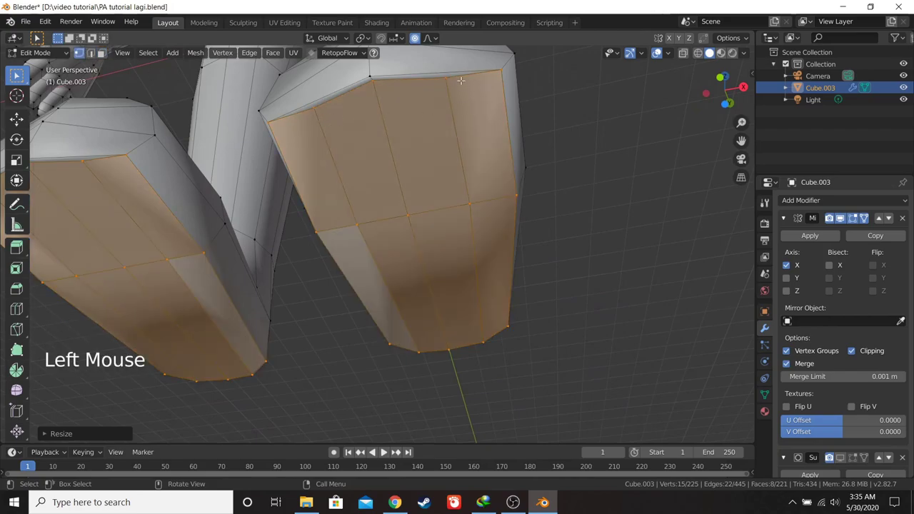
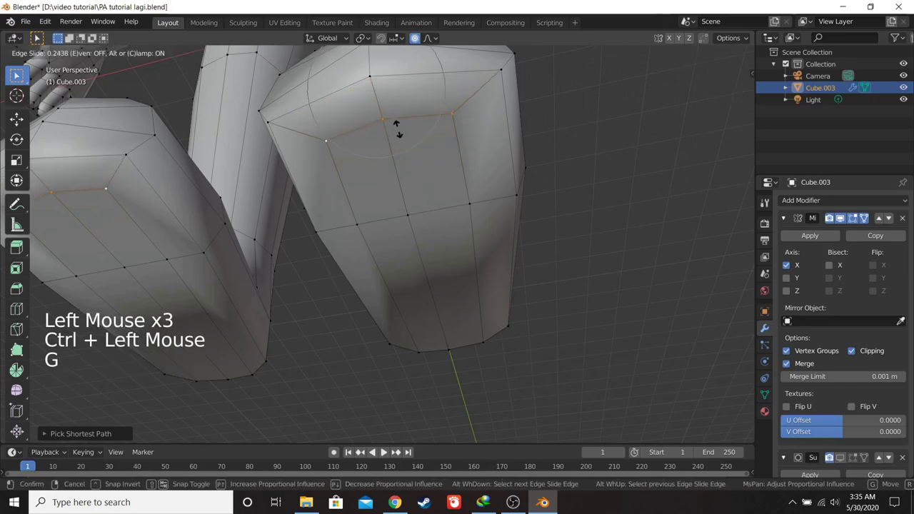
key("KP_3")
scroll("down", 3)
middle_click(400, 140)
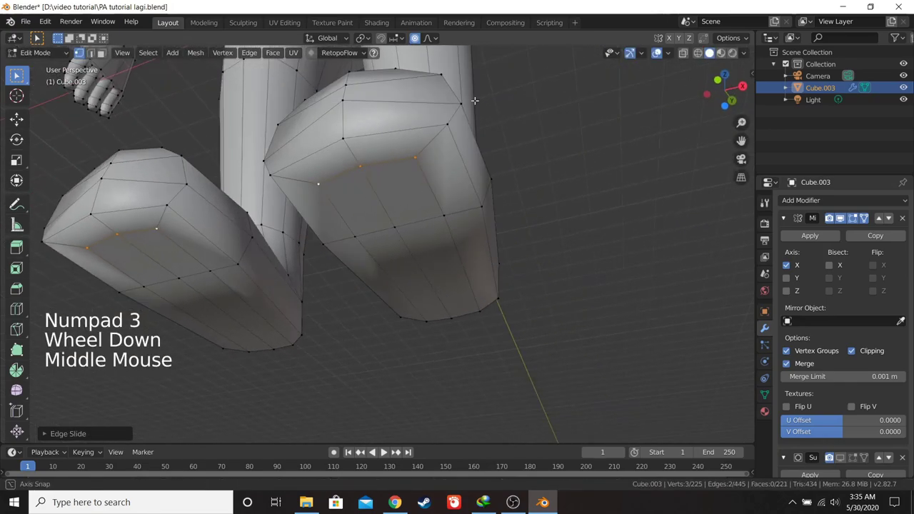
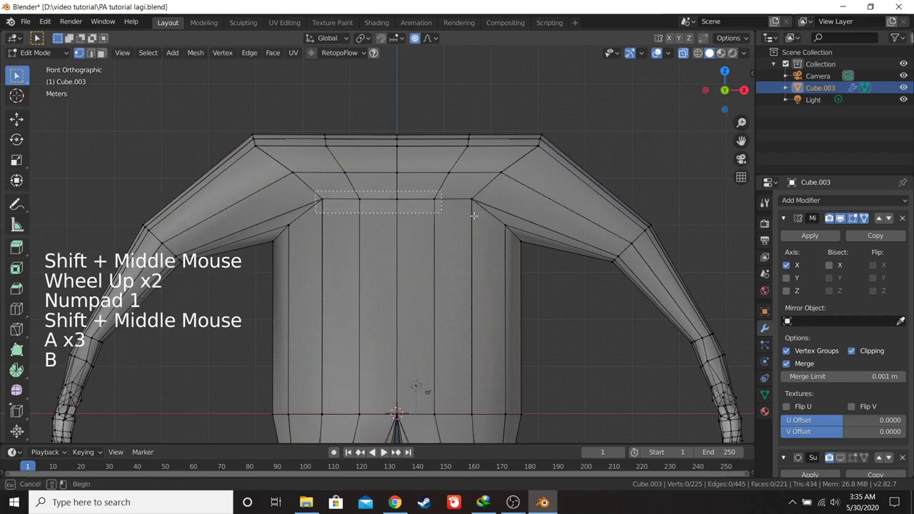
- Box-select the shoulder vertices in front view and check them from the side
scroll("up", 3)
key("a")
key("a")
key("b")
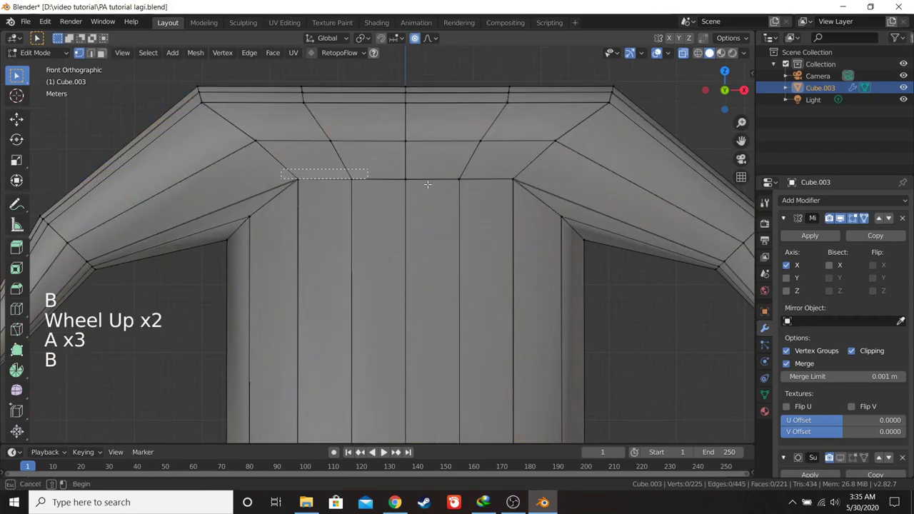
key("KP_3")
scroll("down", 3)
scroll("down", 3)
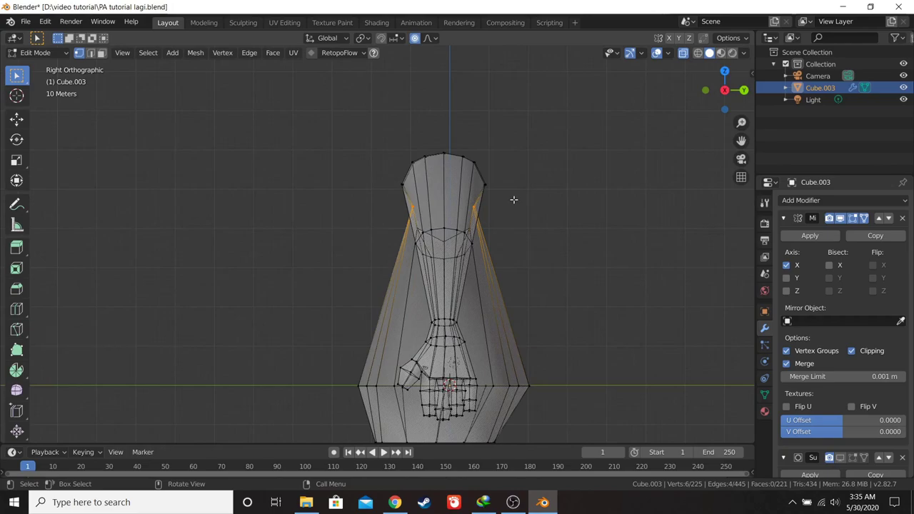
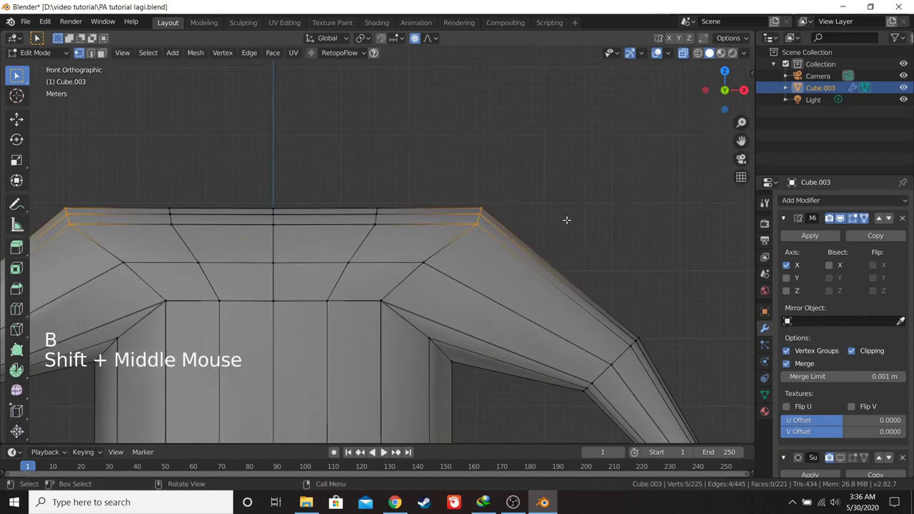
- Edge-slide the five shoulder vertices about 0.45 along the arm's upper edge
key("g")
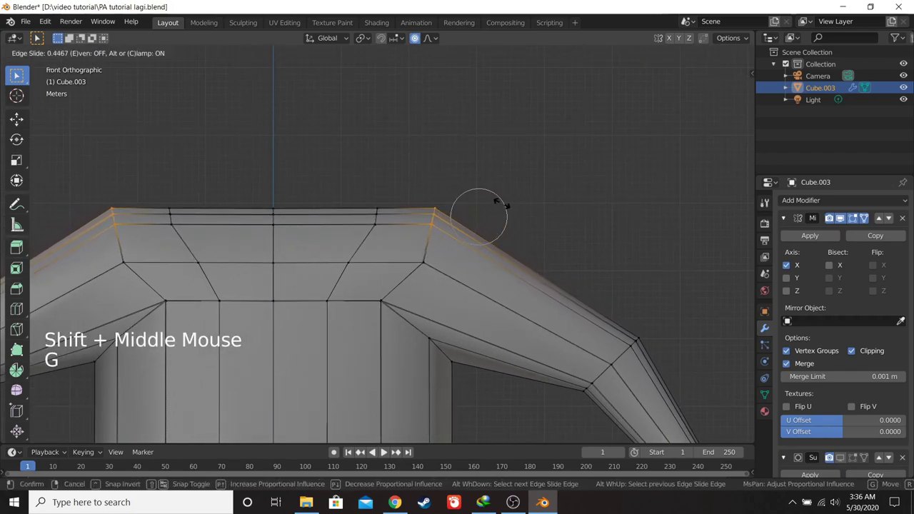
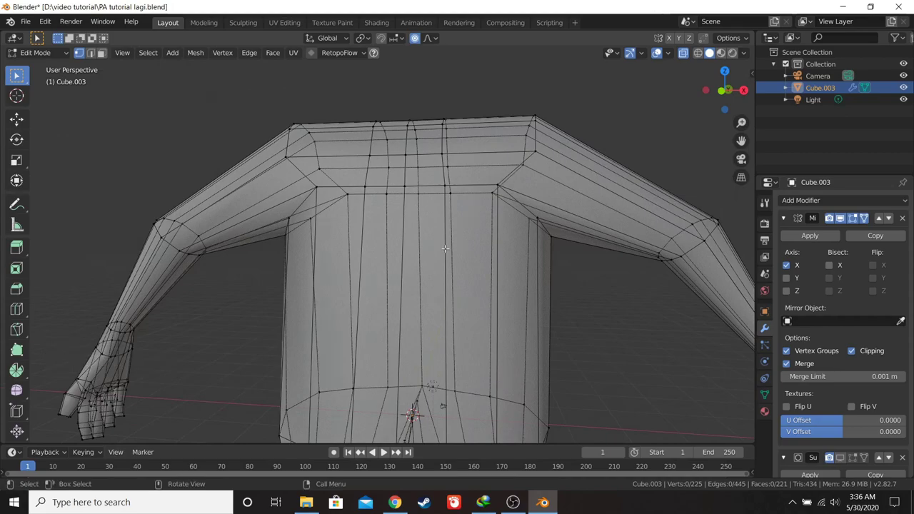
- Scale the top torso vertices about 1.15 along Y with proportional falloff in right view
key("KP_1")
scroll("up", 3)
key("b")
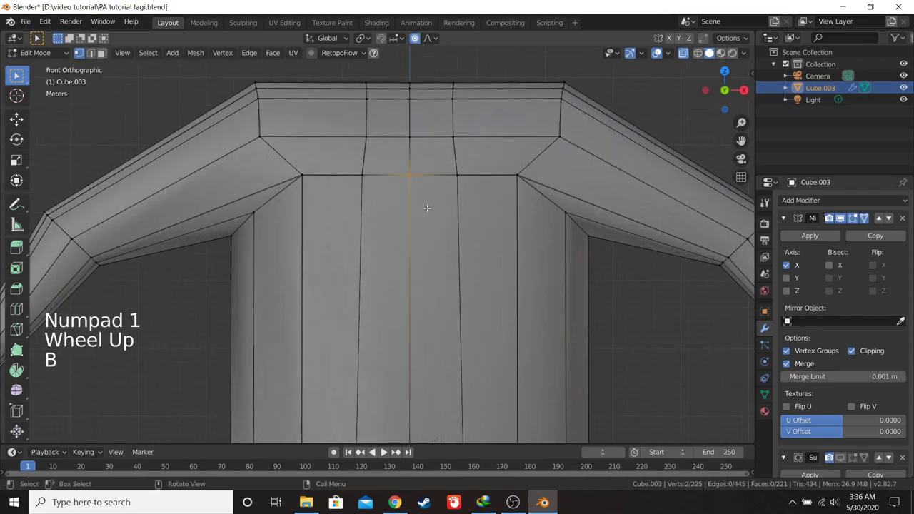
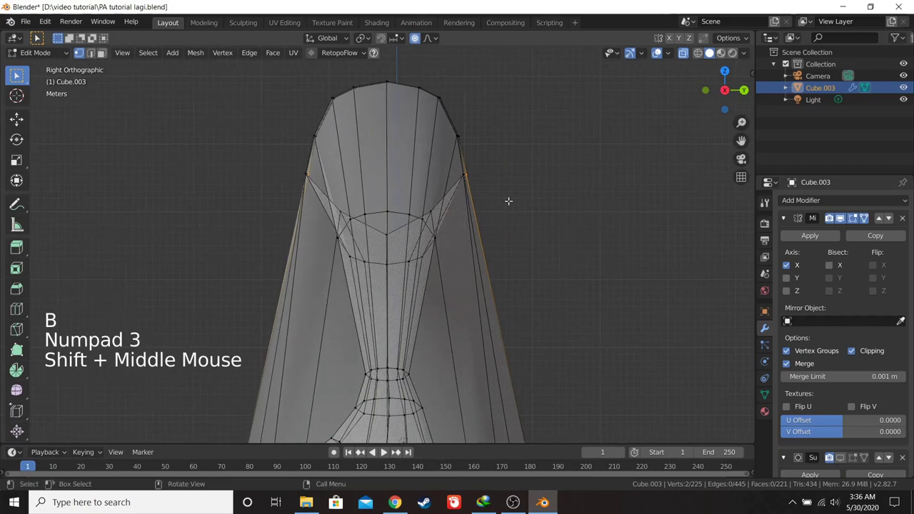
key("s")
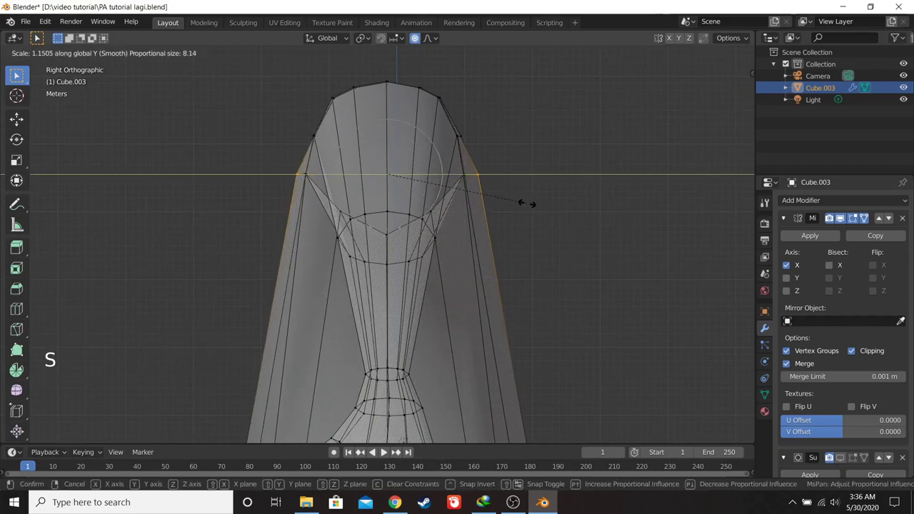
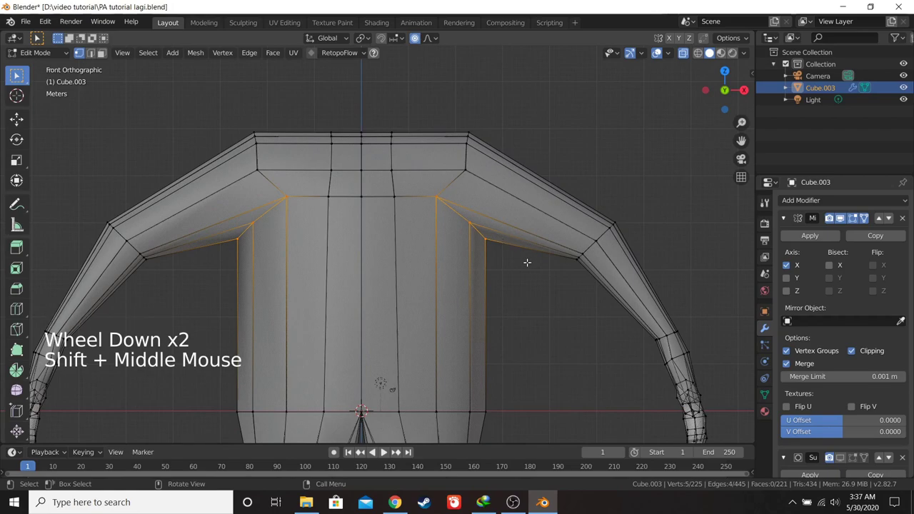
- Slide the armpit and shoulder vertices along their edges, then cut a new shoulder edge loop
key("g")
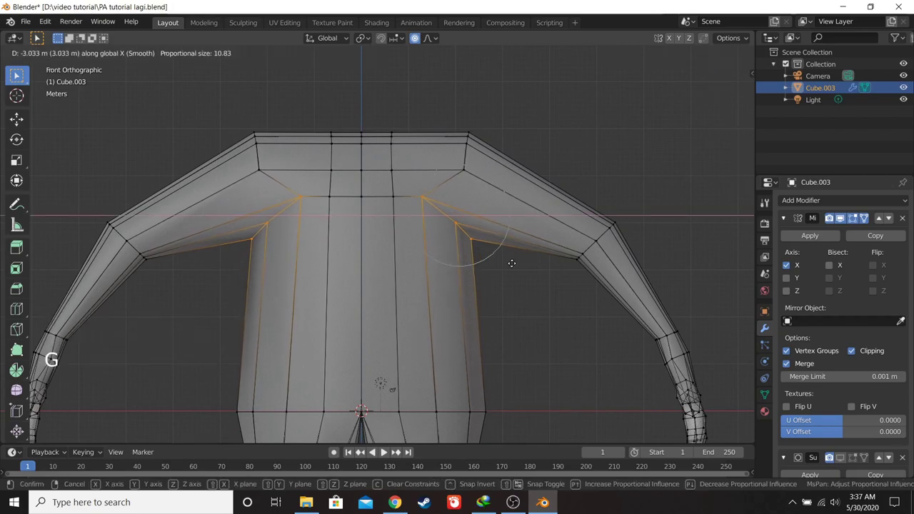
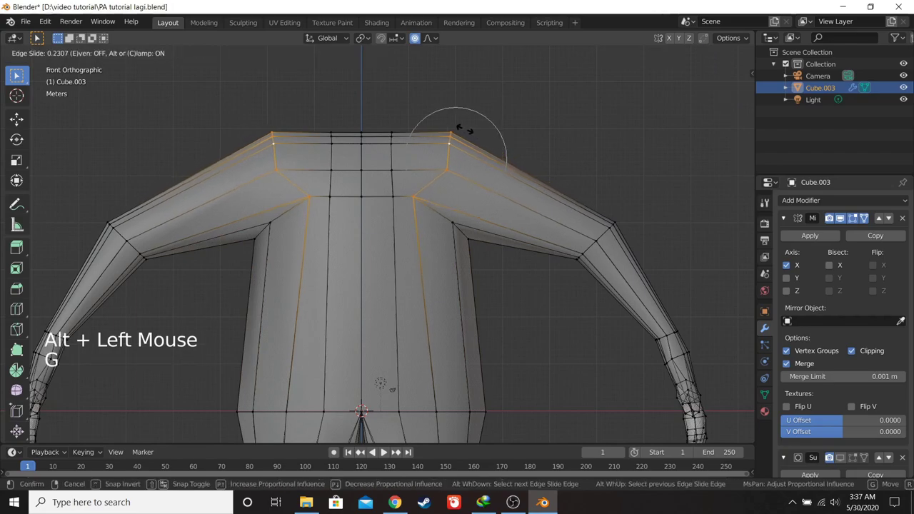
key("a")
key("a")
key("b")
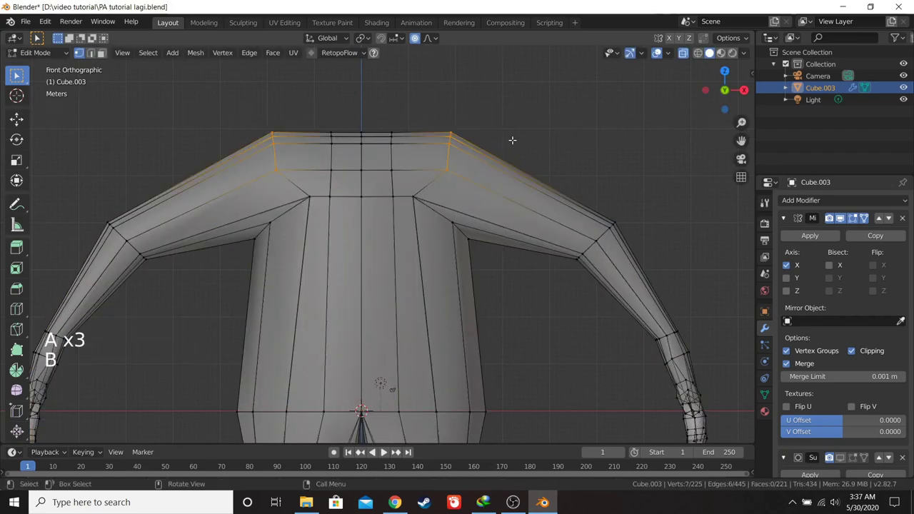
key("g")
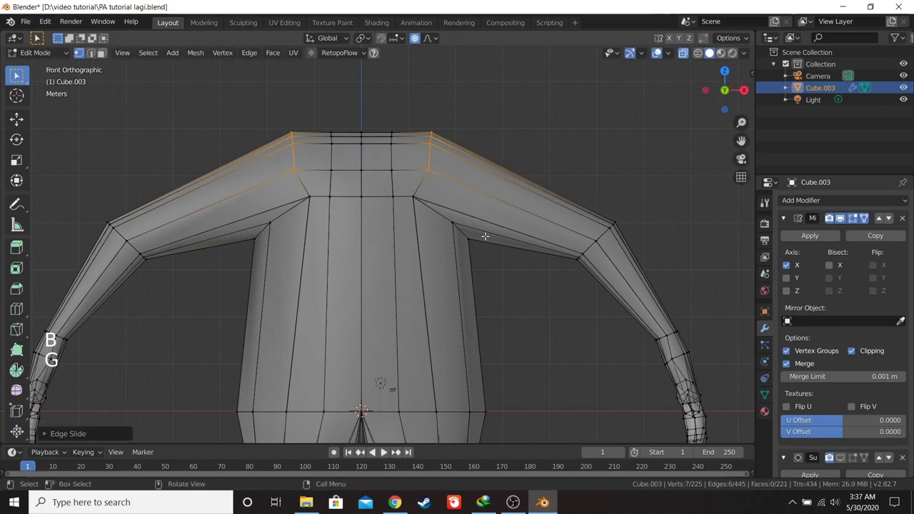
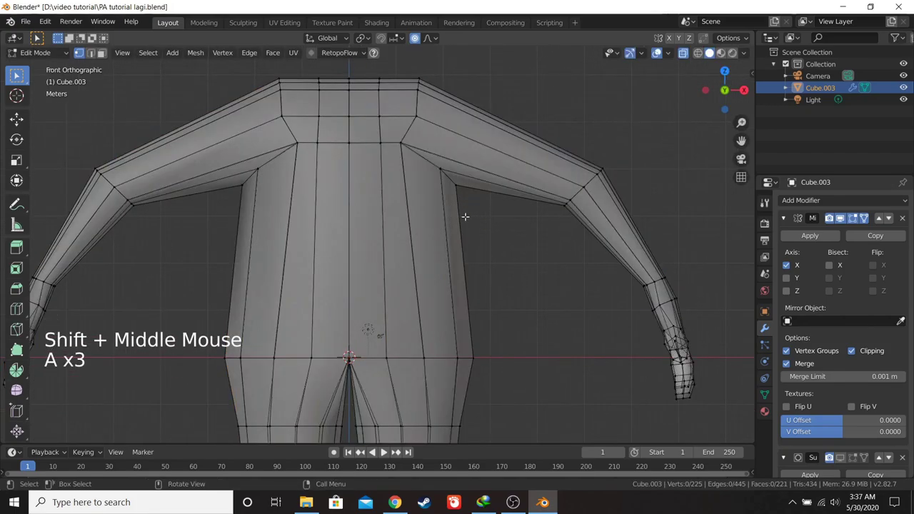
key("ctrl+r")
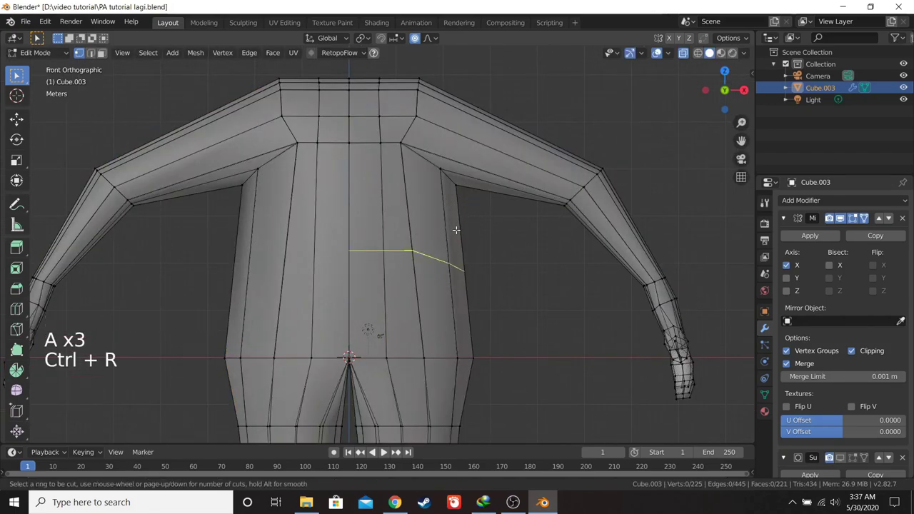
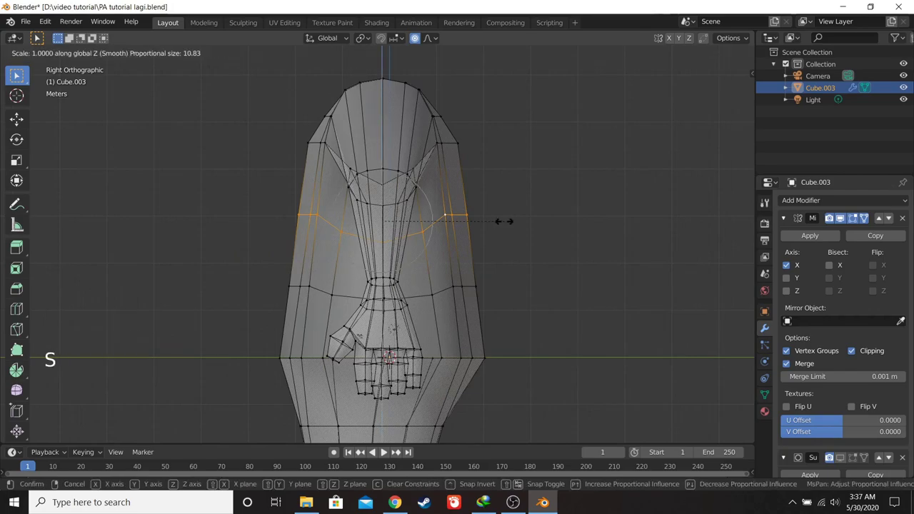
- Scale the shoulder region vertically and front-to-back with proportional falloff, then shift it
key("KP_1")
key("KP_3")
key("KP_1")
key("KP_3")
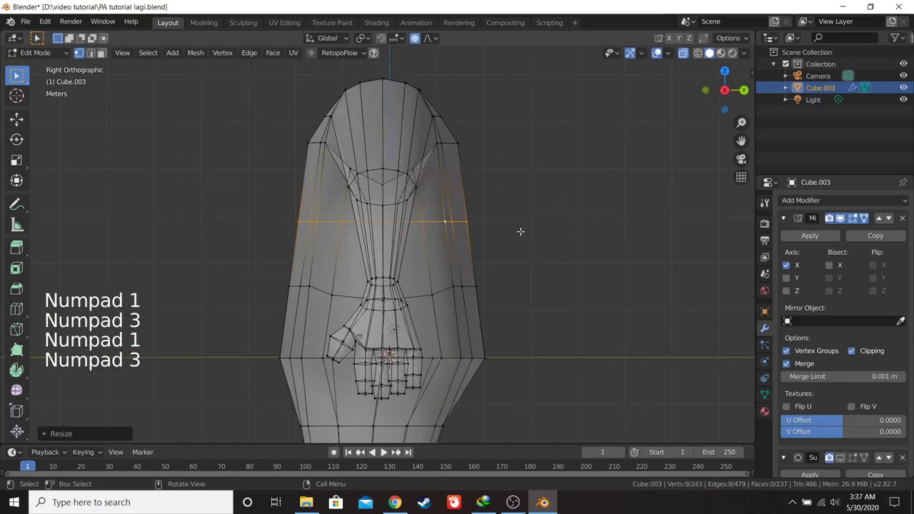
key("s")
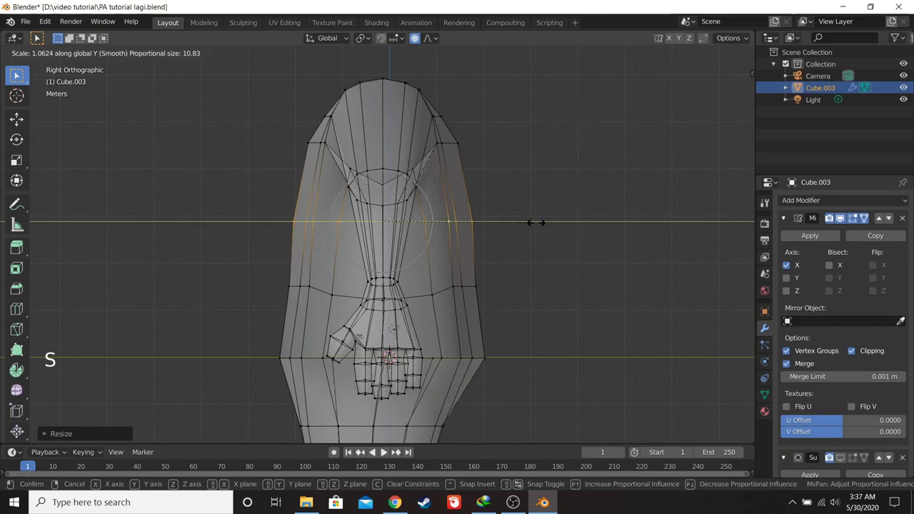
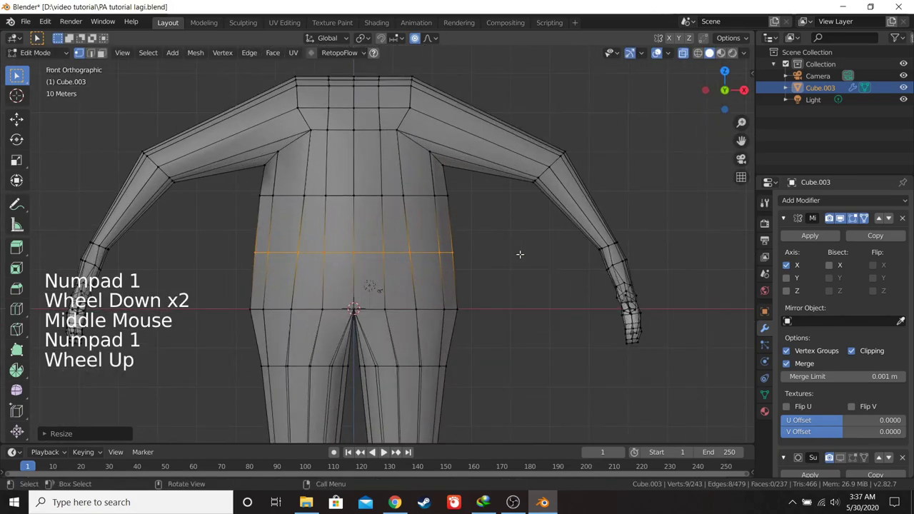
key("s")
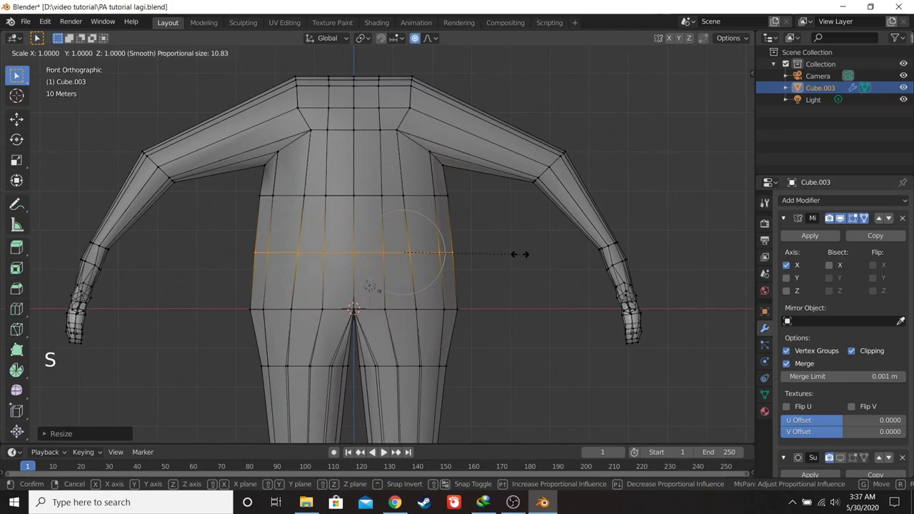
key("g")
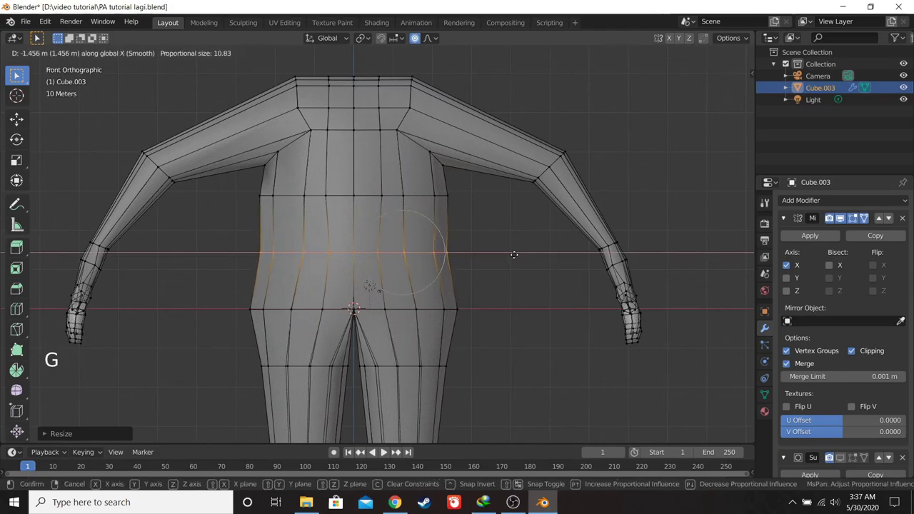
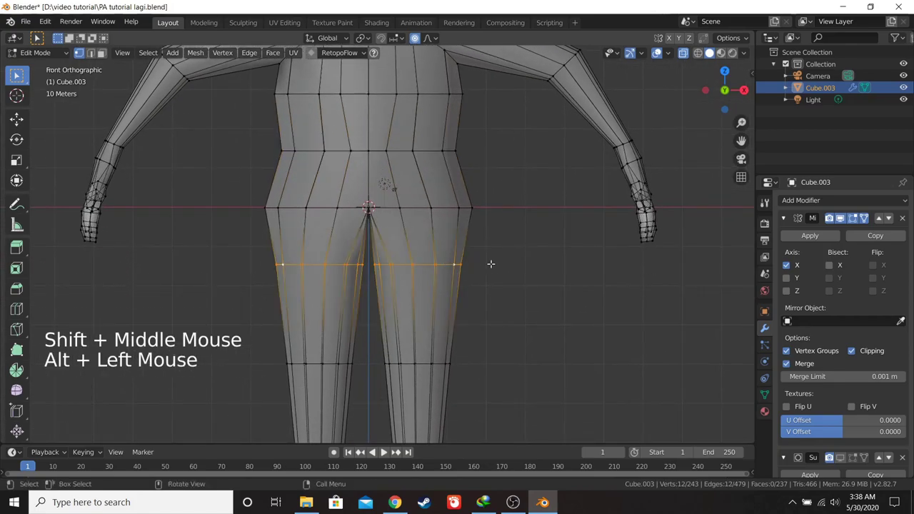
- Widen, move and evenly rescale the 12-vertex chest loop about 1.04 with soft falloff
key("s")
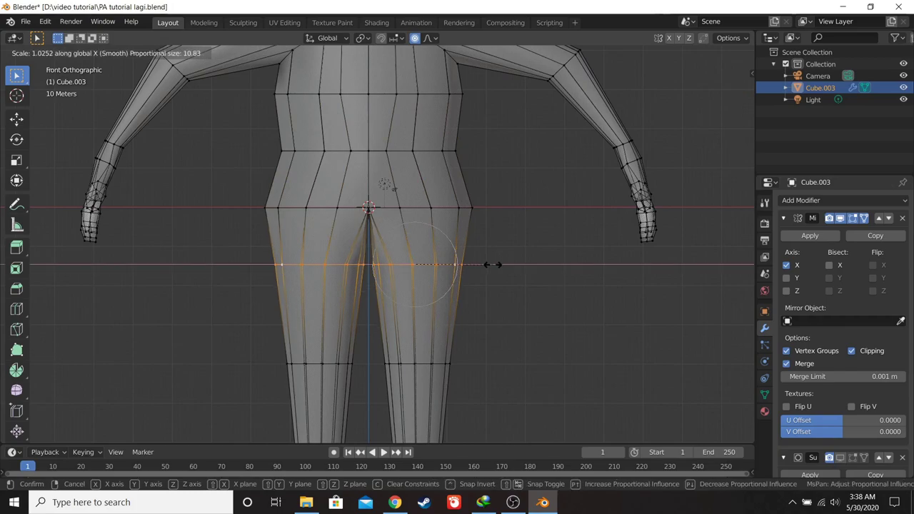
key("g")
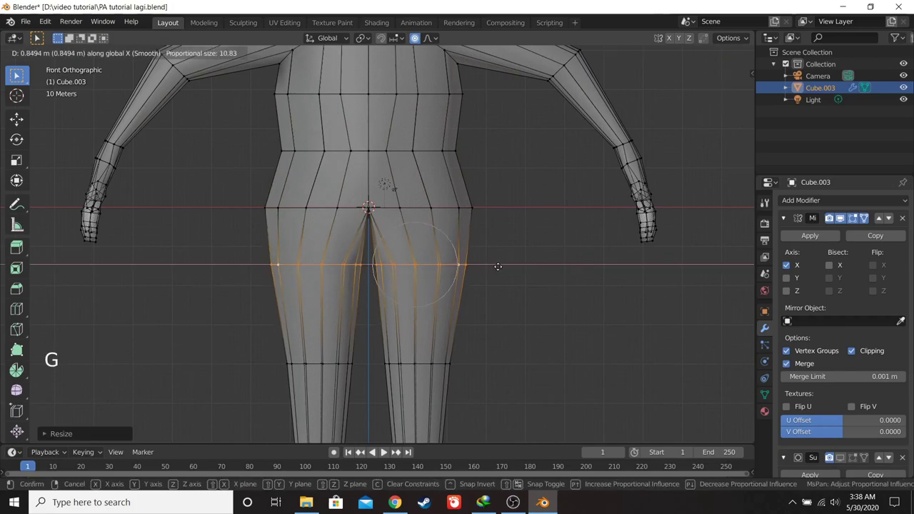
key("s")
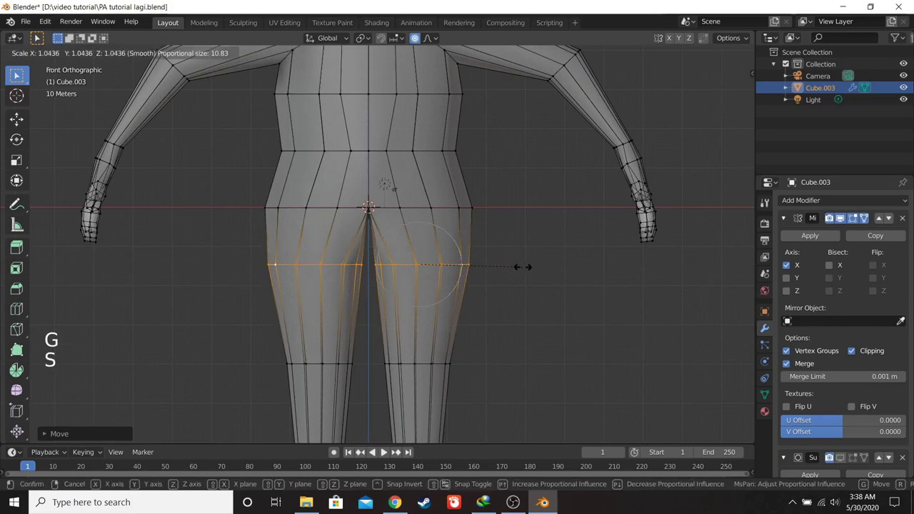
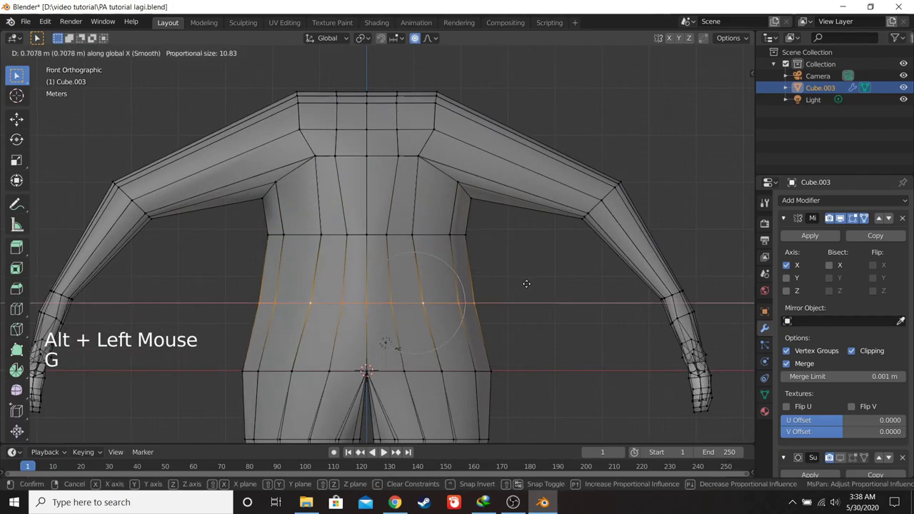
- Collapse the Mirror modifier, expand Subdivision Surface and preview the smooth torso in Object Mode
scroll("down", 3)
key("KP_3")
key("KP_1")
scroll("up", 3)
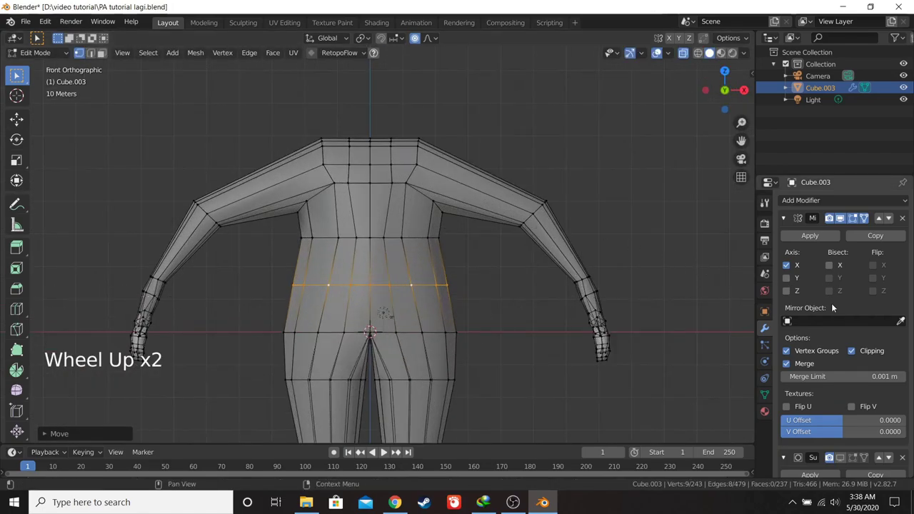
left_click(786, 222)
left_click(844, 243)
key("Tab")
scroll("down", 3)
middle_click(425, 262)
key("KP_3")
key("KP_1")
- Toggle between object and edit mode inspecting the torso from front and side, ending in Edit Mode
left_click(854, 242)
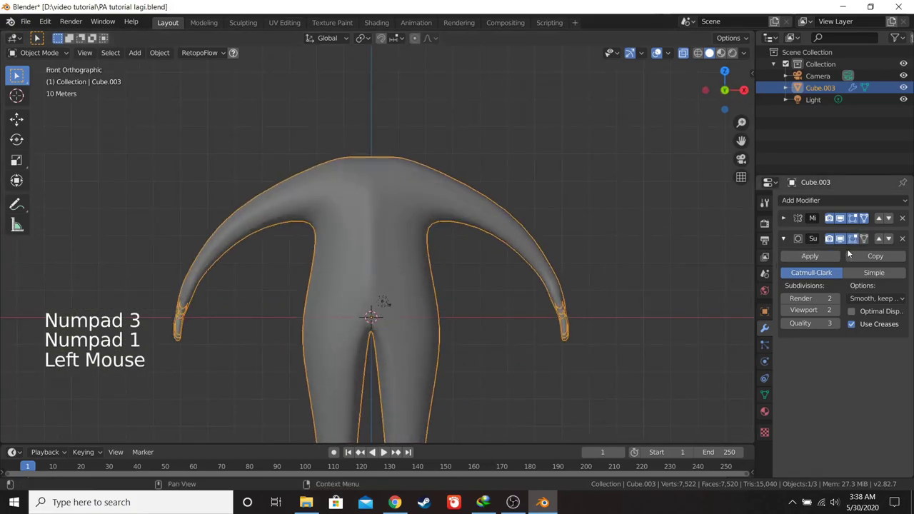
key("Tab")
left_click(501, 233)
middle_click(394, 213)
key("KP_3")
key("KP_1")
key("Tab")
left_click(687, 54)
scroll("up", 3)
key("Tab")
middle_click(415, 214)
key("KP_3")
key("KP_1")
middle_click(357, 245)
key("KP_3")
scroll("up", 3)
middle_click(333, 243)
key("KP_1")
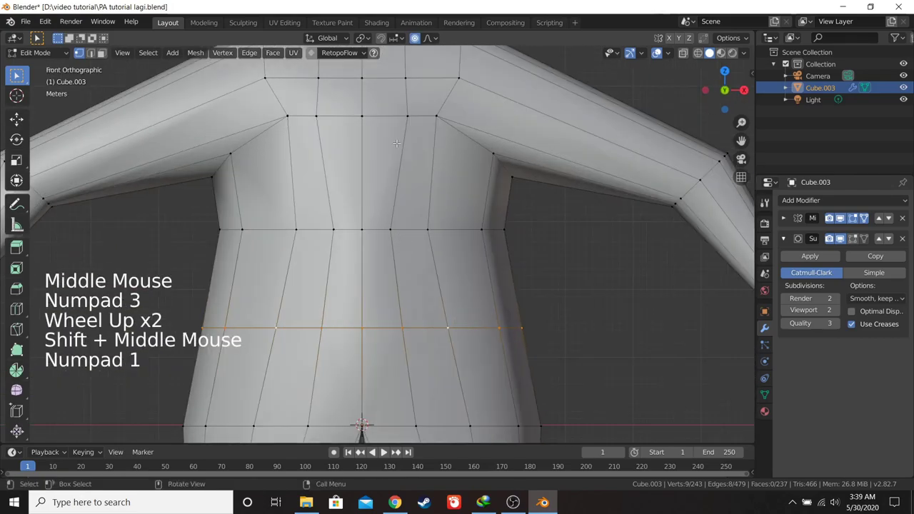
- Select shoulder vertices in side and perspective views, reselecting to get the right ones
left_click(411, 119)
scroll("down", 3)
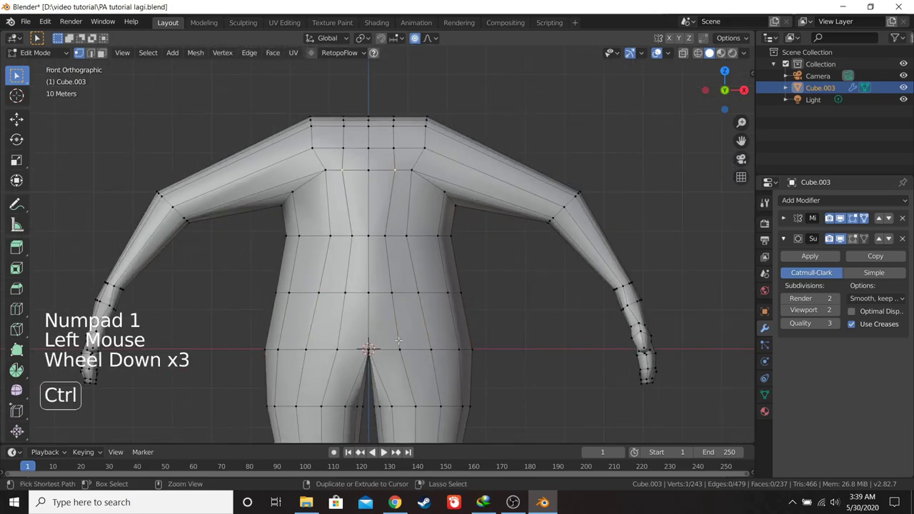
left_click(405, 340)
scroll("down", 3)
key("KP_3")
middle_click(400, 293)
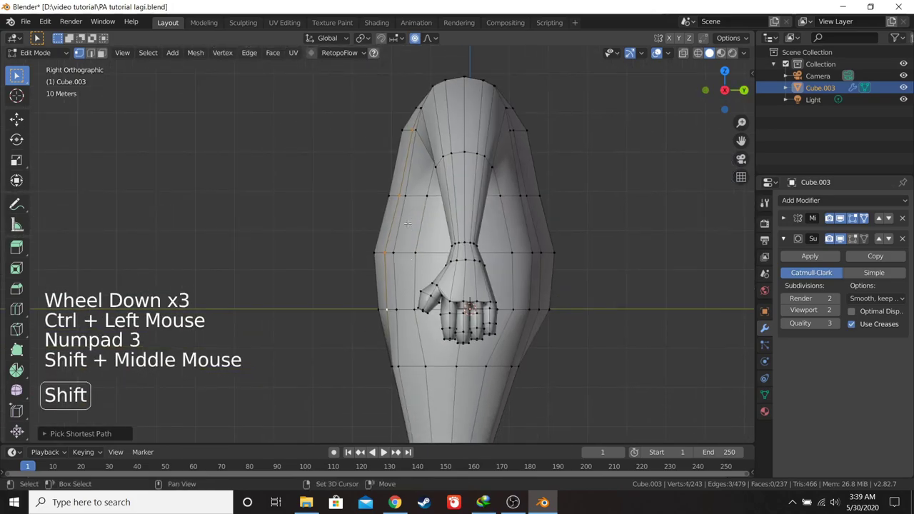
middle_click(413, 218)
scroll("up", 3)
key("a")
key("a")
left_click(417, 406)
key("a")
key("a")
left_click(417, 411)
- Select a vertex at the back of the shoulder and move it outward with proportional falloff
middle_click(426, 352)
scroll("up", 3)
scroll("down", 3)
scroll("down", 3)
middle_click(458, 168)
middle_click(438, 211)
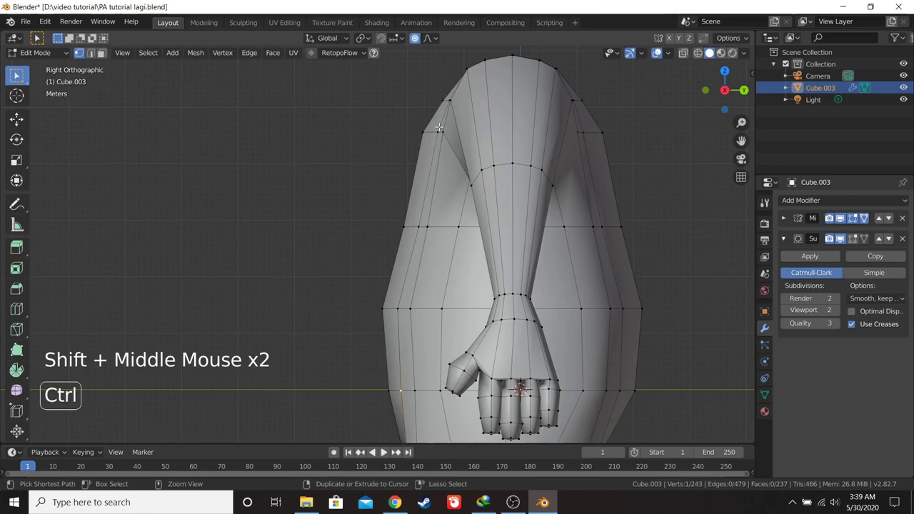
left_click(445, 126)
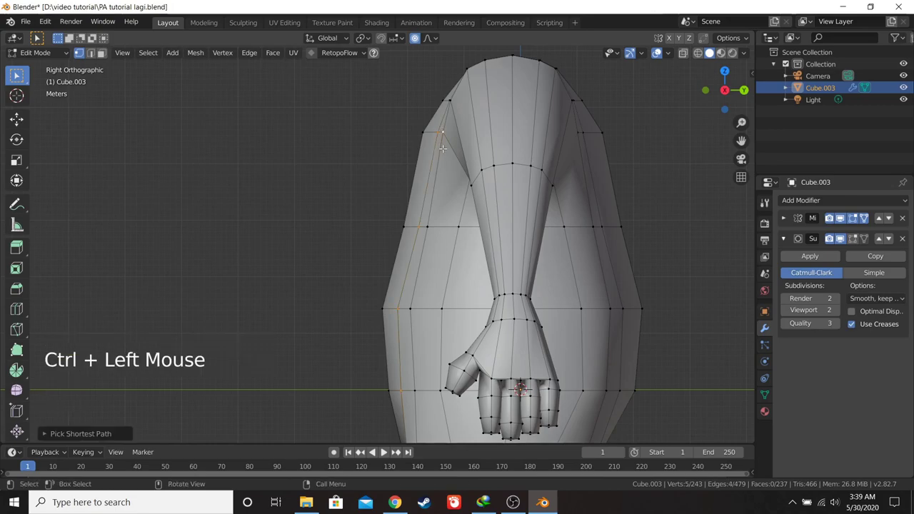
left_click(448, 130)
middle_click(452, 139)
scroll("up", 3)
key("g")
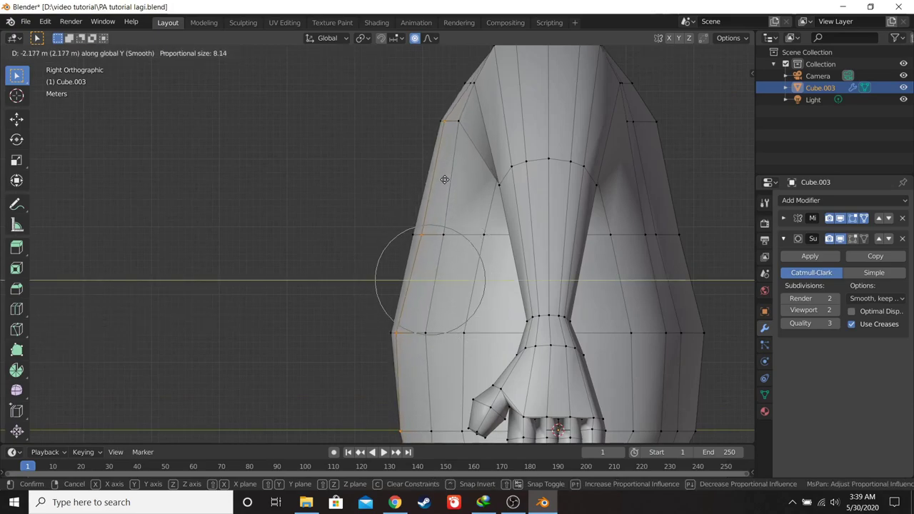
key("KP_1")
- Preview the smoothed shoulder in Object Mode from several angles and return to editing
scroll("down", 3)
middle_click(463, 209)
key("KP_3")
key("KP_1")
key("Tab")
middle_click(424, 226)
scroll("up", 3)
middle_click(388, 225)
key("KP_1")
key("Tab")
key("KP_3")
scroll("down", 3)
middle_click(454, 194)
middle_click(428, 300)
- Select four vertices where the arm meets the shoulder and move them about 0.90 m with soft falloff
left_click(438, 130)
key("a")
key("a")
left_click(442, 125)
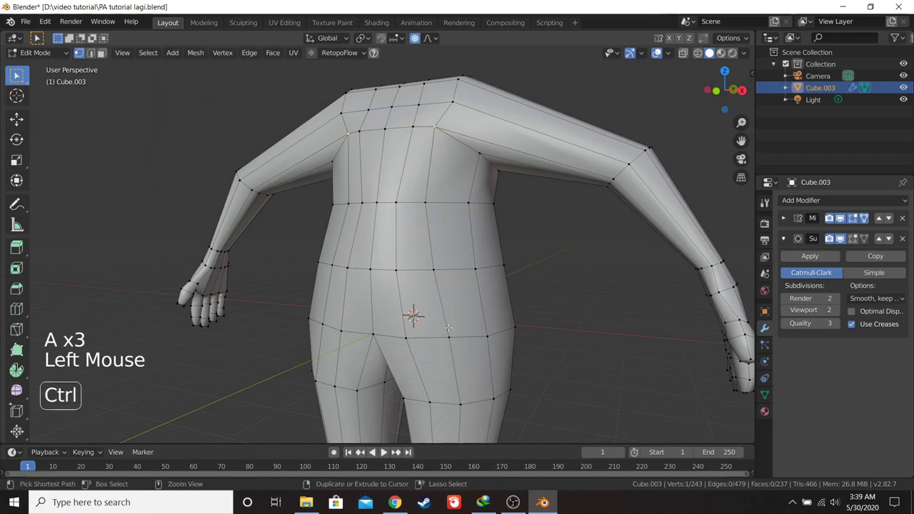
left_click(455, 331)
key("KP_3")
scroll("up", 3)
scroll("down", 3)
key("KP_1")
scroll("down", 3)
middle_click(440, 244)
key("g")
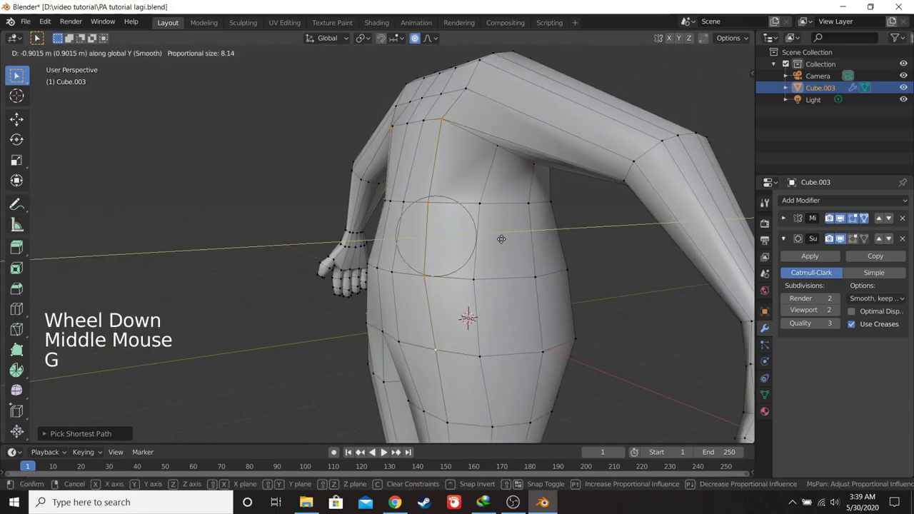
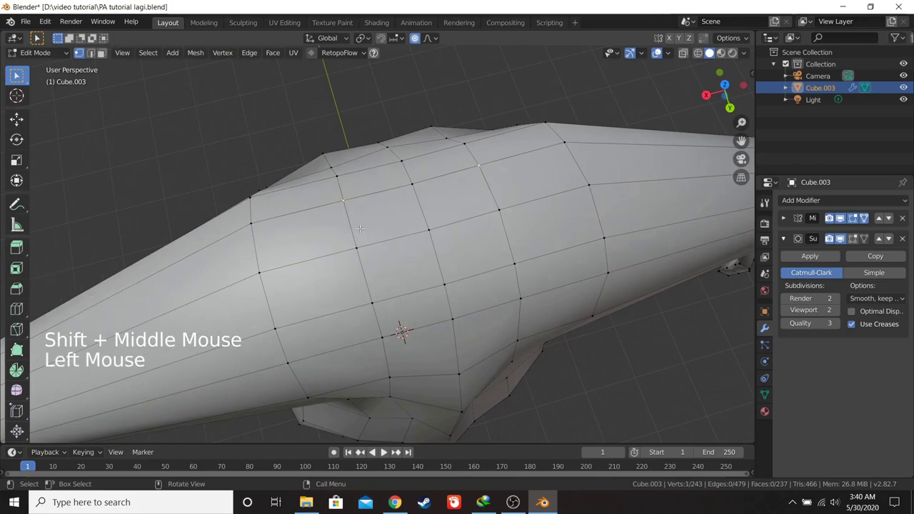
- Edge-slide a loop on the upper arm, confirm it and orbit around the shoulders to inspect
key("g")
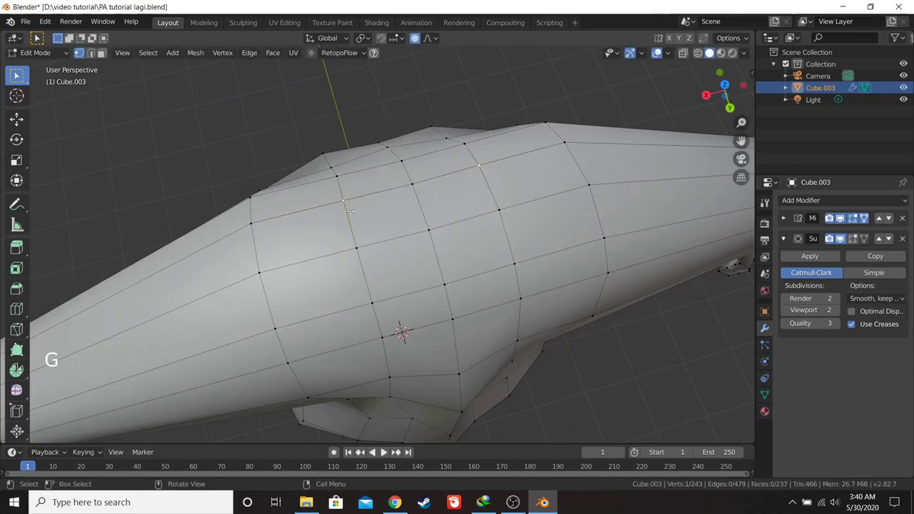
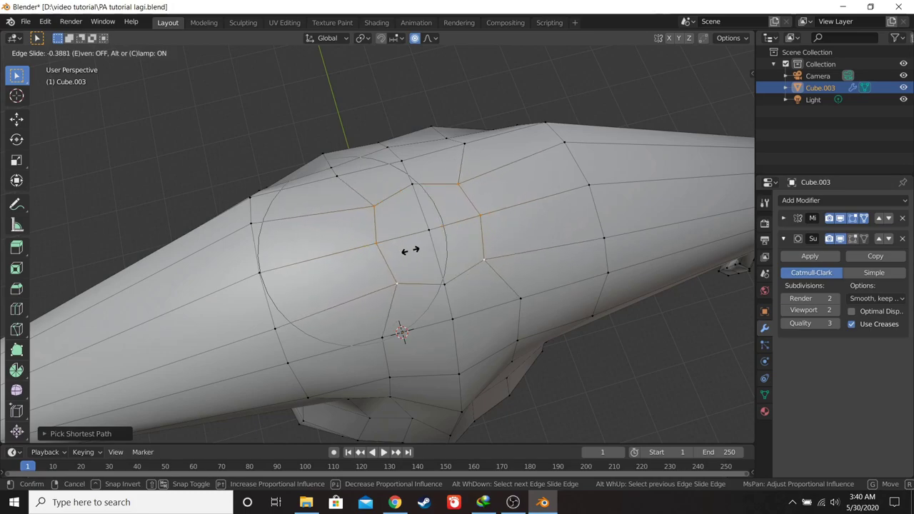
middle_click(435, 256)
middle_click(369, 270)
key("KP_3")
key("KP_1")
middle_click(515, 189)
middle_click(492, 179)
middle_click(491, 190)
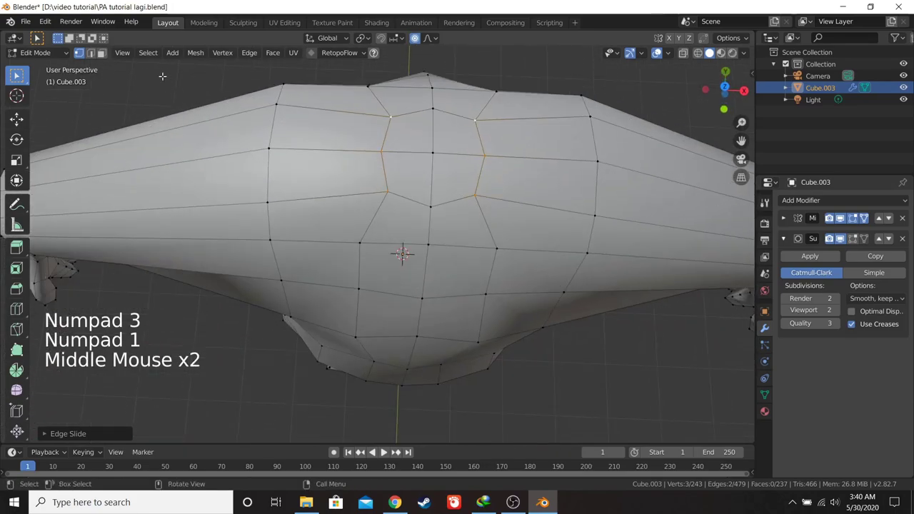
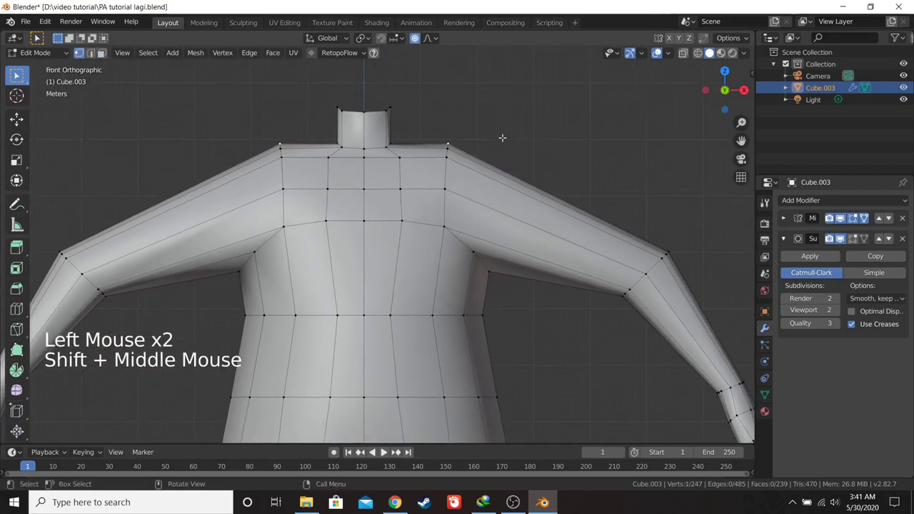
- Lower the top shoulder edge loop with proportional falloff so it slopes gently toward the arms
key("a")
key("a")
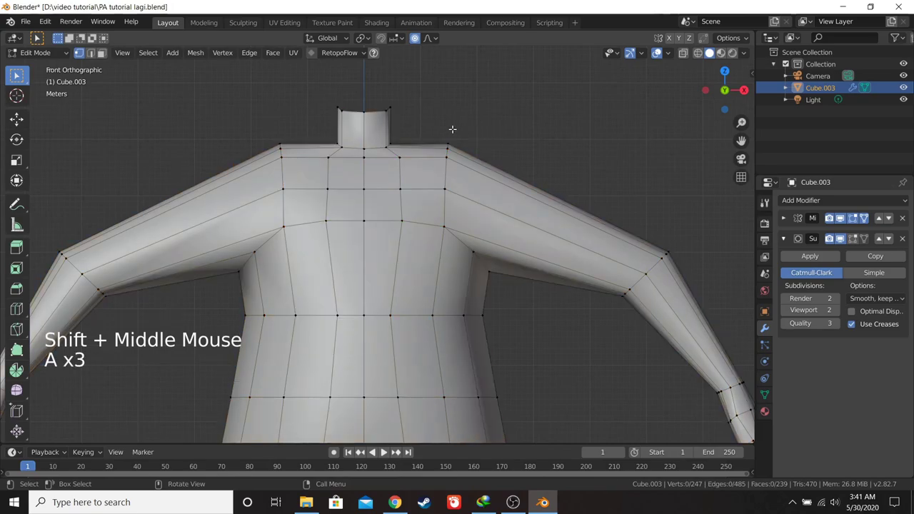
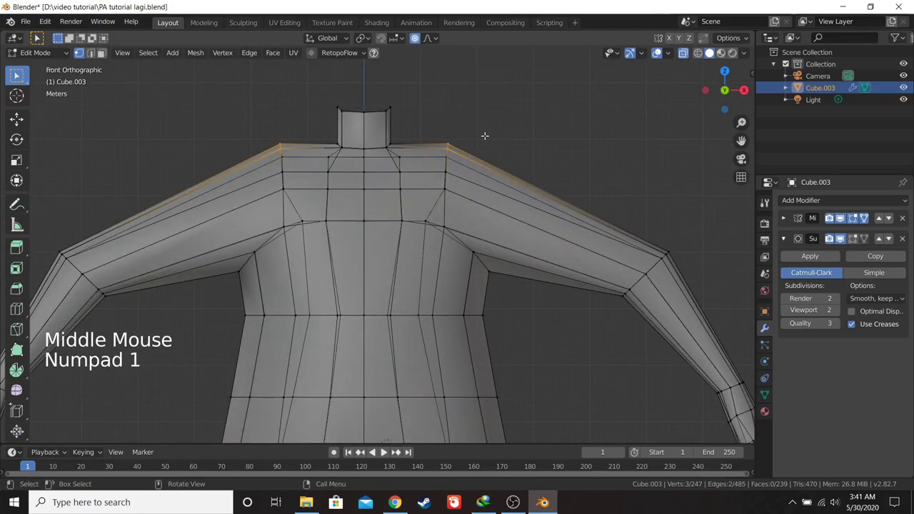
key("g")
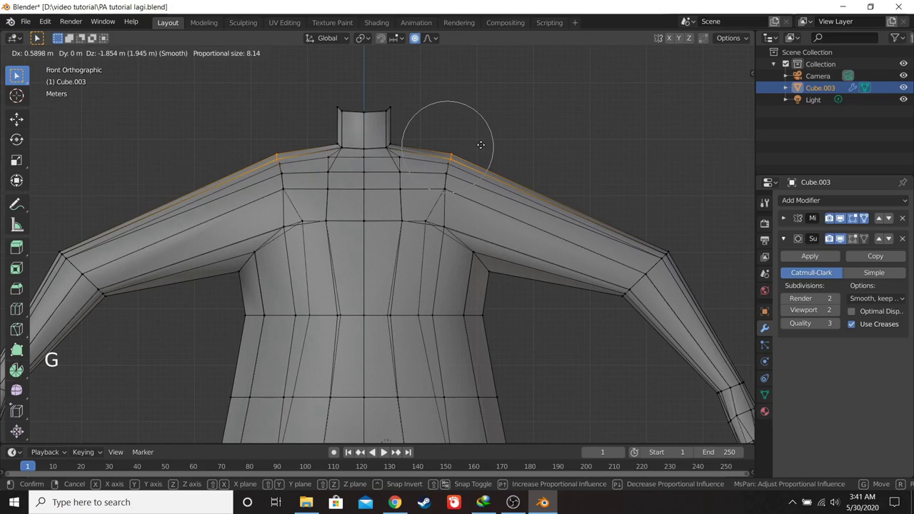
scroll("down", 3)
middle_click(488, 161)
scroll("down", 3)
middle_click(533, 183)
scroll("up", 3)
key("z")
scroll("up", 3)
left_click(576, 177)
- Return to Object Mode and orbit around the smoothed torso to review the shoulders
key("z")
key("KP_3")
scroll("down", 3)
key("Tab")
middle_click(486, 194)
middle_click(476, 204)
middle_click(428, 229)
middle_click(452, 223)
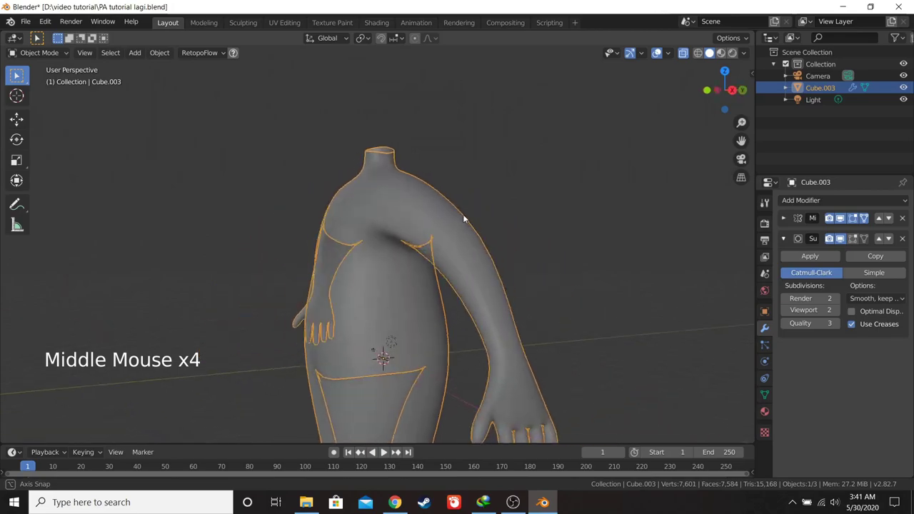
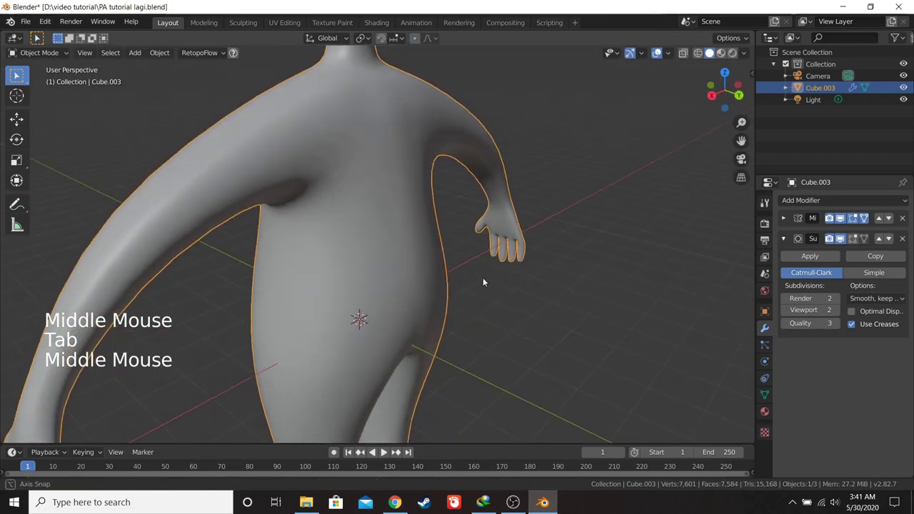
- Switch between Edit and Object Mode while orbiting to compare the cage with the smoothed torso
key("Tab")
middle_click(457, 185)
middle_click(458, 205)
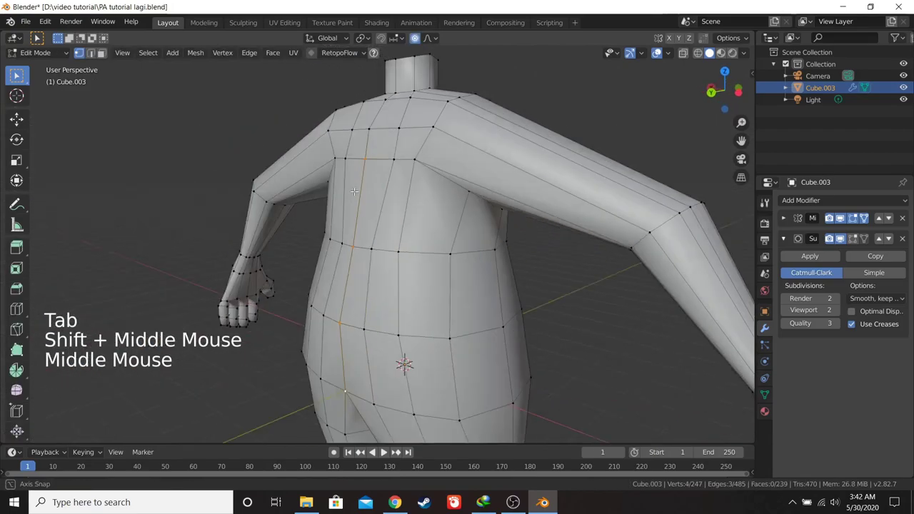
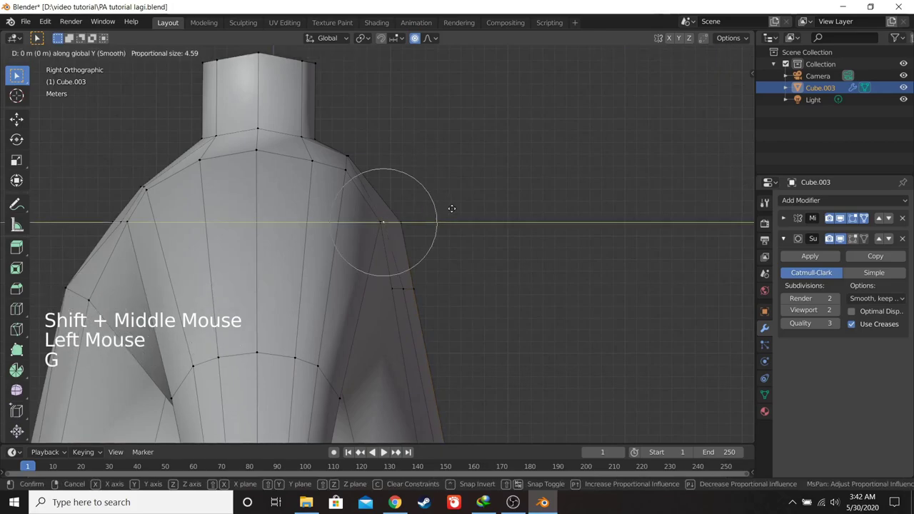
scroll("down", 3)
key("Tab")
middle_click(456, 235)
scroll("down", 3)
middle_click(424, 251)
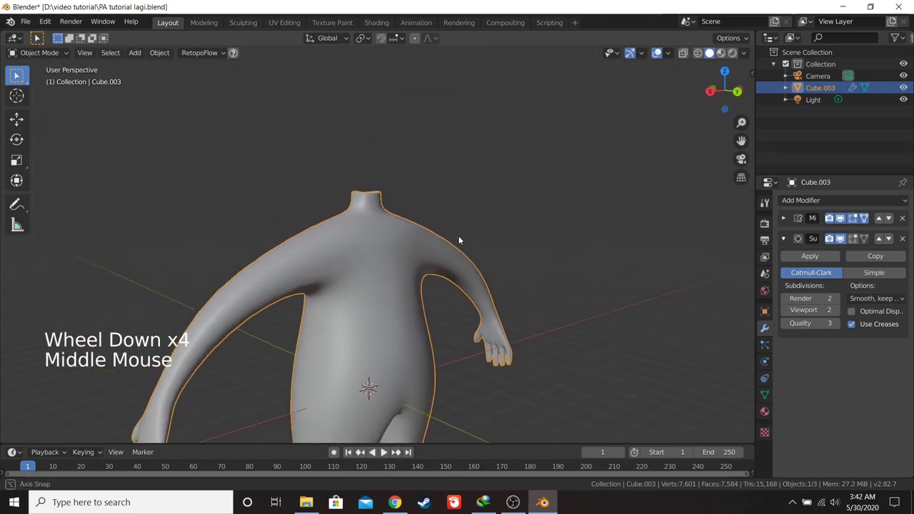
key("Tab")
middle_click(417, 281)
- From side and front views, select chest vertices and move them to improve the proportions
key("KP_3")
scroll("up", 3)
middle_click(425, 256)
middle_click(414, 230)
key("KP_1")
key("KP_3")
scroll("down", 3)
middle_click(385, 226)
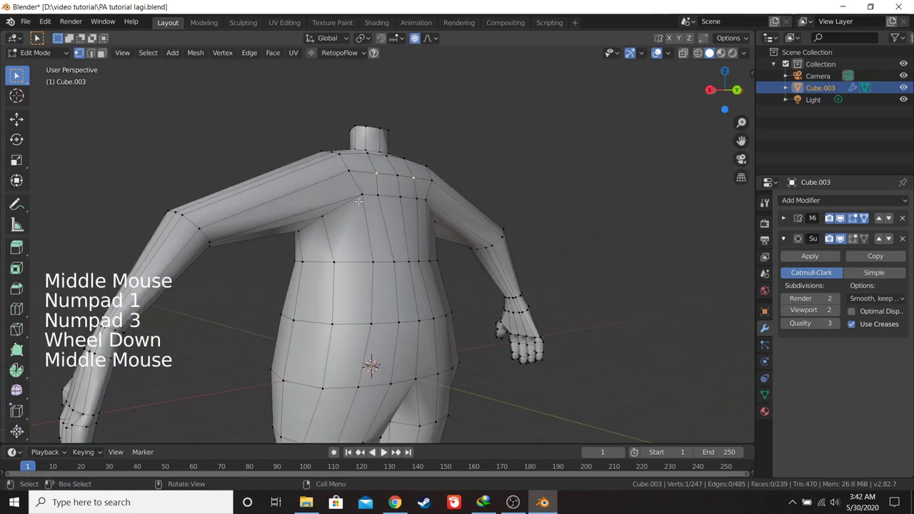
left_click(365, 195)
left_click(363, 374)
middle_click(393, 264)
key("g")
middle_click(382, 262)
- Preview the smoothed result, re-enter editing and select a chest vertex from the side view
key("Tab")
key("KP_3")
middle_click(412, 249)
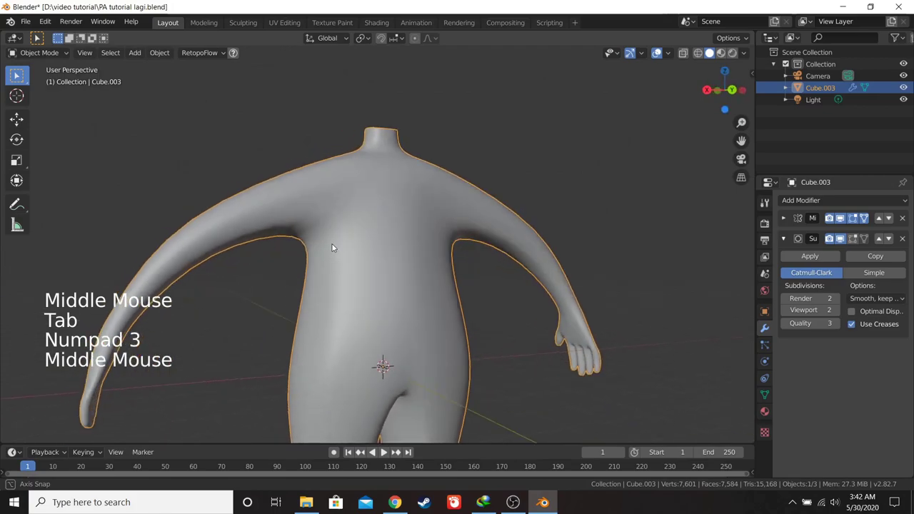
key("KP_1")
key("KP_3")
scroll("down", 3)
middle_click(393, 260)
scroll("up", 3)
key("Tab")
left_click(413, 221)
middle_click(446, 223)
scroll("up", 3)
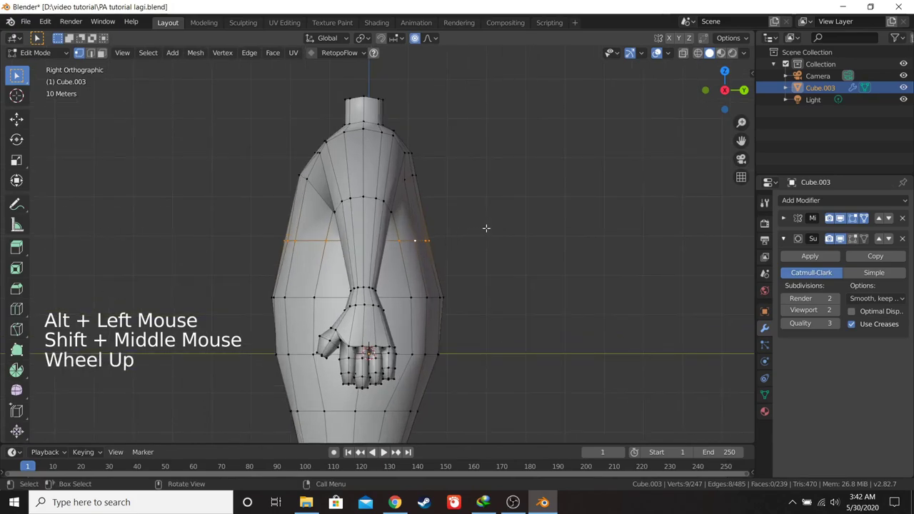
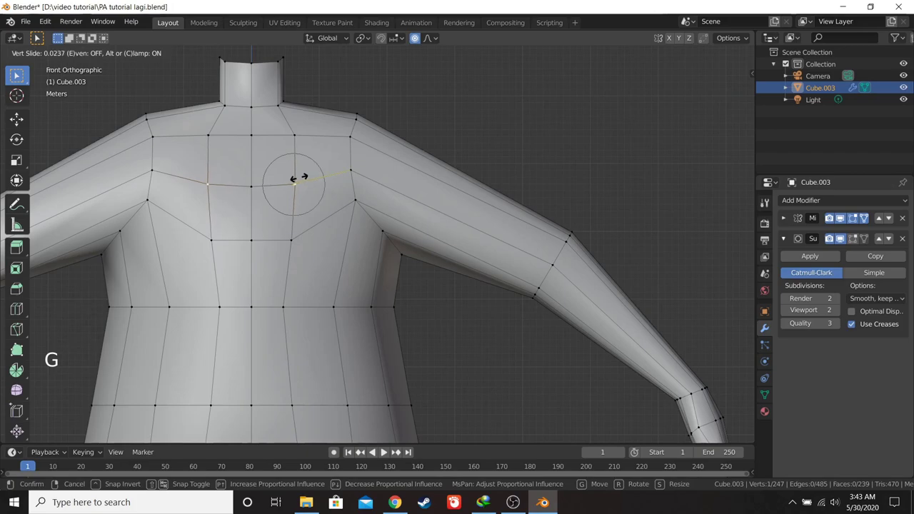
- Vertex-slide the chest vertex, pick the next vertex in front/side views and check the smoothed shape
key("g")
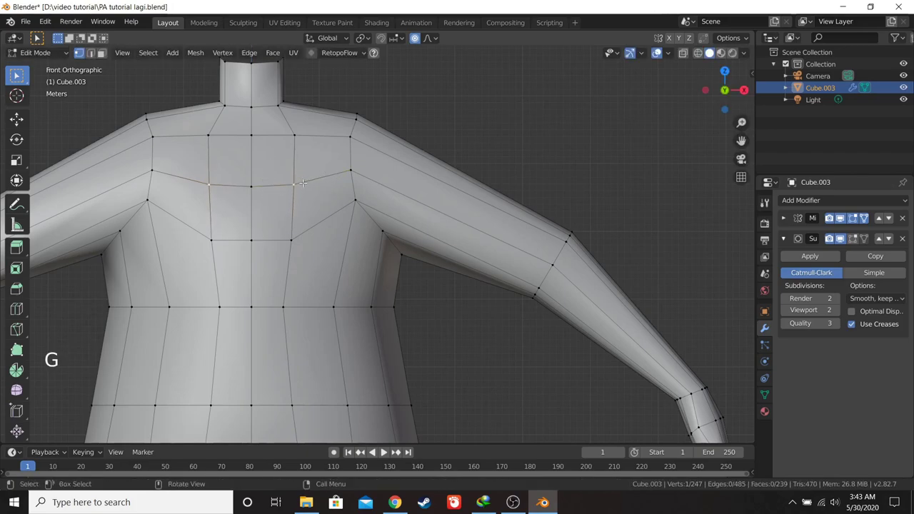
key("KP_3")
key("KP_1")
key("KP_3")
scroll("down", 3)
middle_click(379, 191)
left_click(327, 200)
key("KP_1")
key("KP_3")
key("Tab")
scroll("down", 3)
key("KP_1")
middle_click(405, 201)
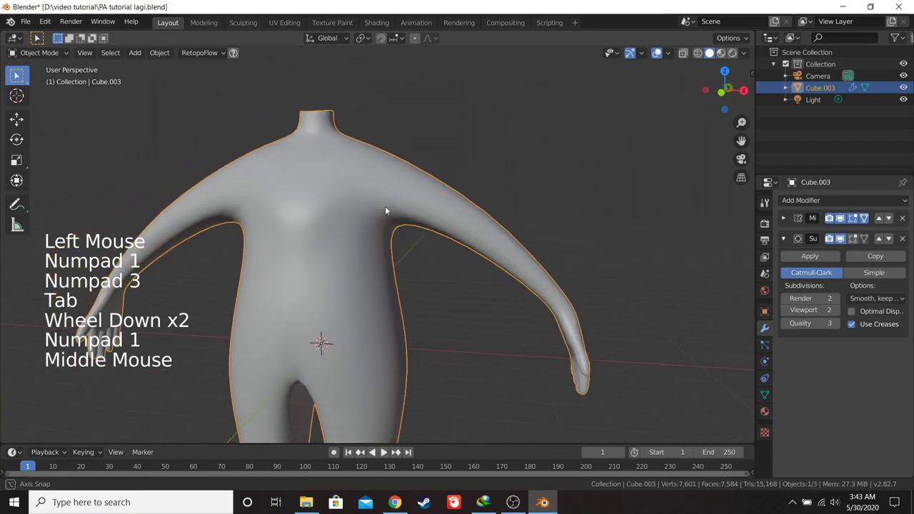
- Back in Edit Mode, select an upper-arm vertex and move it to refine the shoulder
key("KP_1")
middle_click(472, 208)
scroll("up", 3)
key("Tab")
middle_click(487, 197)
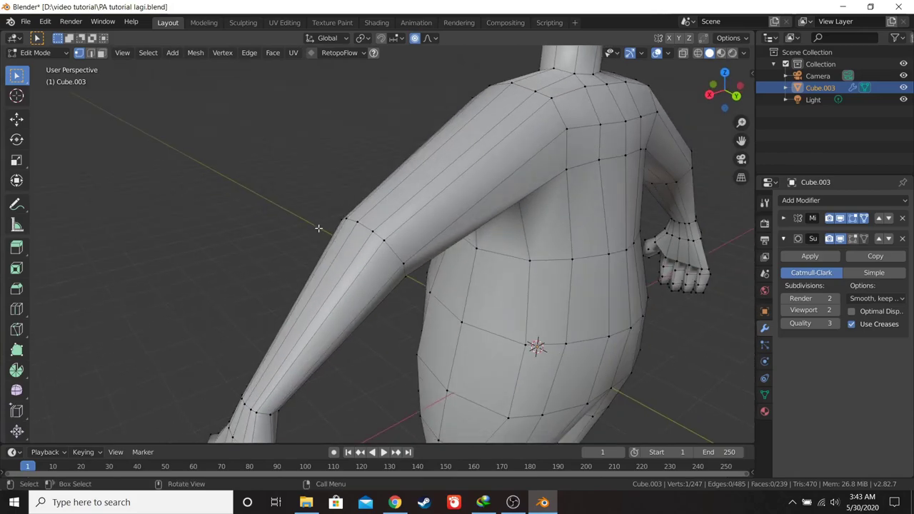
left_click(393, 237)
middle_click(392, 243)
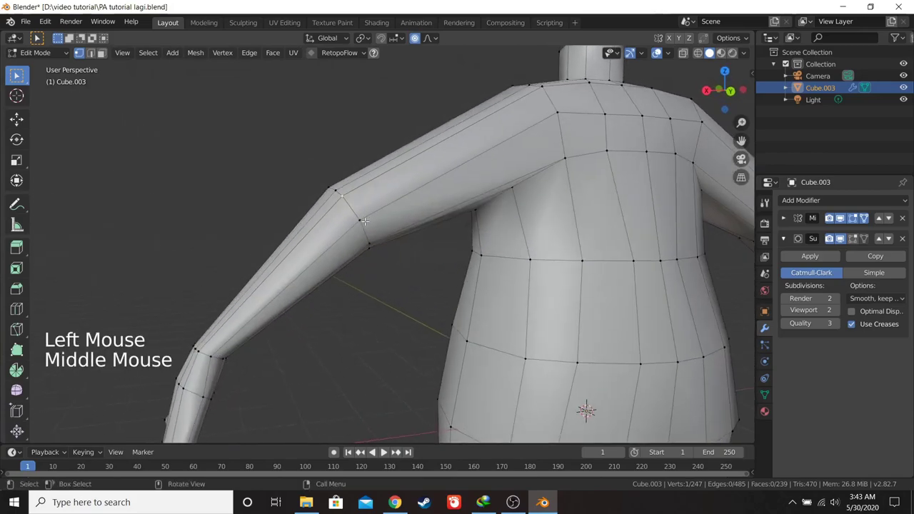
key("g")
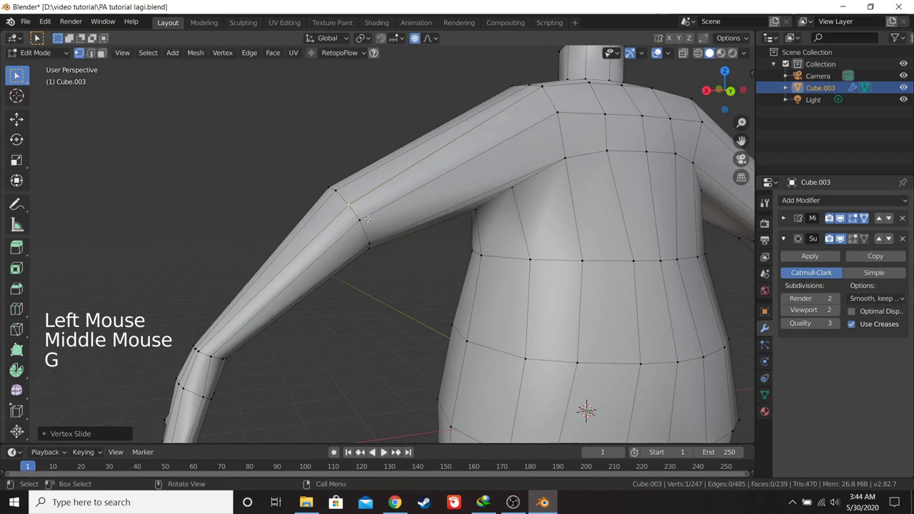
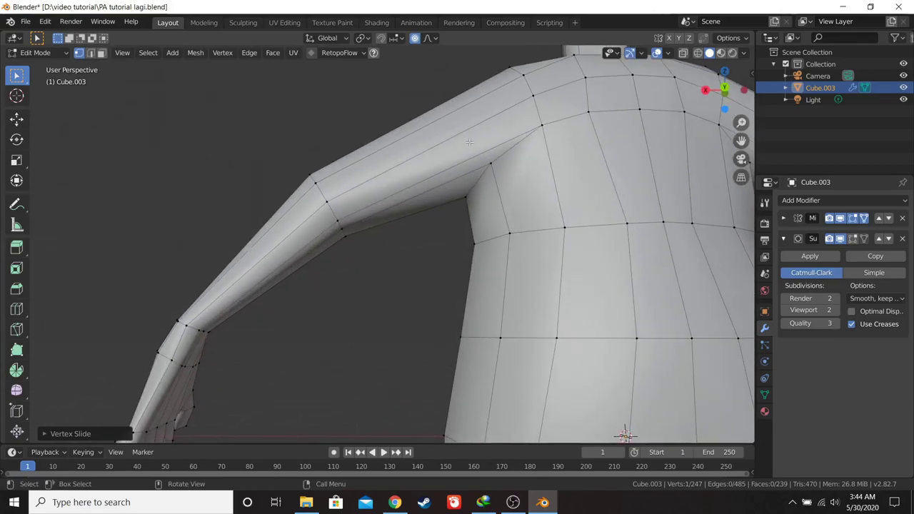
- In Front view add an edge loop around each shoulder (Ctrl+R), hide the subdivision preview and slide it into place
key("KP_1")
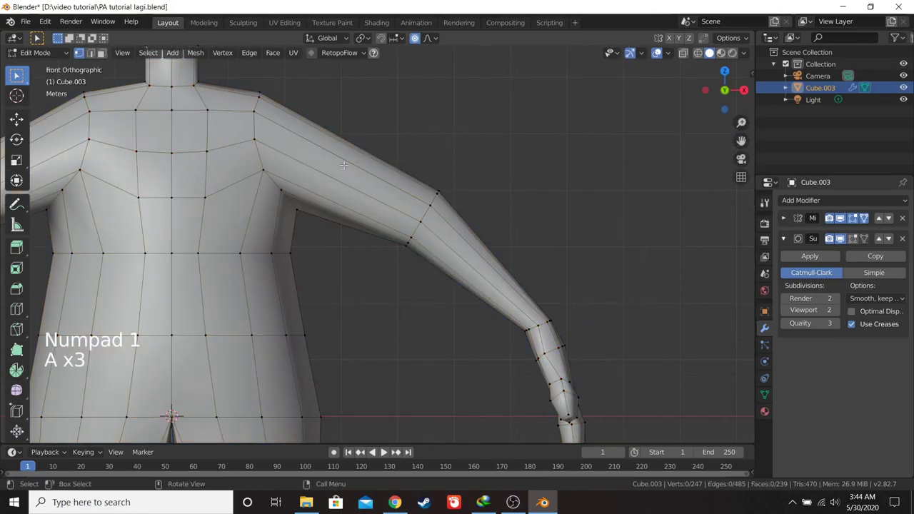
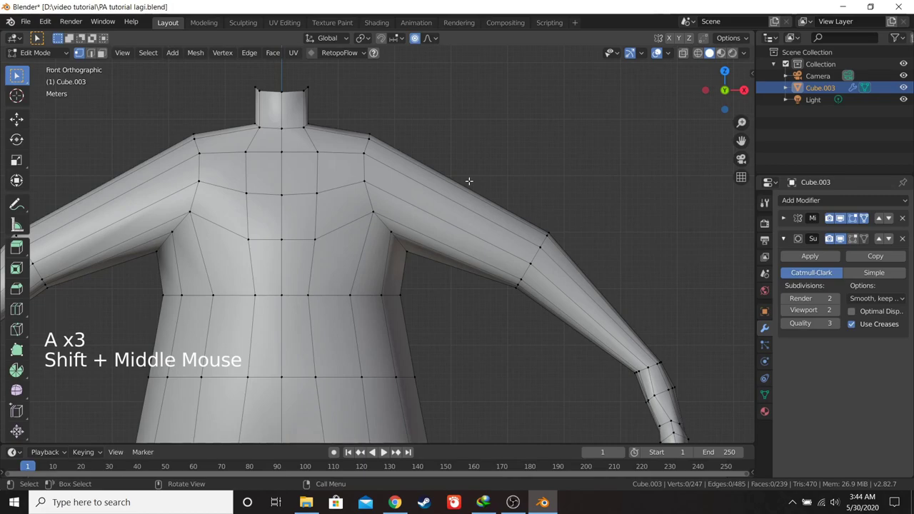
key("ctrl+r")
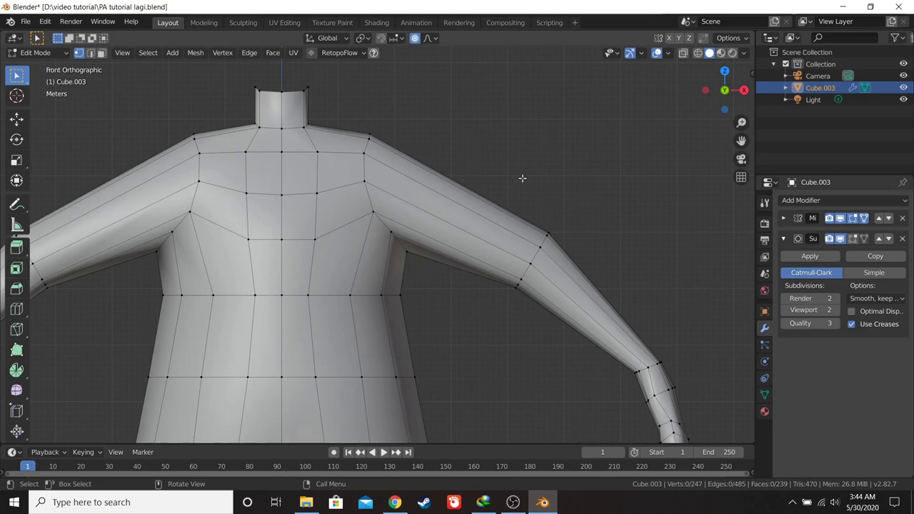
key("ctrl+r")
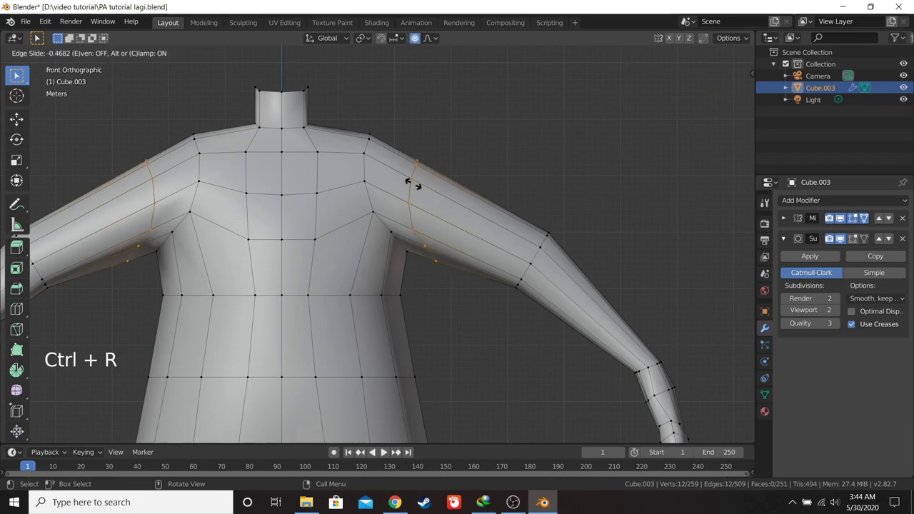
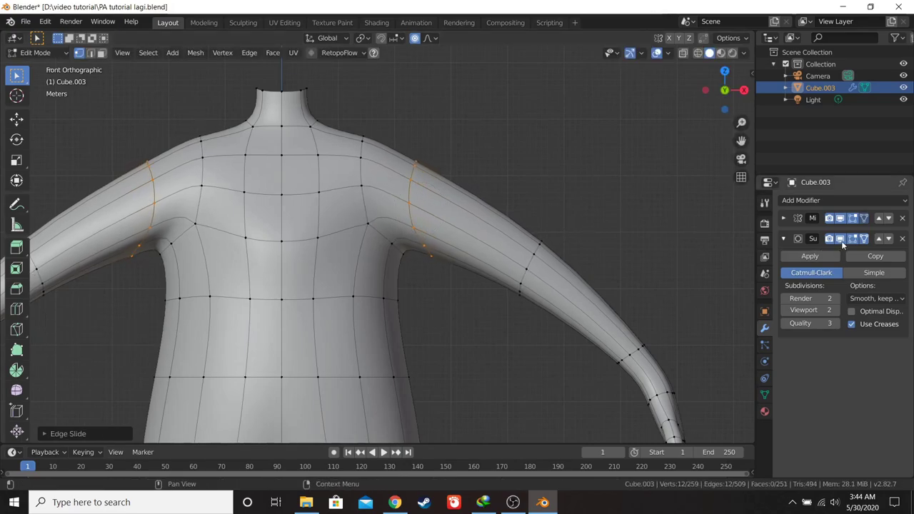
left_click(844, 242)
key("g")
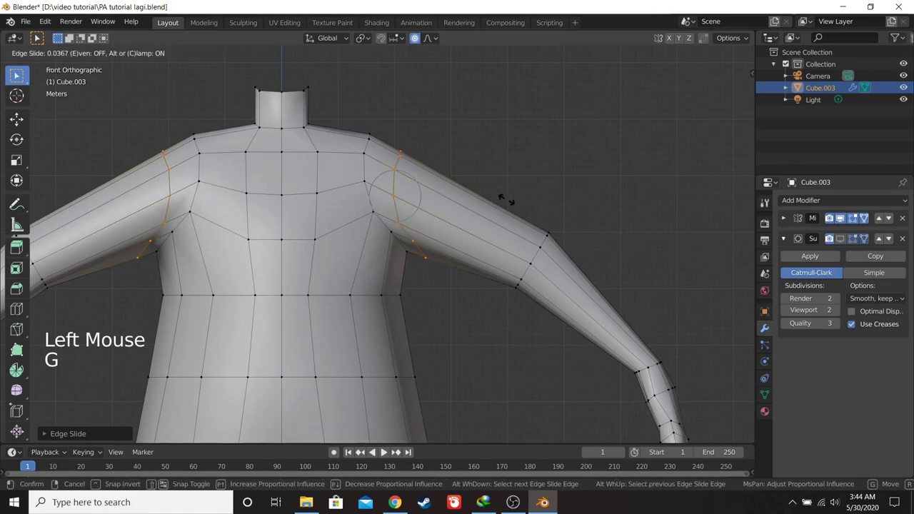
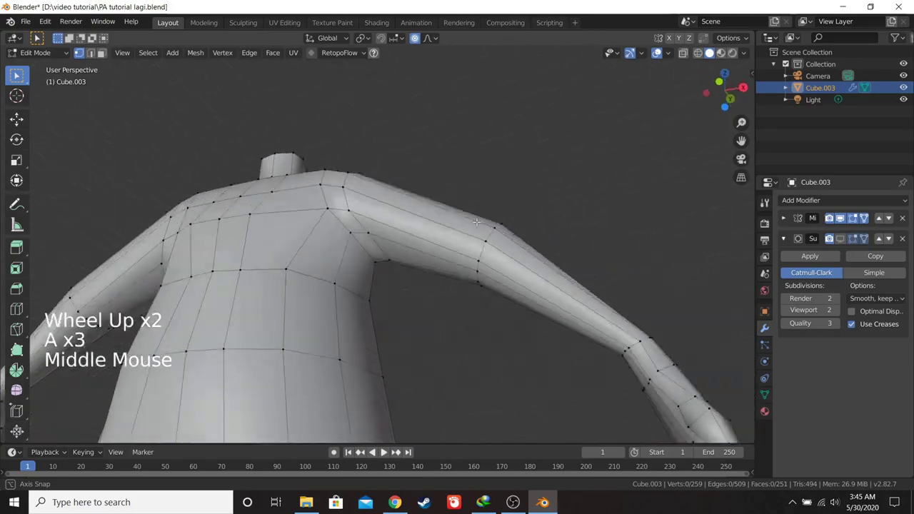
- In Front view move the arm vertices with proportional editing, rotate them slightly and rescale along X
key("KP_1")
scroll("down", 3)
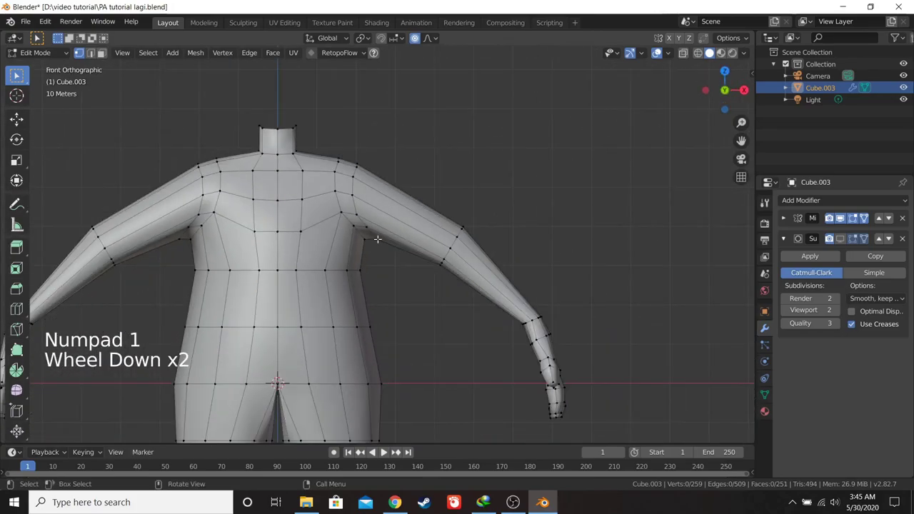
scroll("down", 3)
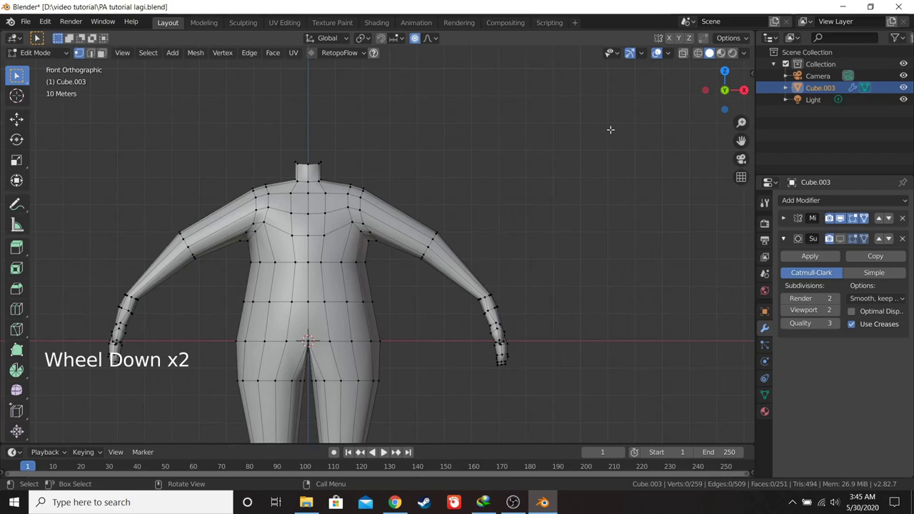
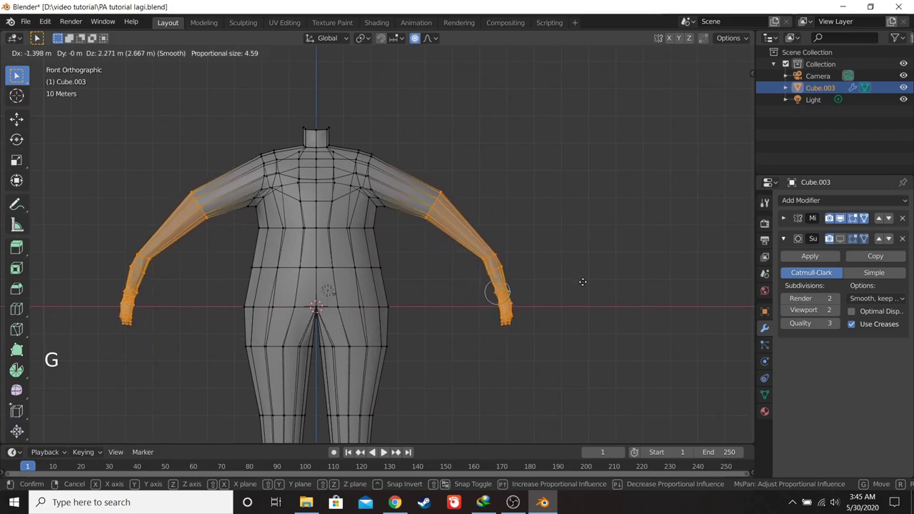
key("r")
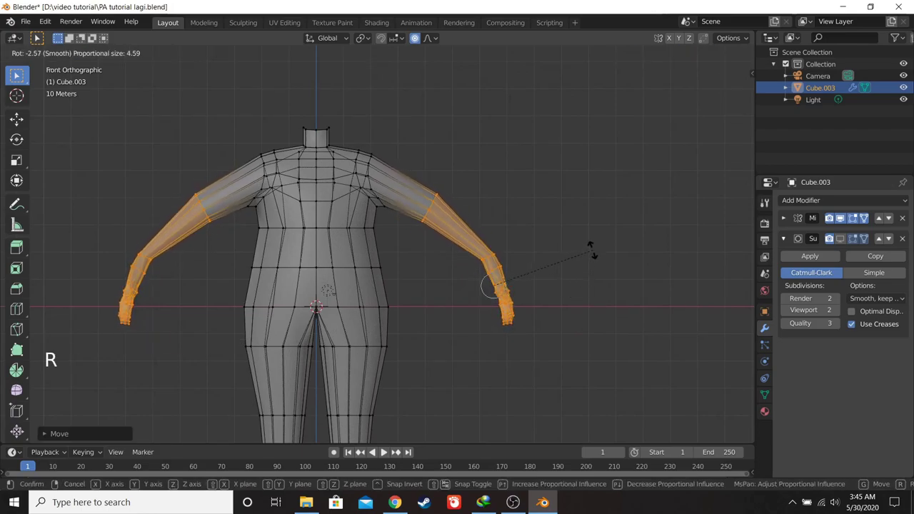
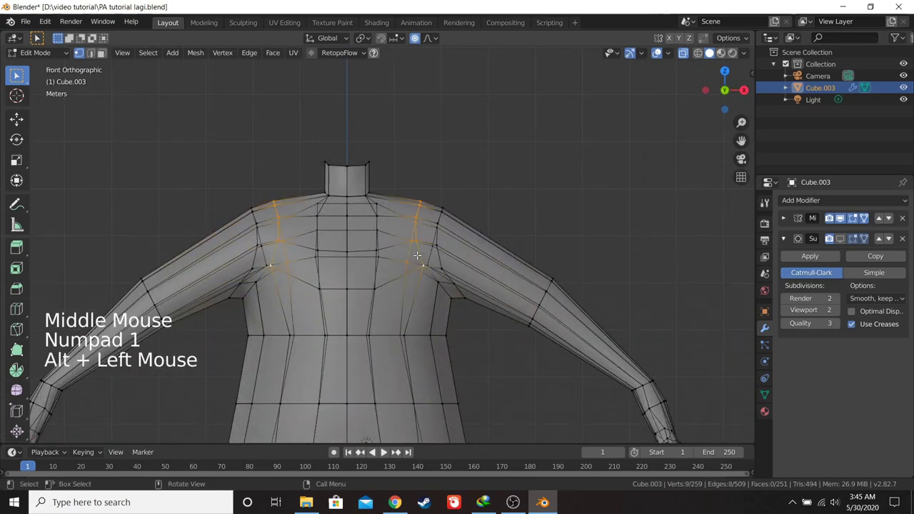
key("s")
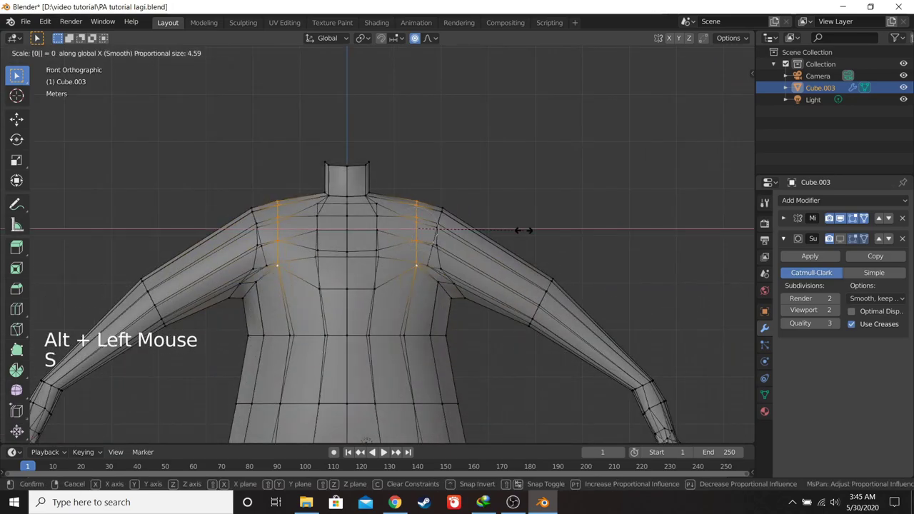
key("g")
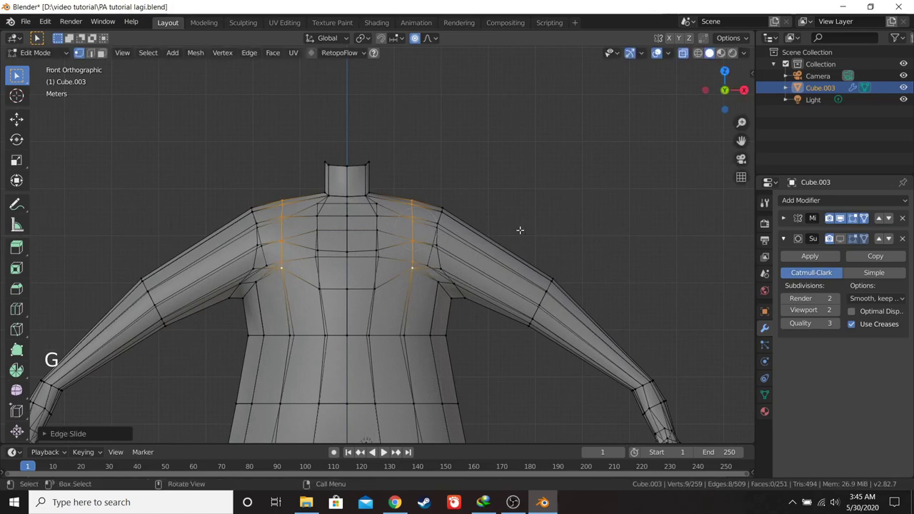
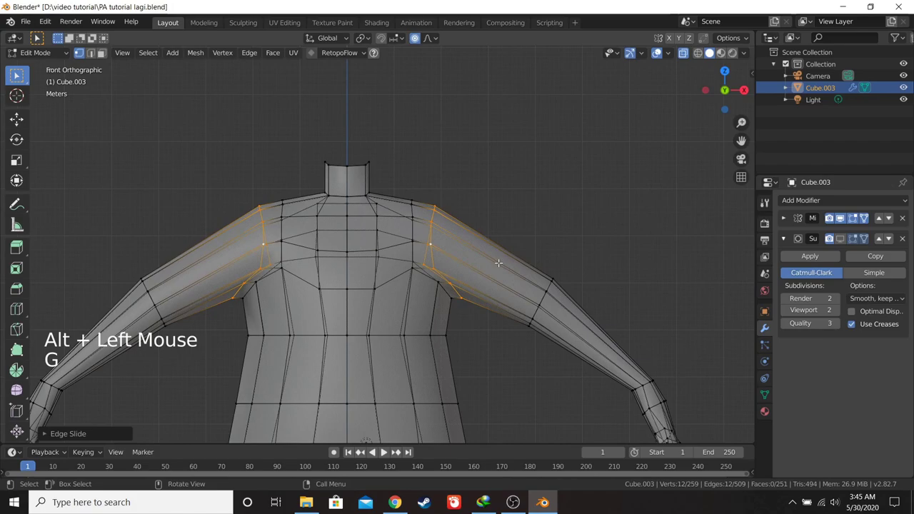
- Check the shoulder loop from side and front, then leave Edit Mode to preview the smoothed arm
key("KP_3")
key("KP_1")
key("Tab")
scroll("down", 3)
- Orbit to the back of the shoulder and toggle Object Mode to inspect its smoothed shape
middle_click(497, 265)
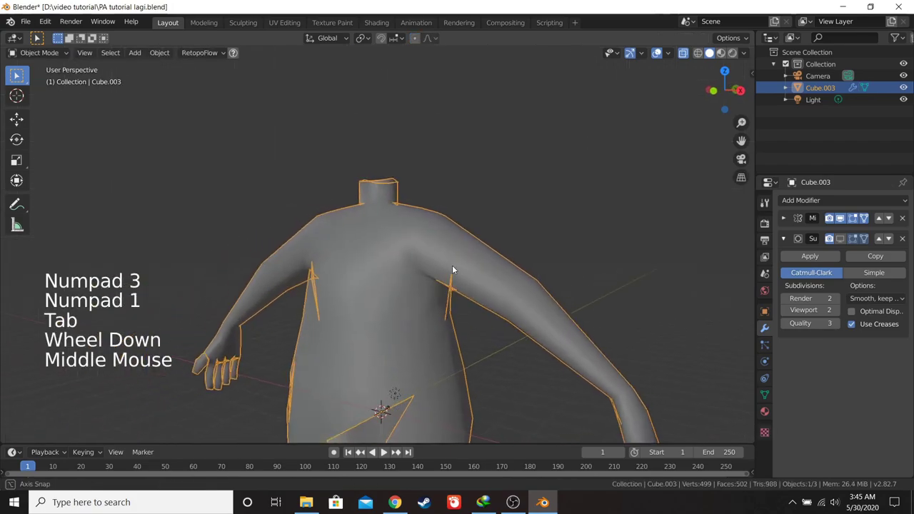
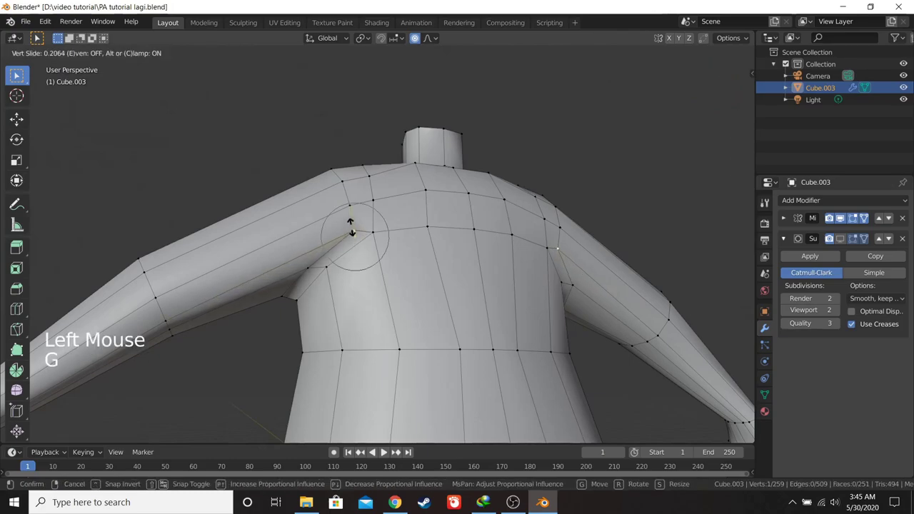
middle_click(401, 243)
middle_click(382, 270)
middle_click(468, 248)
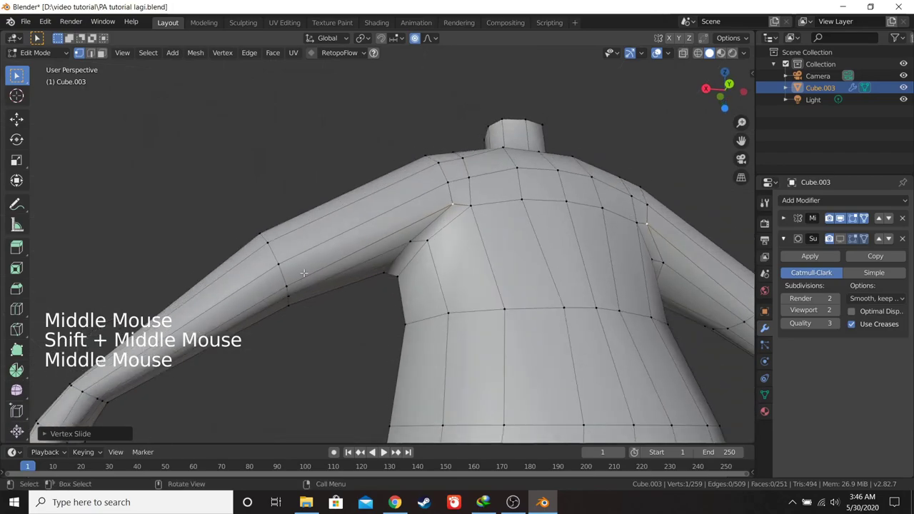
key("KP_1")
key("KP_3")
middle_click(533, 262)
middle_click(529, 258)
key("KP_3")
scroll("down", 3)
middle_click(519, 274)
key("Tab")
middle_click(436, 281)
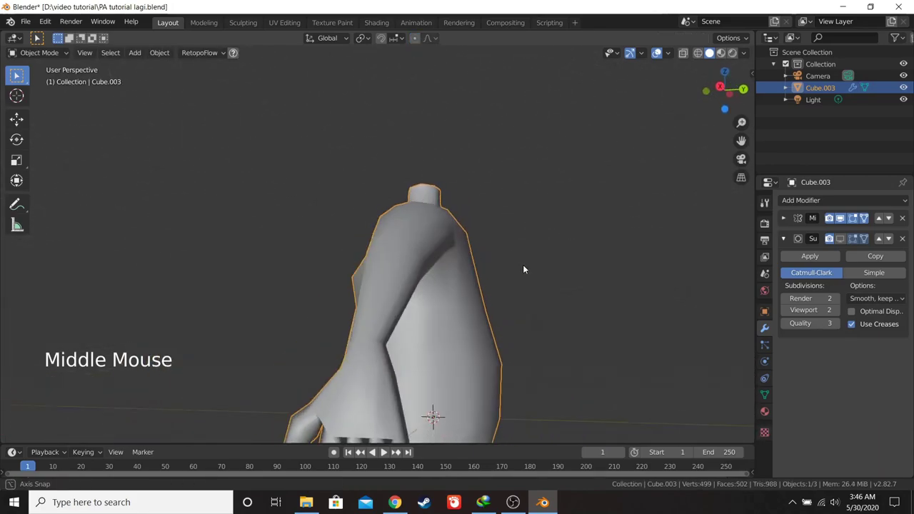
- Re-enter Edit Mode, select the back shoulder vertex and vertex-slide it further along its edge
key("Tab")
middle_click(439, 267)
left_click(476, 204)
left_click(499, 202)
key("g")
key("KP_1")
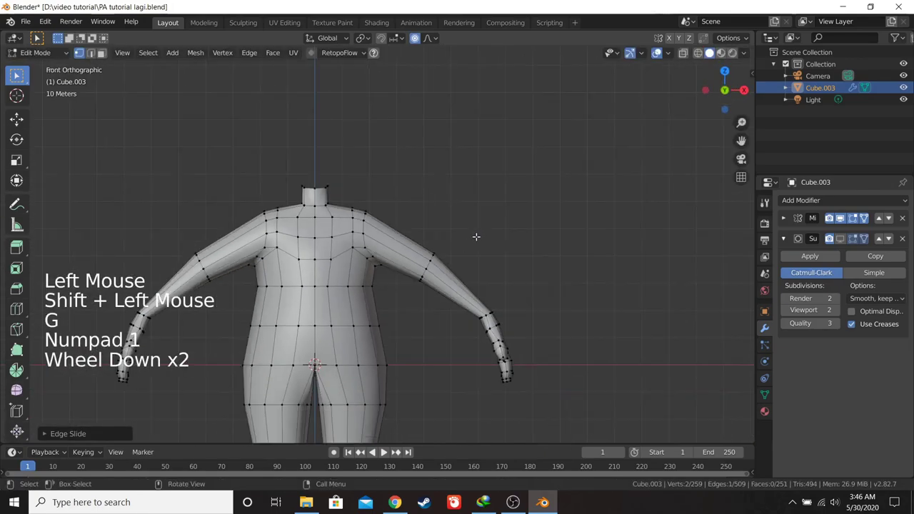
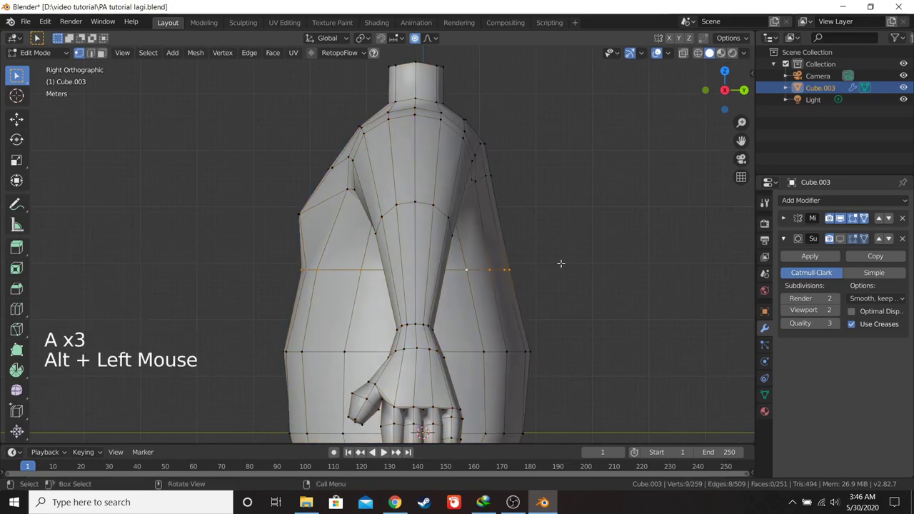
- Scale the waist edge loop to about 0.97 along Y with proportional falloff to slim the torso
key("s")
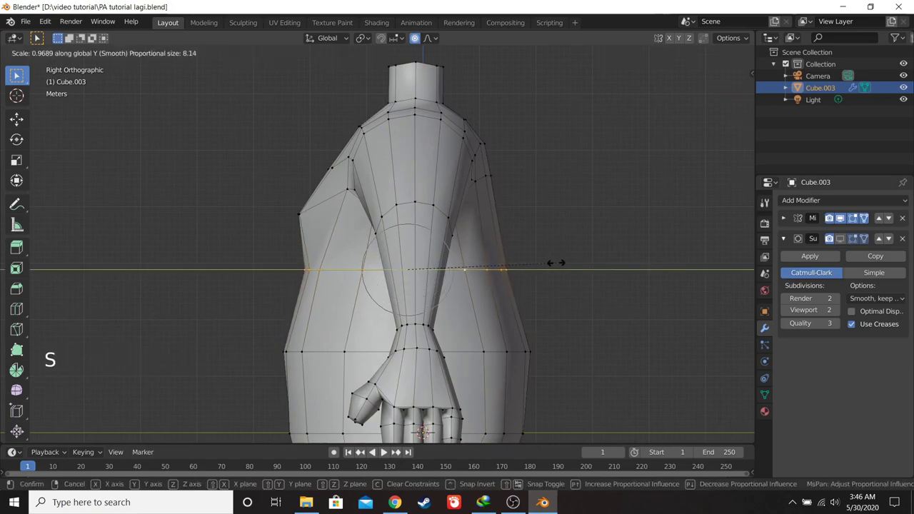
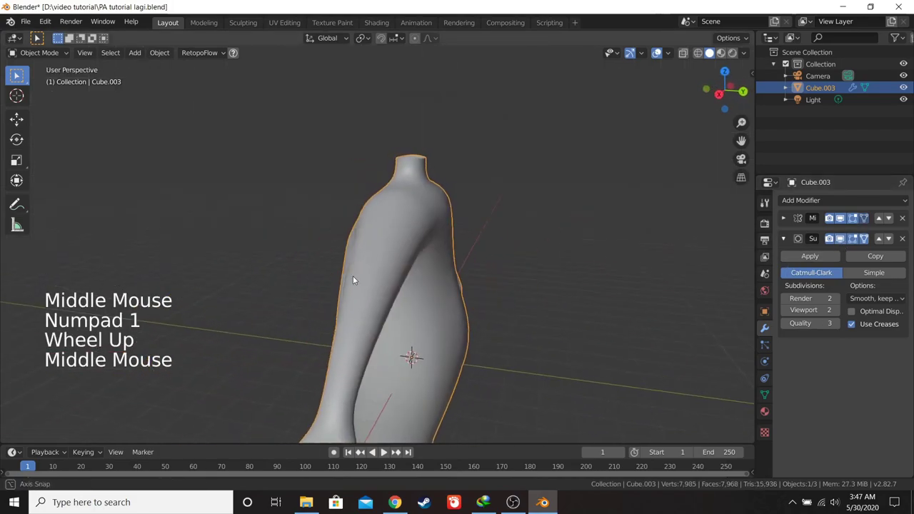
- In Front view pick a shoulder vertex while orbiting around the torso
key("KP_1")
scroll("down", 3)
middle_click(505, 255)
scroll("up", 3)
left_click(848, 240)
middle_click(473, 265)
scroll("up", 3)
middle_click(424, 264)
key("KP_1")
- Select another shoulder vertex, re-enter Edit Mode and adjust the shading view
left_click(845, 240)
middle_click(436, 326)
middle_click(479, 231)
key("KP_1")
scroll("down", 3)
middle_click(455, 240)
key("Tab")
key("z")
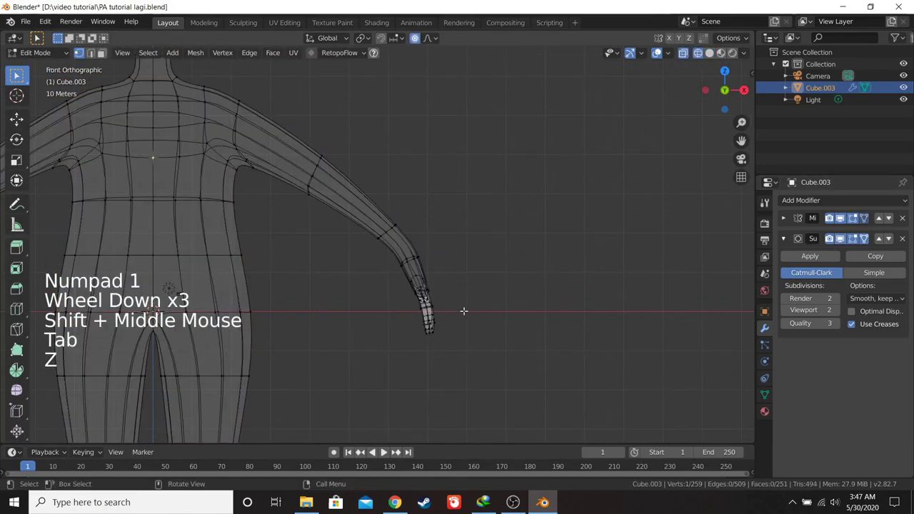
- Grow the shoulder selection to 84 vertices, nudge it with proportional falloff and save PA tutorial lagi.blend
key("a")
key("a")
key("b")
scroll("up", 3)
key("r")
key("g")
key("r")
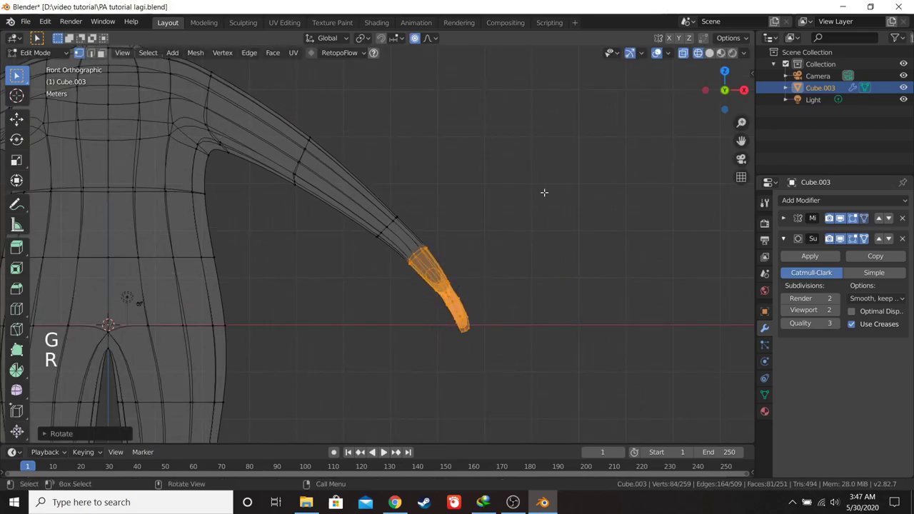
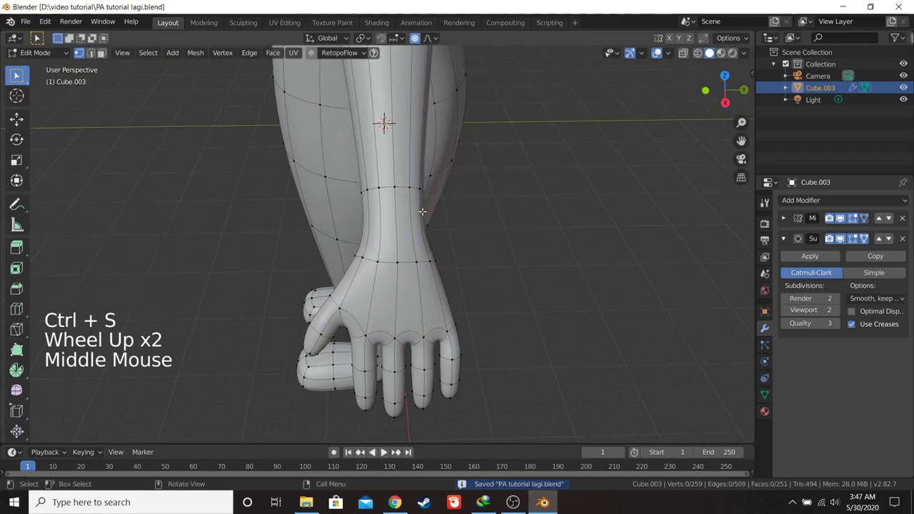
- Insert an edge loop around the upper arm near the shoulder and shrink it slightly
key("ctrl+r")
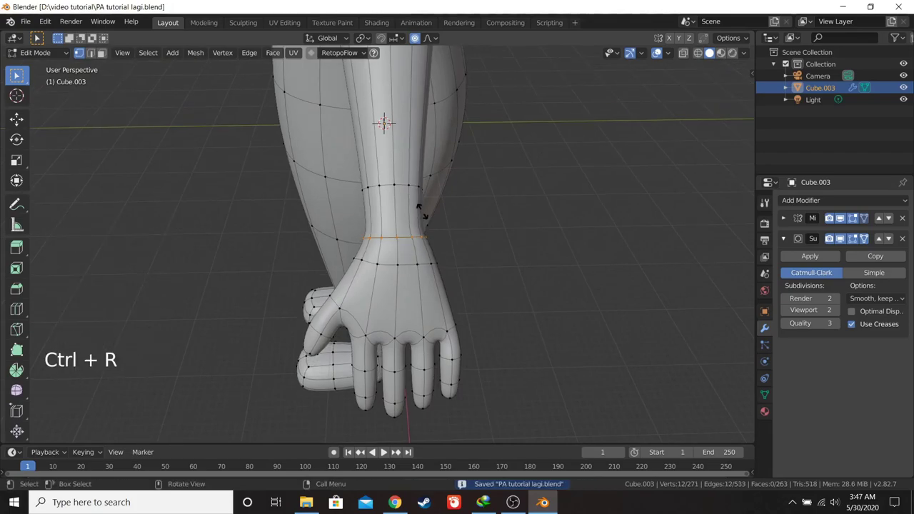
key("s")
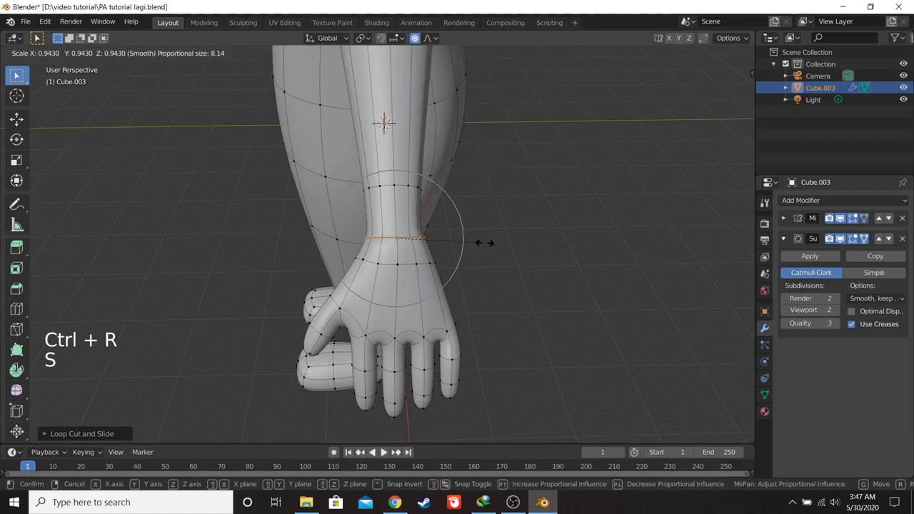
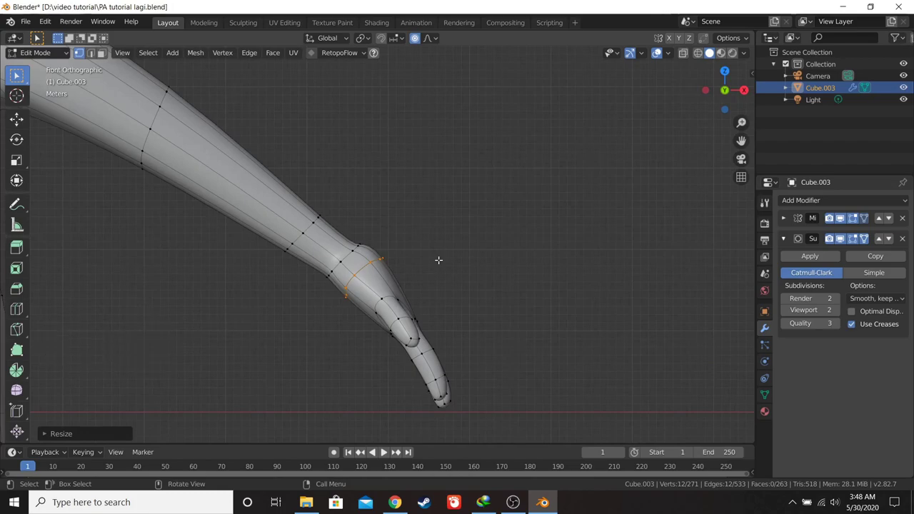
scroll("up", 3)
- Scale the selected arm loop to about 0.997 along its local Z axis to thin it
key("s")
key("r")
key("s")
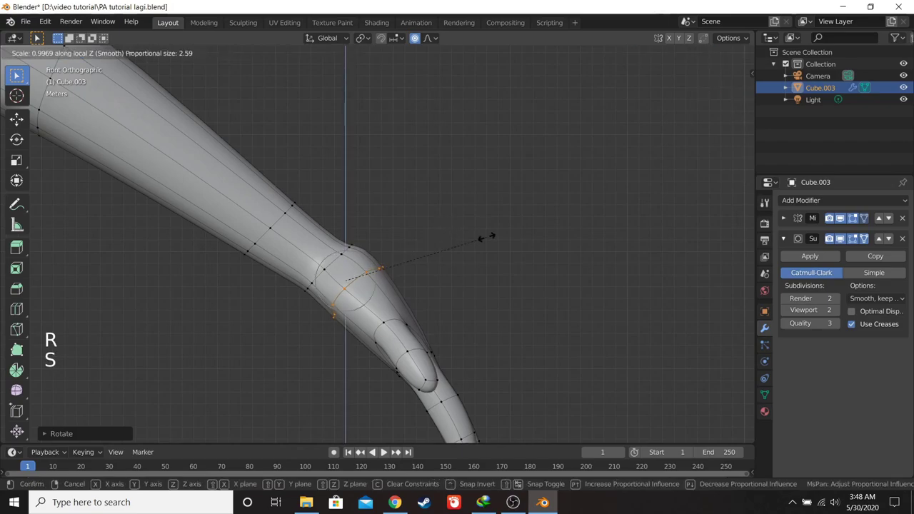
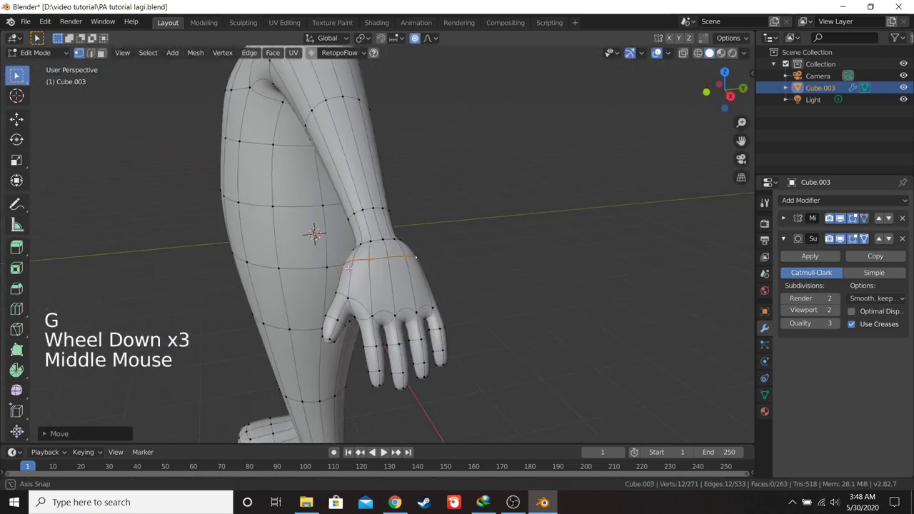
key("KP_1")
scroll("down", 3)
key("Tab")
middle_click(401, 269)
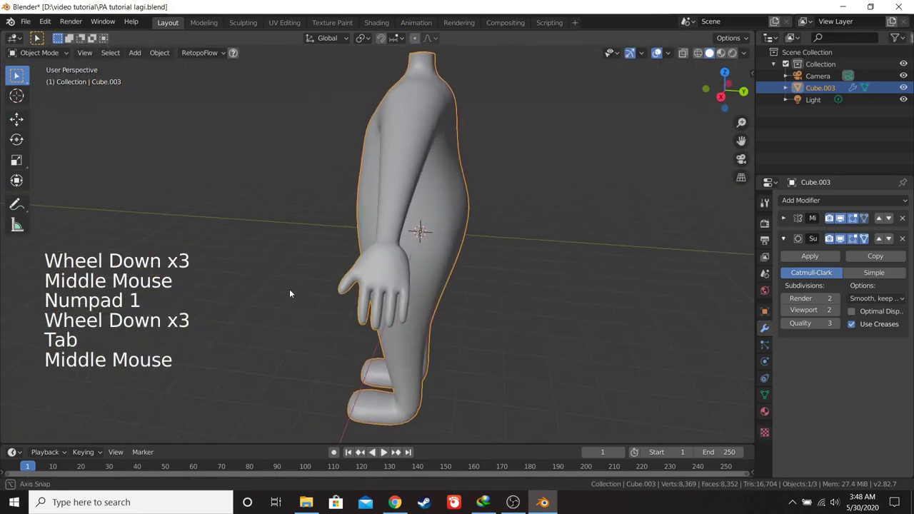
scroll("up", 3)
middle_click(387, 302)
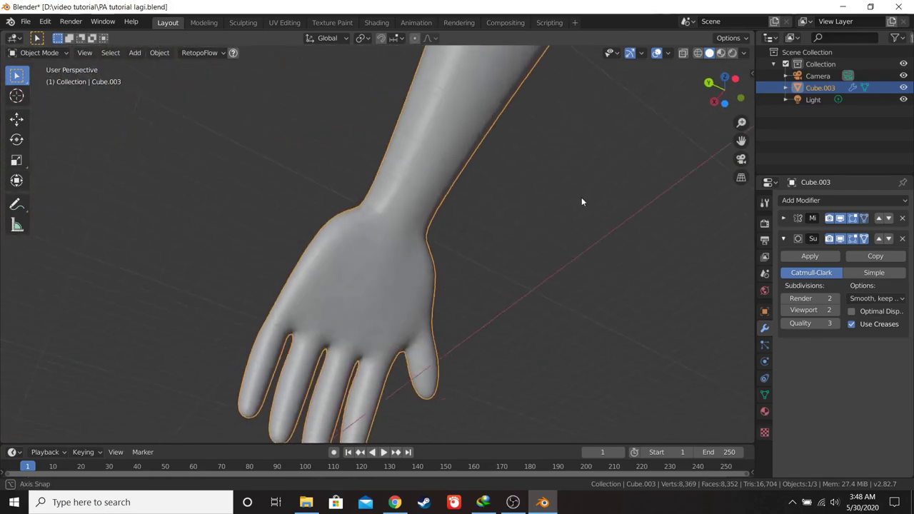
middle_click(436, 228)
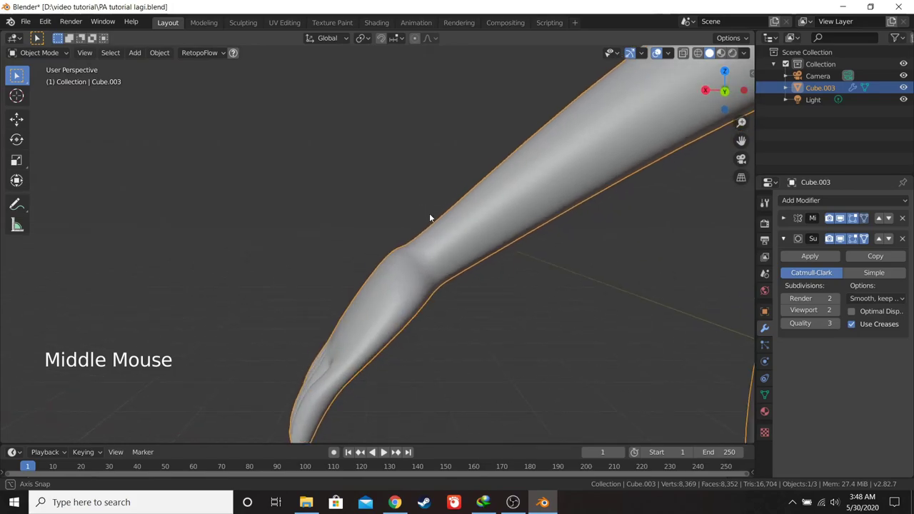
middle_click(398, 251)
middle_click(407, 226)
key("Tab")
left_click(340, 319)
key("g")
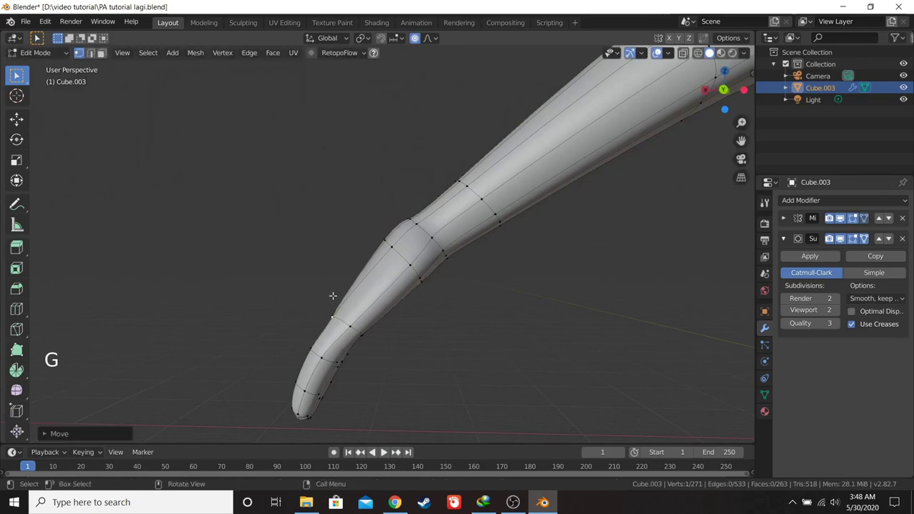
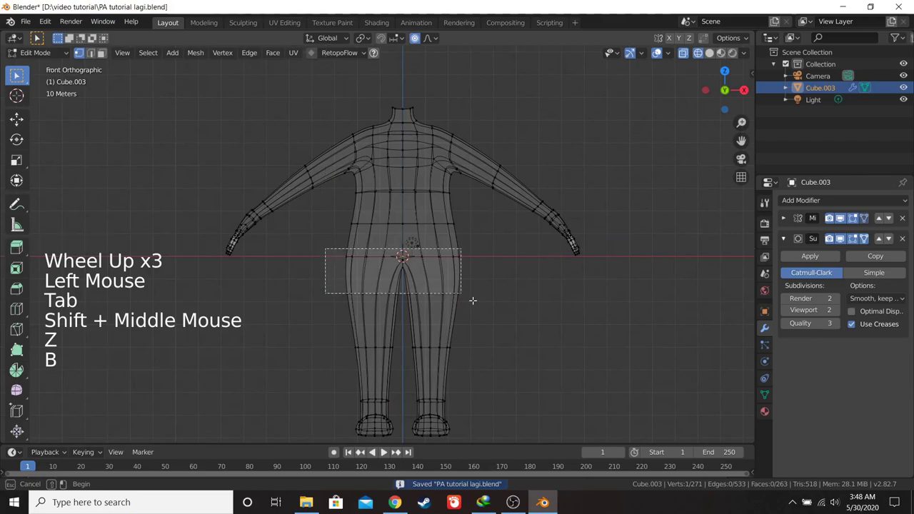
- Return the smoothed torso to Object Mode with nothing selected and save PA tutorial lagi.blend
key("g")
key("KP_3")
scroll("up", 3)
key("Tab")
key("z")
key("KP_1")
scroll("down", 3)
key("a")
key("a")
key("ctrl+s")
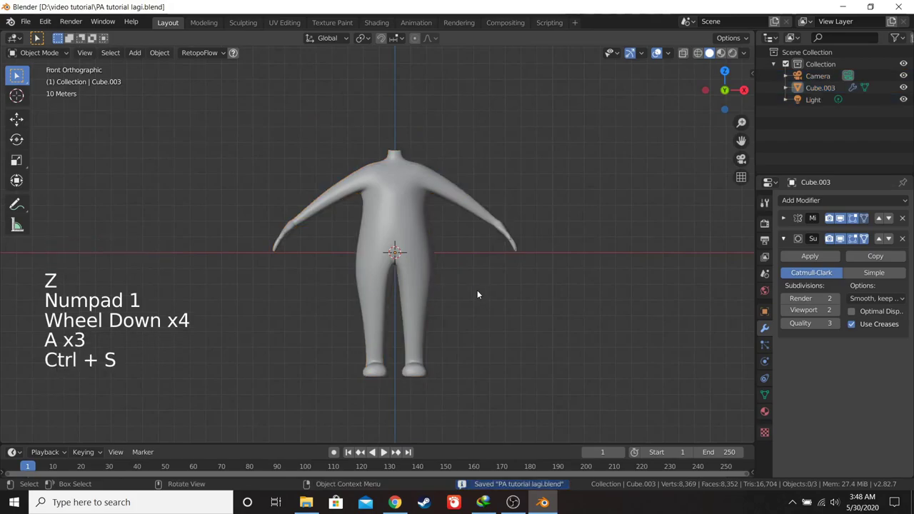